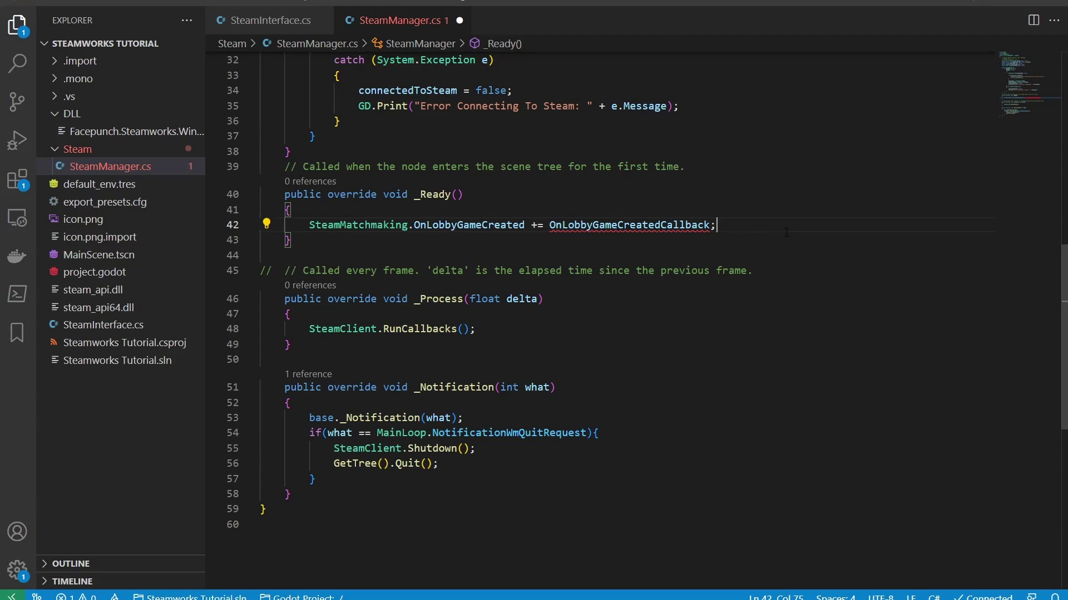
Start a SteamMatchmaking.OnLobbyCreated event subscription line inside _Ready using IntelliSense
key("Return")
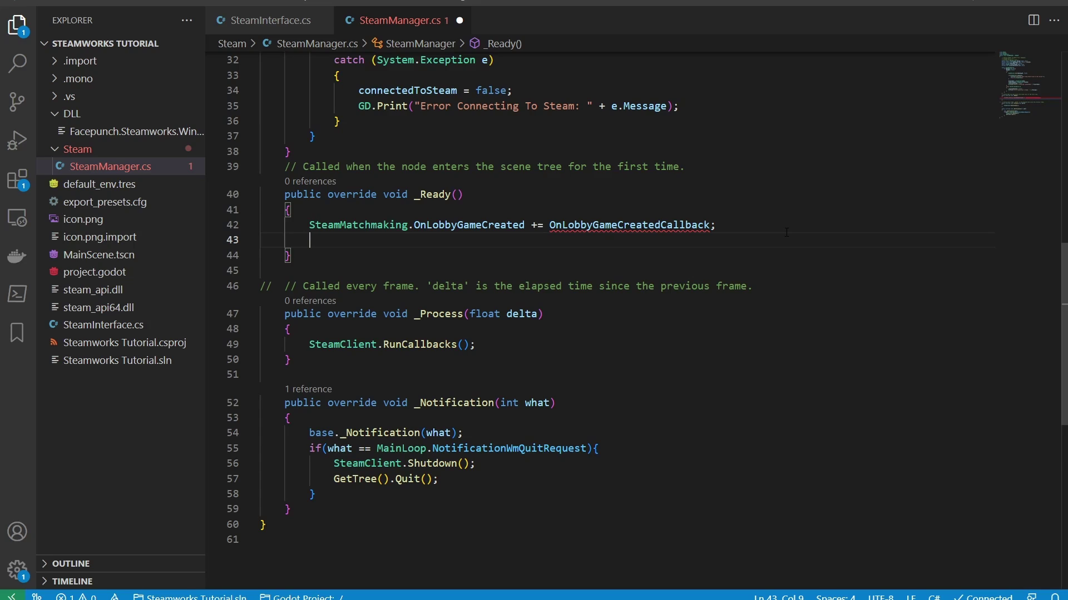
type("steamman")
key("Down")
key("Return")
type("onob")
key("Tab")
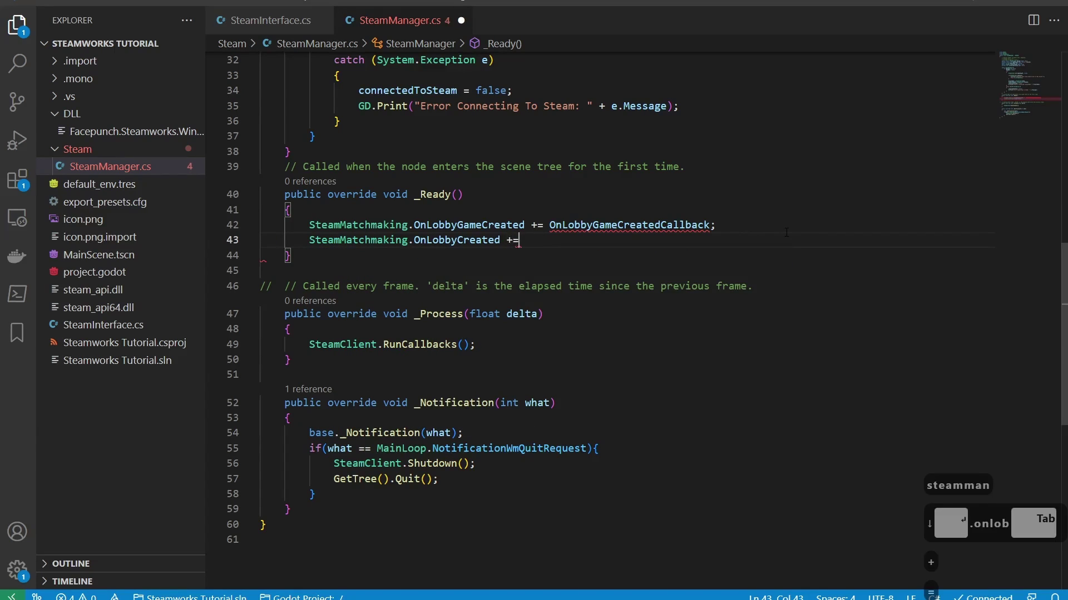
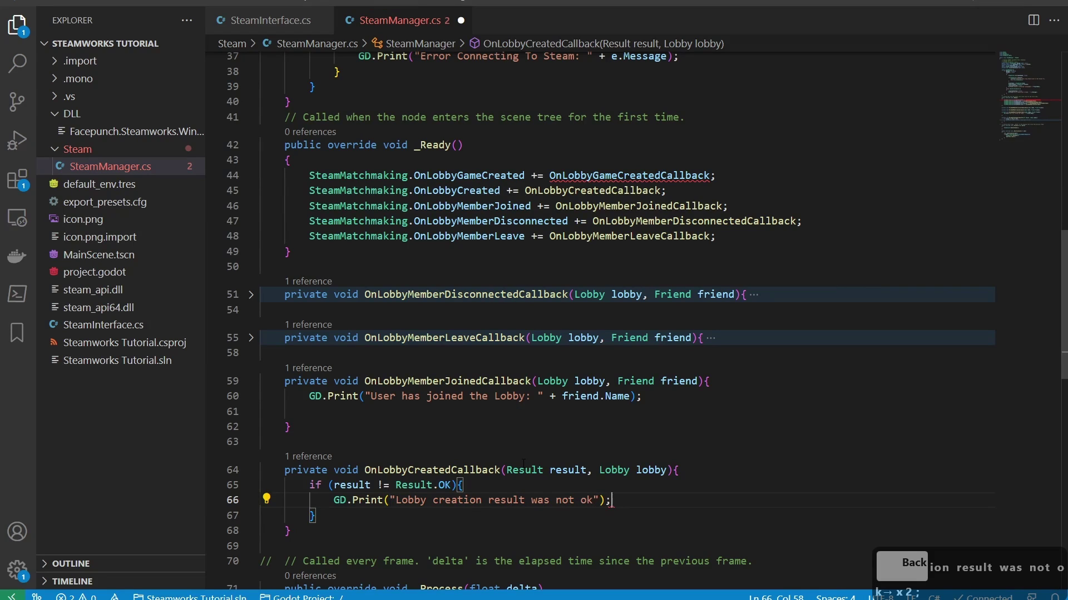
Add an else branch after the if block that calls GD.Print with a "created lobby" message
key("Down")
type("lse")
key("Return")
key("Tab")
type(".prin")
key("Tab")
type("createdbby")
key("Right")
key("Right")
key("Right")
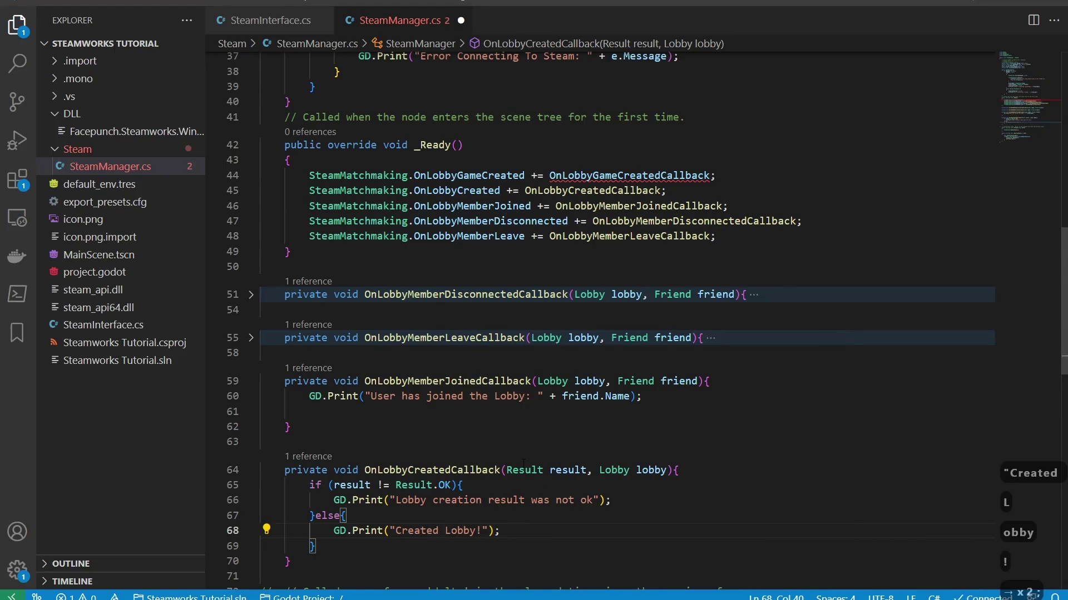
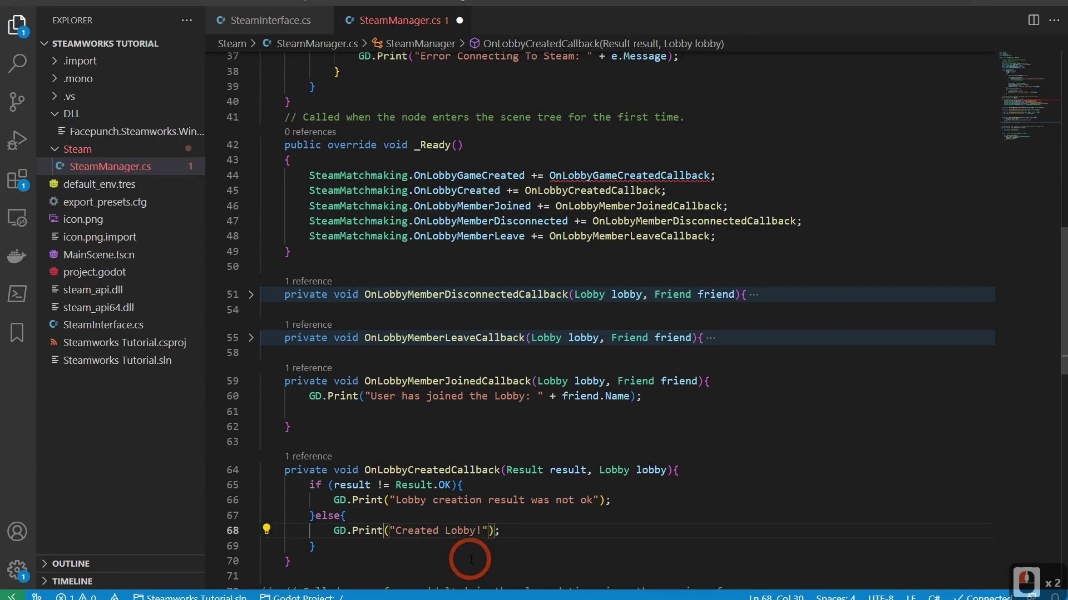
Turn the message into an interpolated $"..." string and move to its end
key("Left")
key("Left")
key("Left")
key("Left")
key("Left")
key("Right")
key("shift+4")
key("Right")
key("Right")
key("Left")
key("Left")
key("BackSpace")
key("Right")
key("Right")
key("Right")
key("Right")
key("Right")
key("Right")
key("Right")
key("Right")
key("Right")
key("Right")
key("Right")
key("Right")
key("Right")
Complete the message as $"Created Lobby! id = {lobby.Id}" and save SteamManager.cs
type("i")
key("shift+[")
key("shift+]")
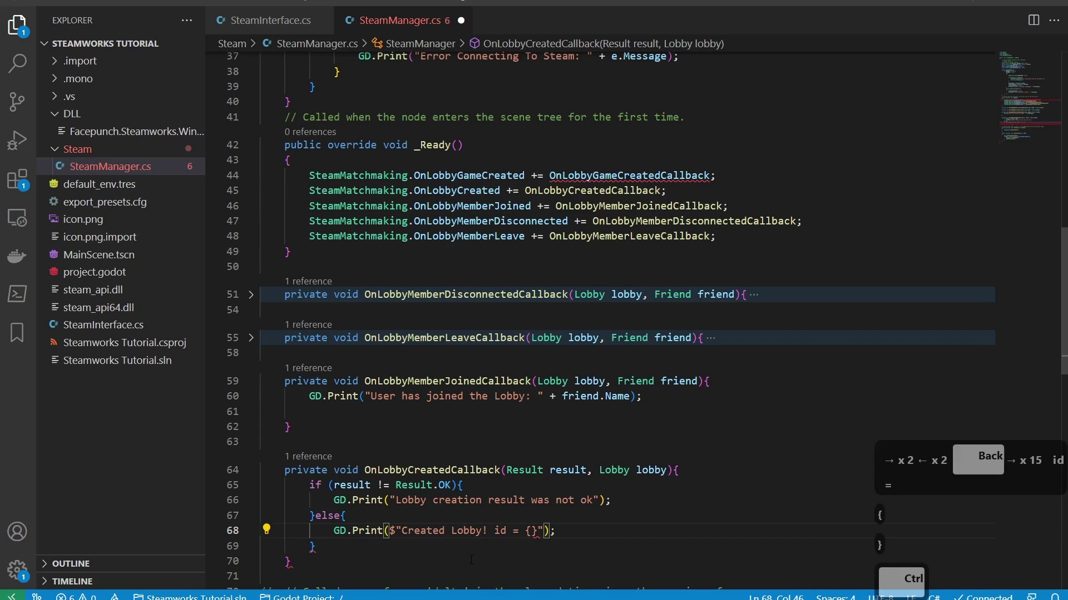
key("i")
key("BackSpace")
key("Left")
key("BackSpace")
key("Left")
type("lobby.")
key("Down")
key("Down")
key("Down")
key("Down")
key("Down")
key("Down")
key("Down")
key("Down")
key("Return")
key("ctrl+z")
key("BackSpace")
key("Right")
key("Right")
key("Right")
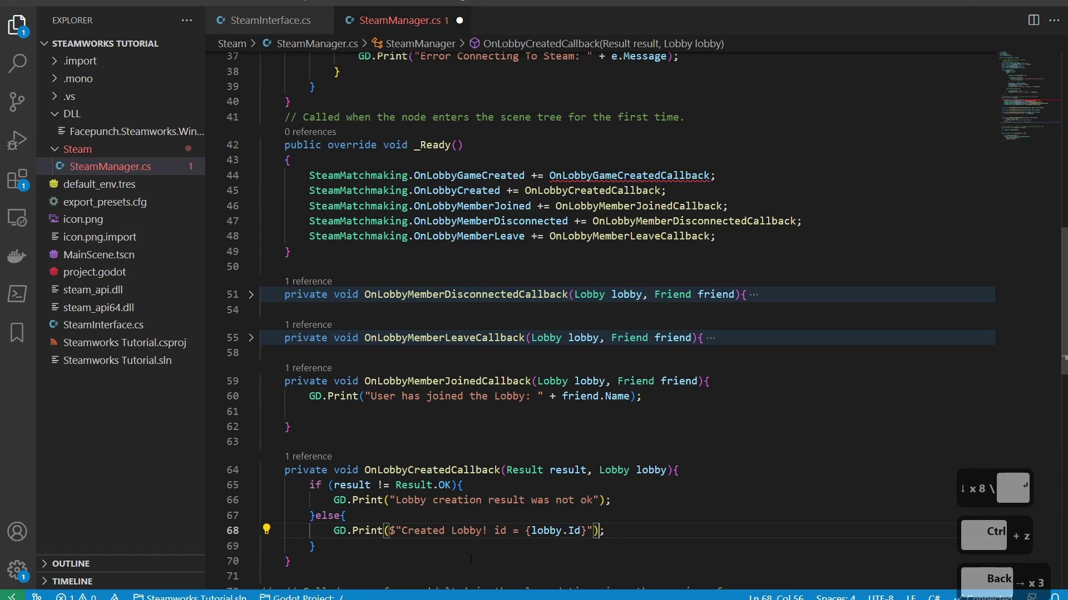
key("ctrl+s")
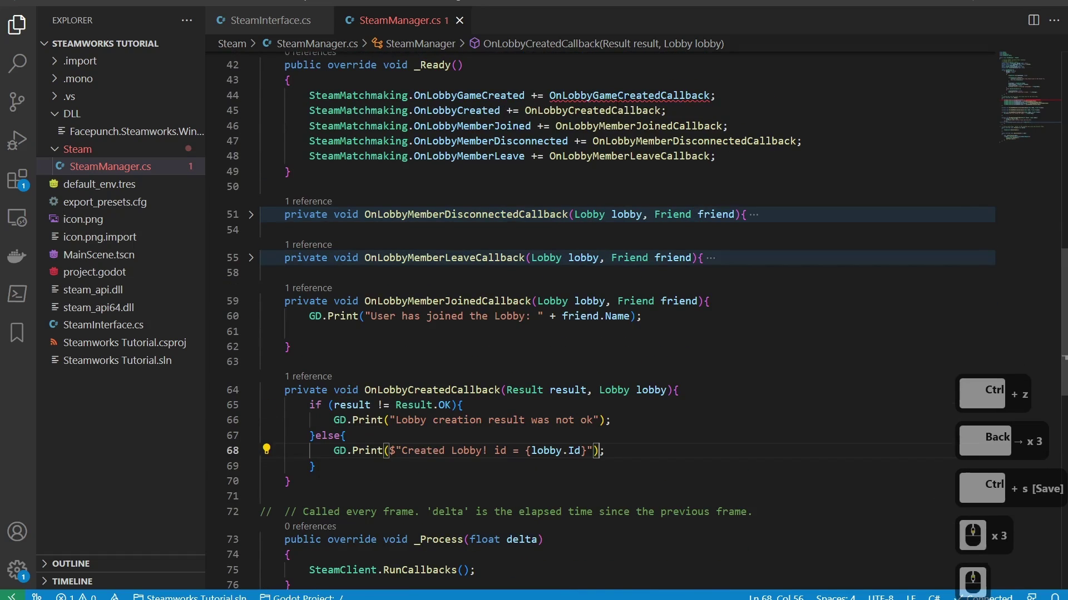
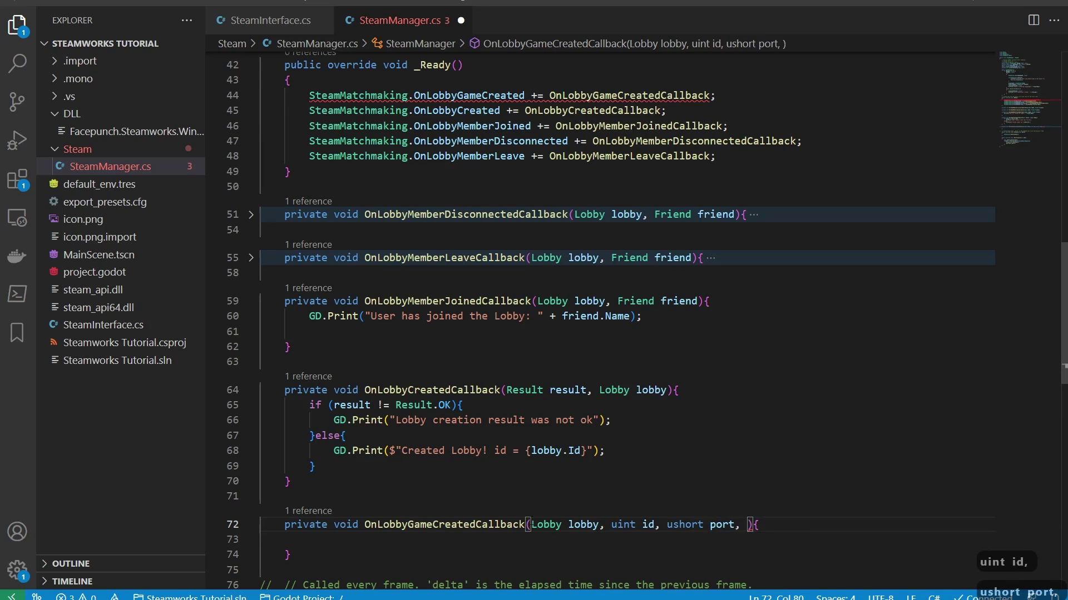
Finish the OnLobbyGameCreatedCallback signature with a SteamId steamId parameter and start a GD.Print call
type("steamid")
key("Tab")
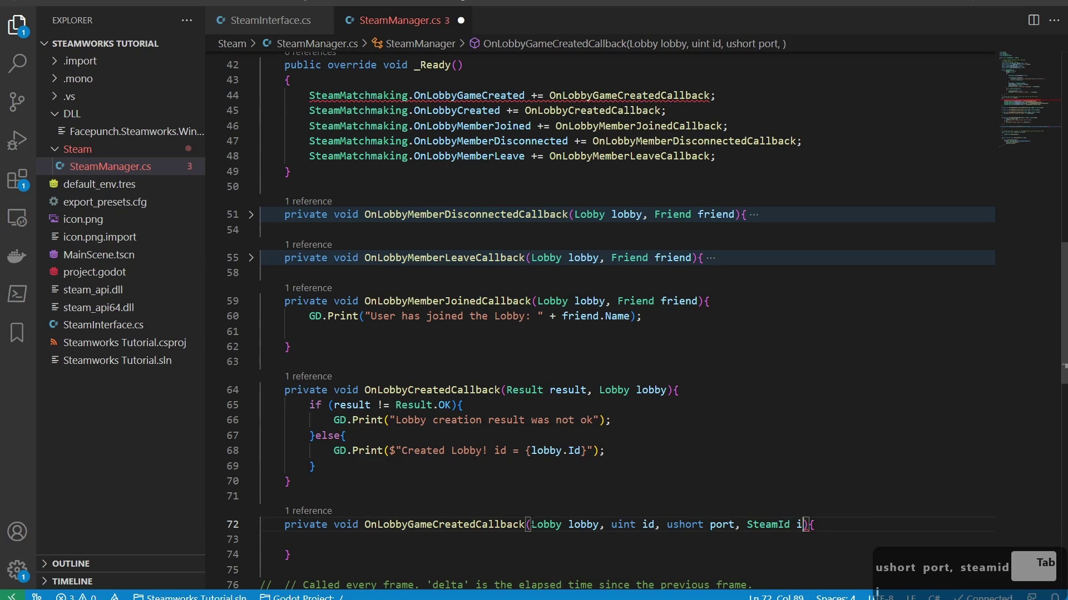
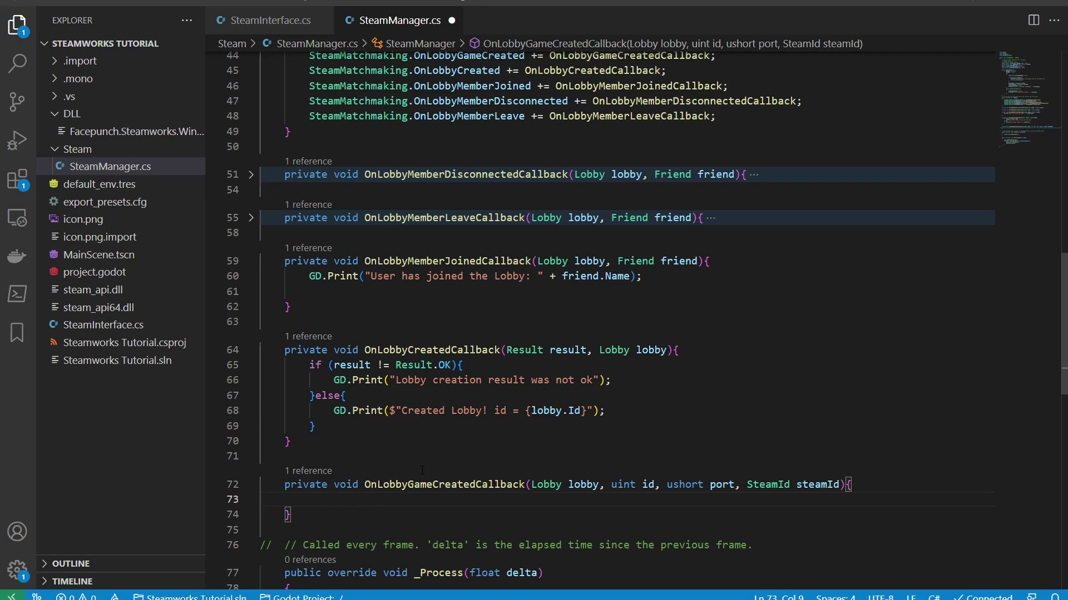
type("gd")
key("Tab")
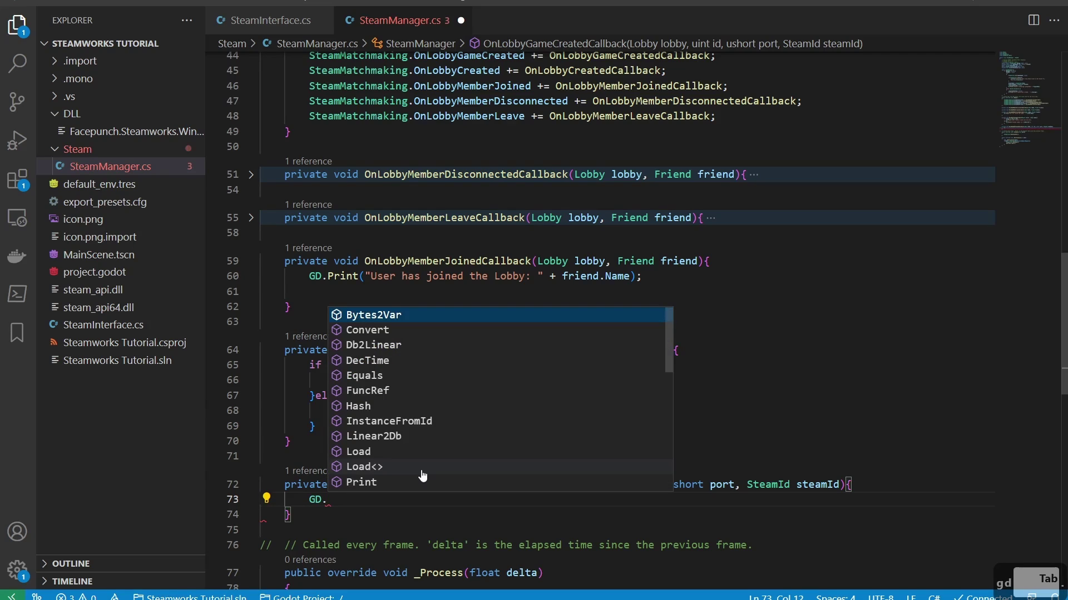
key("Tab")
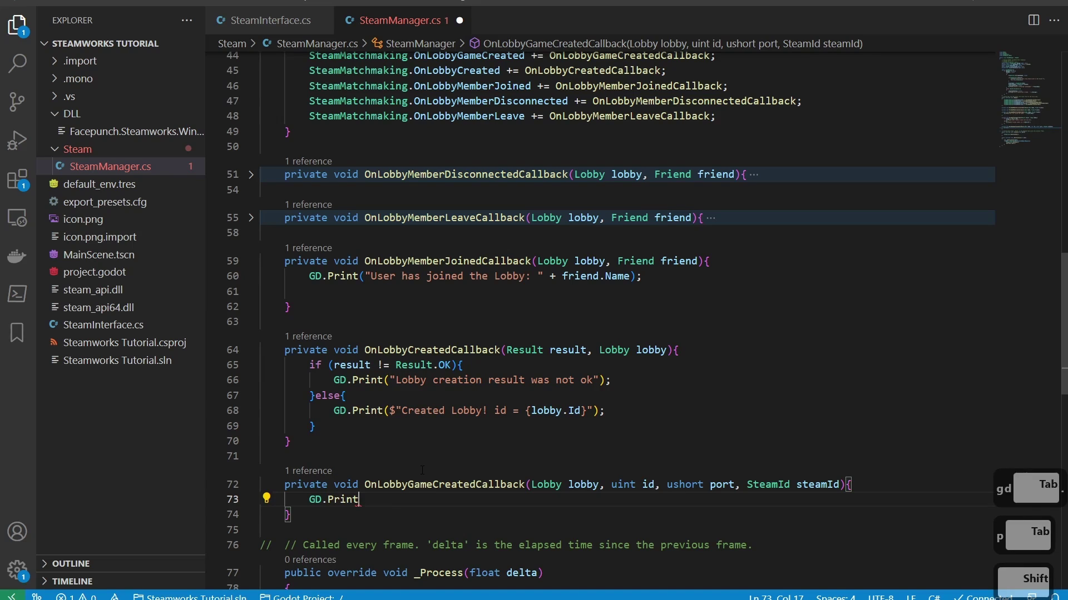
key("BackSpace")
key("BackSpace")
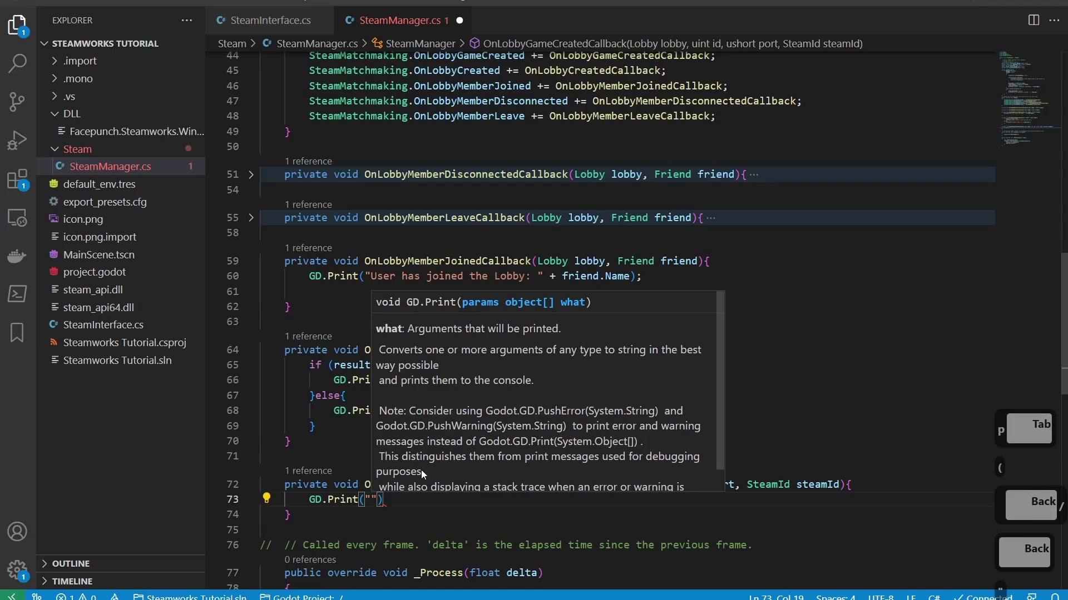
Write the print message "firing callback for lobby game created", fixing typos along the way
type("ireing")
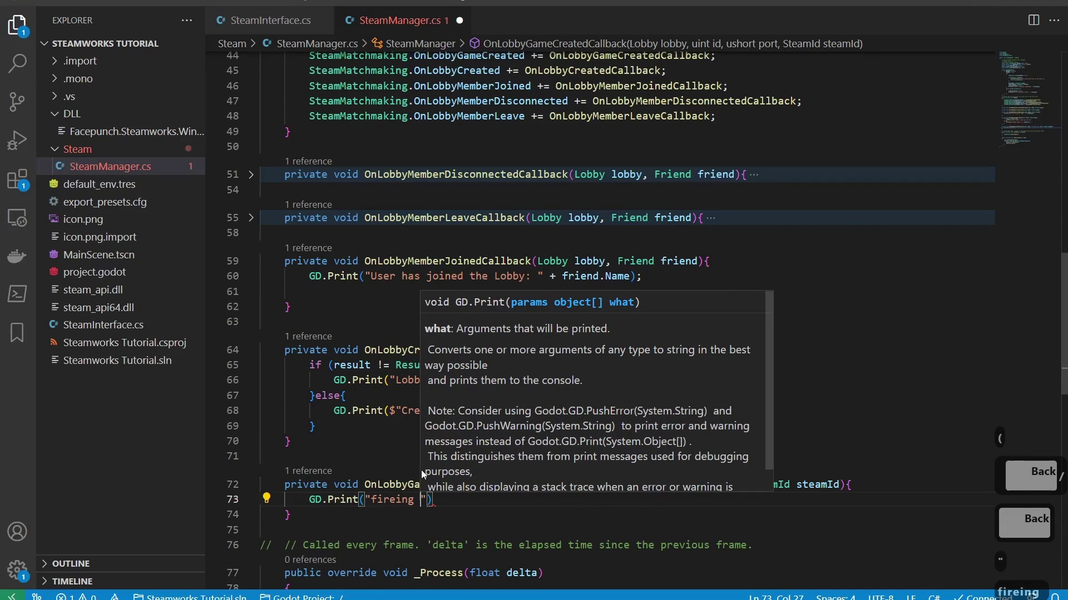
key("BackSpace")
key("BackSpace")
key("BackSpace")
key("BackSpace")
key("BackSpace")
type("ngallbackro l")
key("BackSpace")
key("BackSpace")
key("BackSpace")
key("BackSpace")
key("BackSpace")
key("BackSpace")
key("BackSpace")
type("lobby game g")
key("BackSpace")
type("reated")
key("Right")
key("Right")
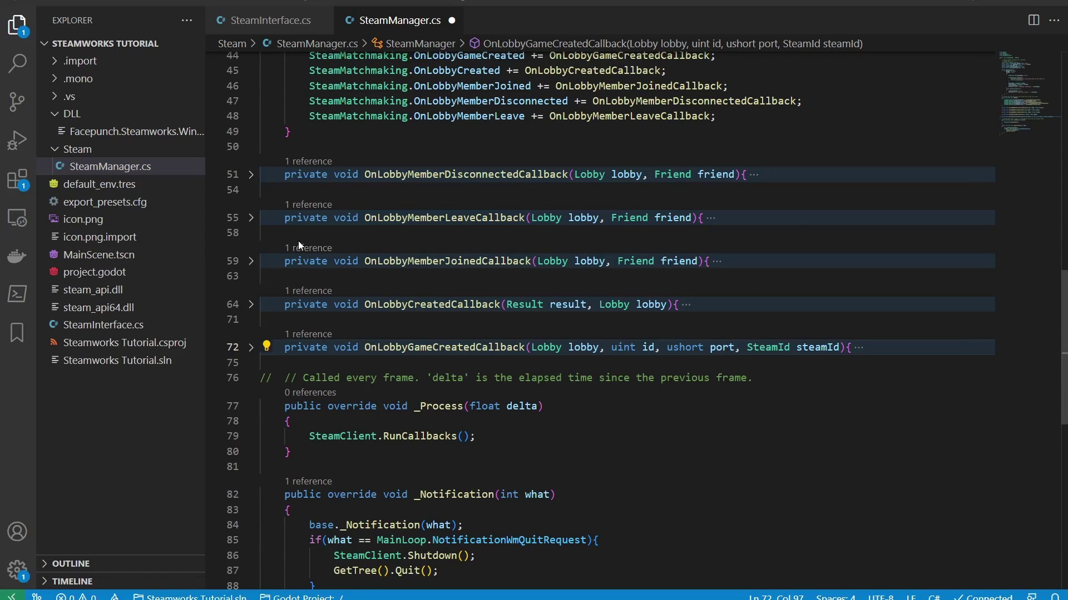
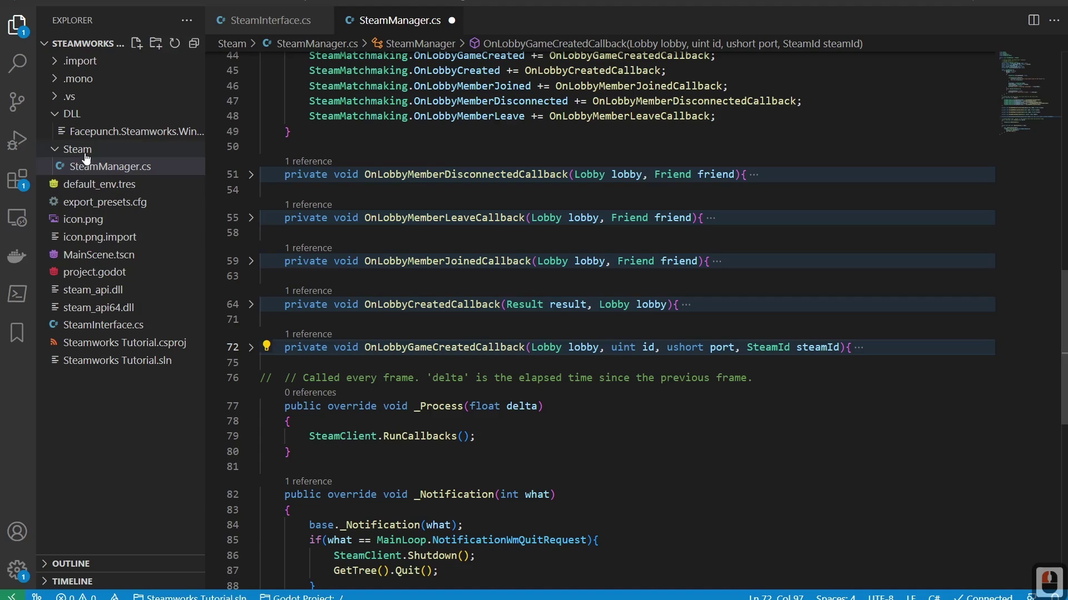
Create a new file named SteamConnectionManager.cs in the Steam folder via the Explorer context menu
right_click(89, 159)
key("Escape")
right_click(168, 174)
left_click(167, 174)
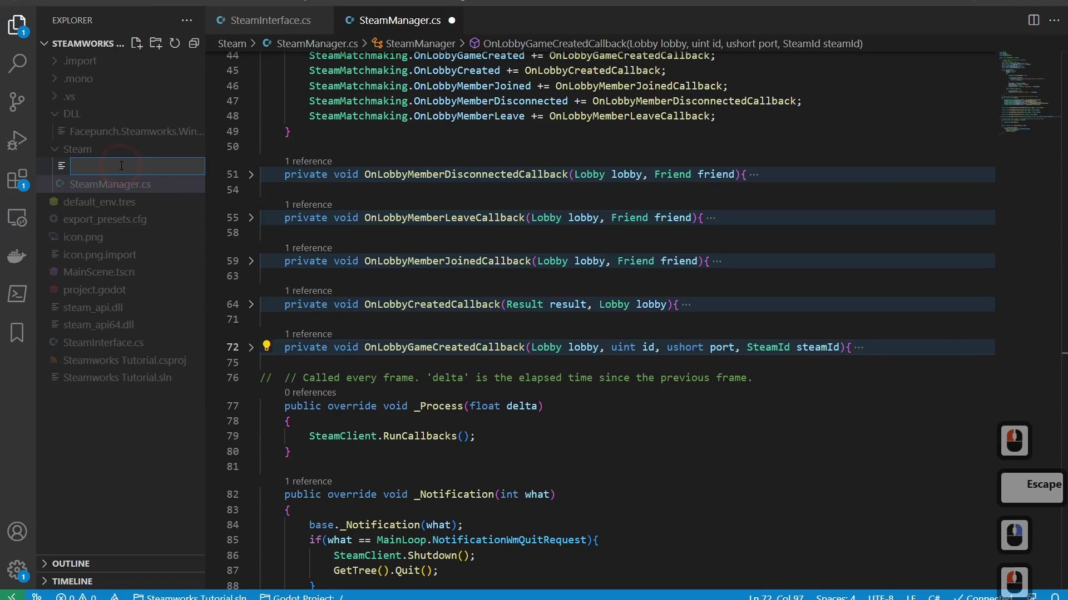
type("teamconnec")
key("BackSpace")
key("BackSpace")
key("BackSpace")
key("BackSpace")
key("BackSpace")
key("BackSpace")
key("BackSpace")
type("nnectionnager.cs")
key("Return")
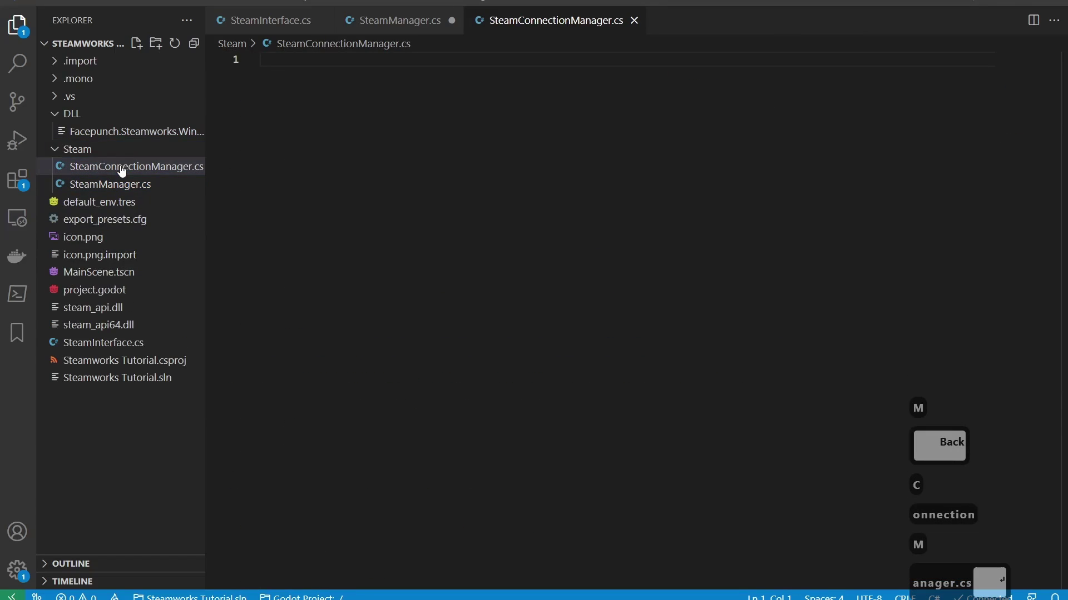
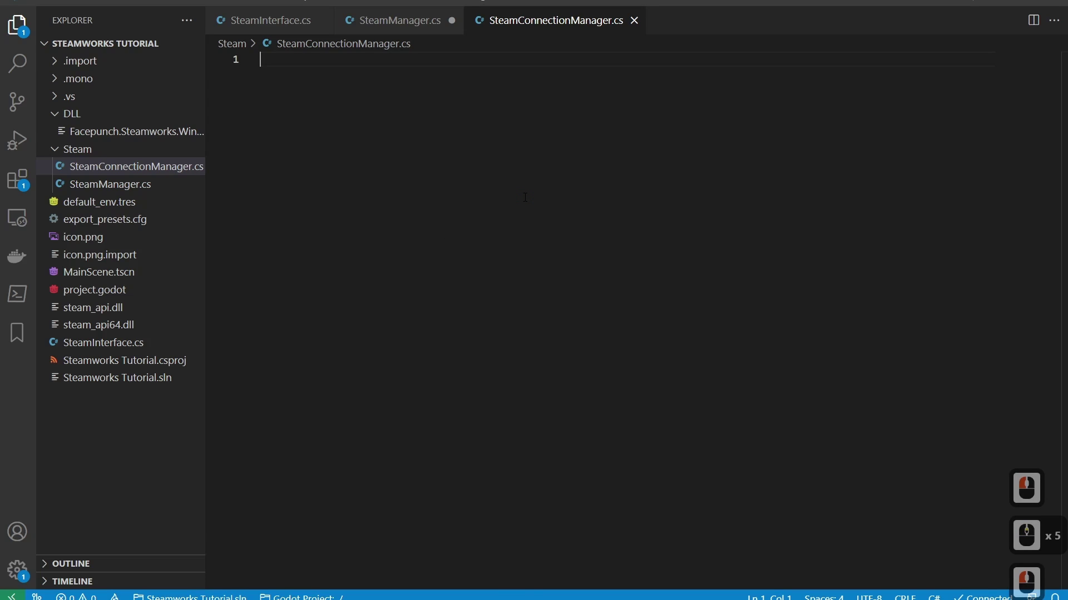
Add using Steamworks and using Steamworks.Data directives at the top of SteamConnectionManager.cs
type("using steamwor")
key("Tab")
key("Return")
type("sing steam")
key("Tab")
type("da")
key("Tab")
key("Return")
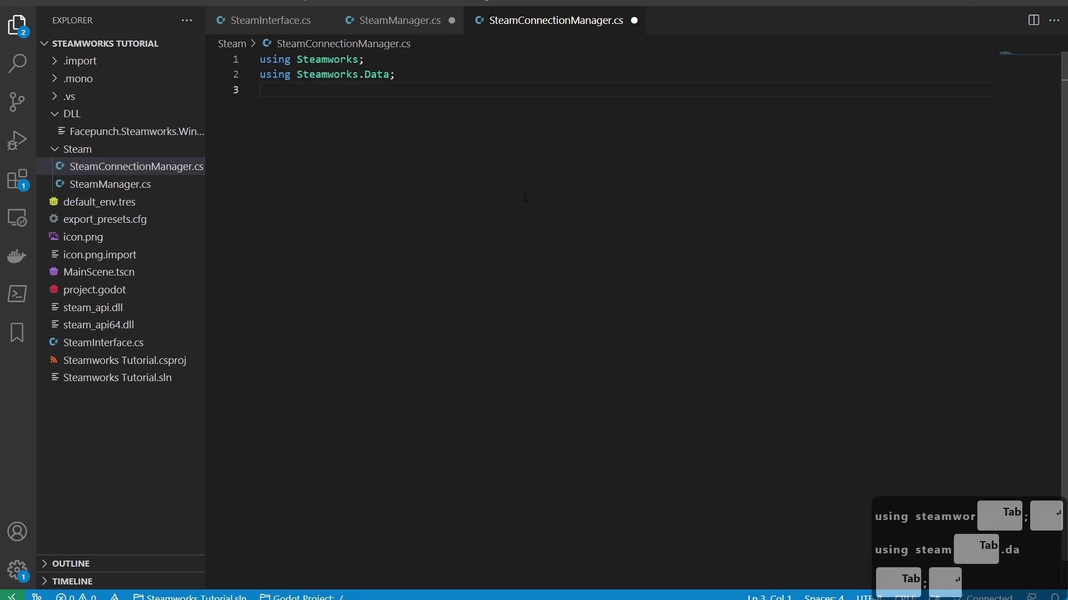
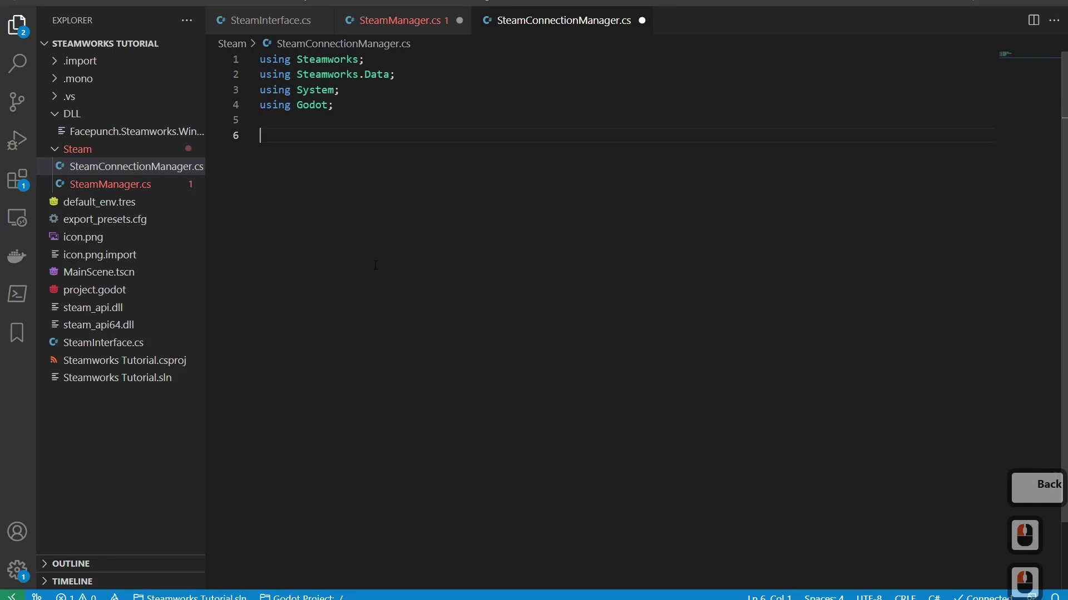
Declare public class SteamConnectionManager : ConnectionManager with an empty body
type("publicv")
key("BackSpace")
key("BackSpace")
key("BackSpace")
type("las")
key("BackSpace")
type("las")
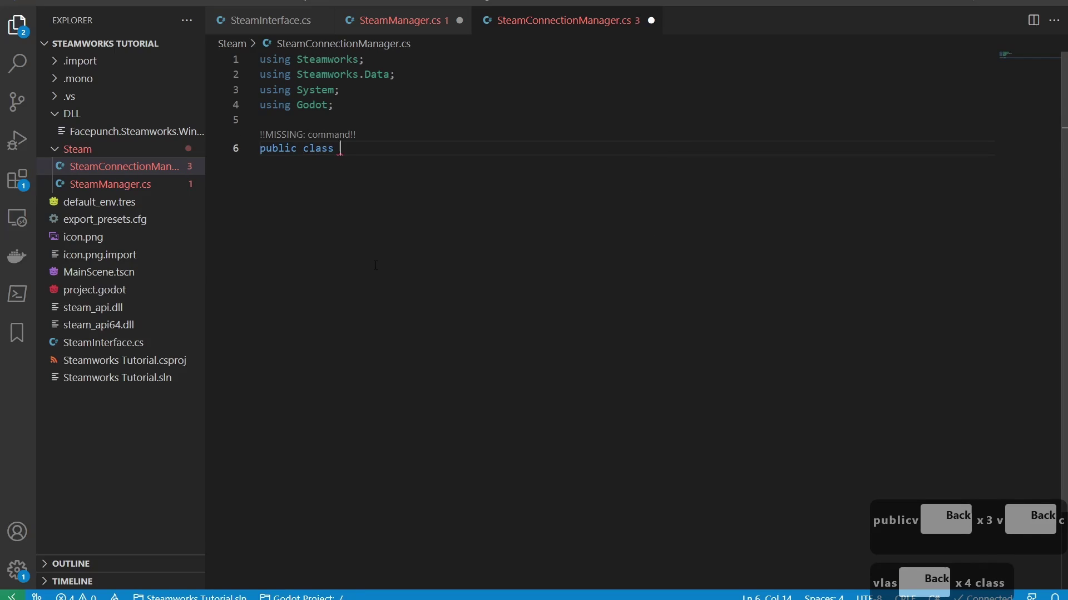
type("teamcon")
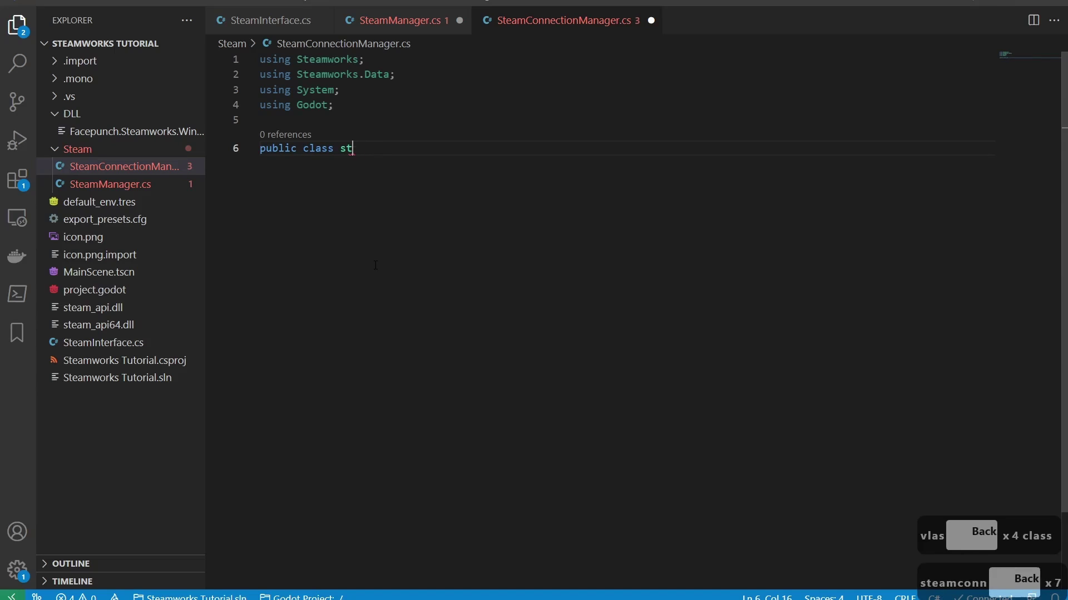
key("BackSpace")
type("eamnnectionnager")
key("BackSpace")
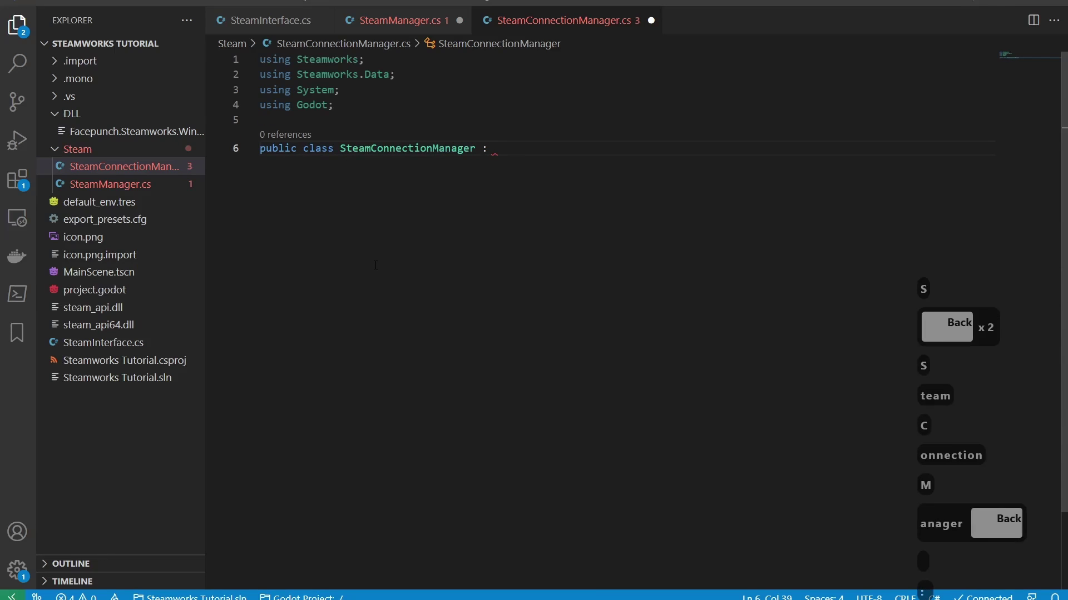
type("onnectionman")
key("Tab")
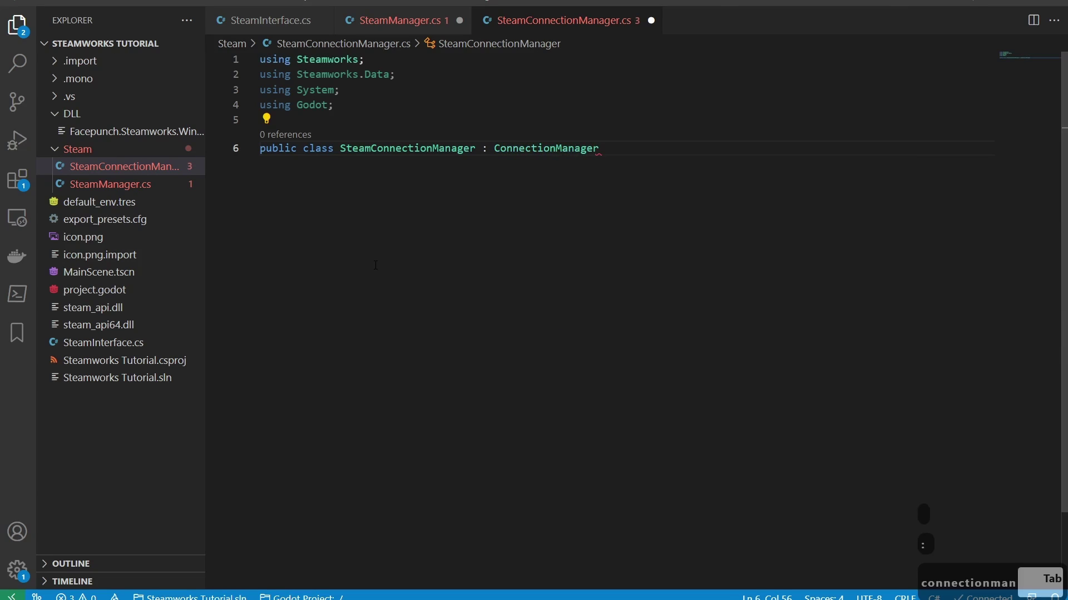
key("Return")
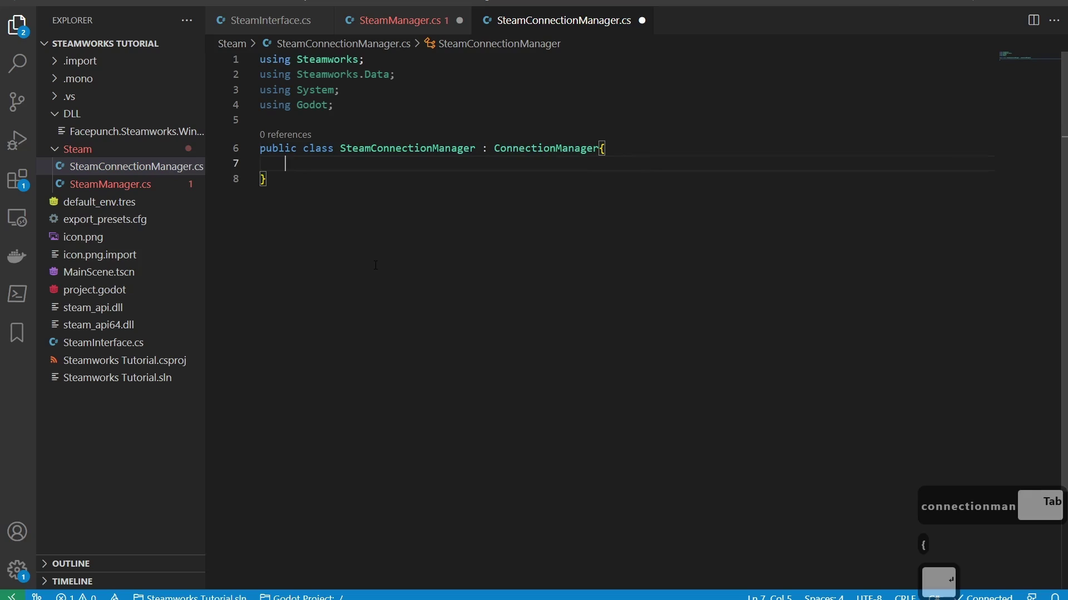
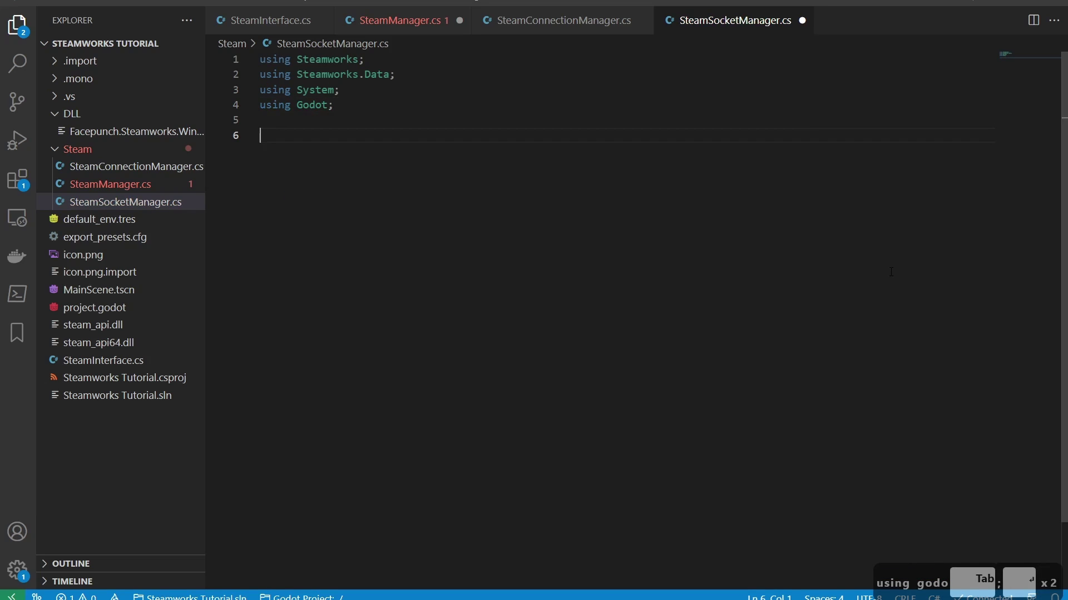
Declare 'public class SteamSocketManager : SocketManager' with an empty body
type("ulbi vl")
key("BackSpace")
type("lass")
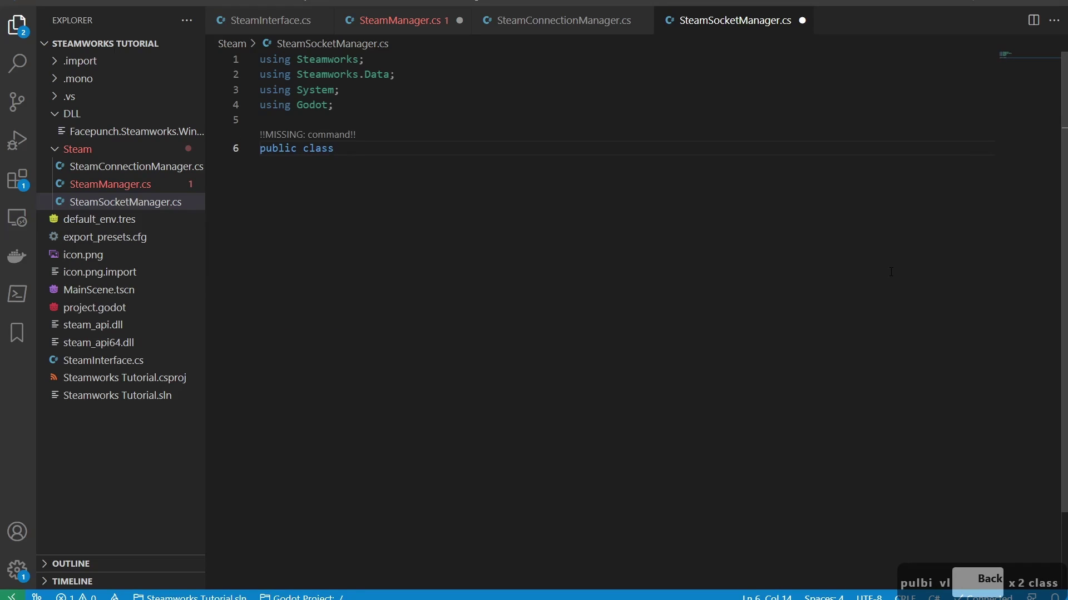
type("eamck")
key("BackSpace")
key("BackSpace")
type("et")
type("n")
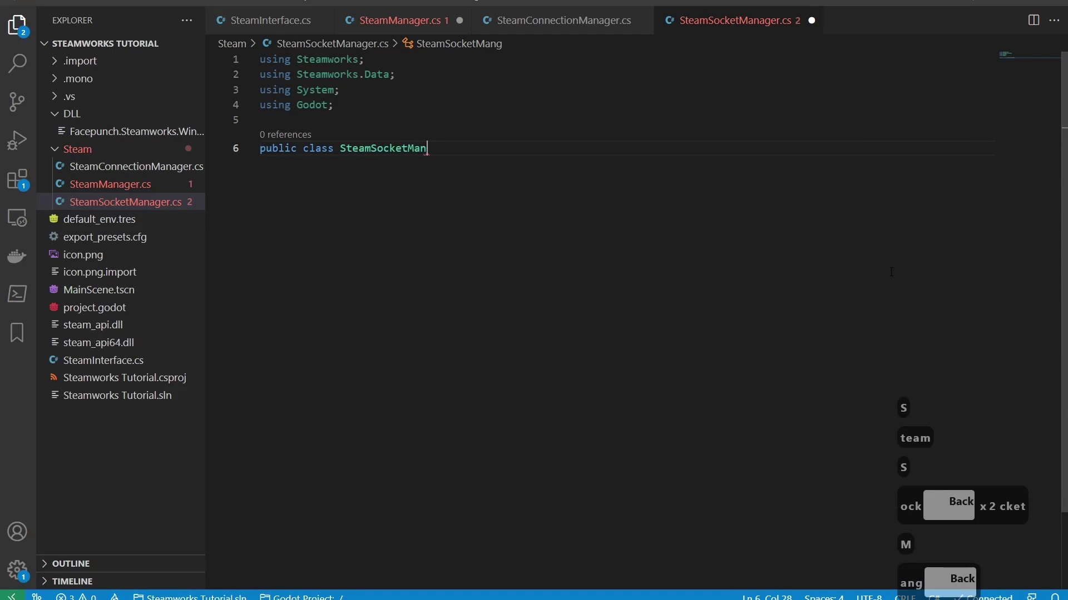
type("nage r")
key("space")
type("ocktma")
key("Tab")
key("BackSpace")
key("Tab")
key("Return")
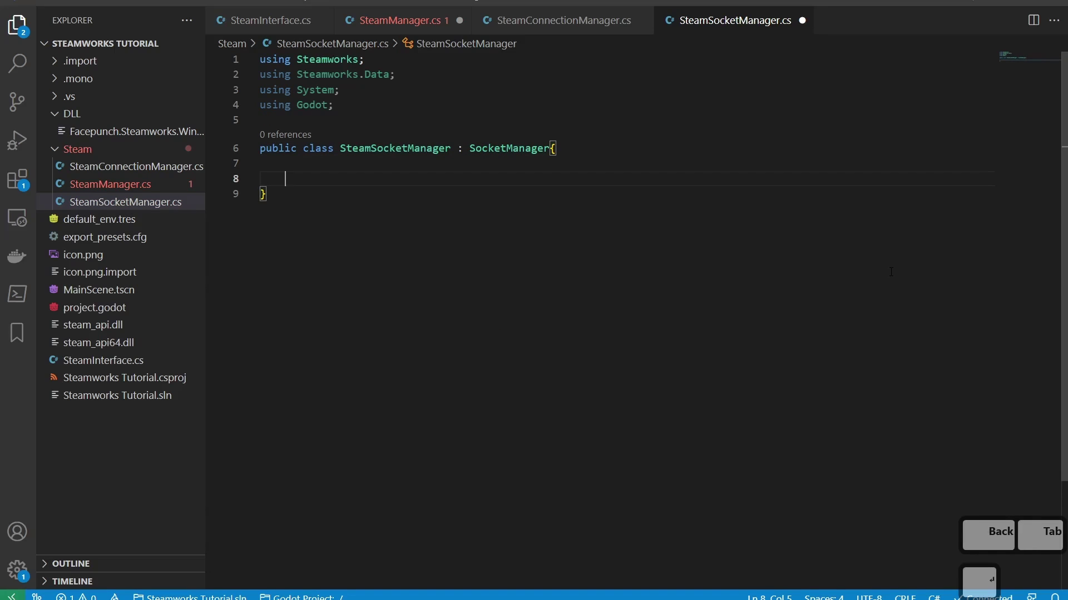
Switch back to SteamConnectionManager.cs showing its printing callback overrides
left_click(587, 22)
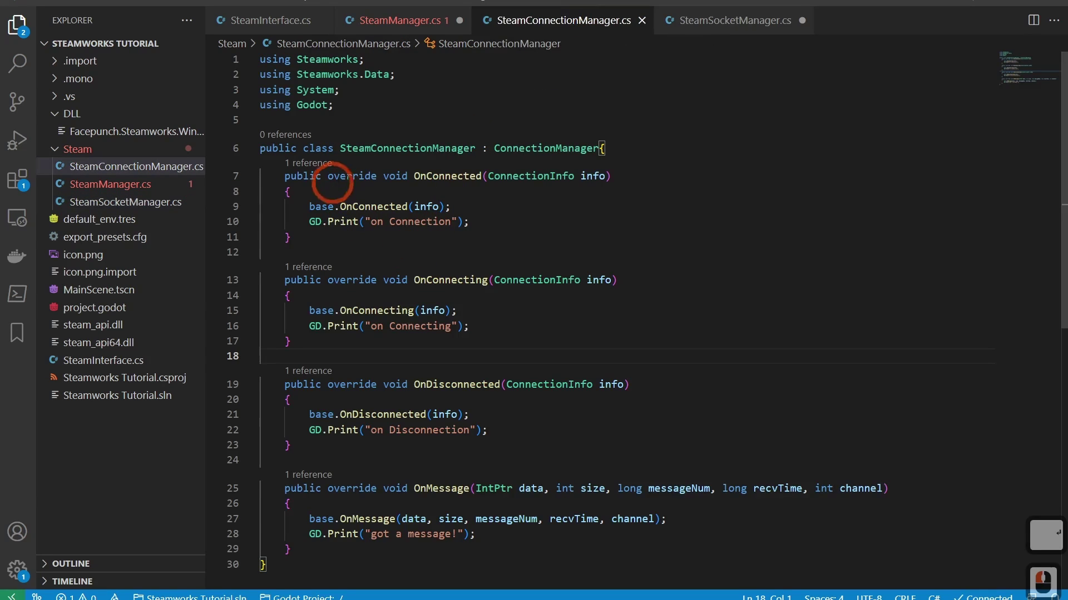
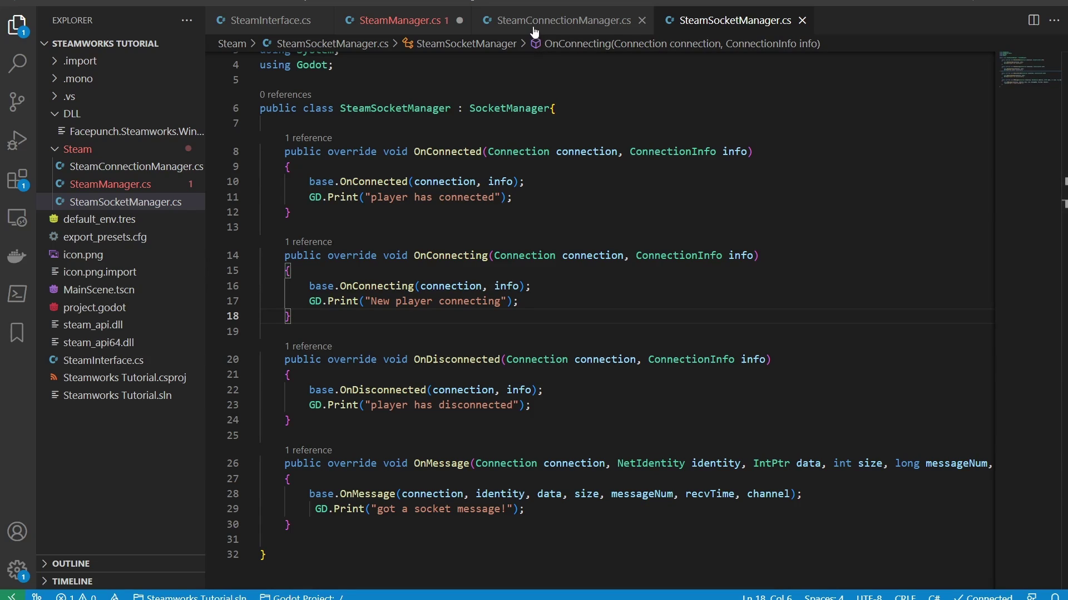
Switch to SteamManager.cs and place the cursor after the lobby callback methods
left_click(428, 31)
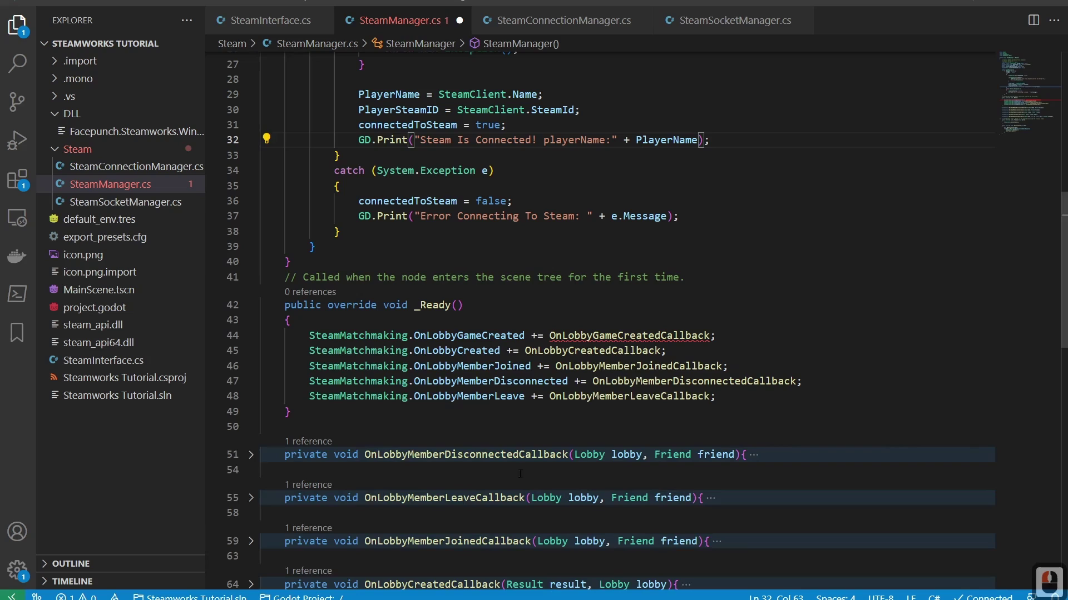
scroll("down", 3)
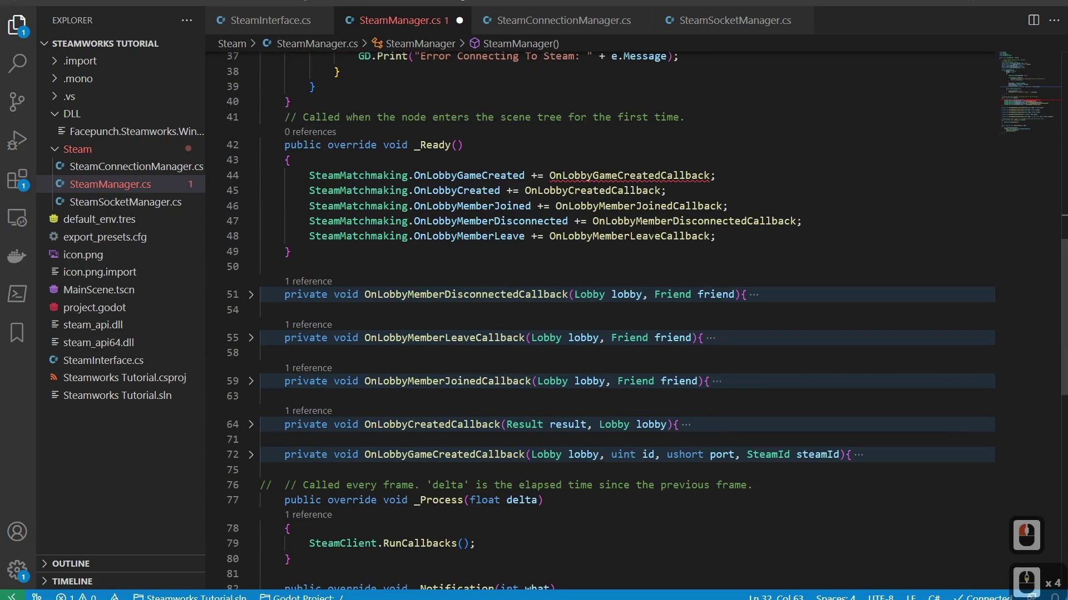
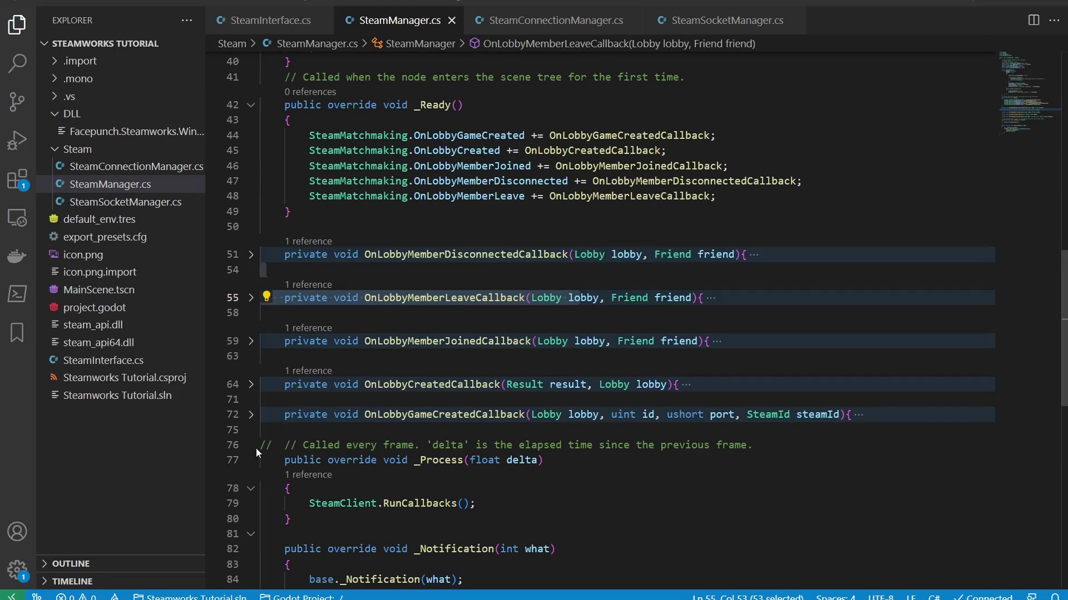
left_click(258, 486)
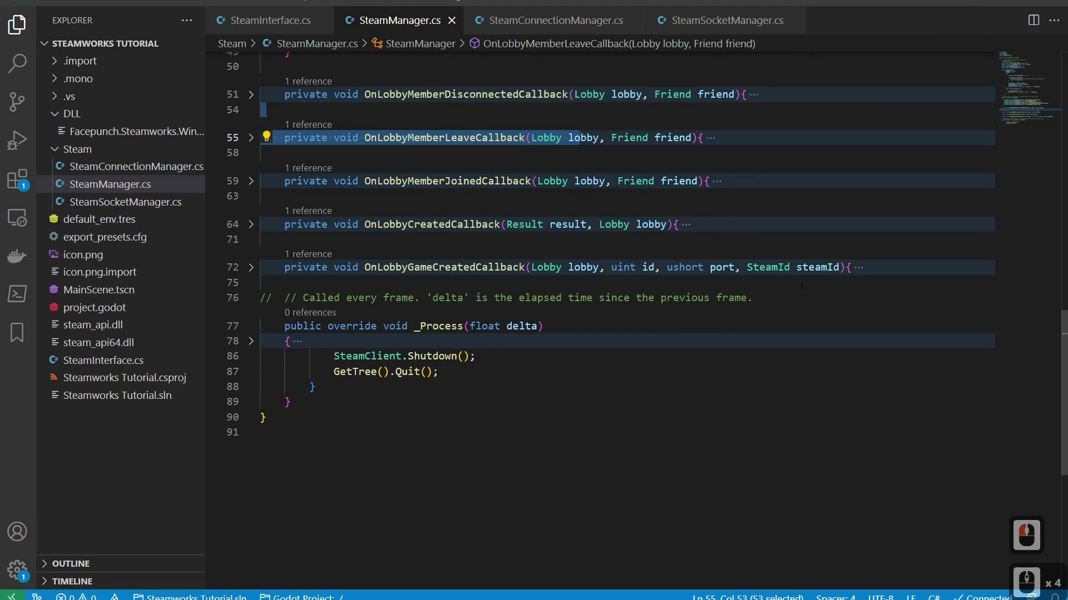
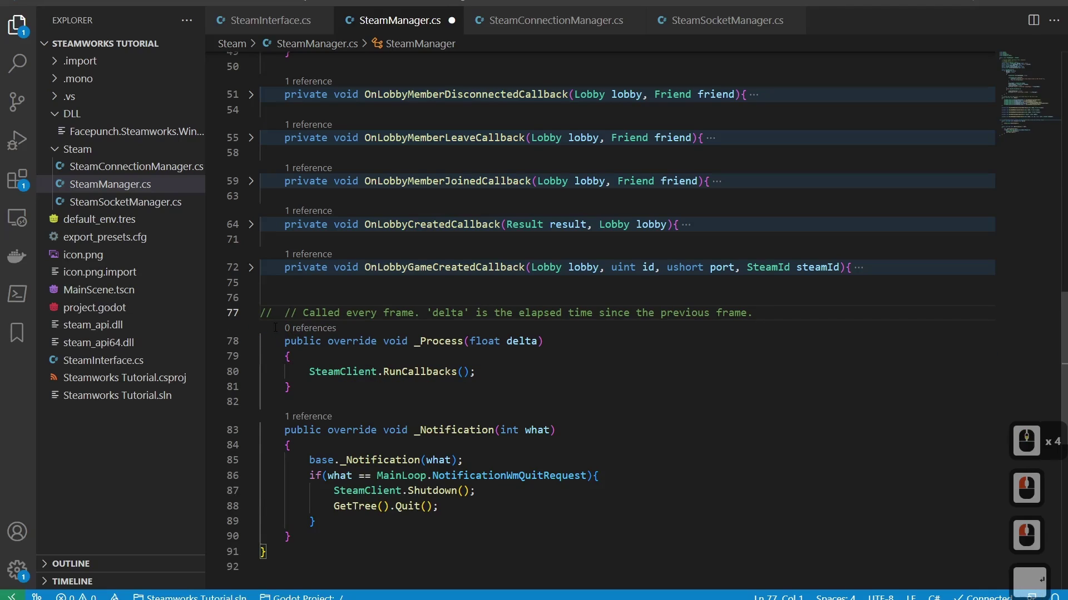
Start a new method with the 'public async Task<bool>' signature via IntelliSense
key("shift+Return")
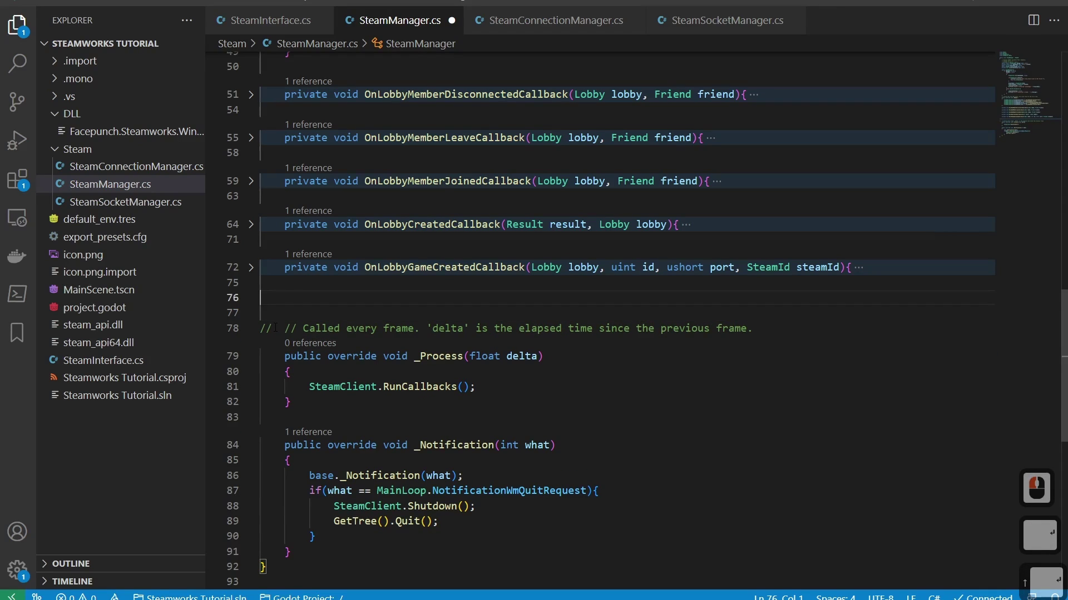
key("shift+Tab")
key("shift+Return")
type("pulbi")
type("syc")
key("Tab")
key("Return")
type("ask")
key("Tab")
key("BackSpace")
key("BackSpace")
key("BackSpace")
type("tsk")
key("Escape")
key("Tab")
type("ool")
key("BackSpace")
Name the method CreateLobby() and give it an empty body
type("eate")
type("bby")
key("(")
key(")")
key("BackSpace")
key("Return")
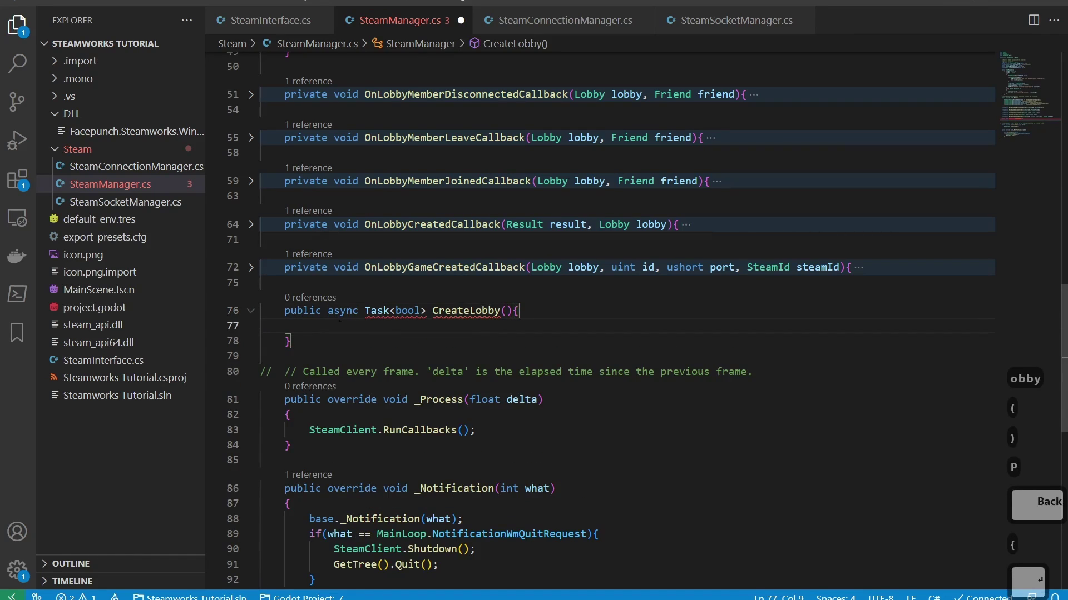
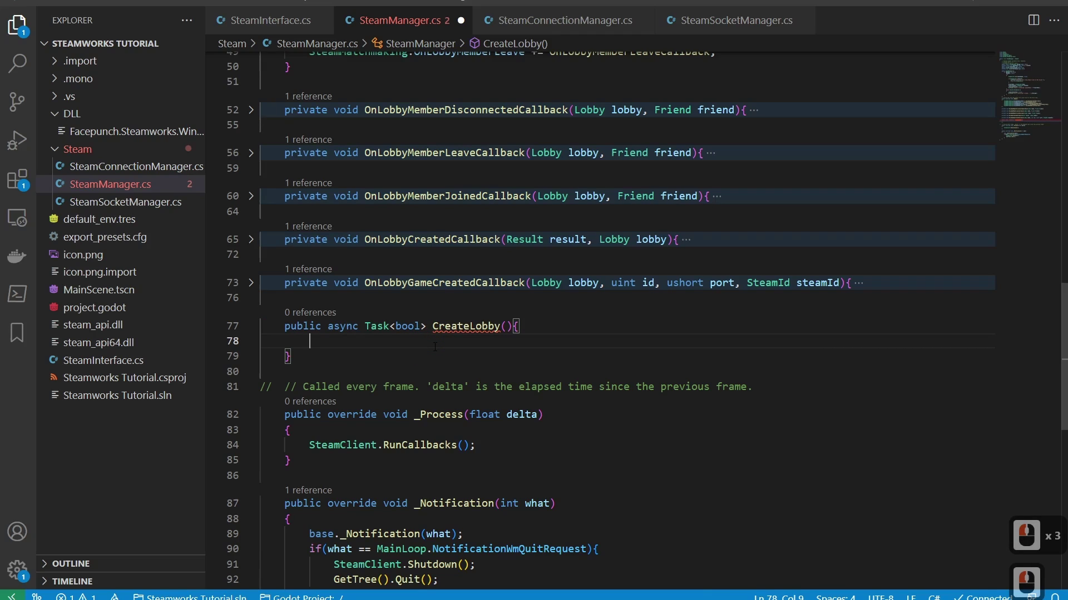
Insert a try/catch in CreateLobby whose try block prints "Creating Lobby"
type("try")
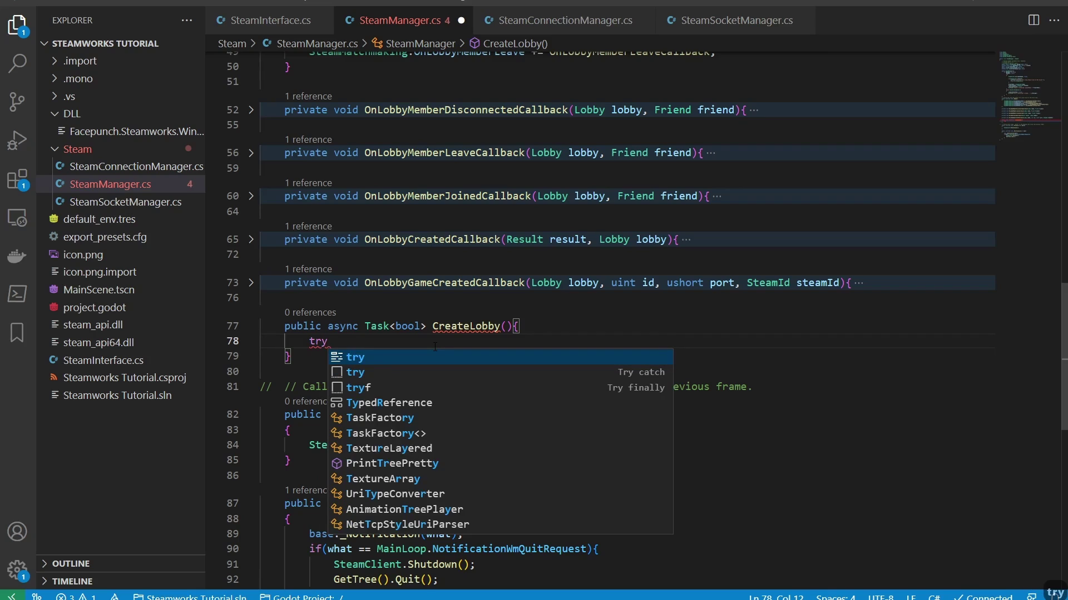
key("Down")
key("Tab")
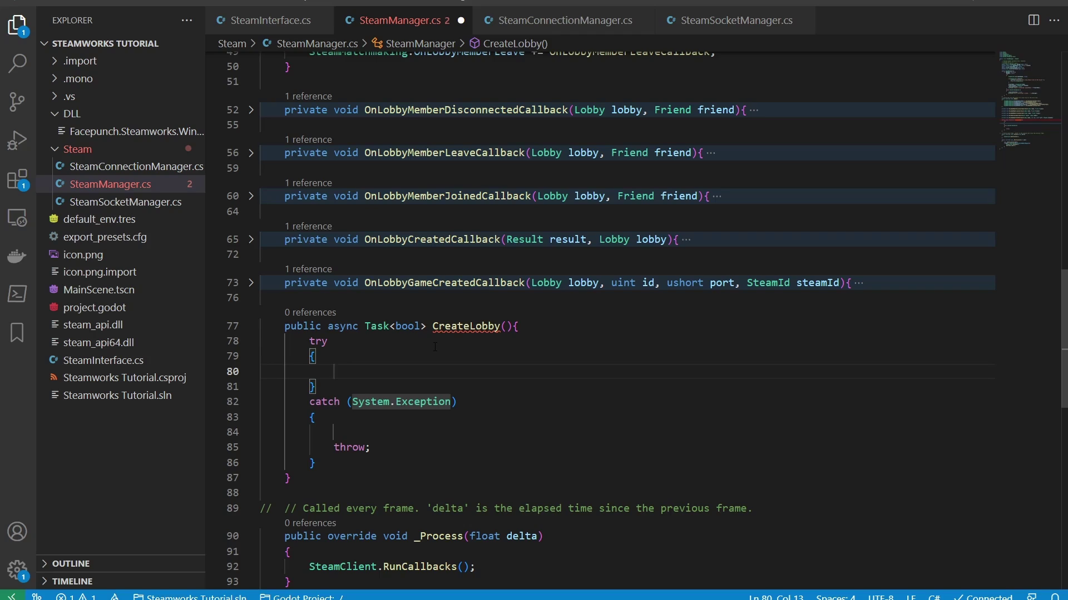
scroll("down", 3)
scroll("down", 3)
scroll("down", 3)
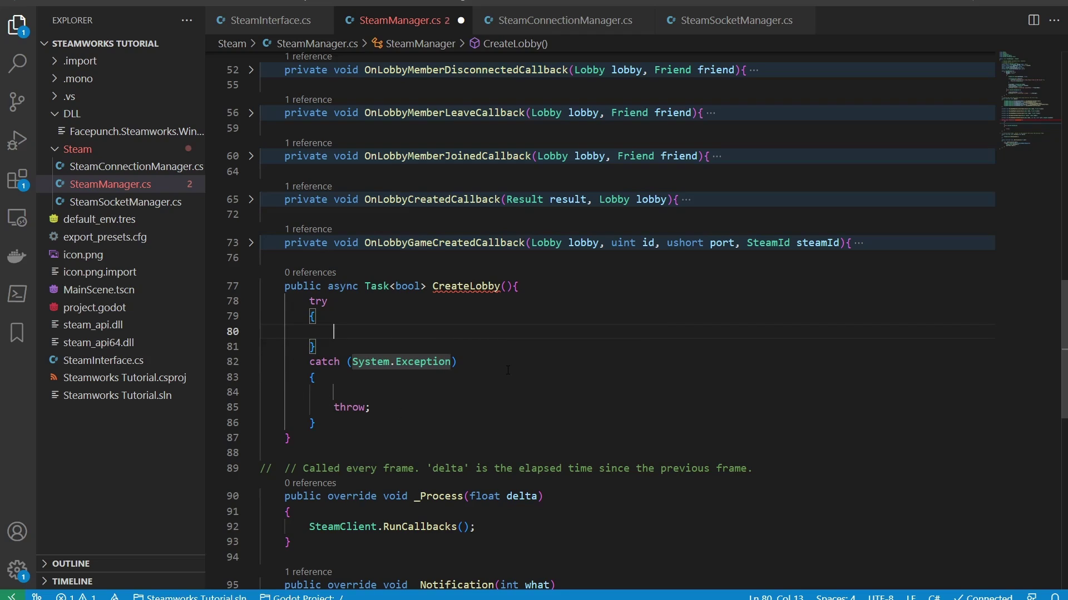
type("gd")
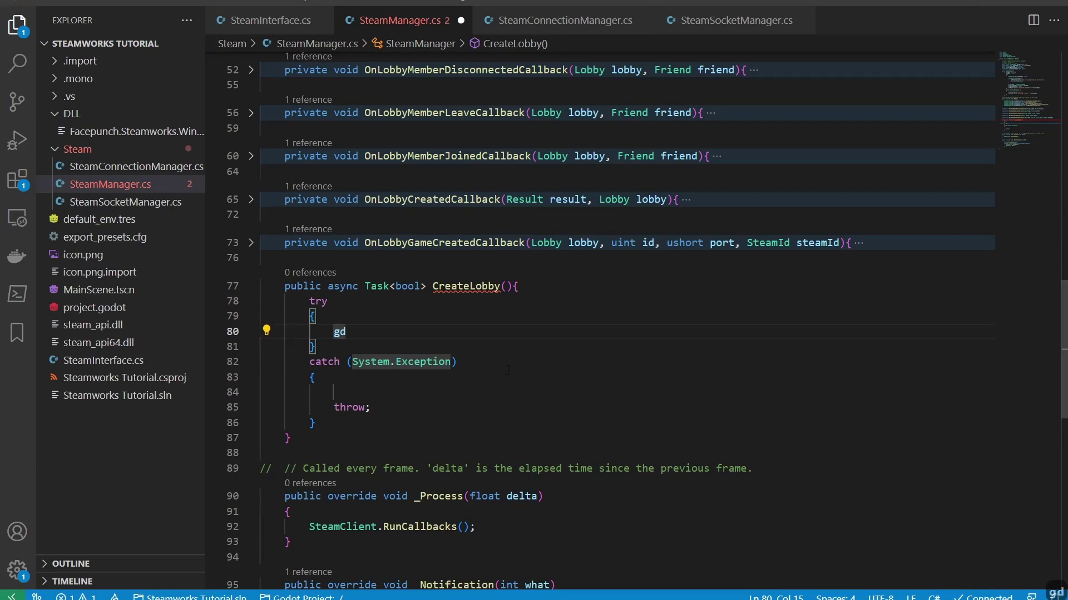
key("BackSpace")
type("g.")
key("BackSpace")
type(".prin")
key("Tab")
type("eatingbby")
key("Down")
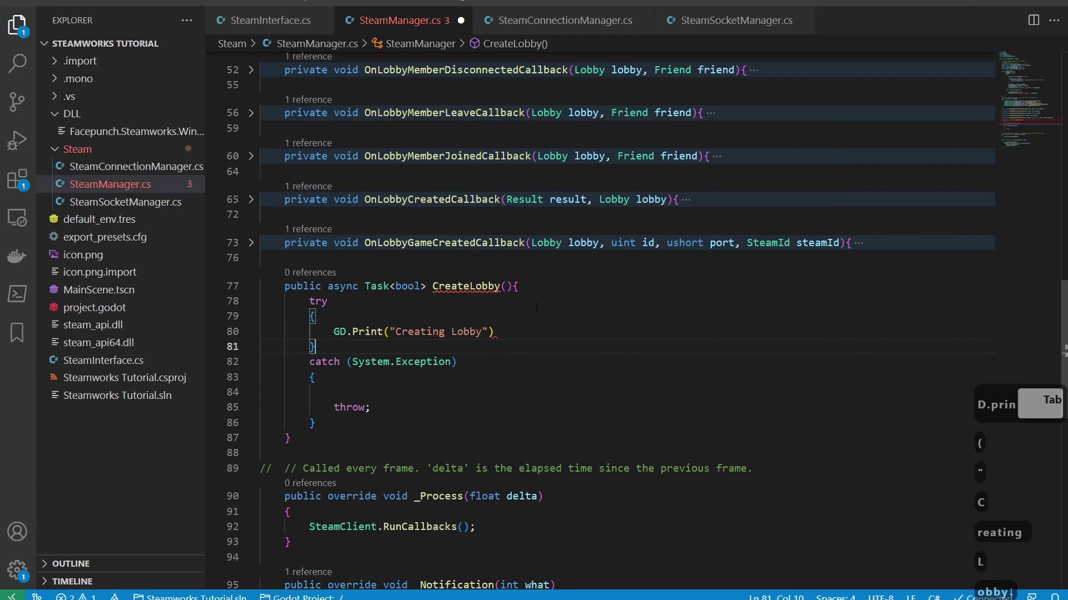
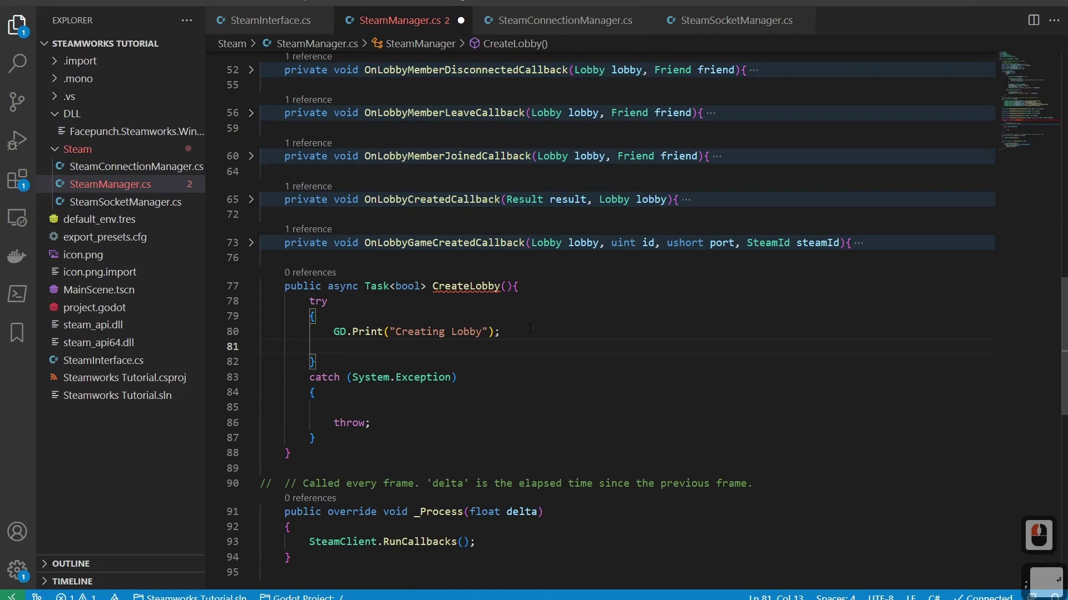
Add 'var createLobbyOutput = await SteamMatchmaking.CreateLobbyAsync(20);' in the try block
type("var")
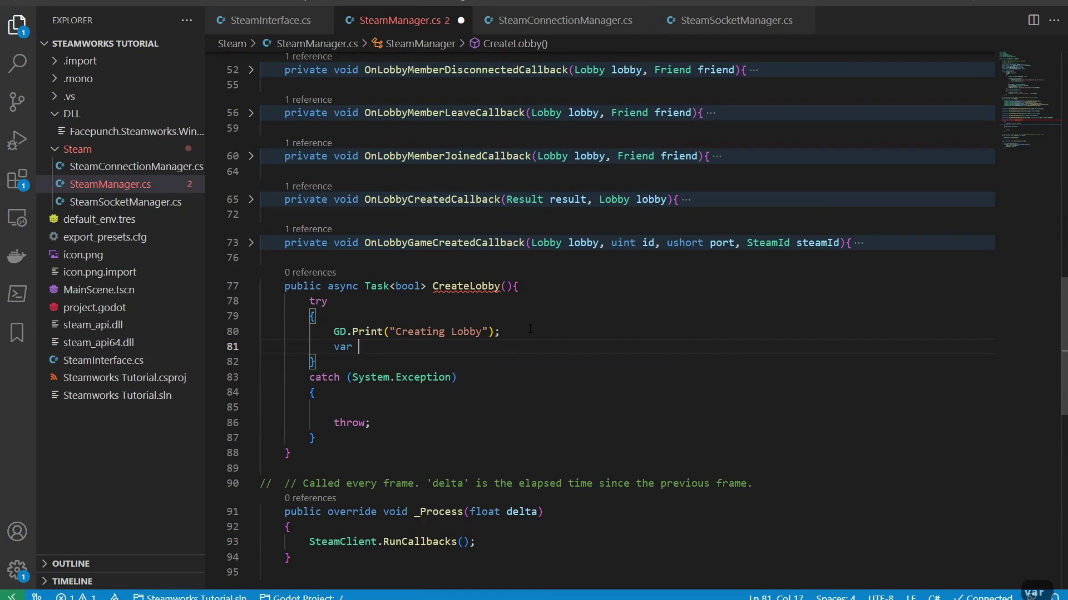
type("createbby")
key("BackSpace")
type("tput = awai")
key("Tab")
type("teammt")
key("Tab")
type("create")
key("Tab")
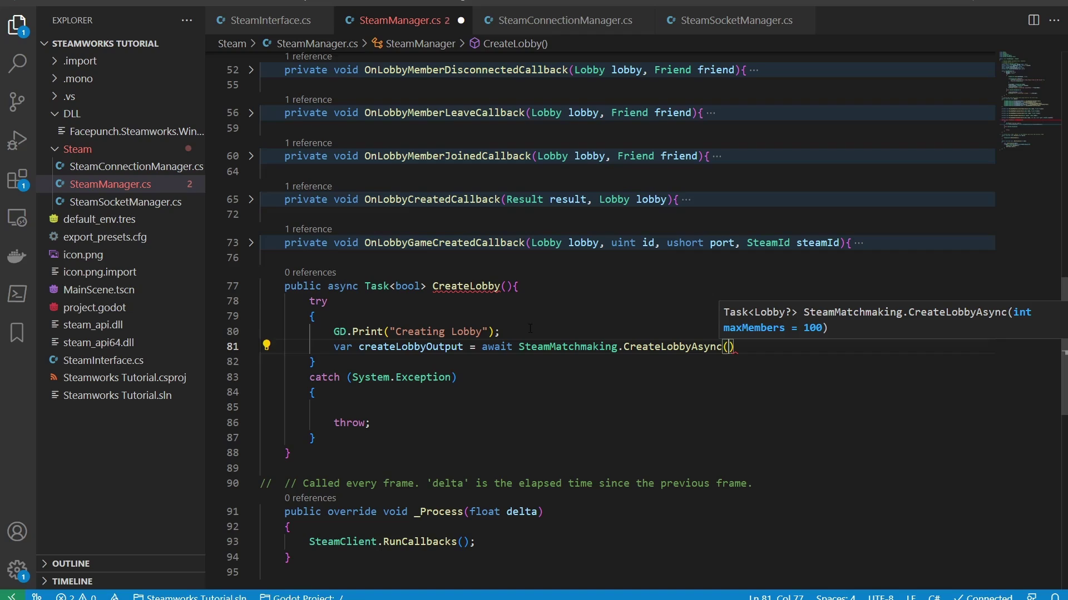
type("20")
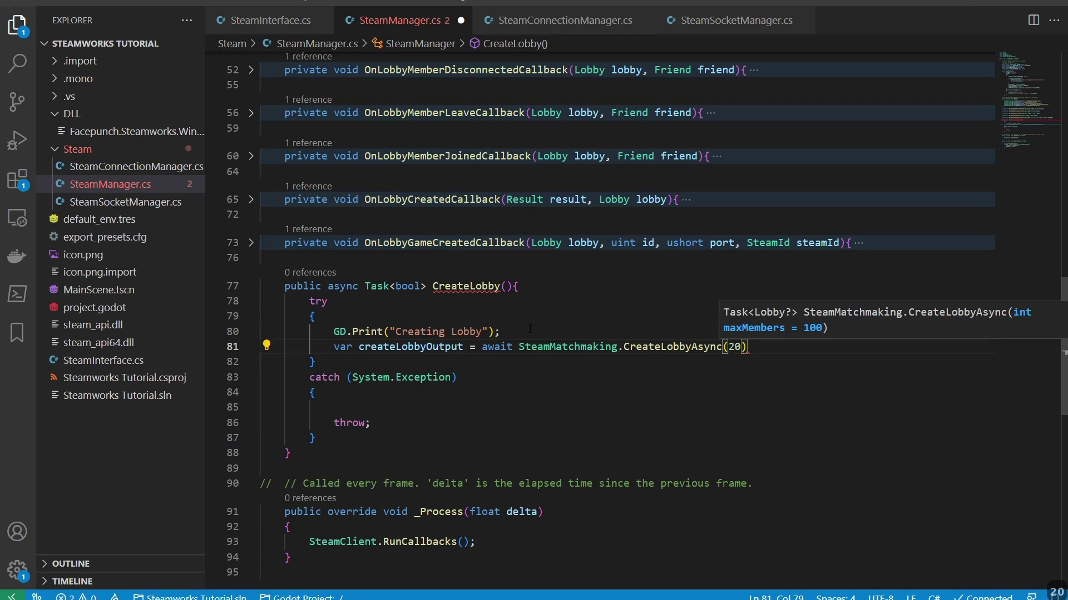
key("Right")
type(";")
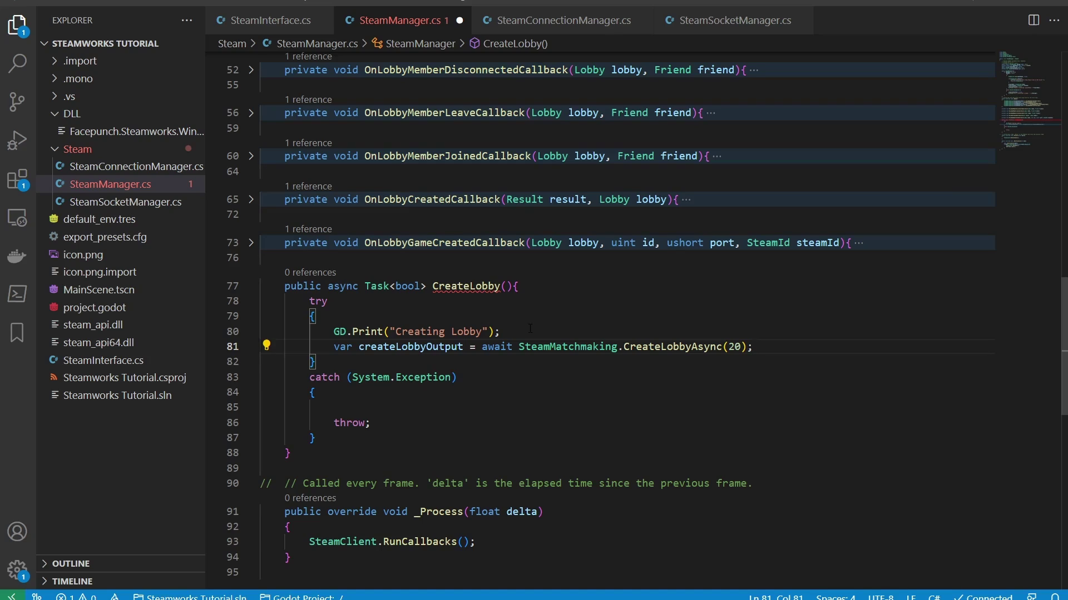
key("Return")
Retype createLobbyOutput's var as the explicit Lobby type in the try block
key("Return")
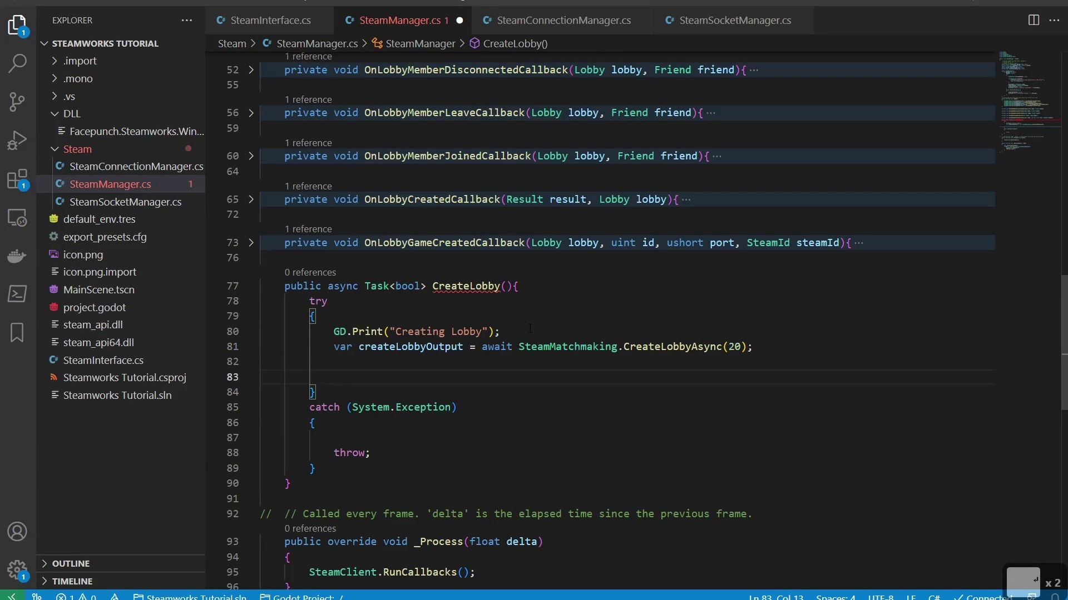
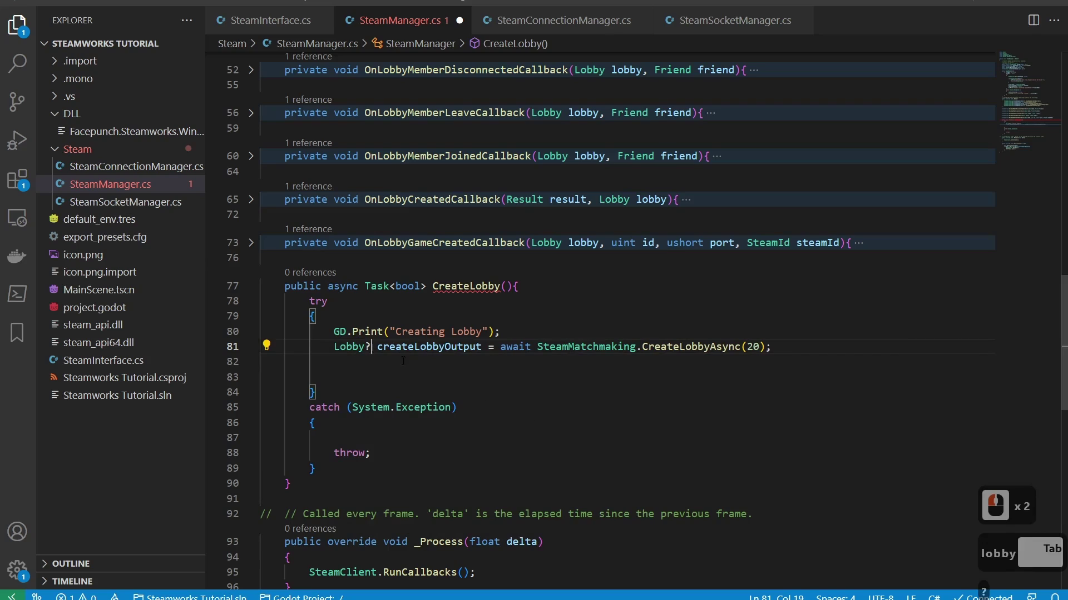
type("lobby")
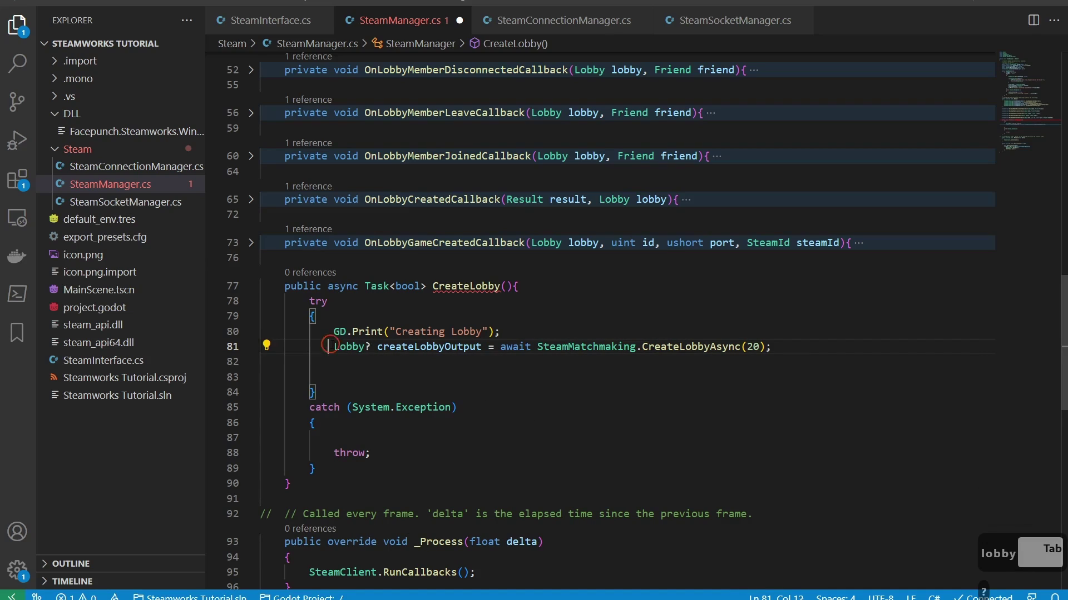
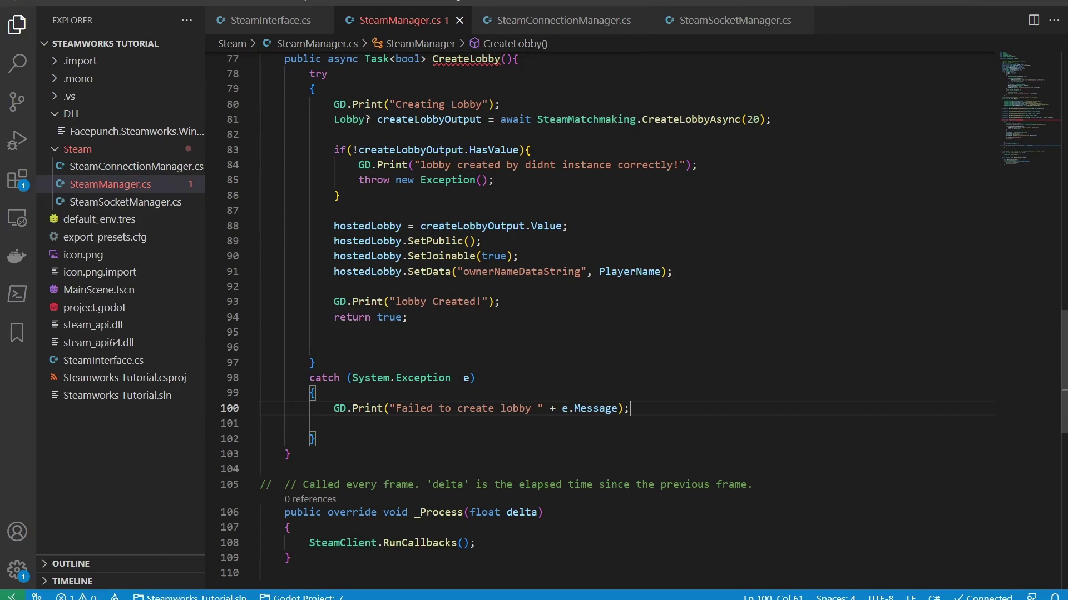
Add 'return false;' in the catch block of CreateLobby
key("Return")
type("returnfalse;")
key("Delete")
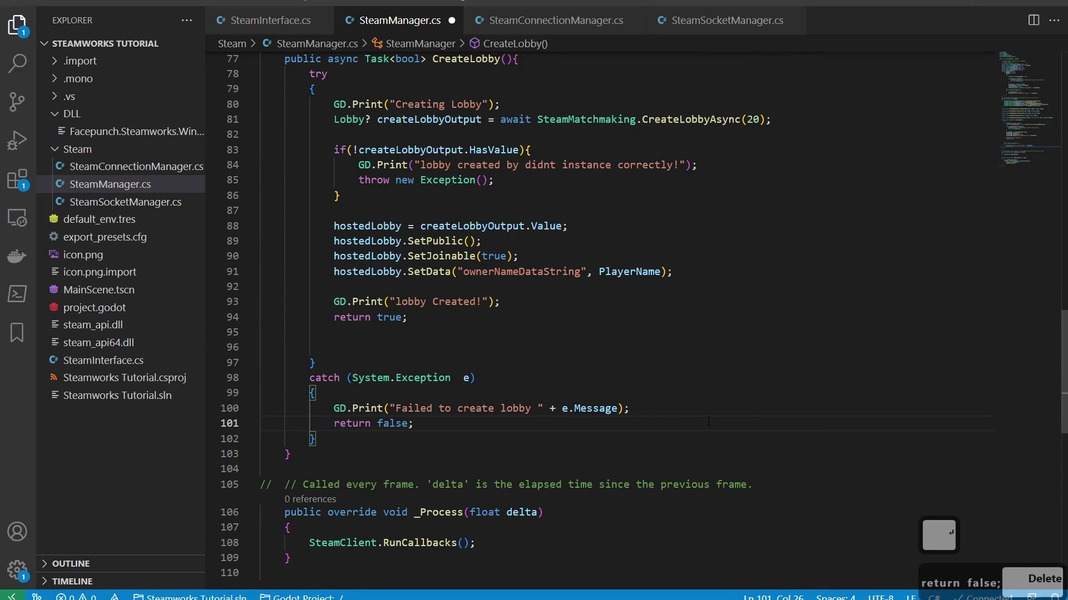
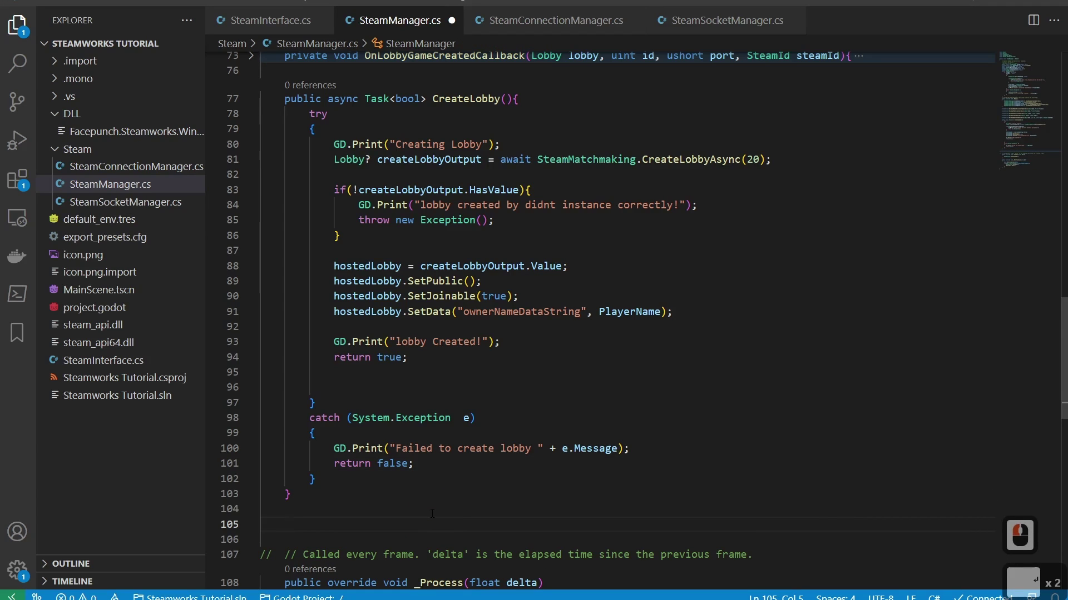
Start a new method with the 'public async Task<bool>' signature
type("public asy")
key("Tab")
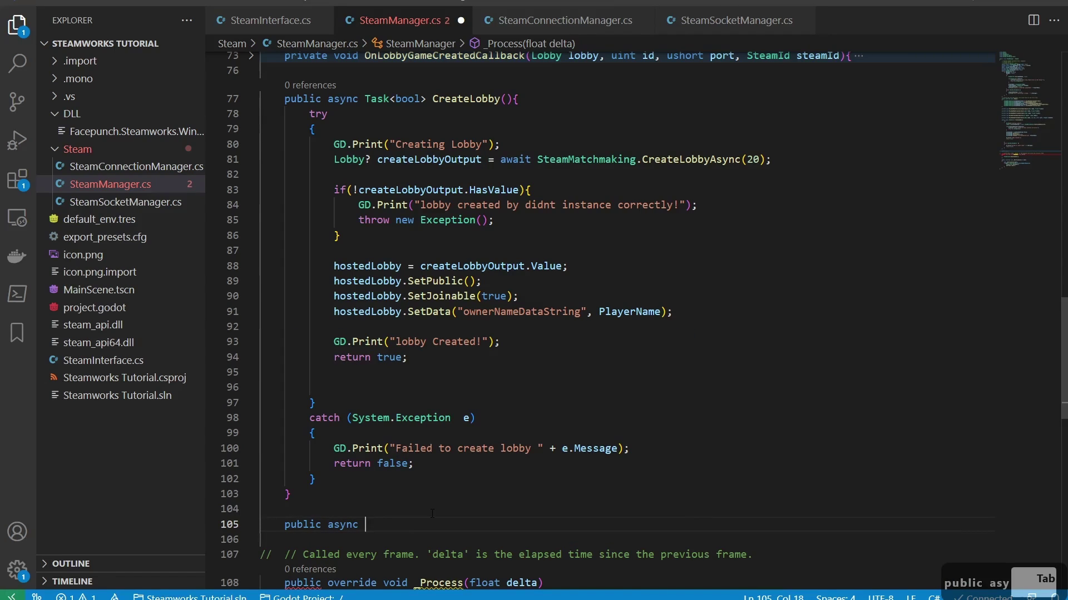
type("ask")
key("Tab")
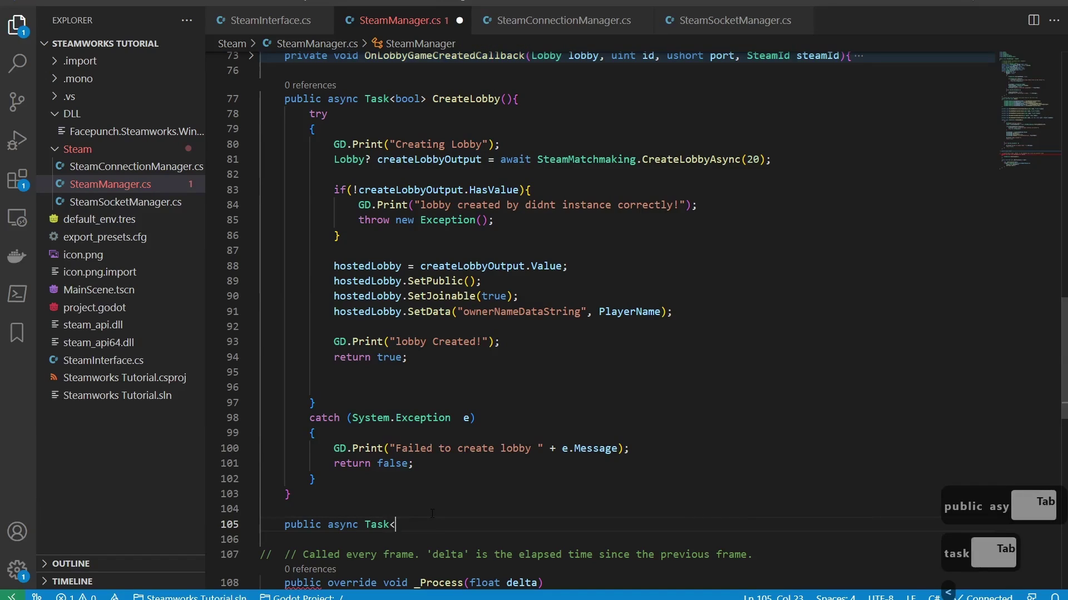
type("ool")
key("space")
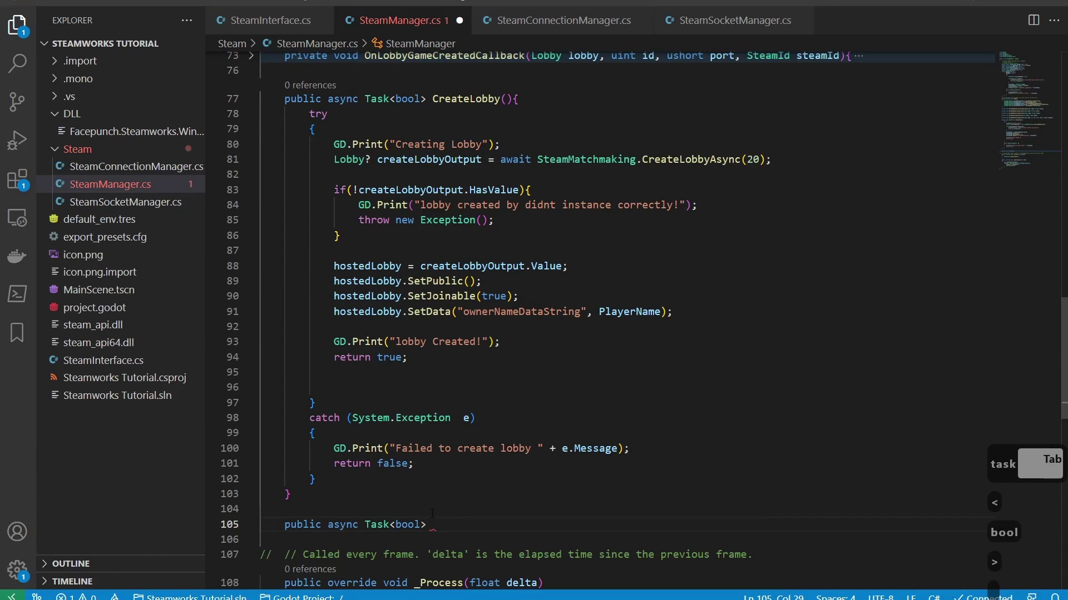
Name the method GetMultiplayerLobbies() and give it an empty body
type("fresh")
key("BackSpace")
key("BackSpace")
key("BackSpace")
key("space")
type("t")
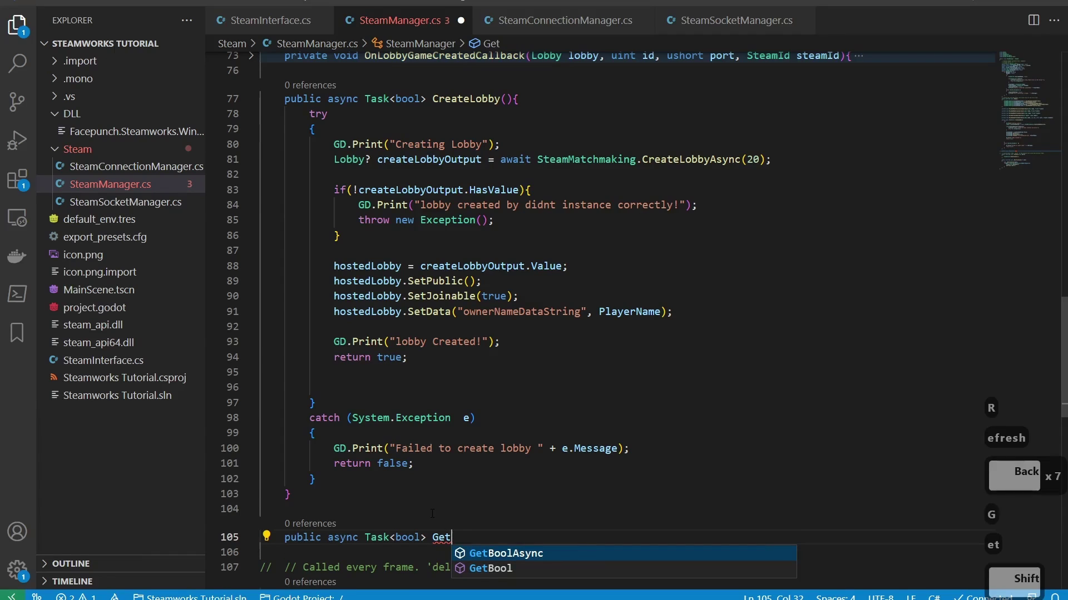
type("litplayer")
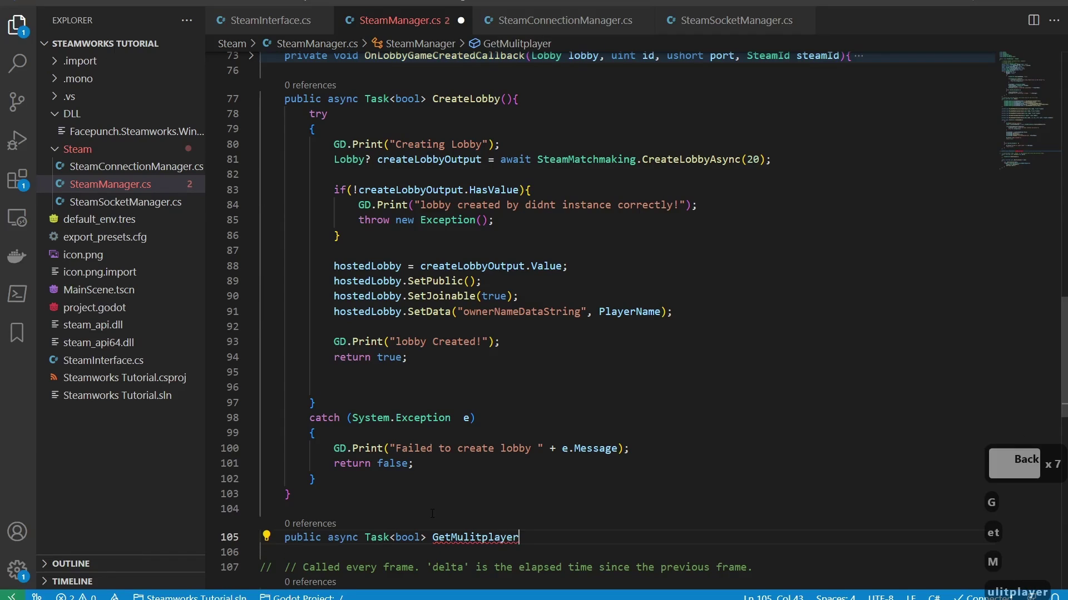
key("BackSpace")
key("BackSpace")
key("BackSpace")
type("iplaye")
key("BackSpace")
type("bbies")
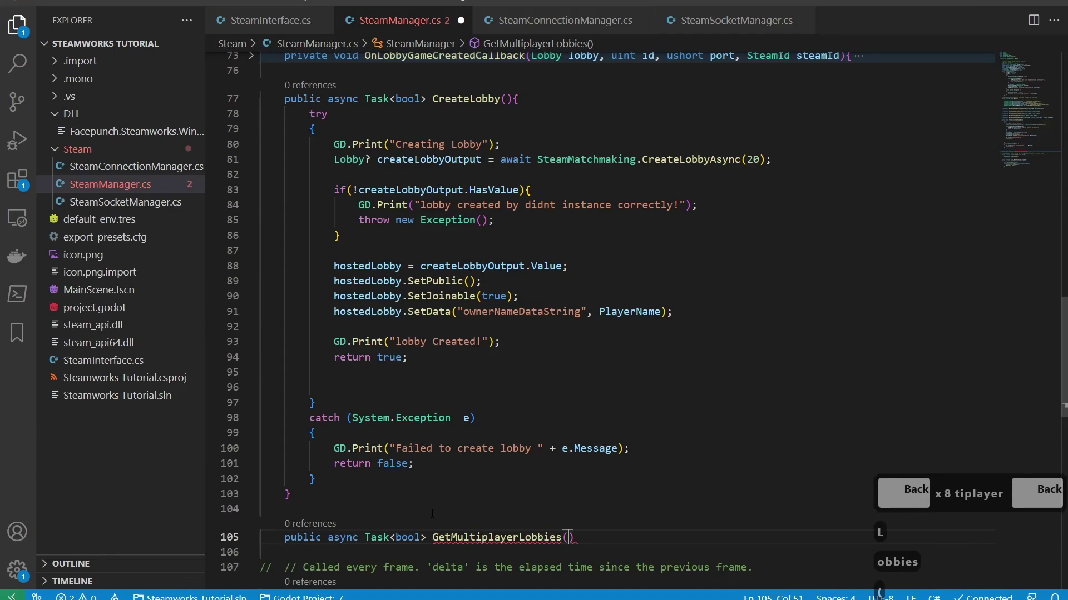
key("Tab")
key("BackSpace")
key("Right")
key("Return")
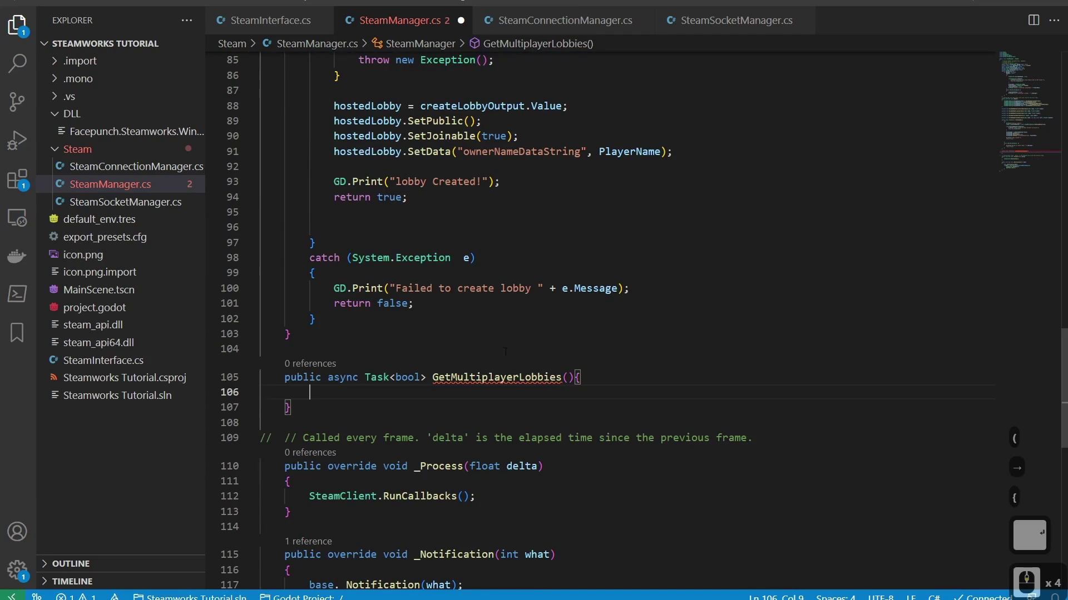
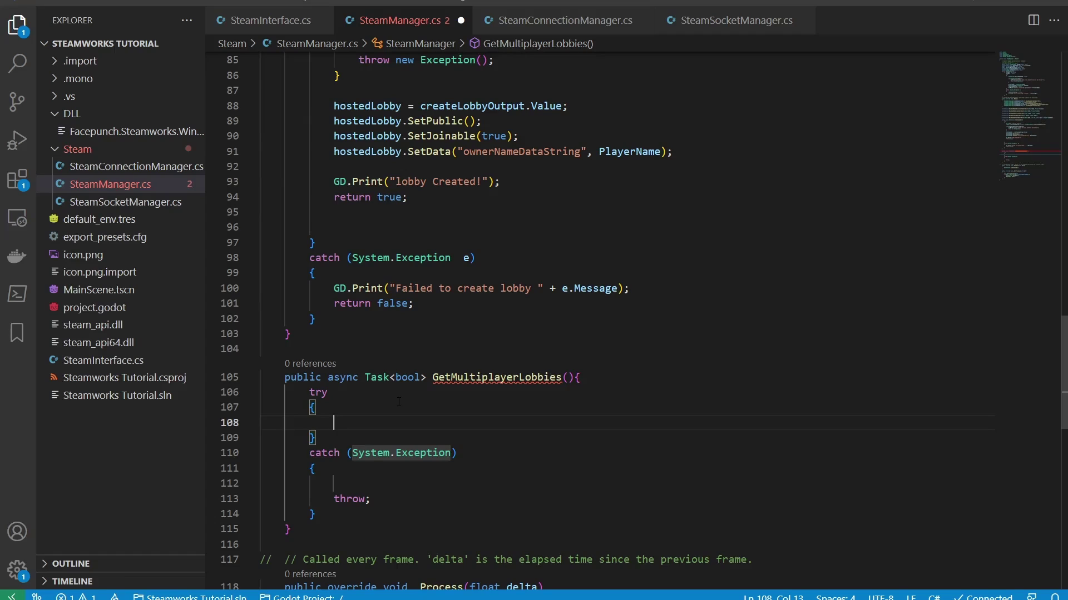
Begin 'Lobby[] lobbies = await SteamMatchmaking.LobbyList' in GetMultiplayerLobbies
type("lobby")
key("BackSpace")
key("BackSpace")
key("BackSpace")
type("bby[]")
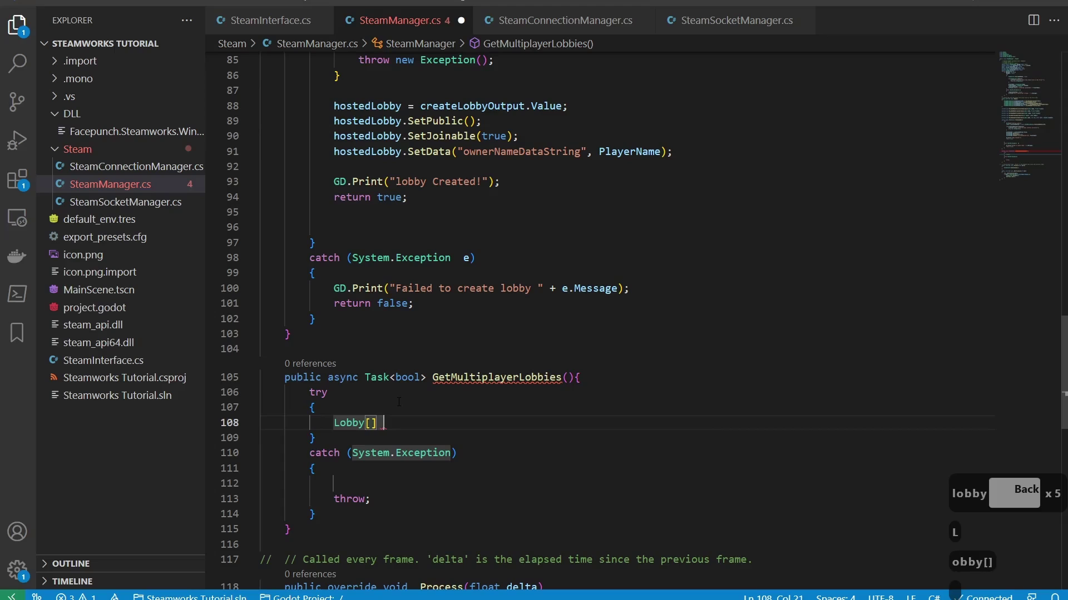
type("obbies =")
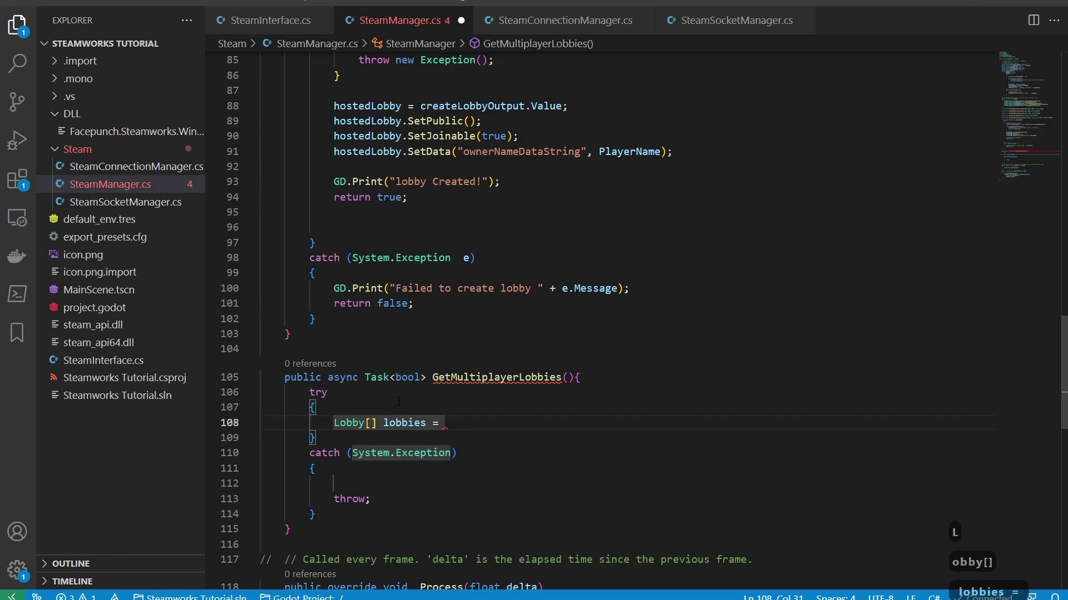
type("wait")
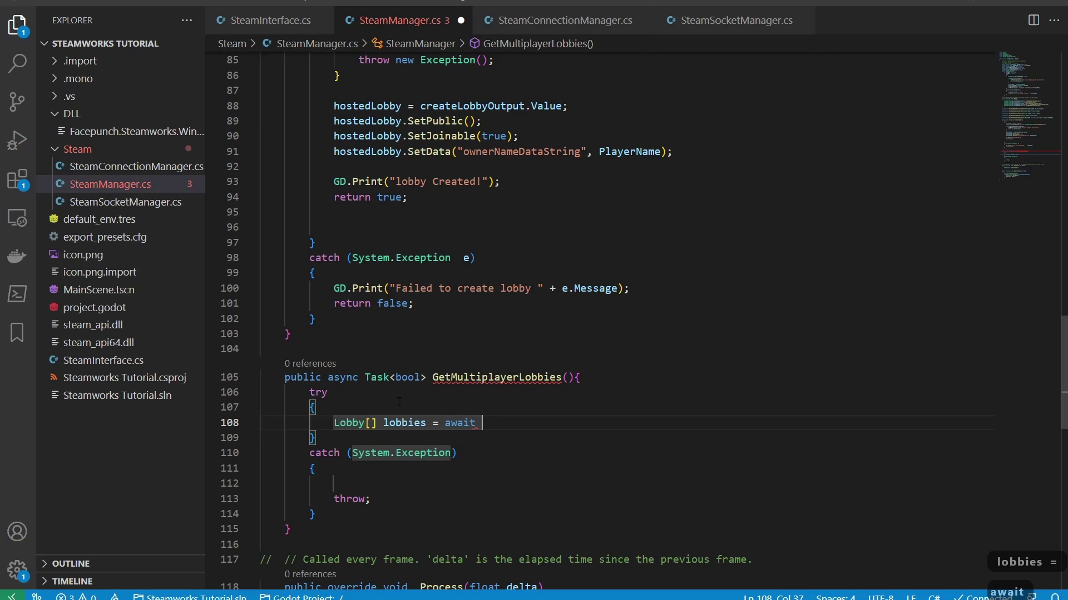
type("teamm")
key("BackSpace")
key("BackSpace")
key("BackSpace")
type("eamtchmaking")
key("BackSpace")
key("BackSpace")
key("BackSpace")
type("lobi")
key("Tab")
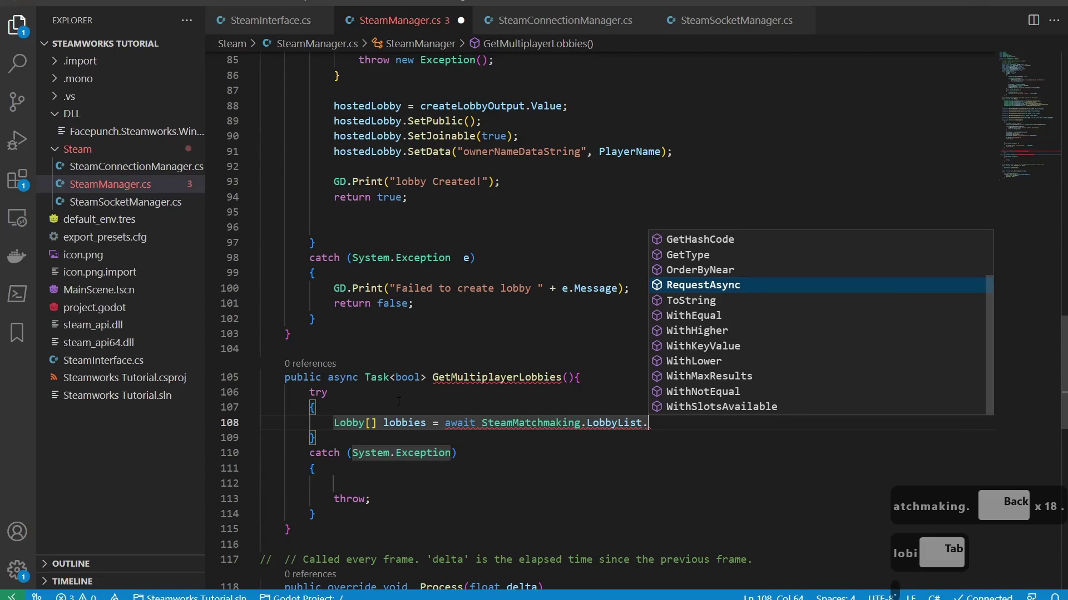
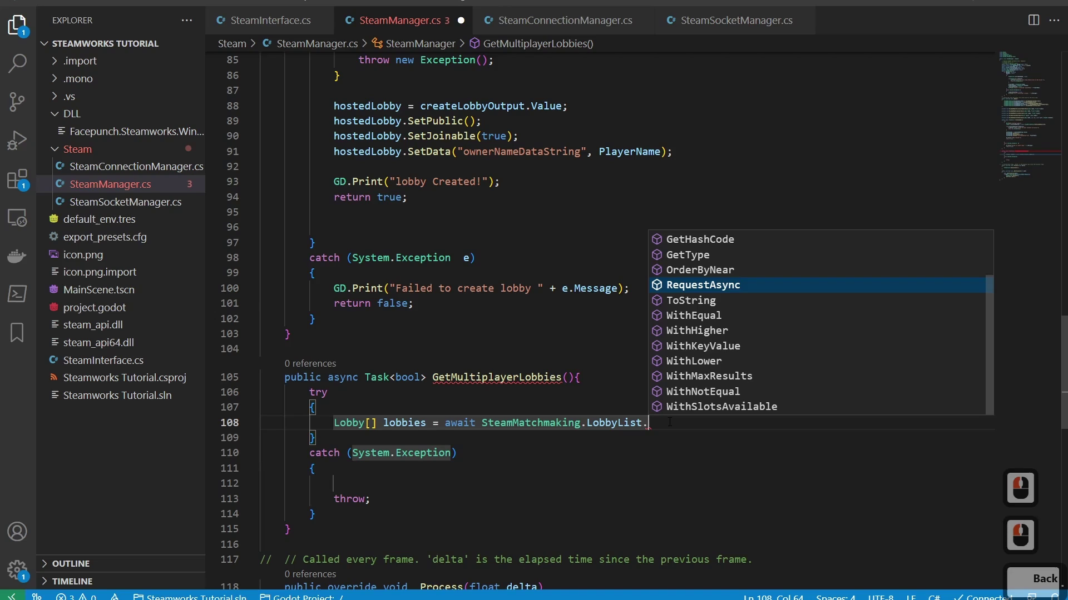
Finish the call with '.WithMaxResults(10).RequestAsync();'
type("withma")
key("Tab")
type("(0")
key("Right")
key("Right")
type("eques")
key("BackSpace")
key("BackSpace")
key("BackSpace")
type(";")
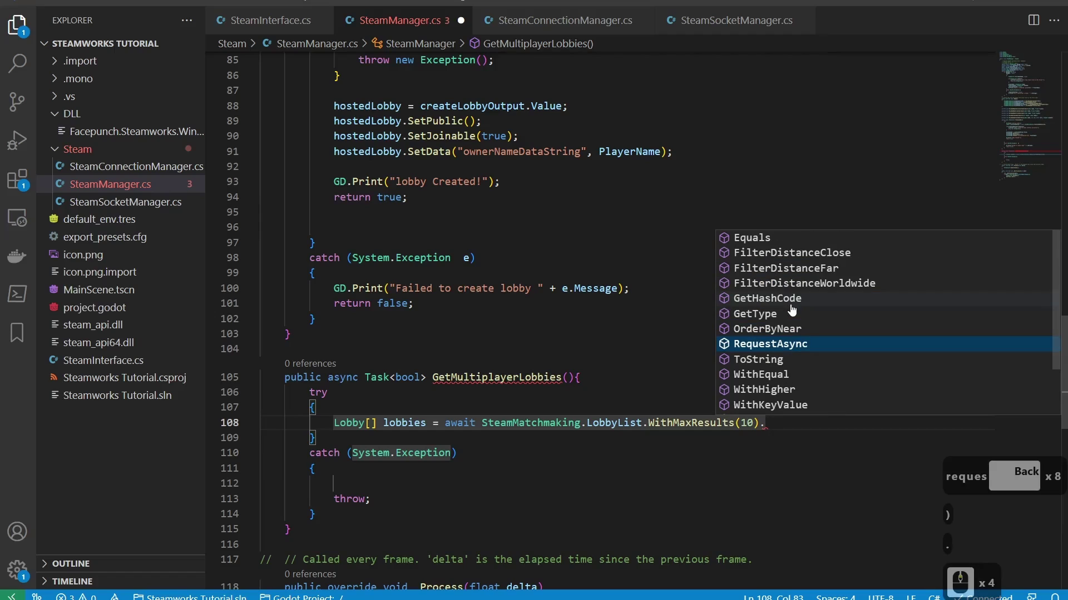
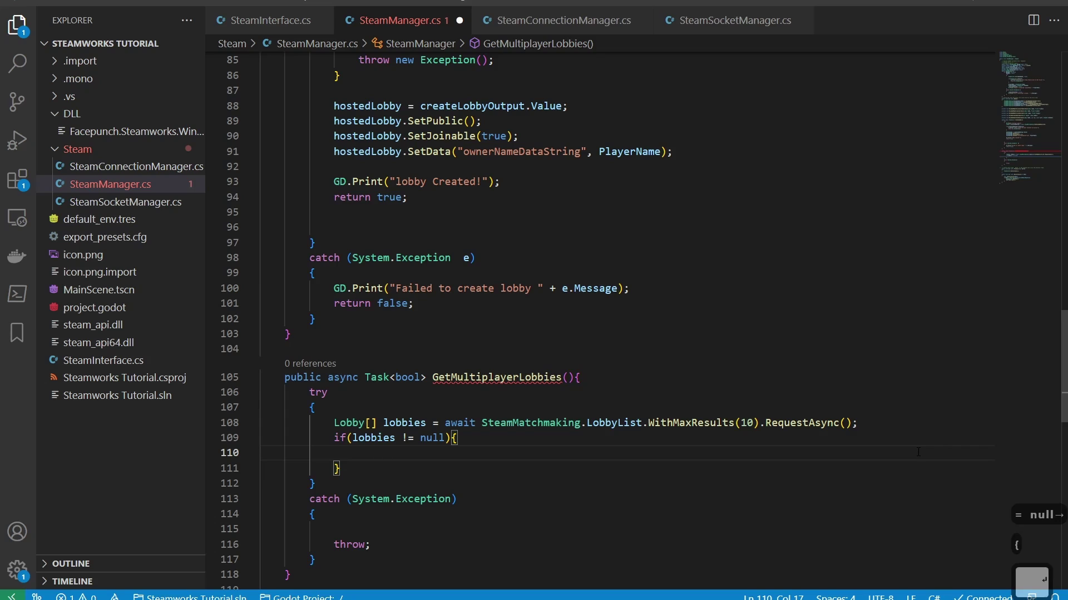
Insert a foreach loop over the fetched lobbies inside the null check
type("foreach")
key("Down")
key("Tab")
key("Tab")
type("lobbies")
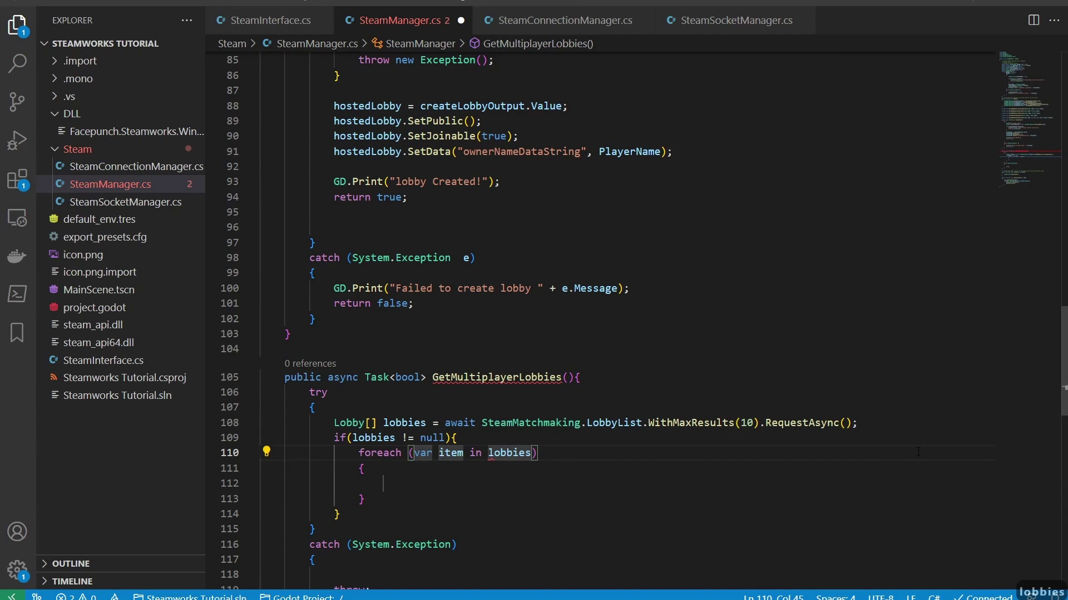
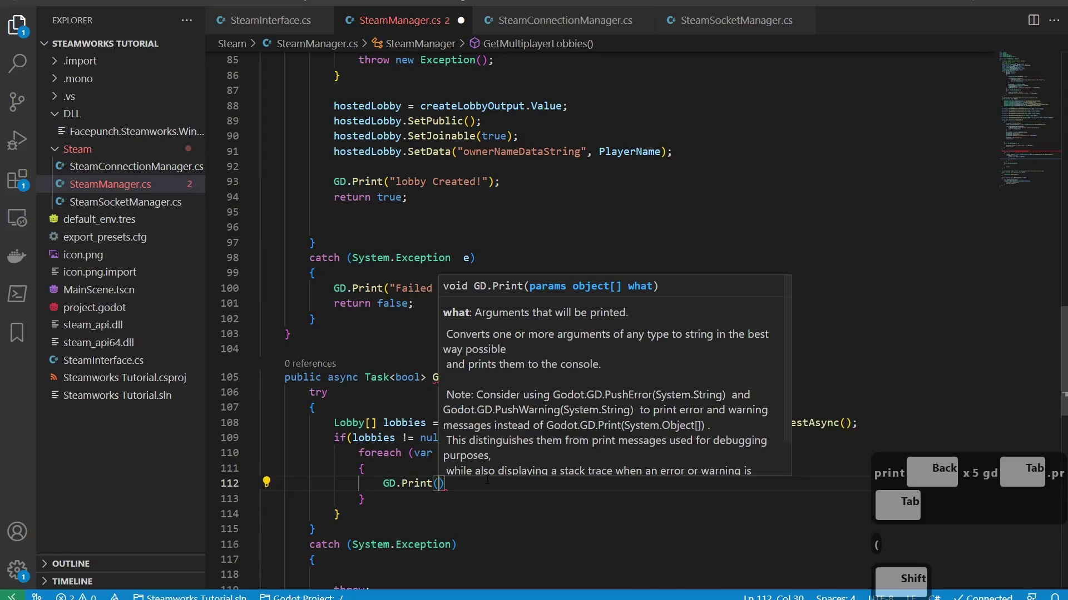
Print "lobby: " + item.Id for each lobby, correcting the member name to Id
type("o")
type("bby")
key("shift+;")
key("Right")
key("Right")
key("Left")
key(":")
key("Right")
type("vi")
key("BackSpace")
key("BackSpace")
type("tem.nam")
key("BackSpace")
key("BackSpace")
key("BackSpace")
type("i")
key("BackSpace")
key("Tab")
key("Right")
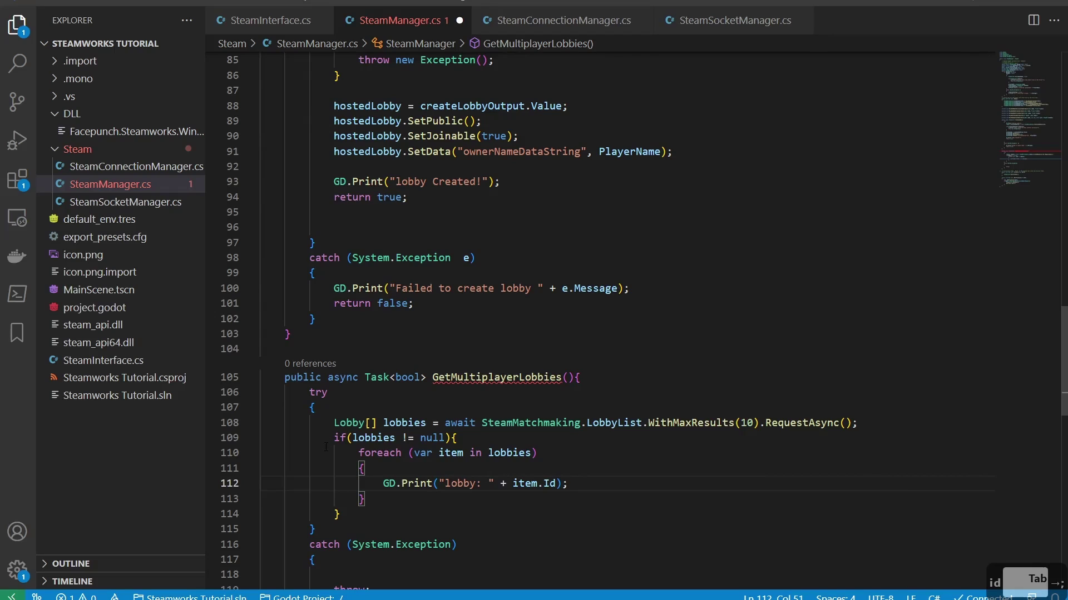
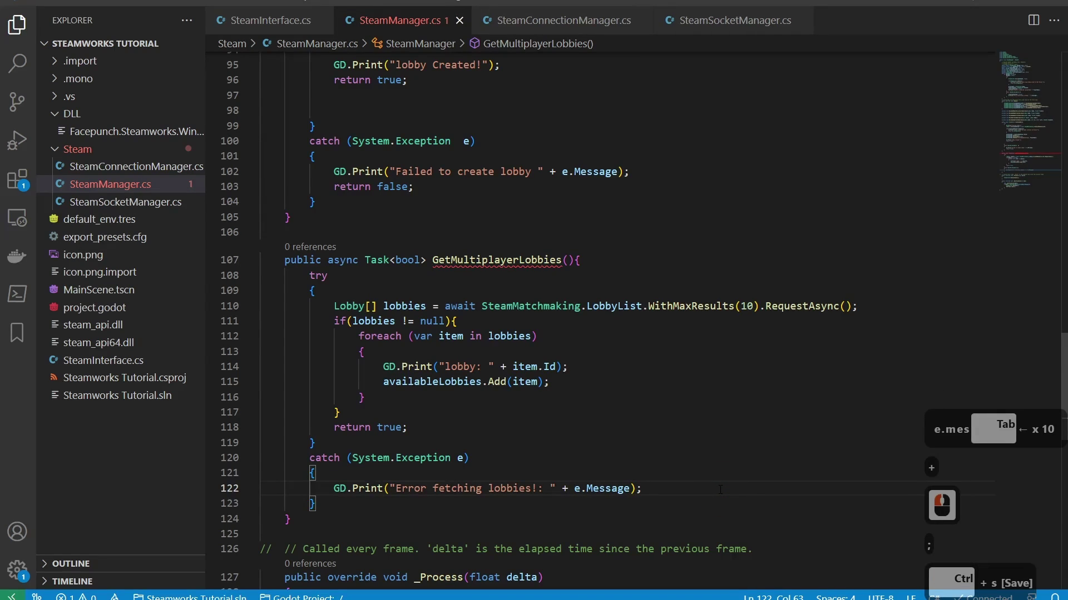
Add return false; after the error print in the catch block and save
key("Return")
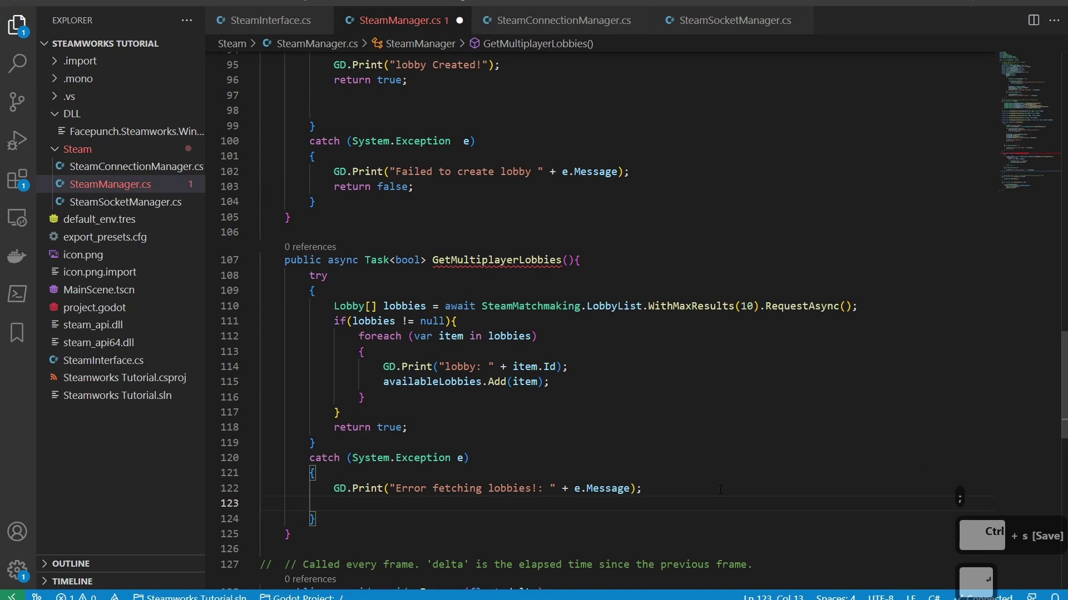
type("etur")
key("Tab")
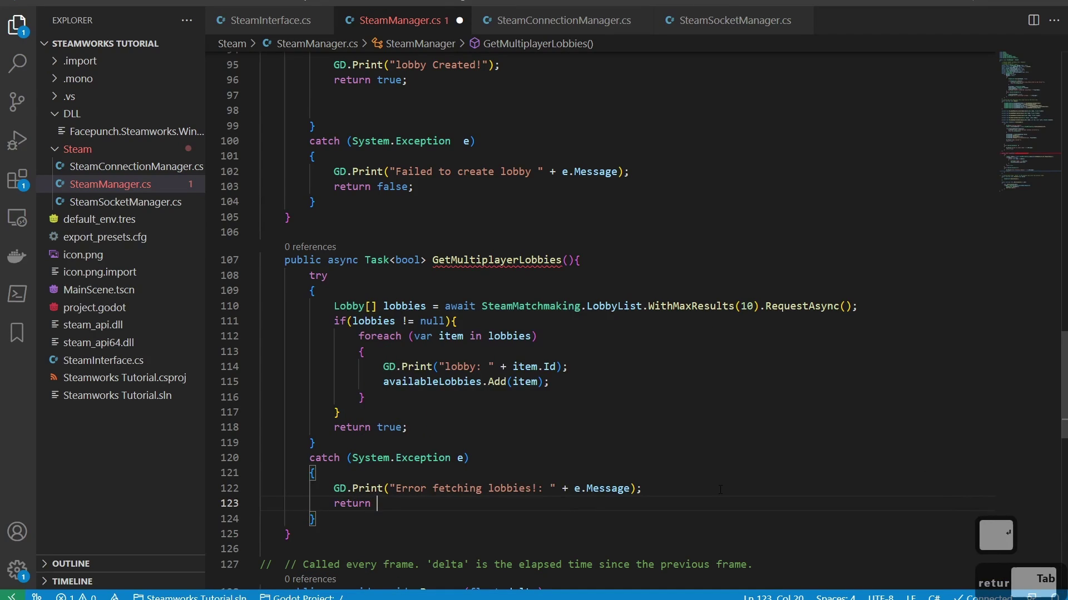
type("ase;")
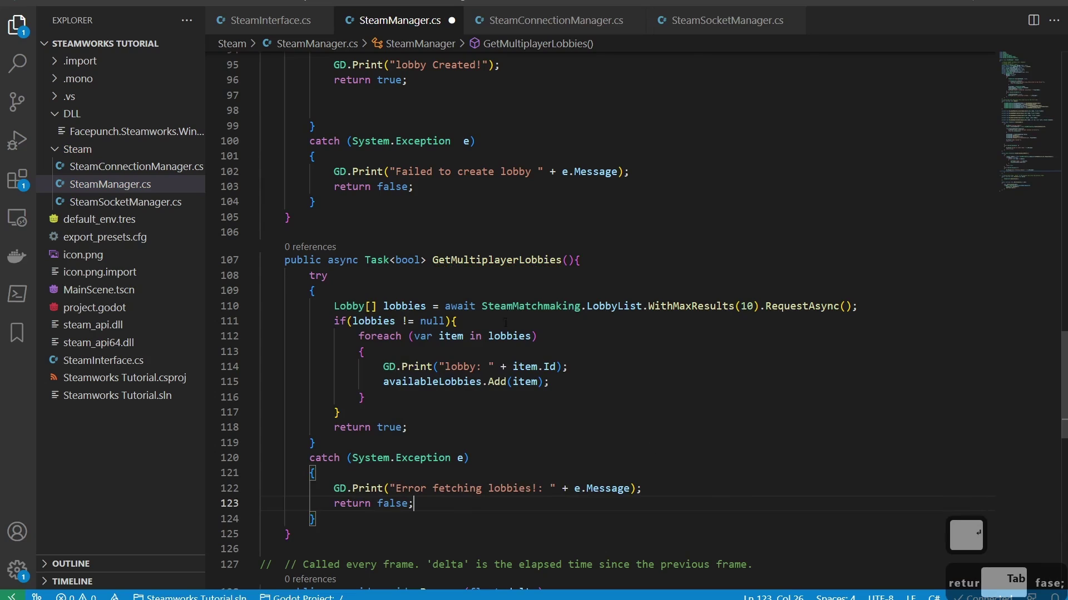
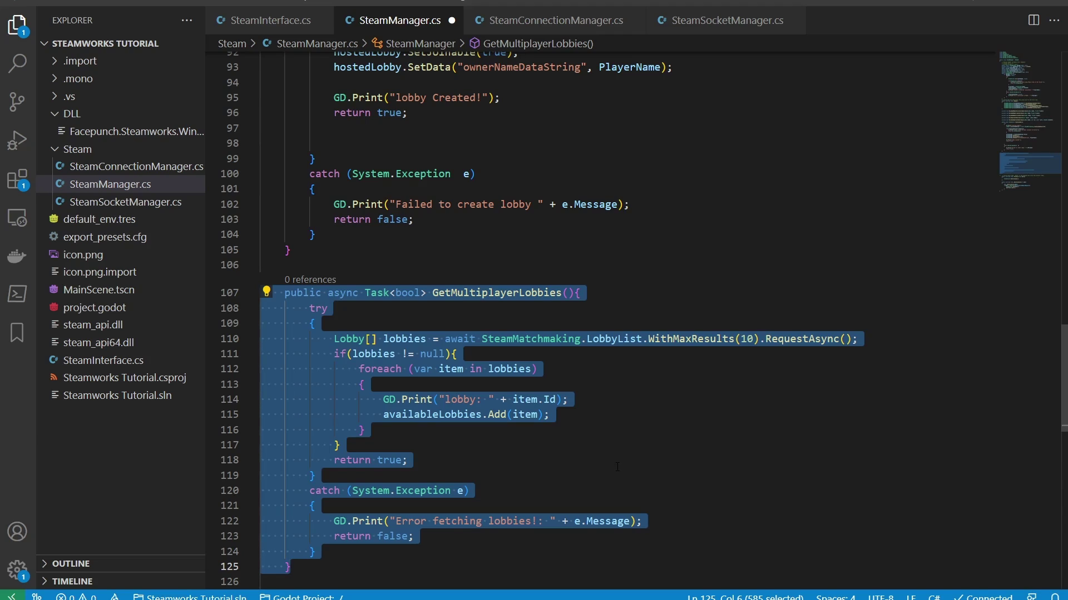
key("ctrl+s")
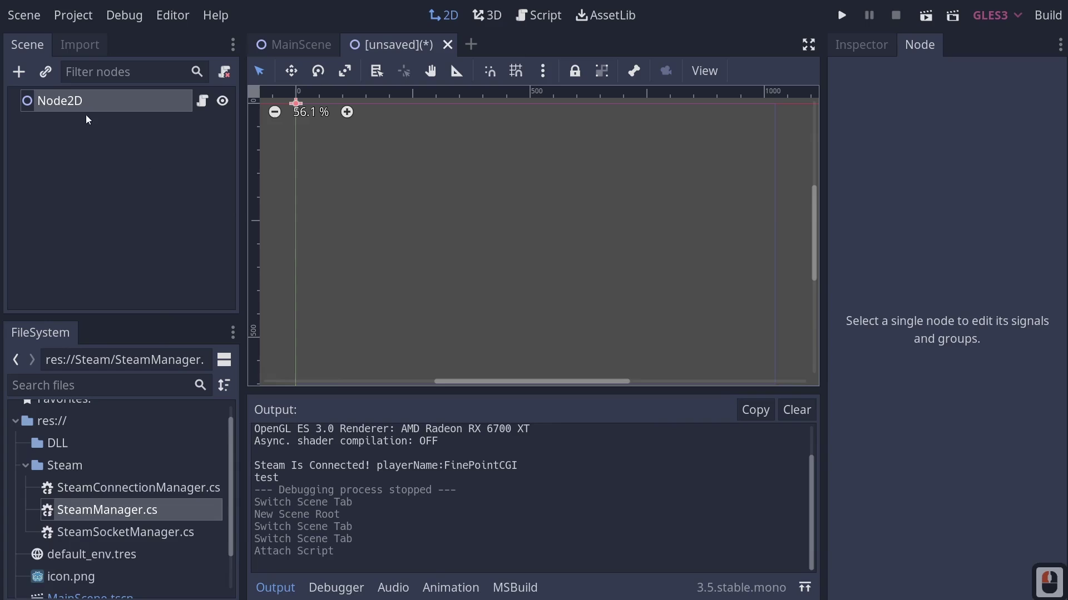
Add a Control node as a child of the Node2D root
left_click(86, 96)
right_click(86, 97)
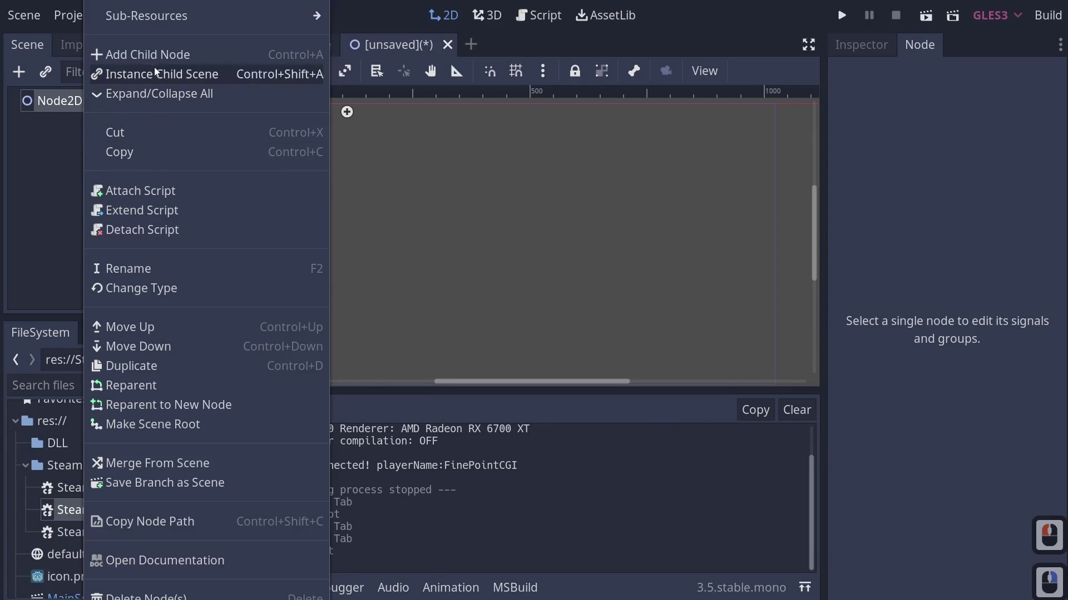
left_click(156, 63)
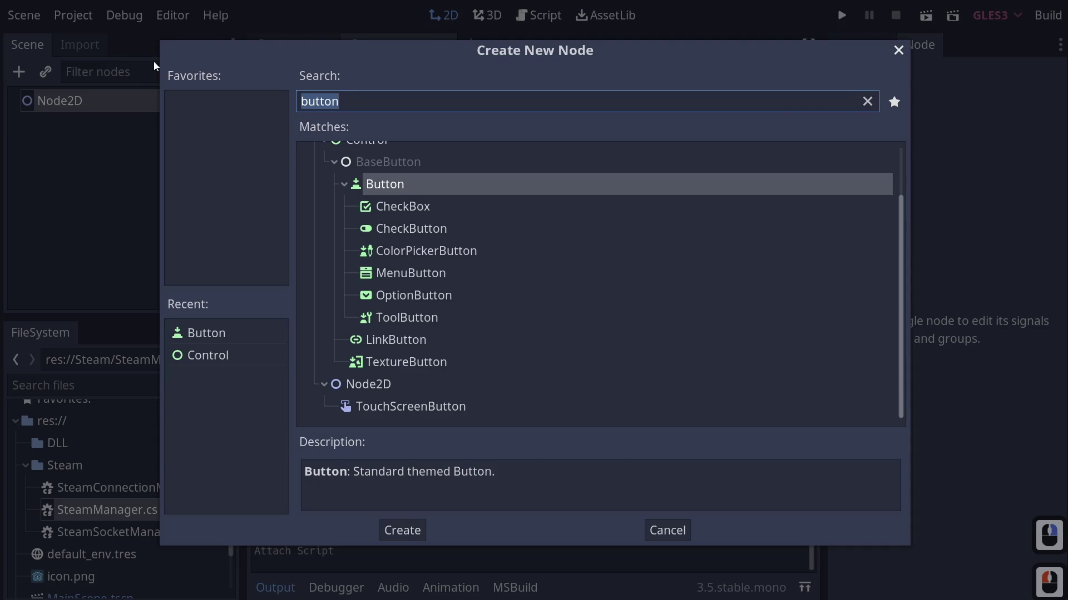
type("contr")
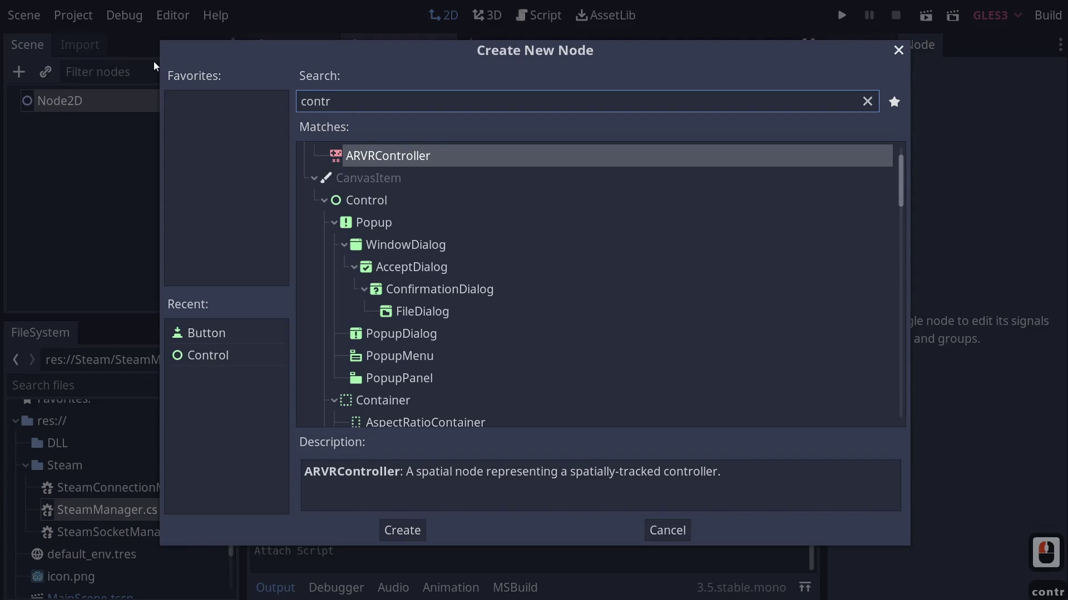
type("l")
key("Return")
Resize the Control in the viewport and bring up its layout presets
right_click(156, 64)
left_click(332, 136)
left_click(113, 126)
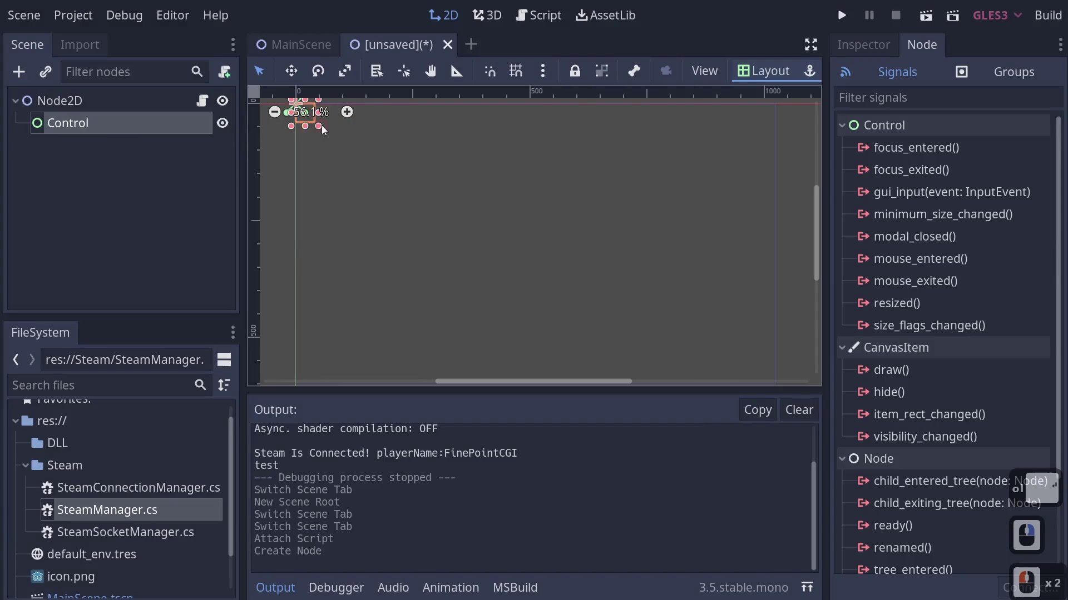
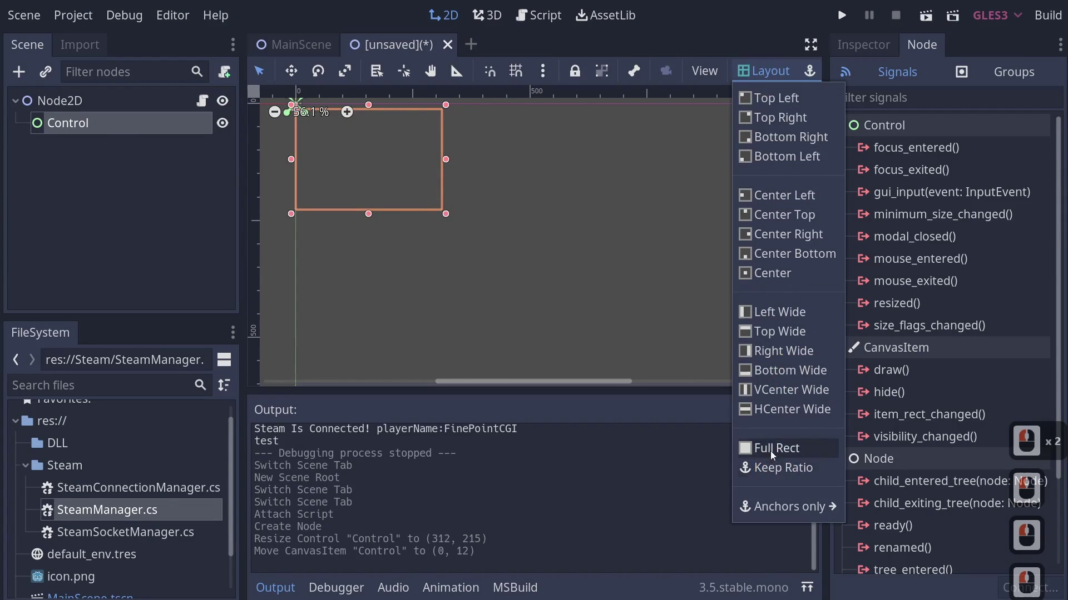
Stretch the Control to 1025×576 and create a small Button child under it
scroll("down", 3)
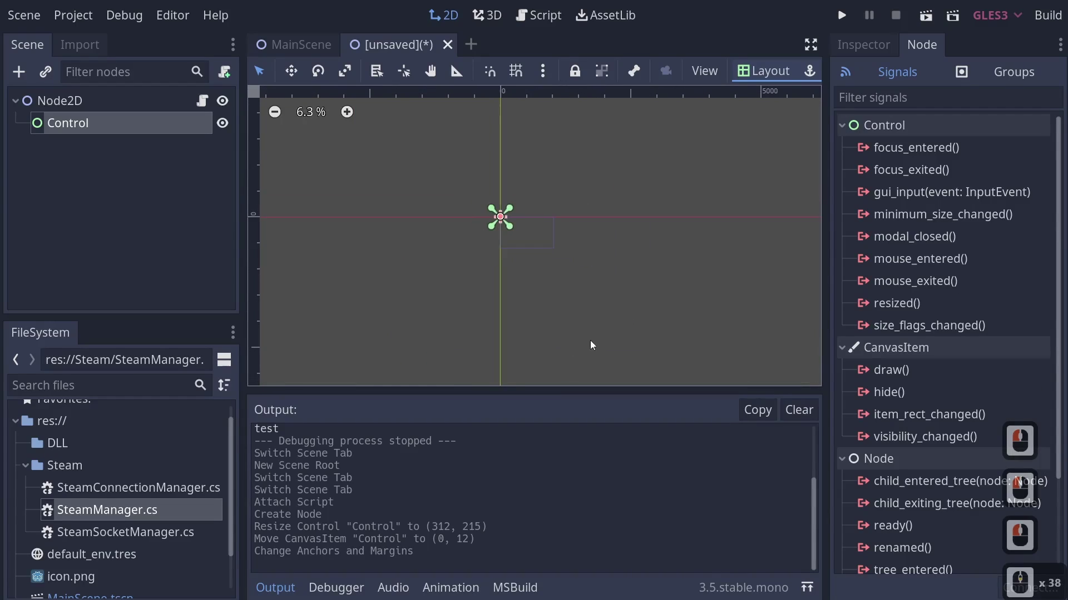
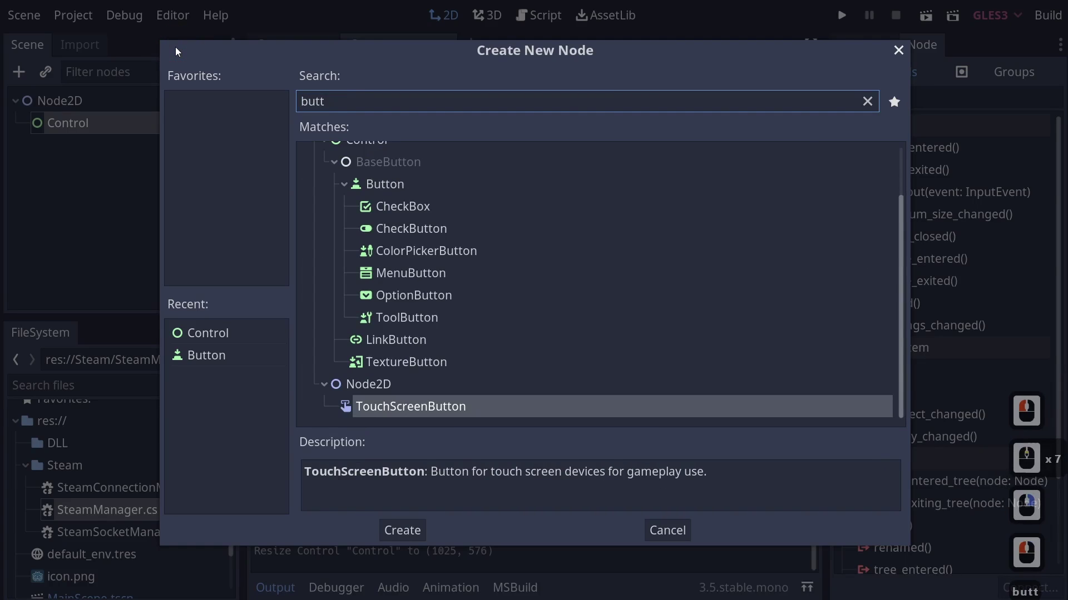
key("Down")
key("Up")
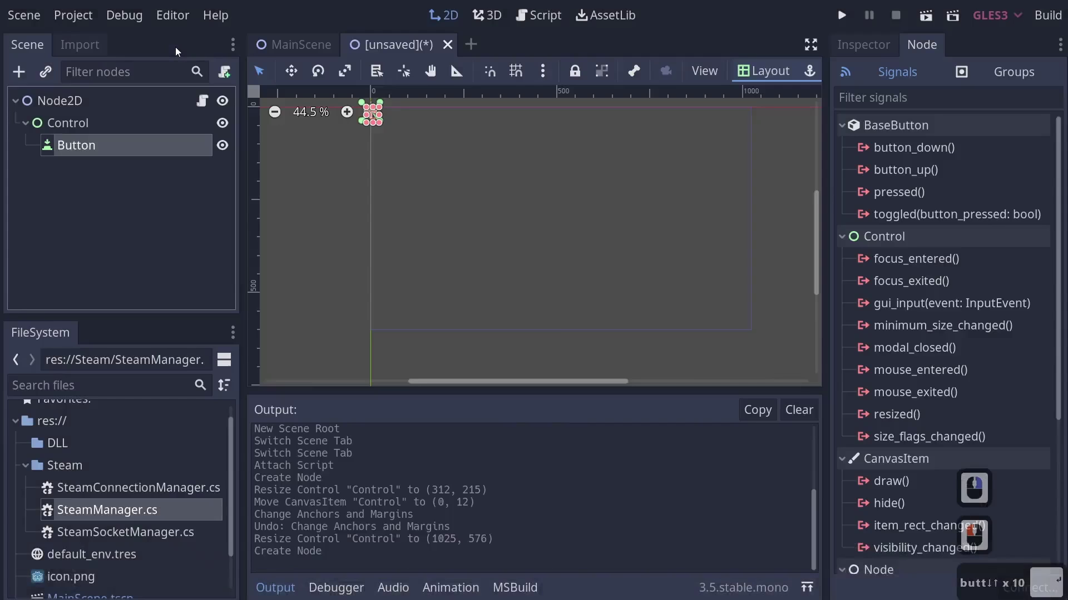
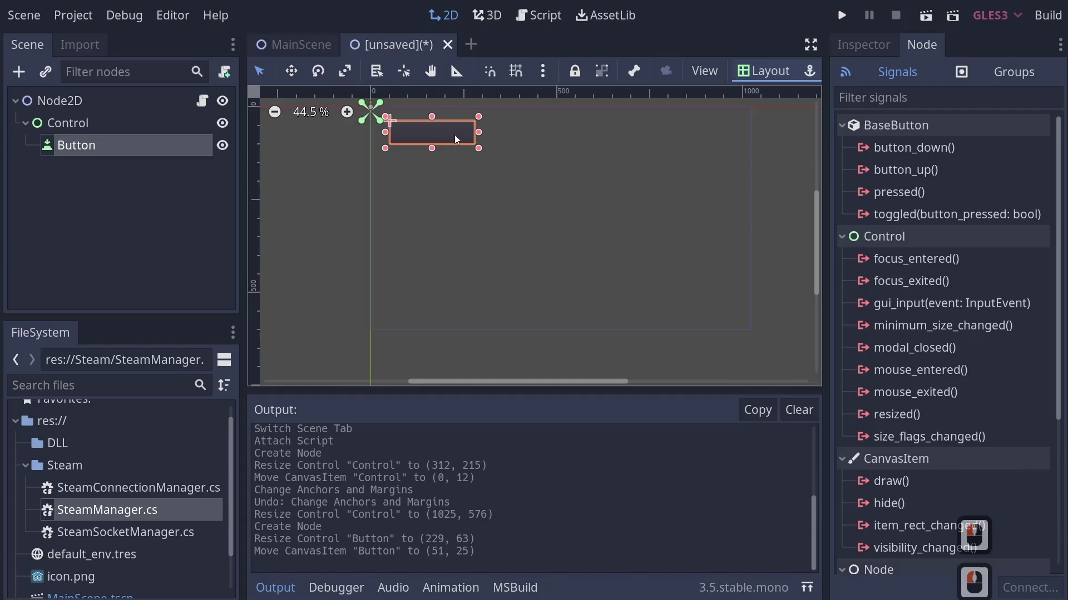
scroll("down", 3)
Attach a new C# script at res://SceneManager.cs to the Control node
right_click(170, 203)
middle_click(169, 203)
left_click(156, 185)
type("s")
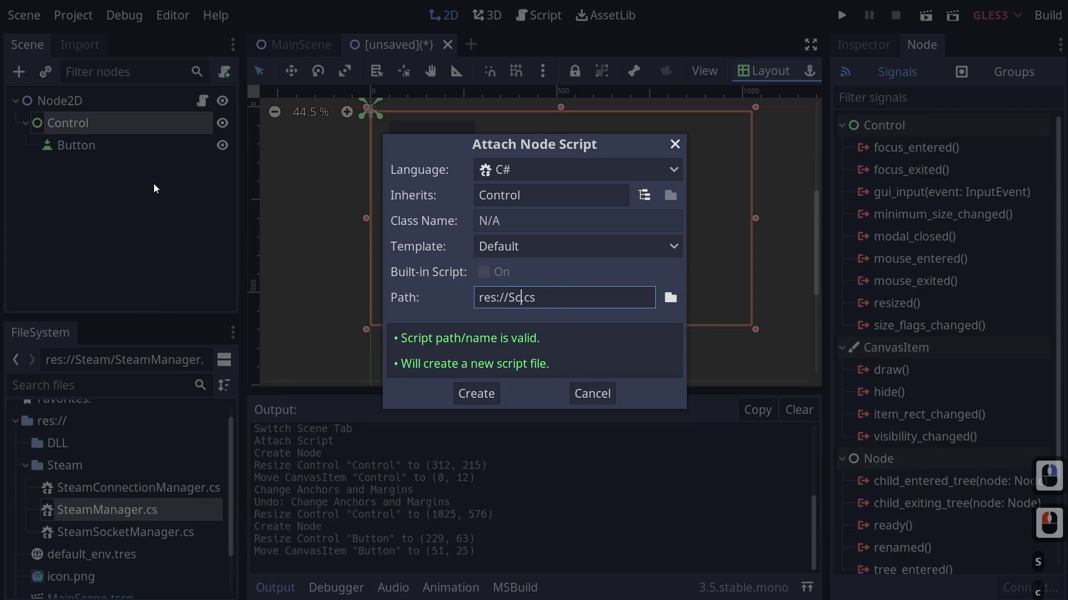
type("enenager")
key("Return")
left_click(484, 395)
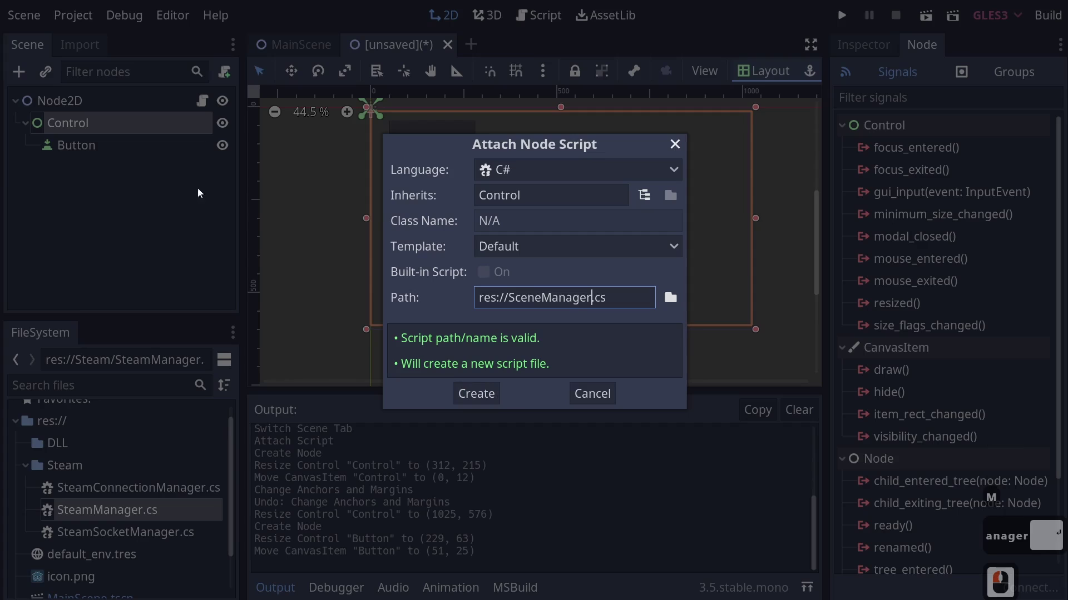
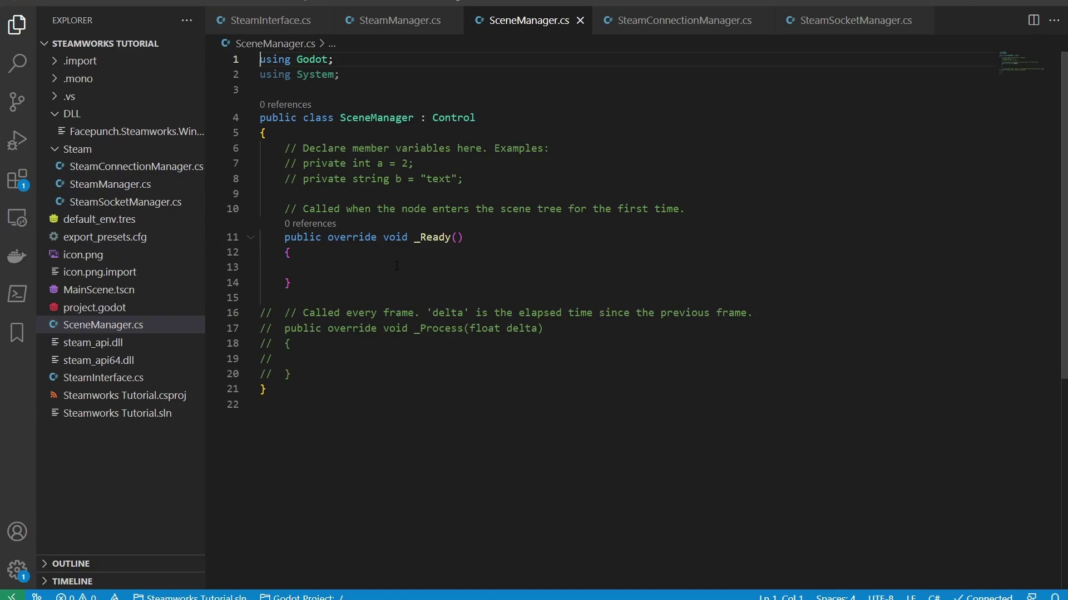
Return to Godot and select the Button node
key("alt+Tab")
left_click(97, 142)
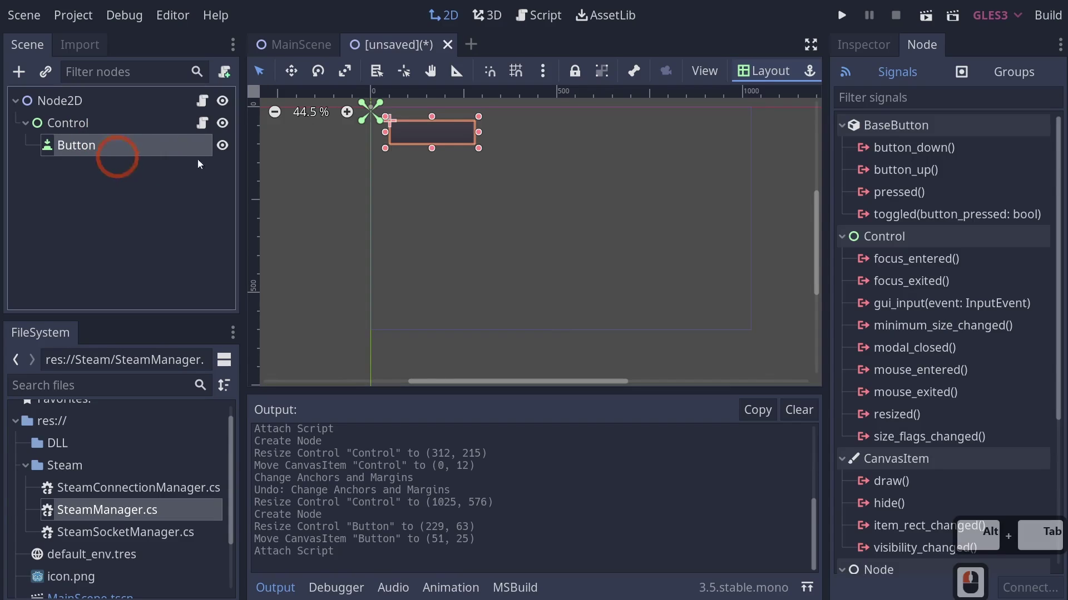
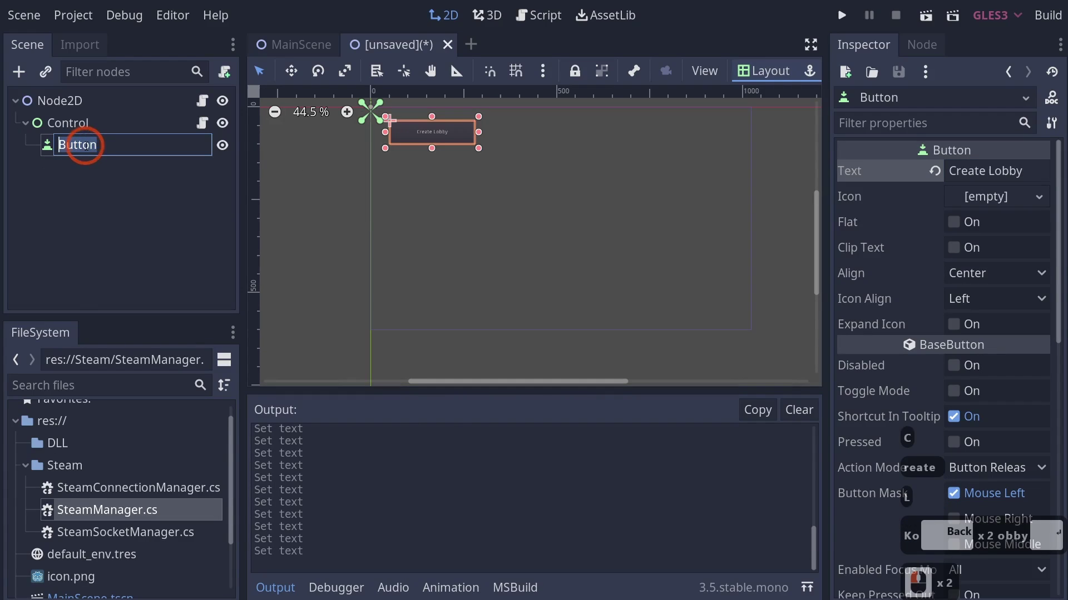
Name the button CreateLobby with text Create Lobby and duplicate it
type("eate")
type("bby")
key("Return")
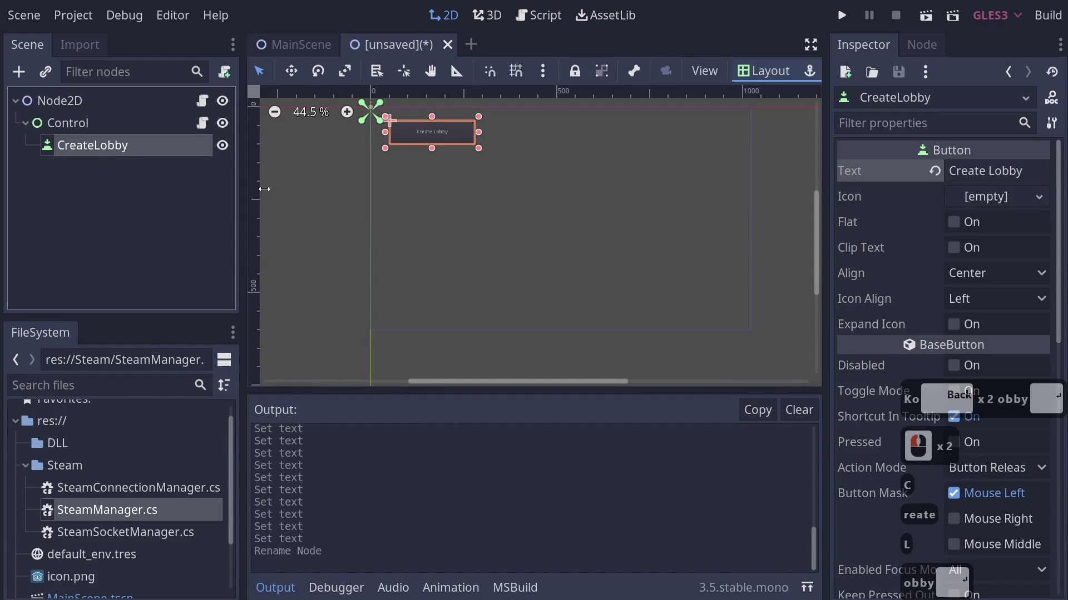
key("ctrl+d")
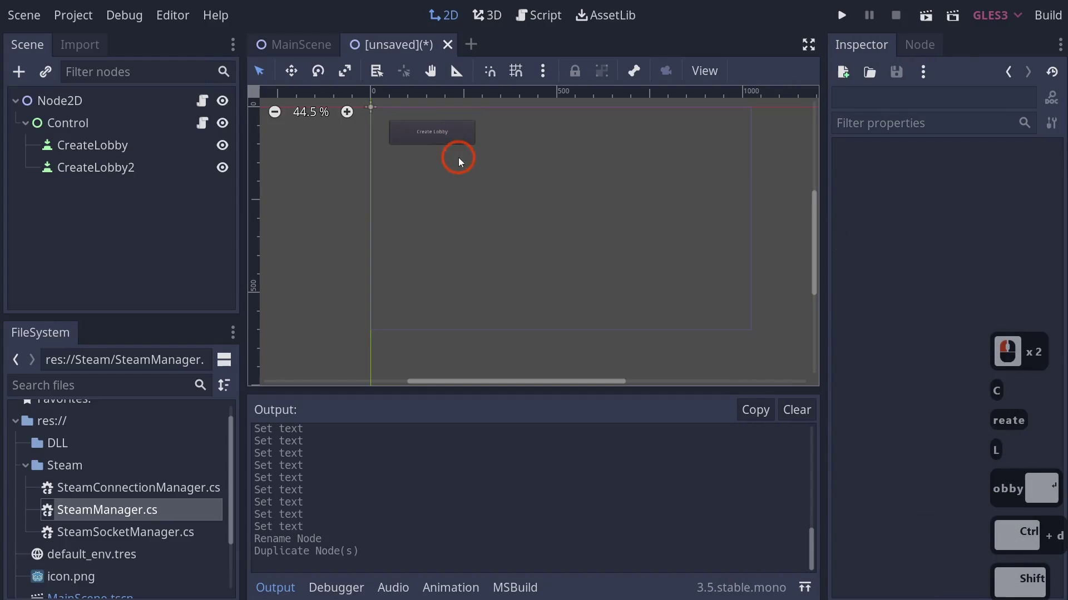
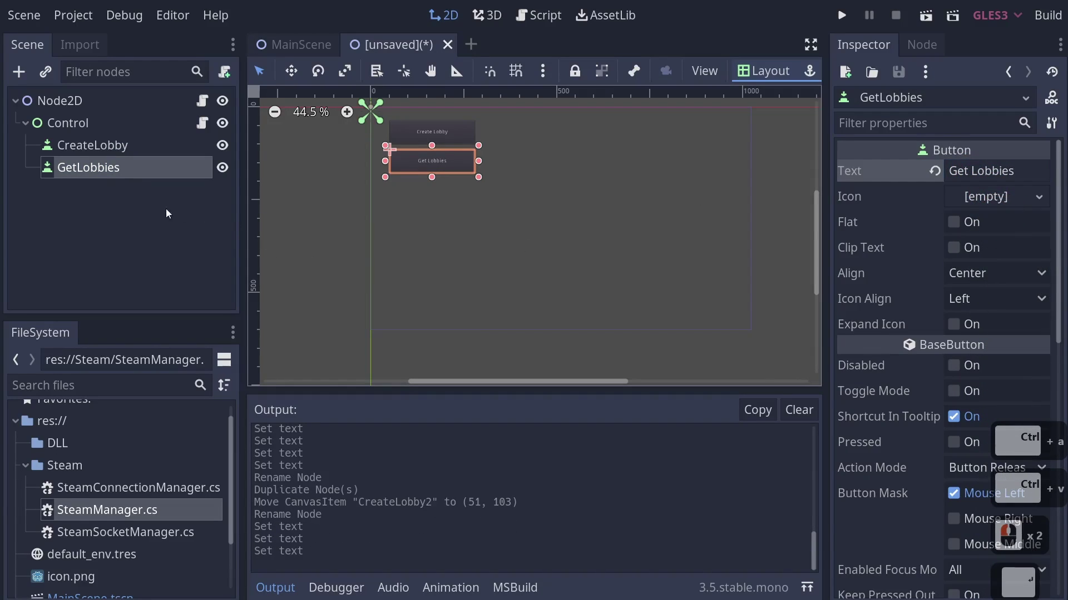
Rename the duplicated button GetLobbies with text Get Lobbies
left_click(112, 164)
double_click(104, 167)
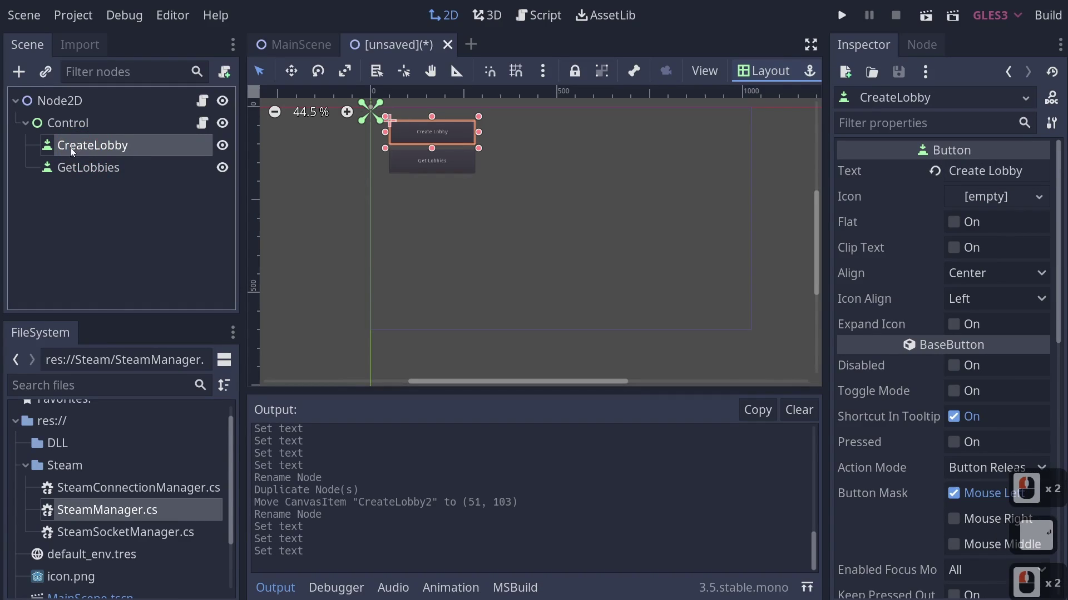
Show the CreateLobby button's signals, including pressed and button_down
left_click(931, 51)
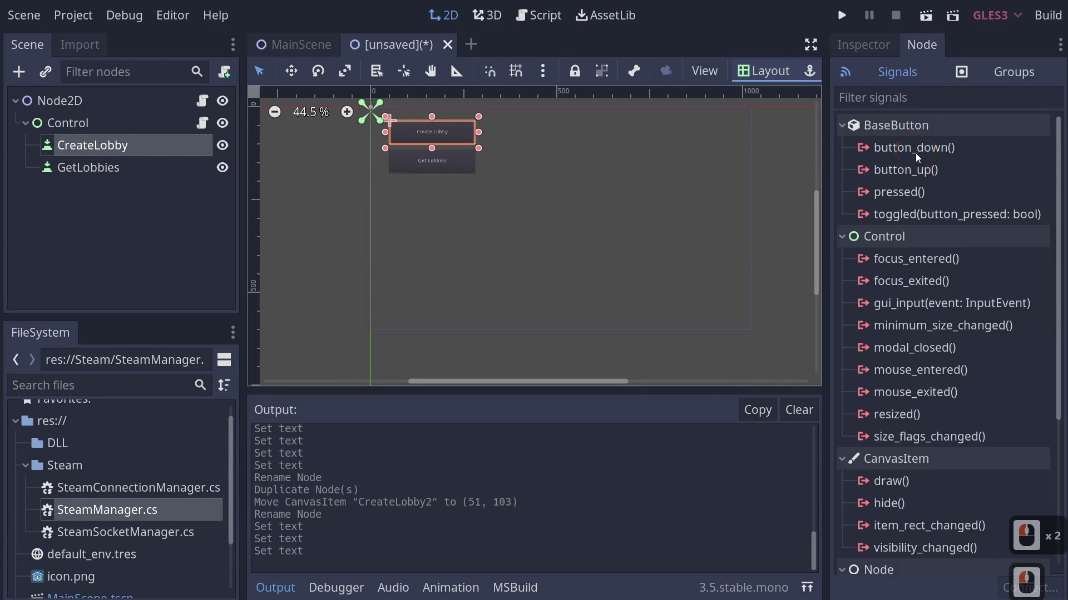
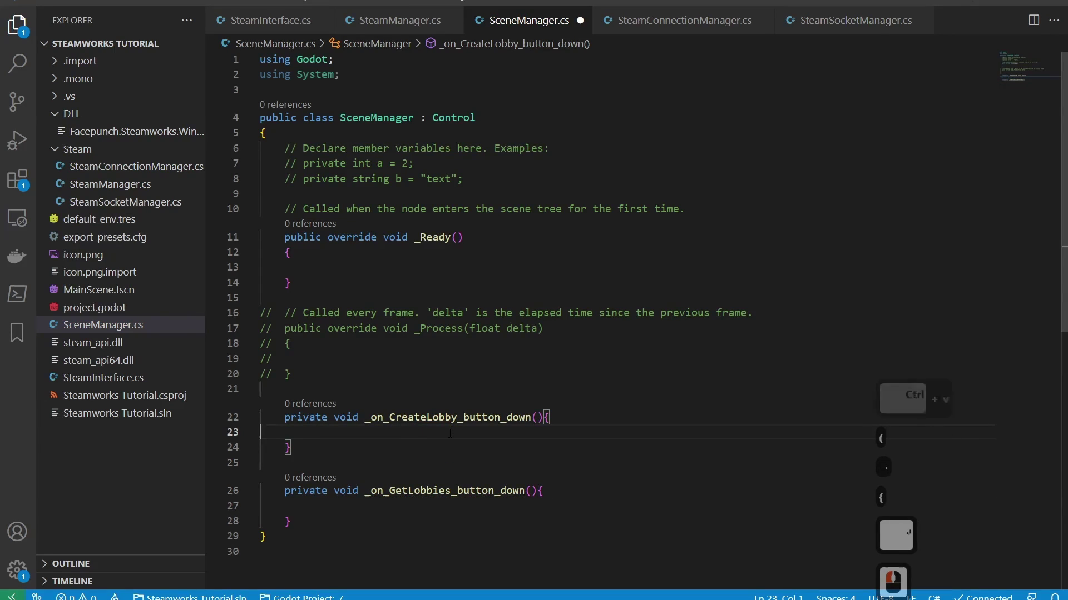
Tidy the empty _on_CreateLobby_button_down handler body and save SceneManager.cs
key("Tab")
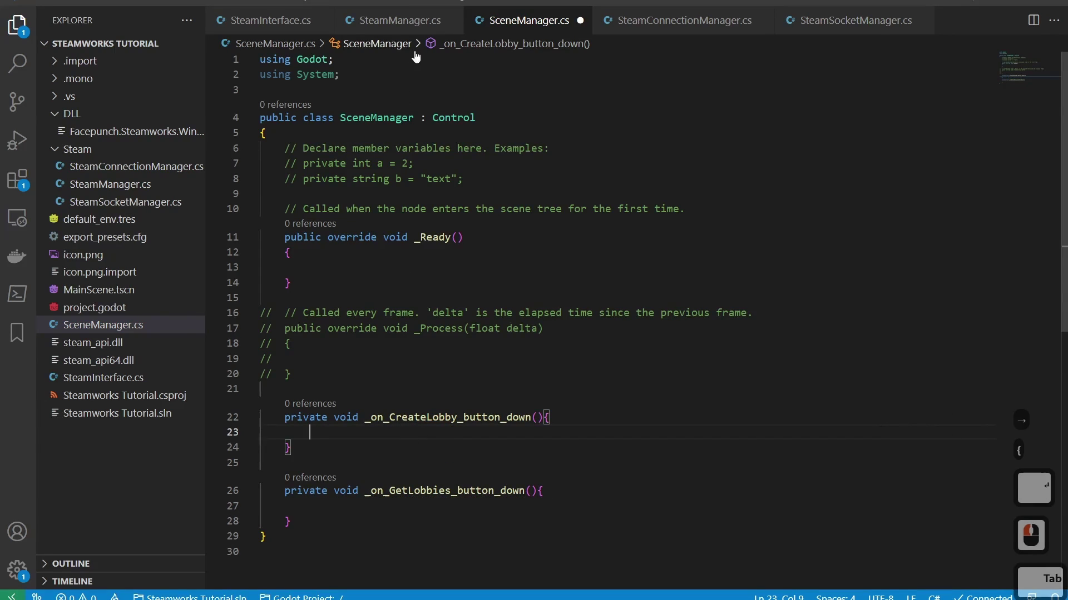
key("ctrl+s")
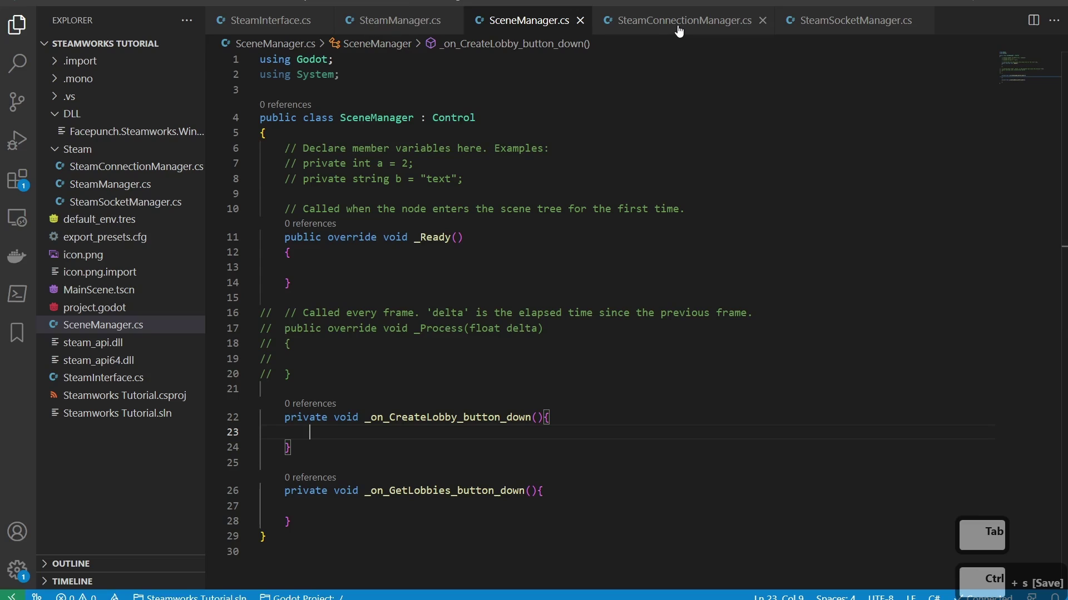
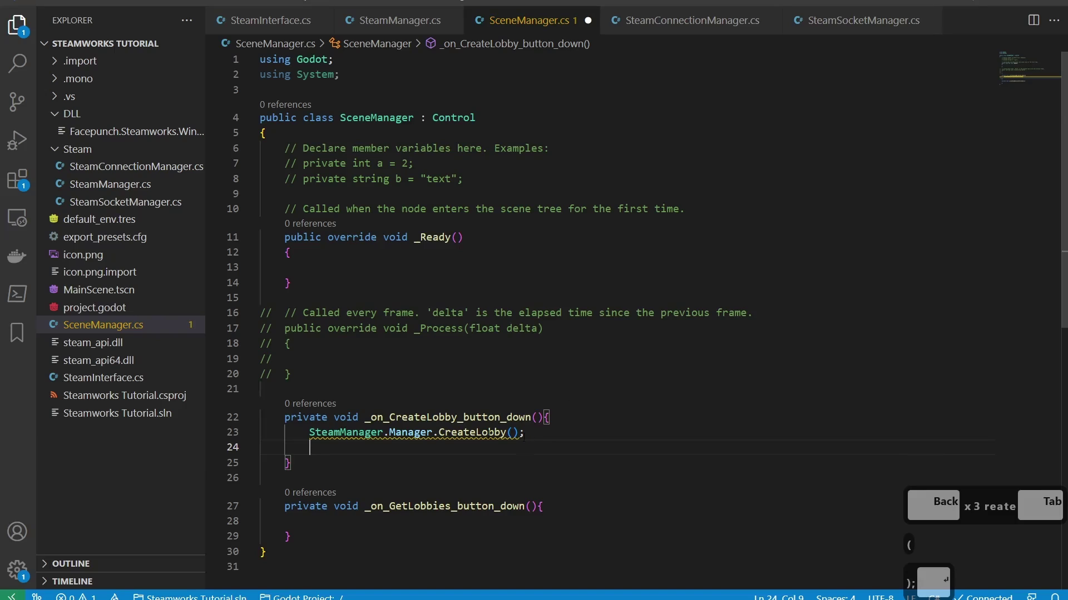
key("ctrl+z")
key("Return")
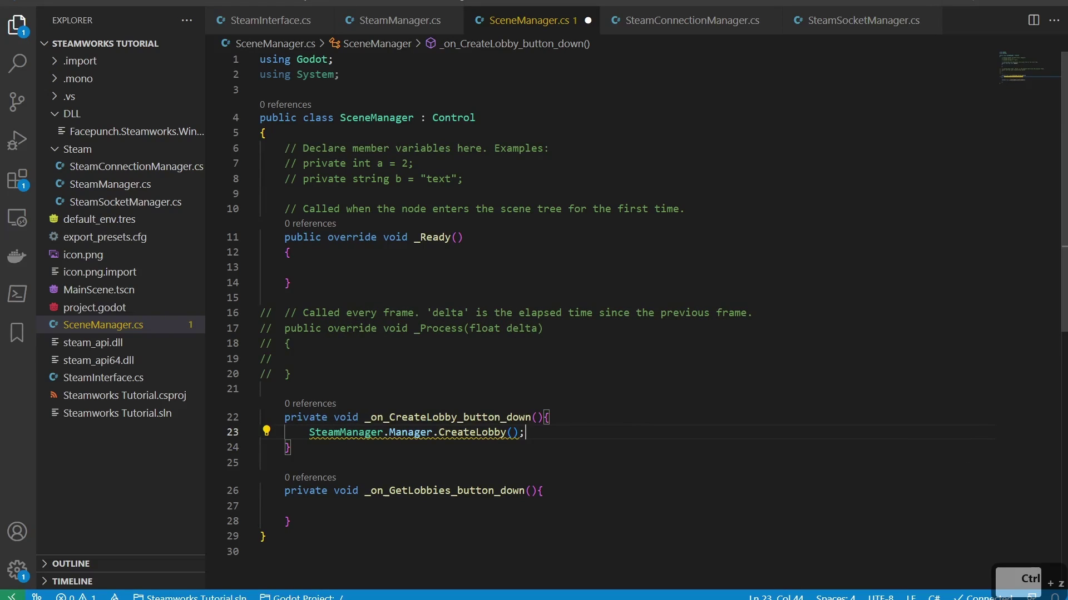
scroll("down", 3)
scroll("up", 3)
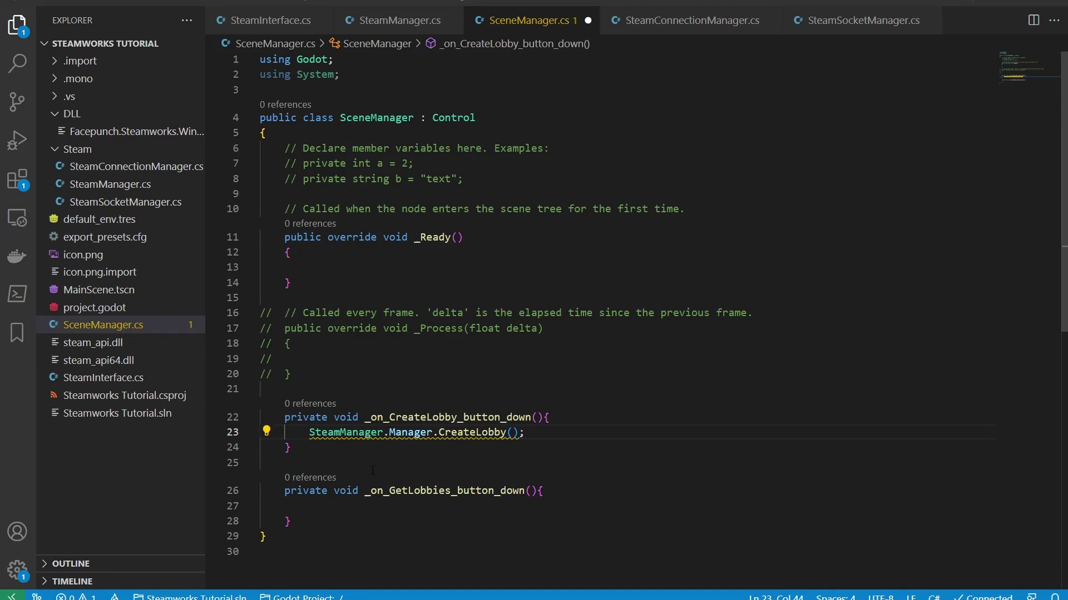
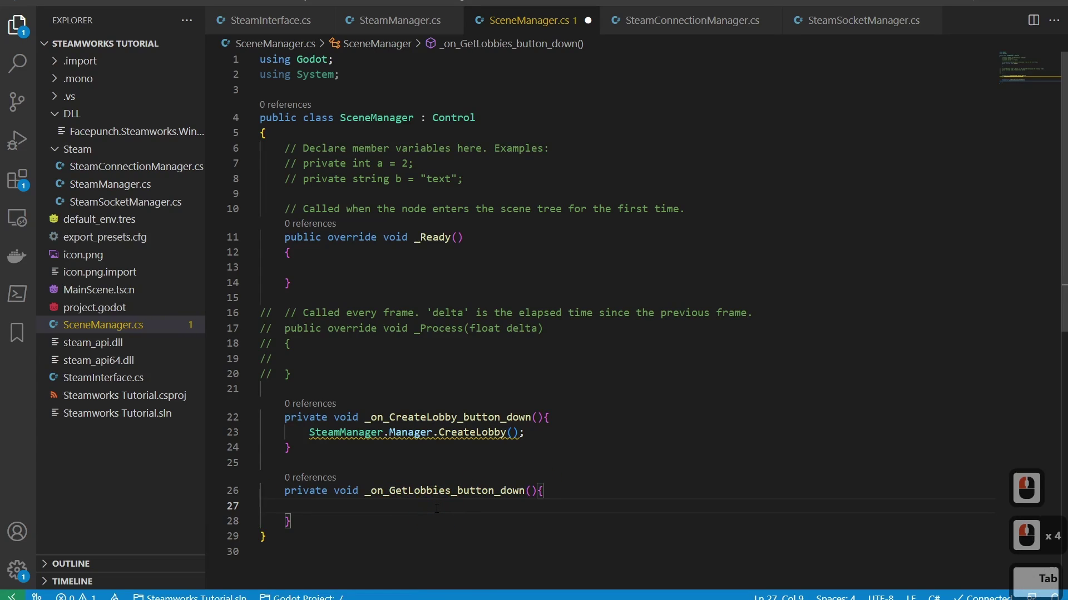
Make the GetLobbies handler call SteamManager.Manager.GetMultiplayerLobbies(); and save
type("steamma")
key("Tab")
type("man")
key("Tab")
type("ef")
key("BackSpace")
type("t")
key("Tab")
key("BackSpace")
type("ulti")
key("Down")
key("Return")
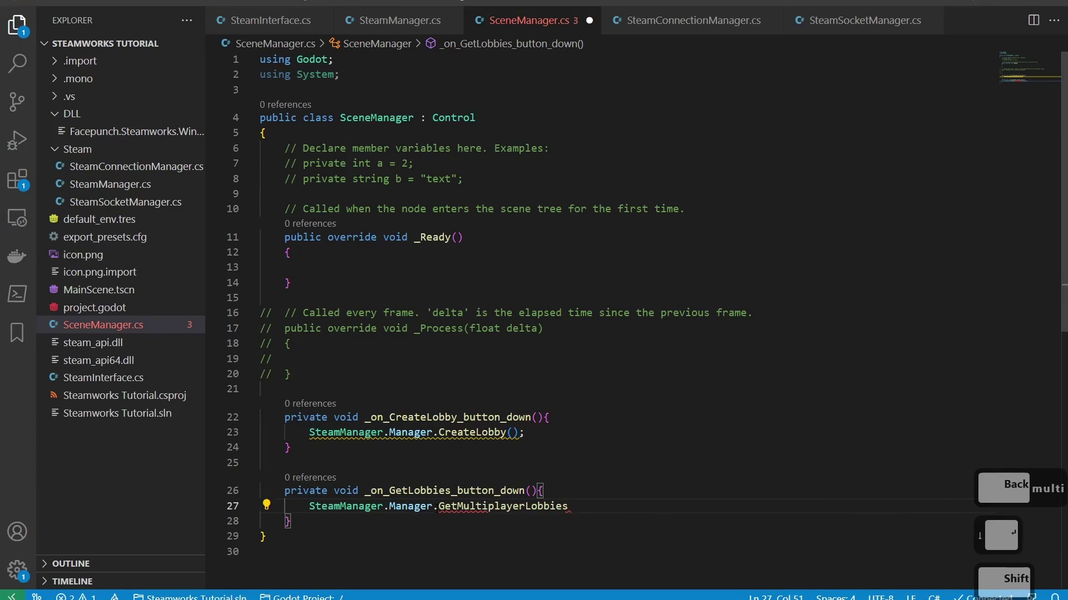
type("(;")
key("ctrl+s")
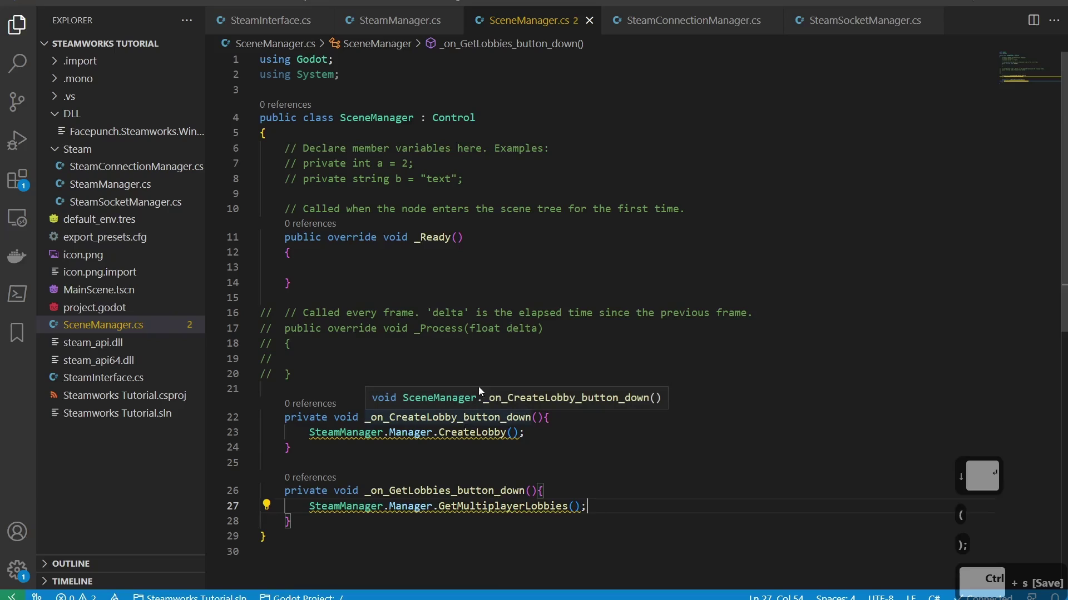
key("alt+Tab")
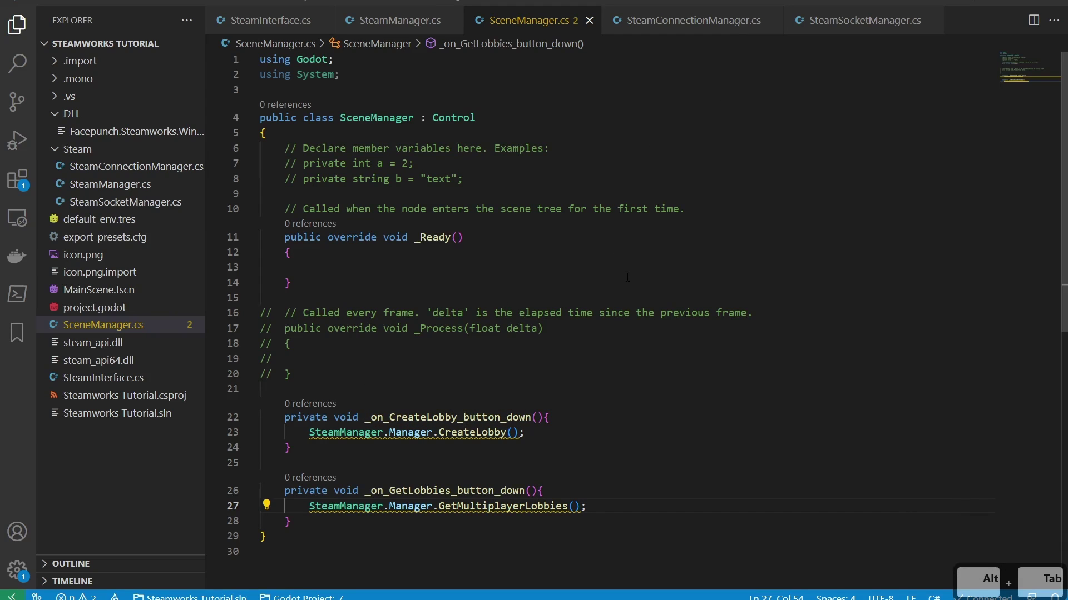
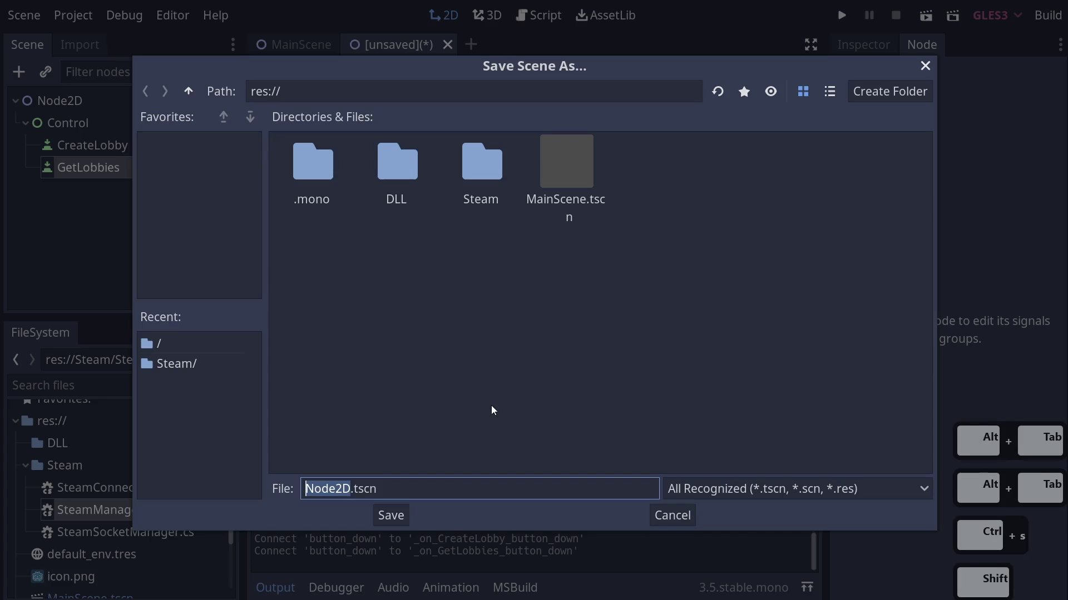
Save the scene as Multiplayer.tscn
type("mlit")
type("ply")
key("BackSpace")
key("BackSpace")
key("BackSpace")
type("iplayeve")
key("Return")
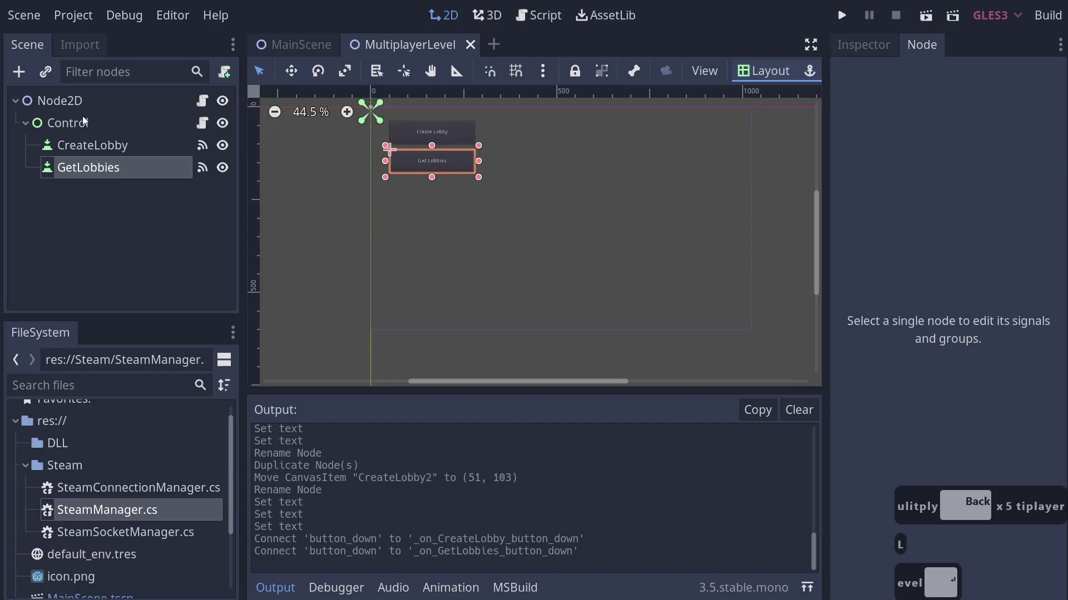
Rename the root node MultiplayerLevel, save, and run the scene to build the project
double_click(75, 103)
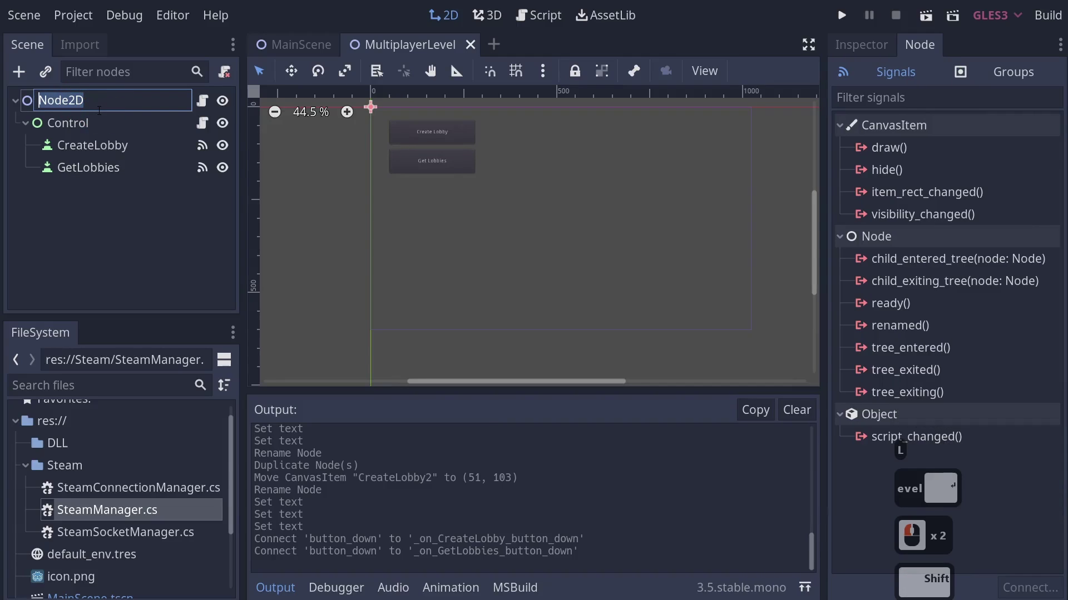
type("l")
type("tiplayer")
type("vel")
key("Return")
key("ctrl+s")
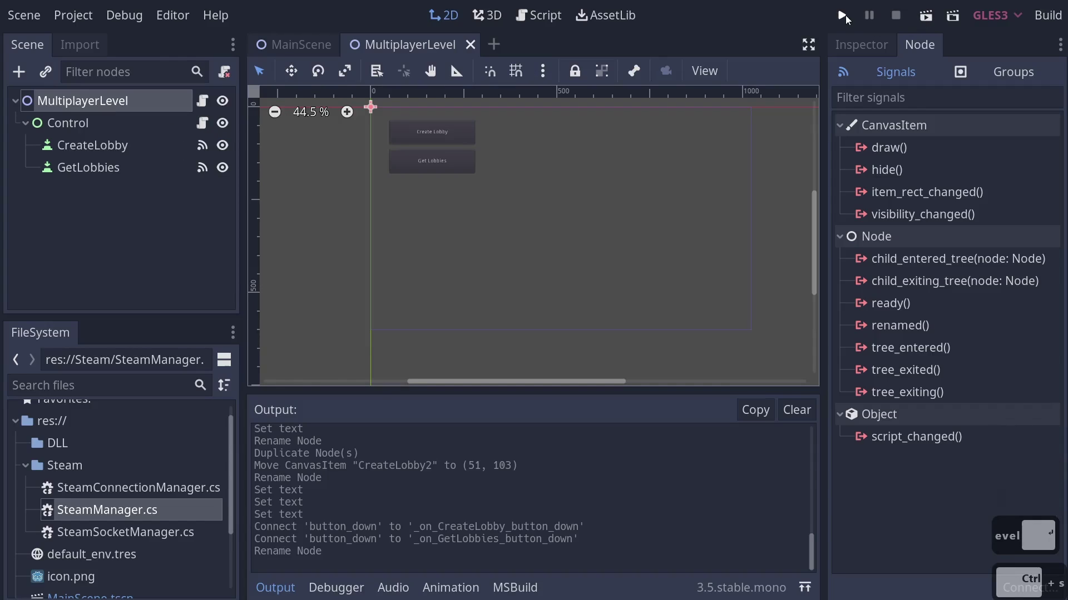
left_click(936, 22)
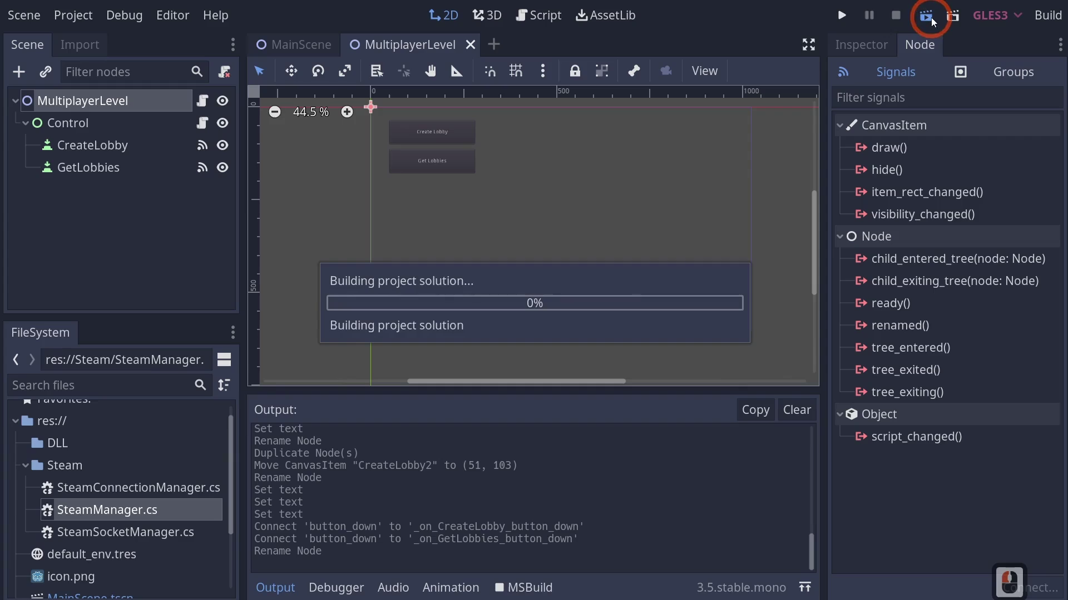
In the running game create a Steam lobby, then request the lobby list
left_click(917, 46)
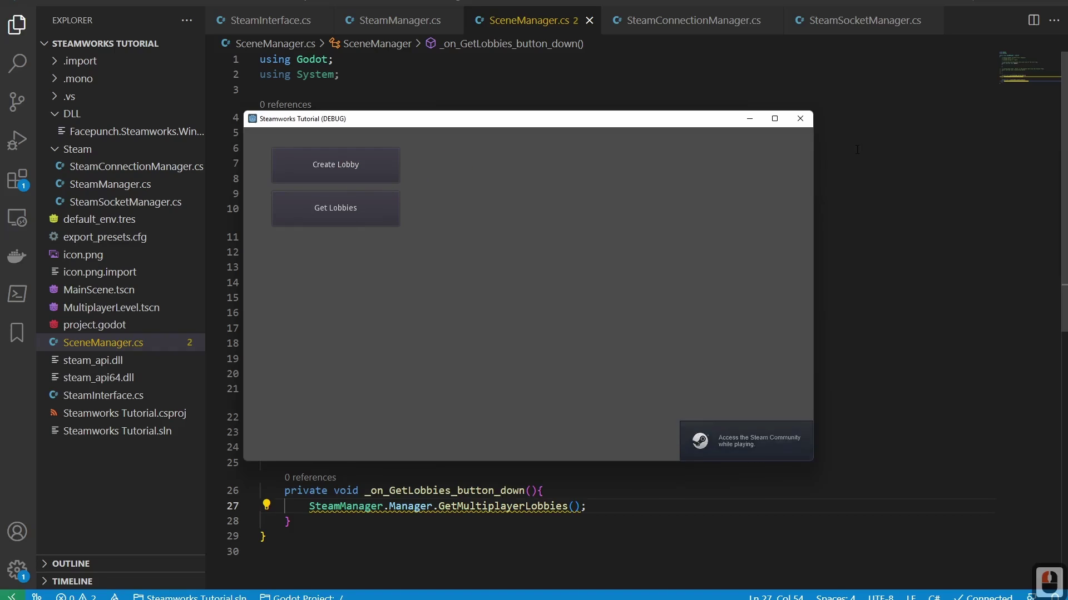
left_click(800, 128)
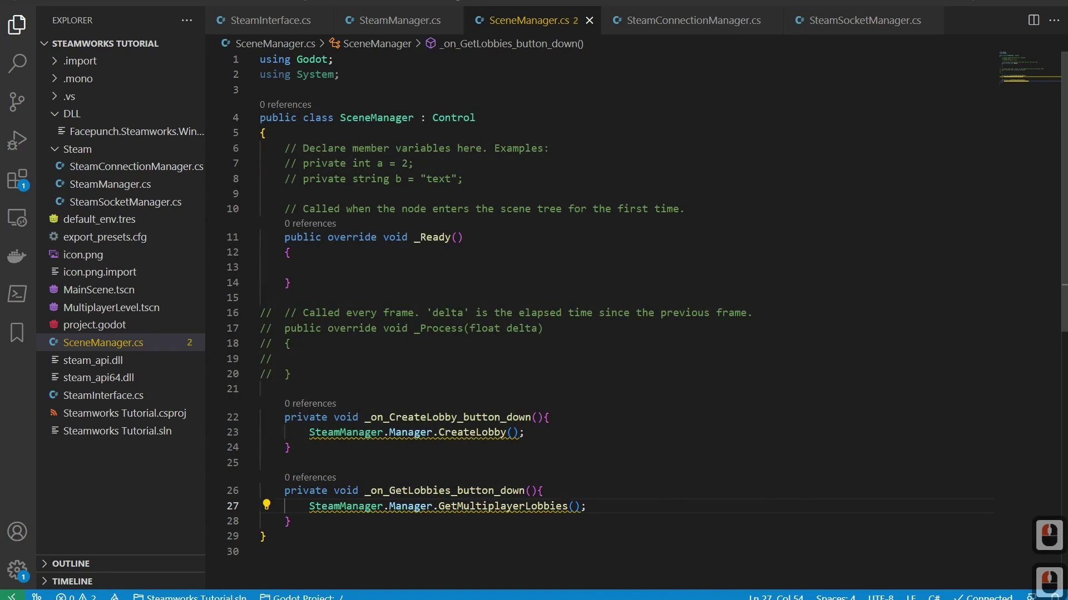
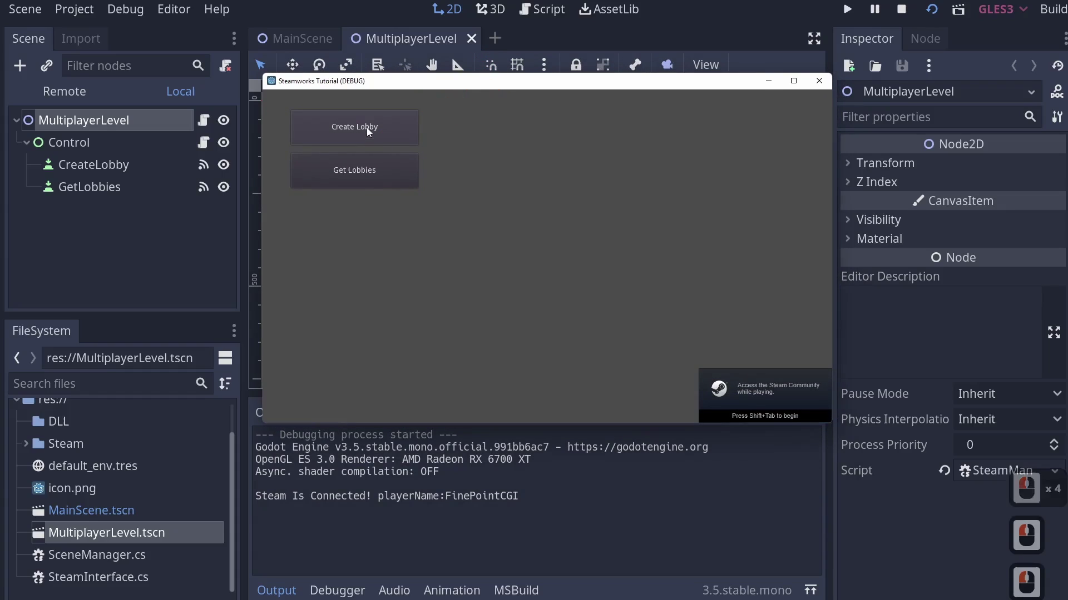
left_click(371, 128)
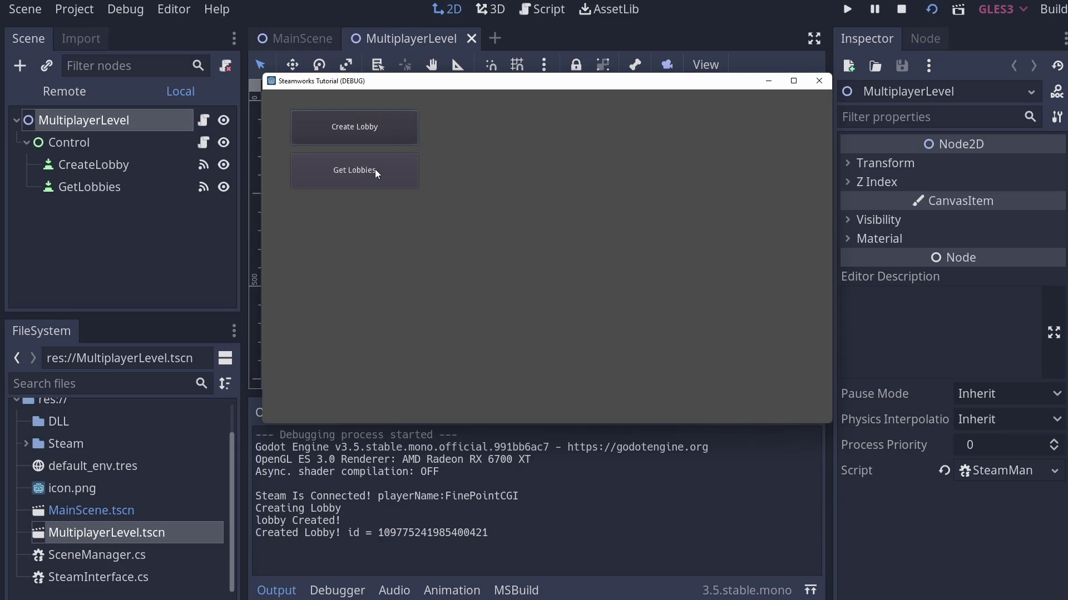
left_click(378, 171)
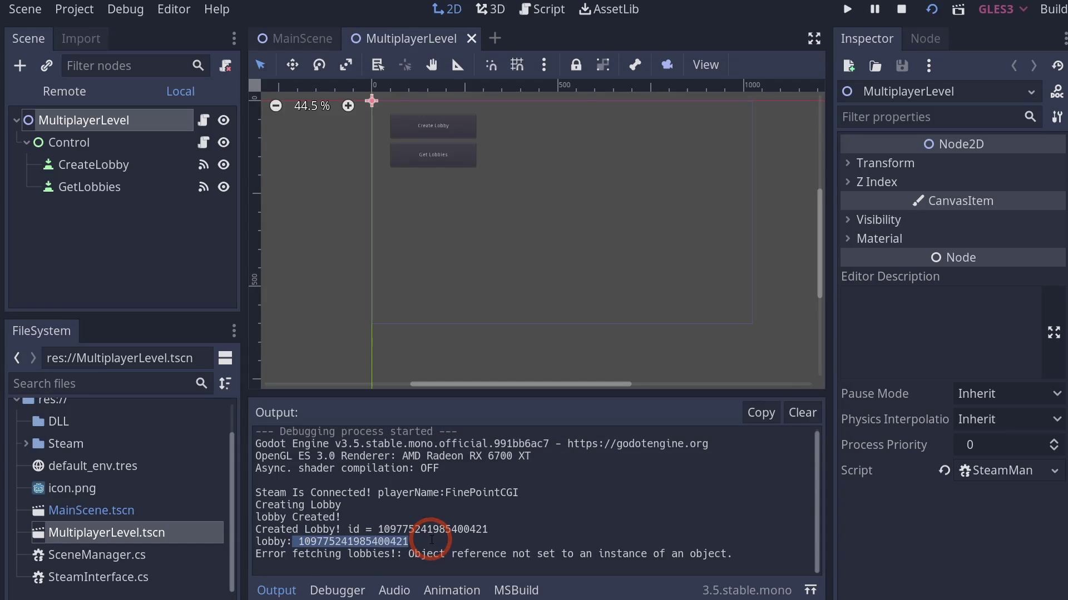
Review the Output messages showing the lobby fetch error and stop the game
left_click(434, 542)
left_click(445, 543)
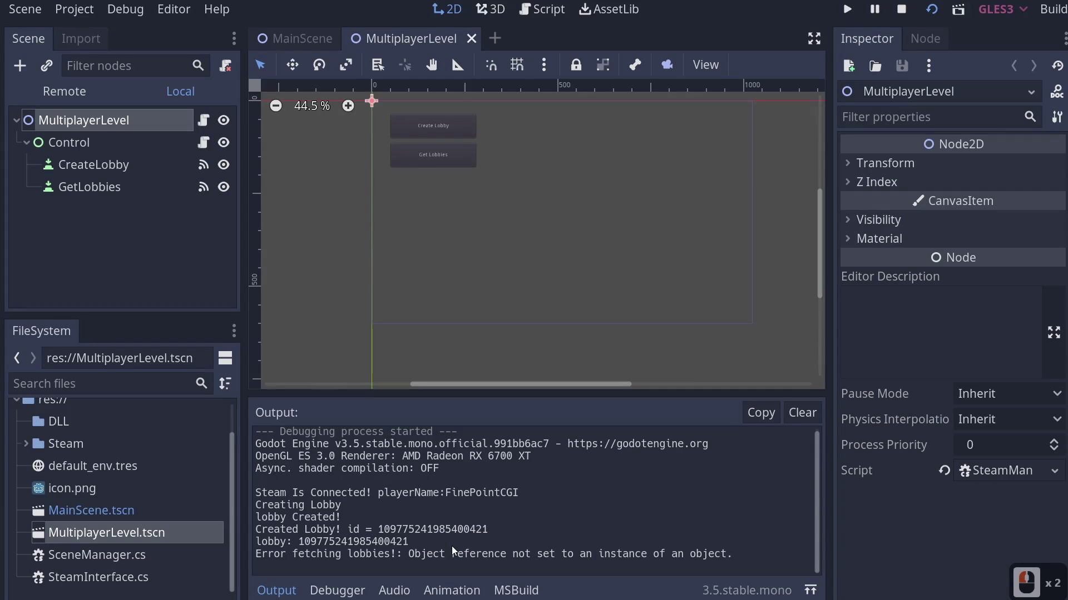
key("alt+Tab")
Add a VBoxContainer named Lobby Container under Control and select it beside the lobby buttons
left_click(820, 83)
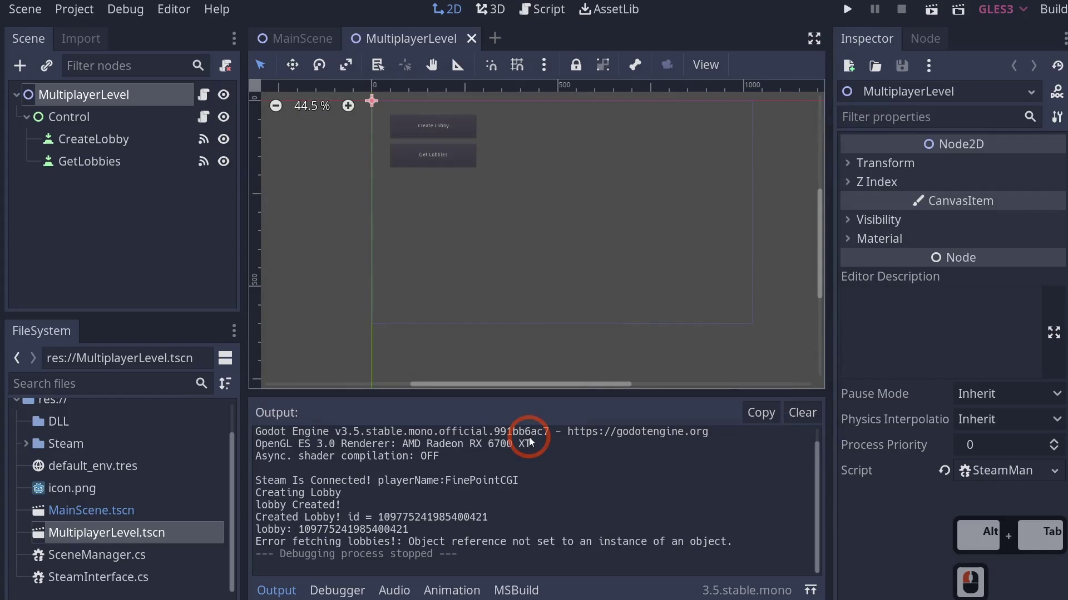
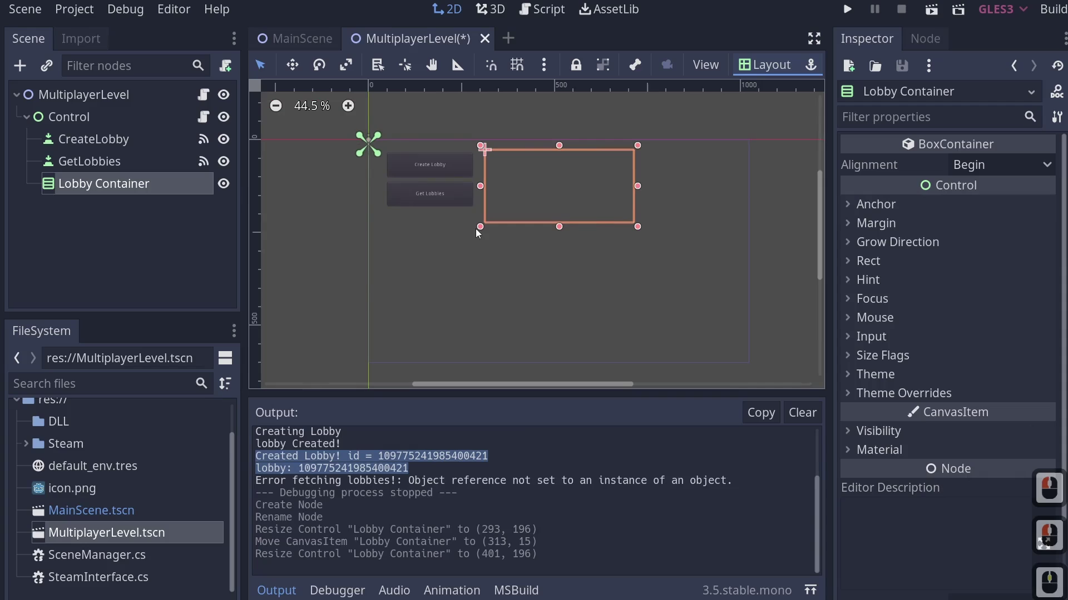
left_click(608, 193)
Create a Control child under Lobby Container and name it LobbyElement
right_click(95, 191)
left_click(176, 59)
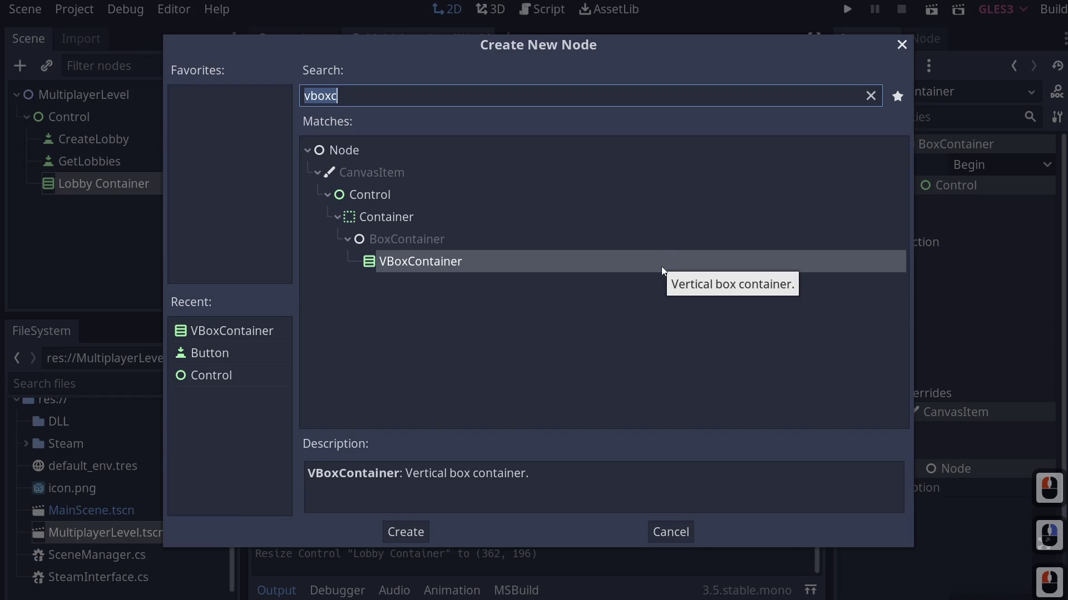
key("Up")
key("Down")
key("Return")
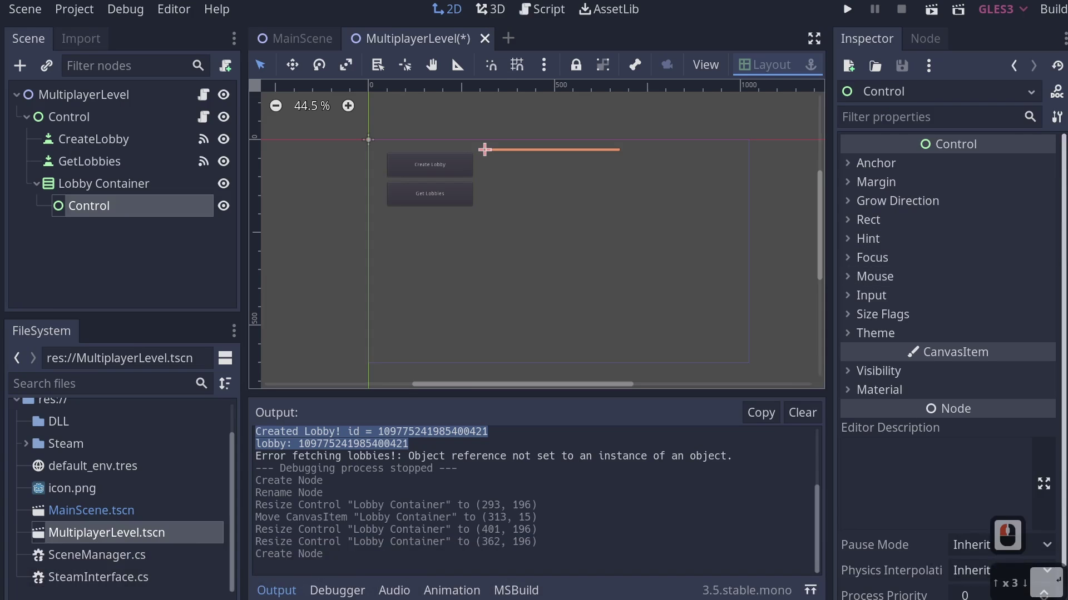
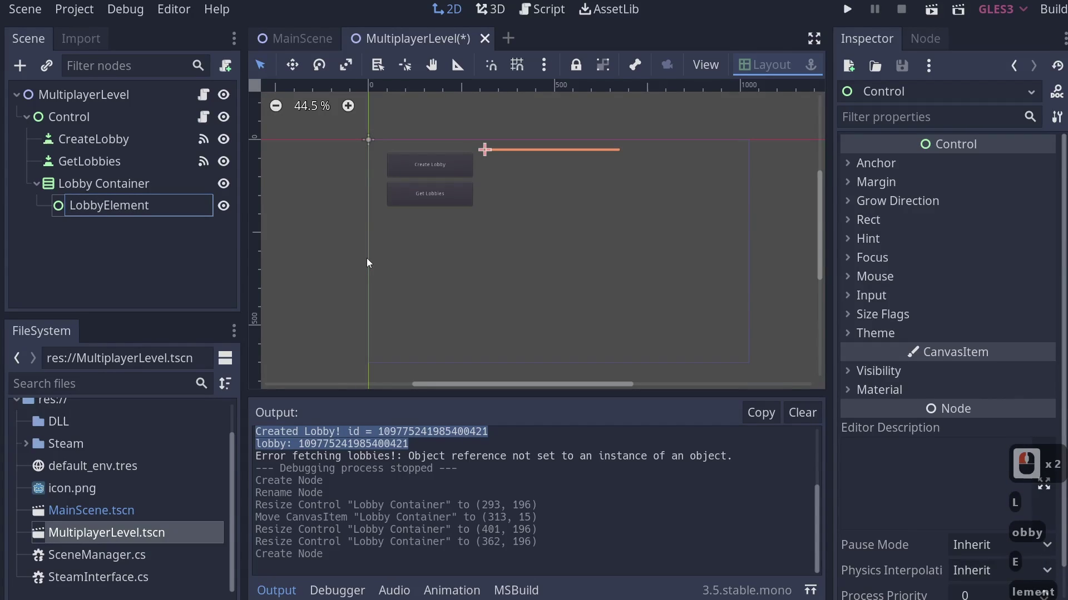
key("Return")
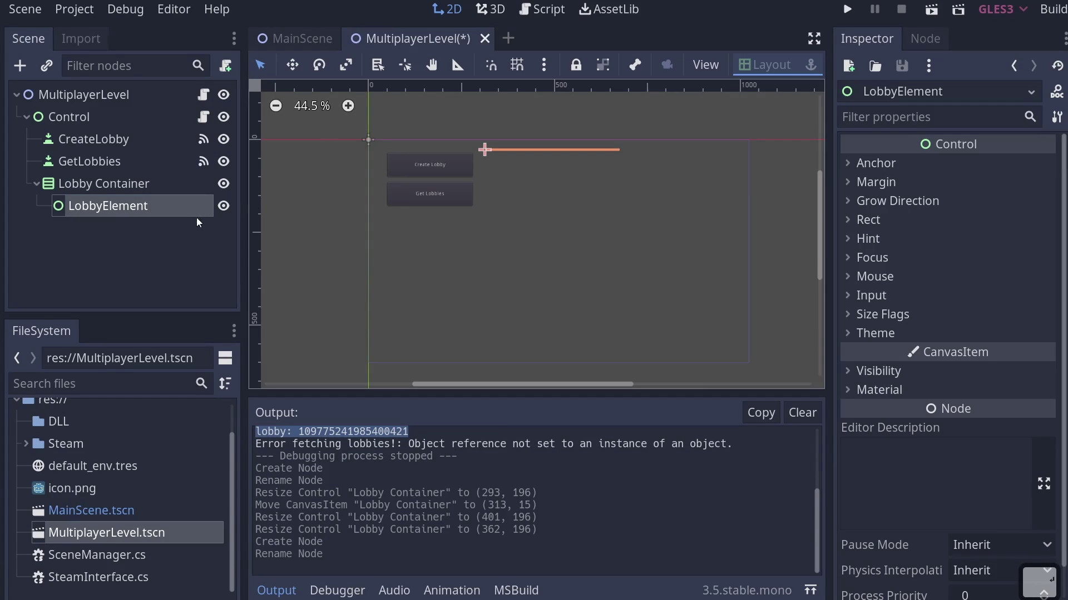
right_click(135, 214)
Add RichTextLabel ID, duplicate it as ID2, and give them sample lobby id and lobby name text
left_click(194, 51)
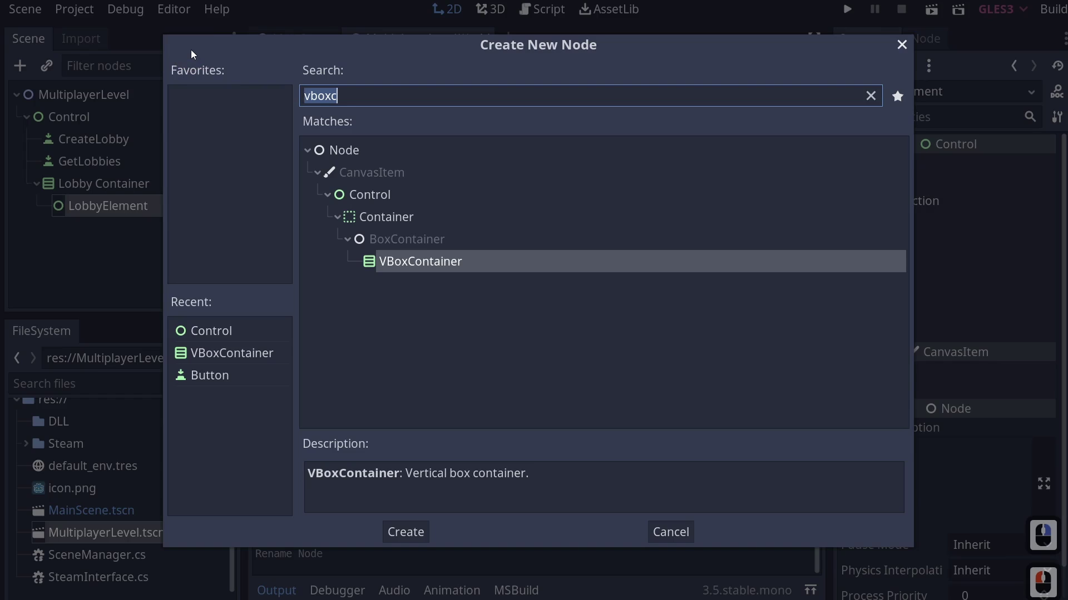
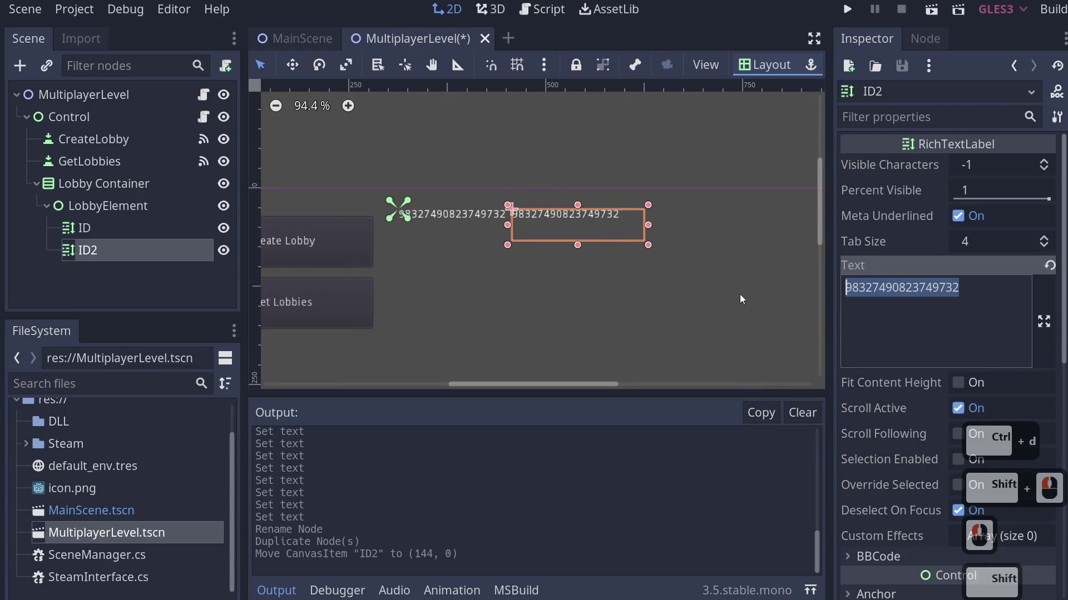
key("ctrl+d")
type("inp")
key("BackSpace")
type("poingc")
key("BackSpace")
key("BackSpace")
left_click(744, 300)
type("cgilobby")
key("Left")
key("Right")
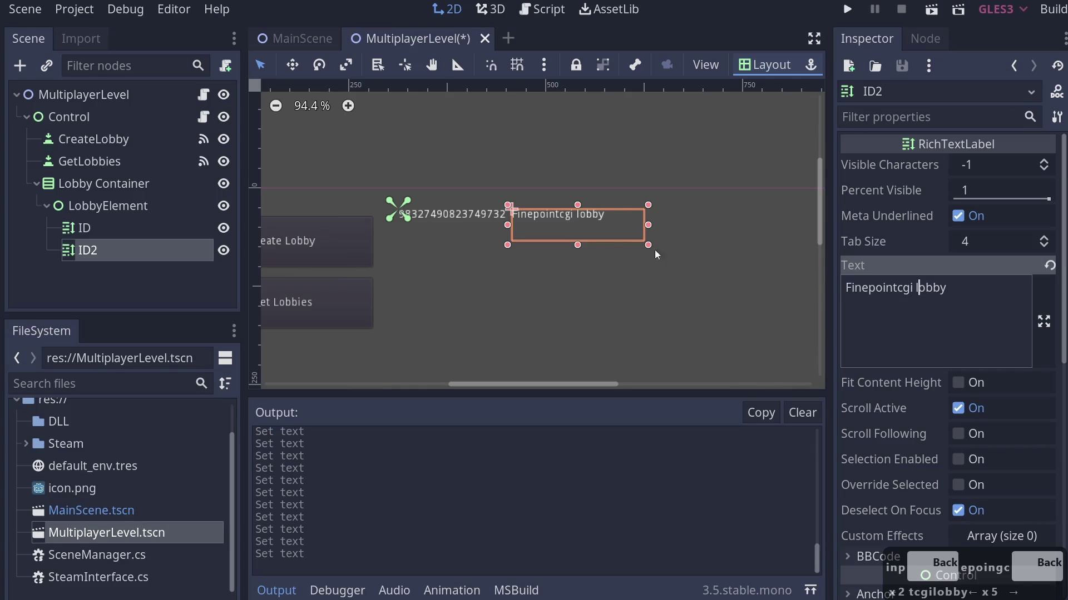
Nudge the second label to the right and rename ID2 to the lobby name label
left_click(615, 227)
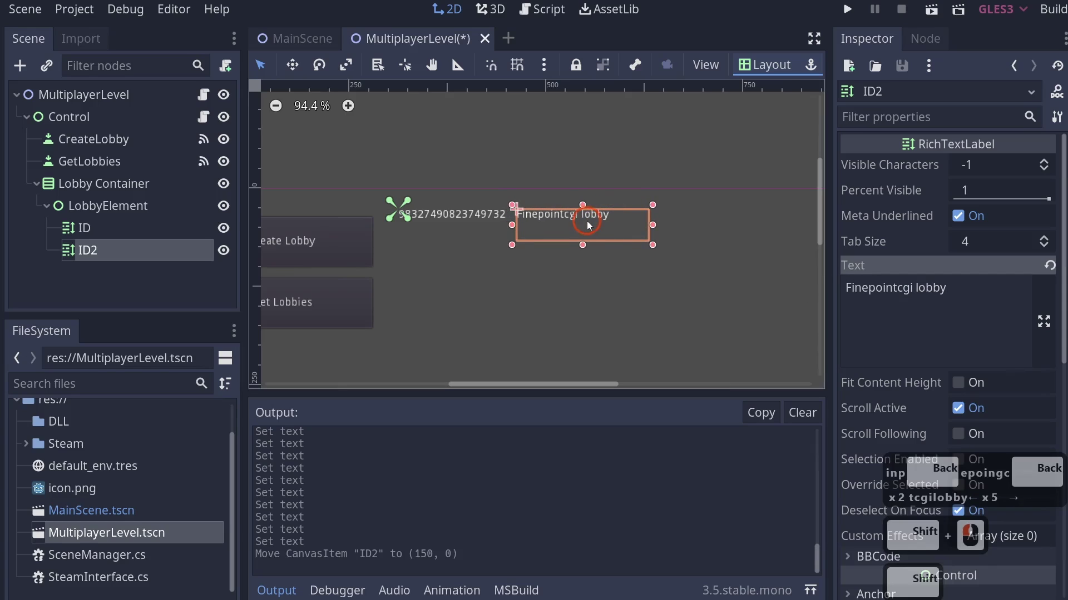
left_click(593, 221)
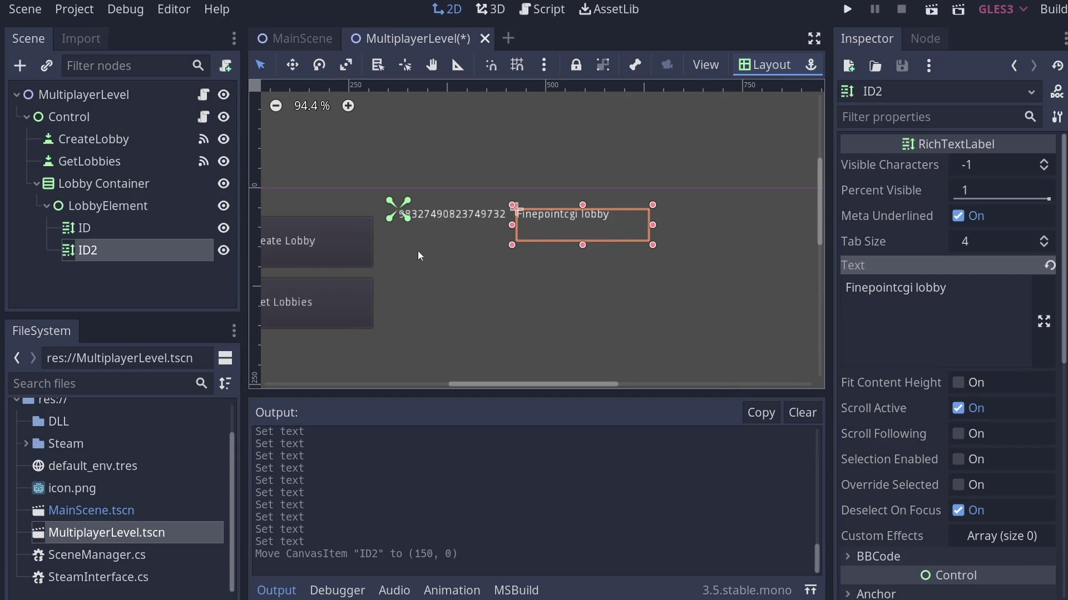
double_click(94, 253)
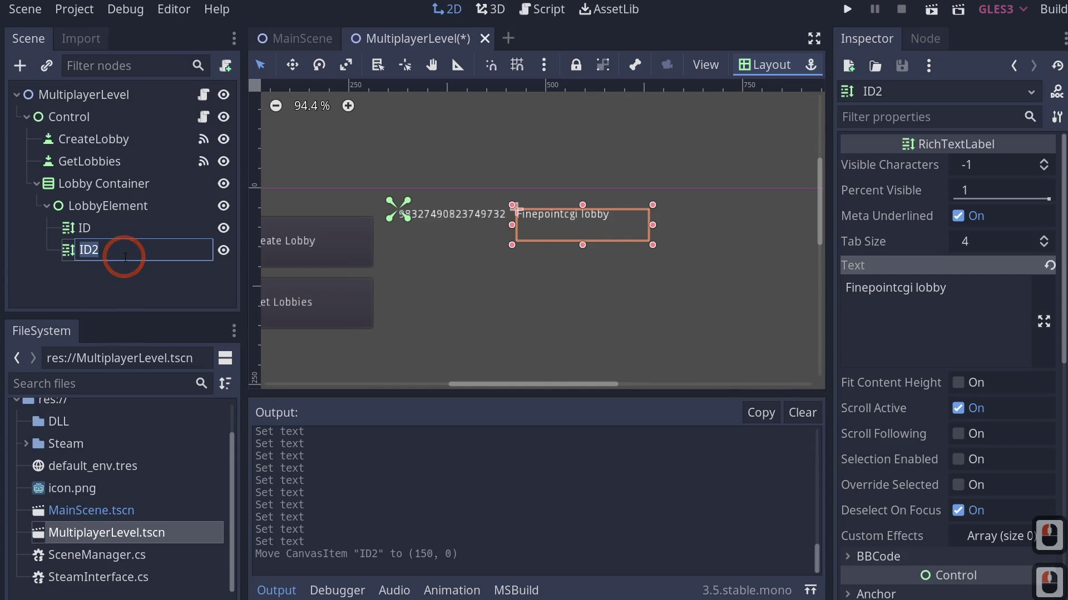
type("lbbyme")
key("Return")
key("Return")
Add a Button child node under LobbyElement
right_click(115, 218)
left_click(94, 213)
key("BackSpace")
right_click(112, 214)
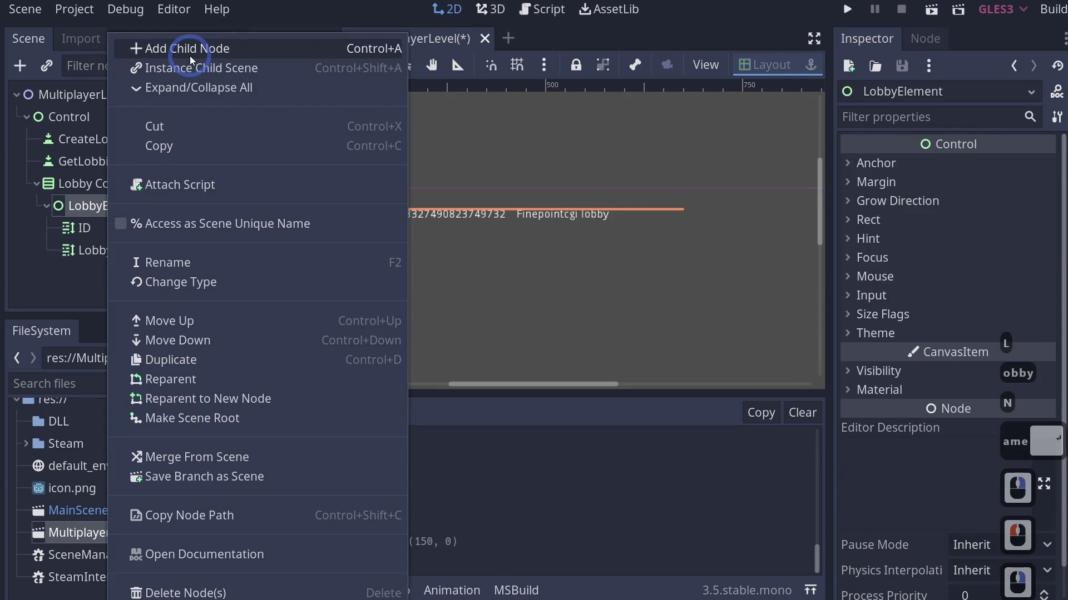
left_click(194, 61)
type("button")
key("Return")
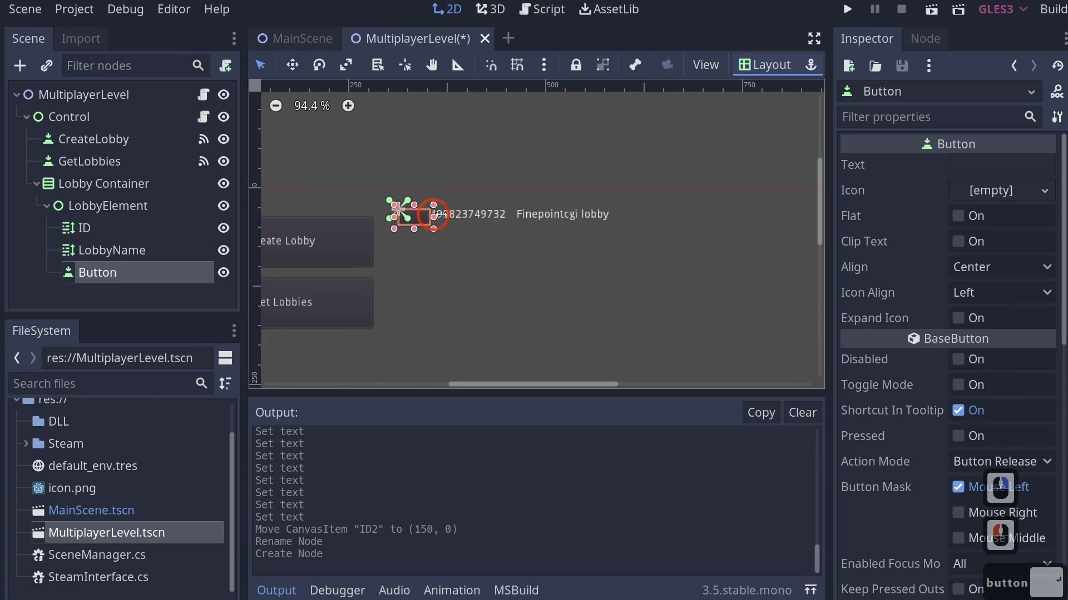
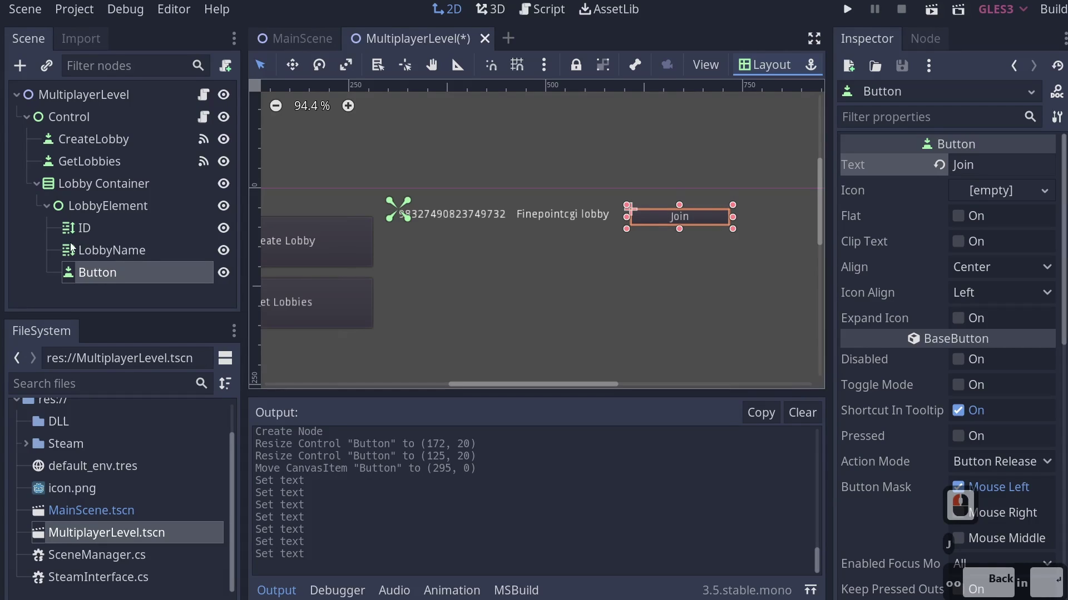
Rename the new Button node to JoinButton
double_click(99, 280)
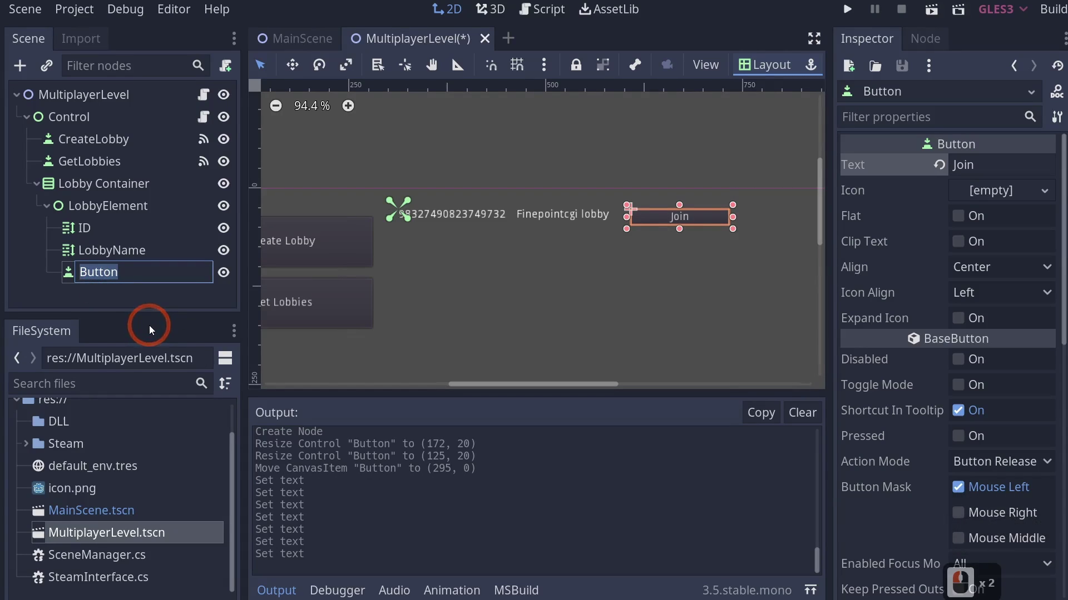
type("jing")
key("BackSpace")
left_click(154, 331)
type("tton")
key("Return")
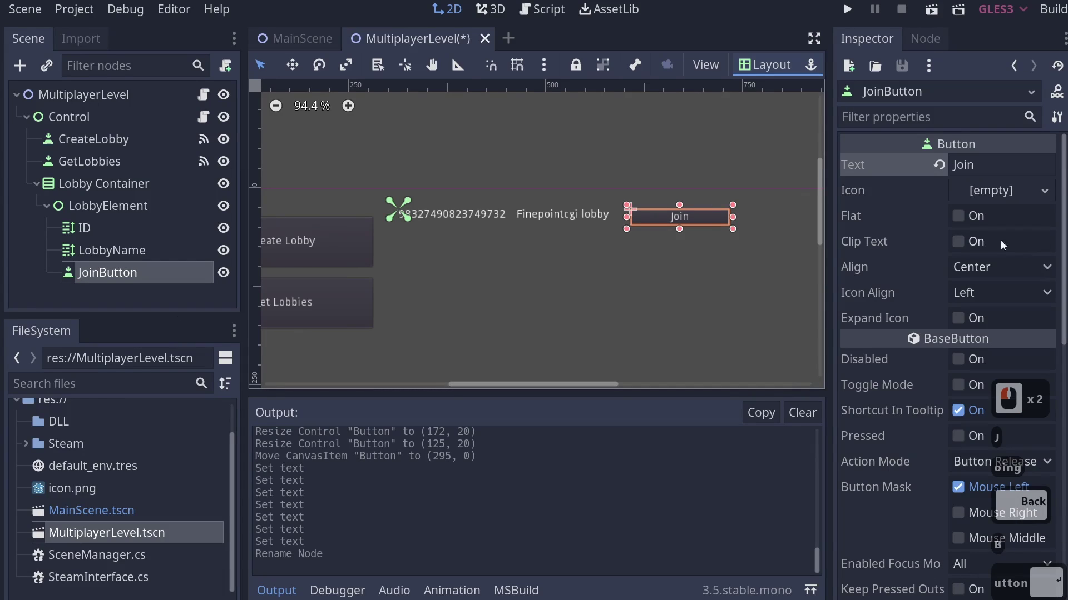
key("Return")
key("b")
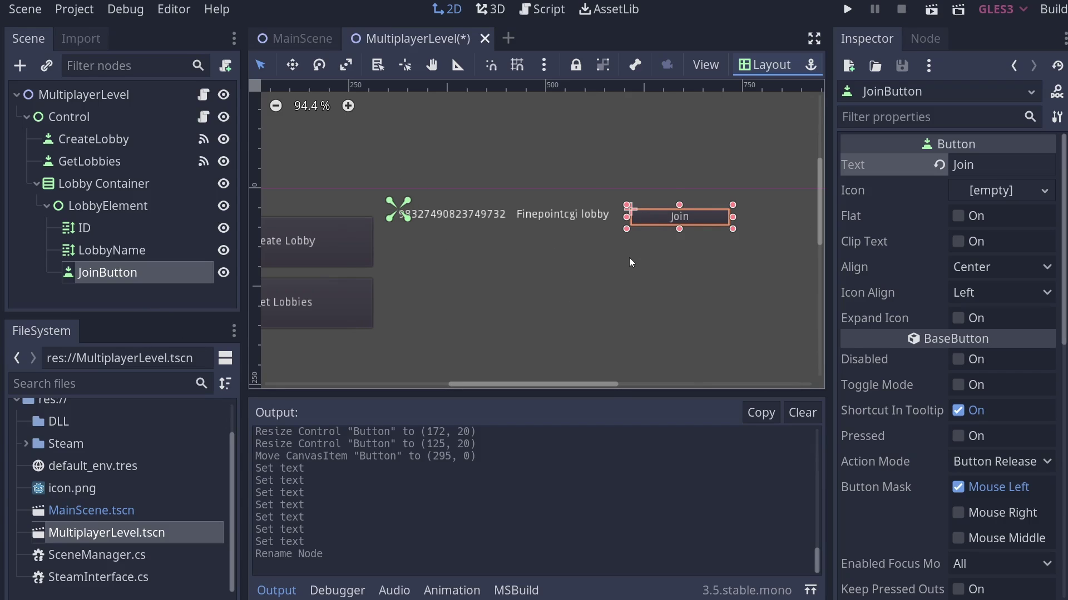
Save the LobbyElement branch as LobbyElement.tscn and open that scene in its own tab
right_click(93, 211)
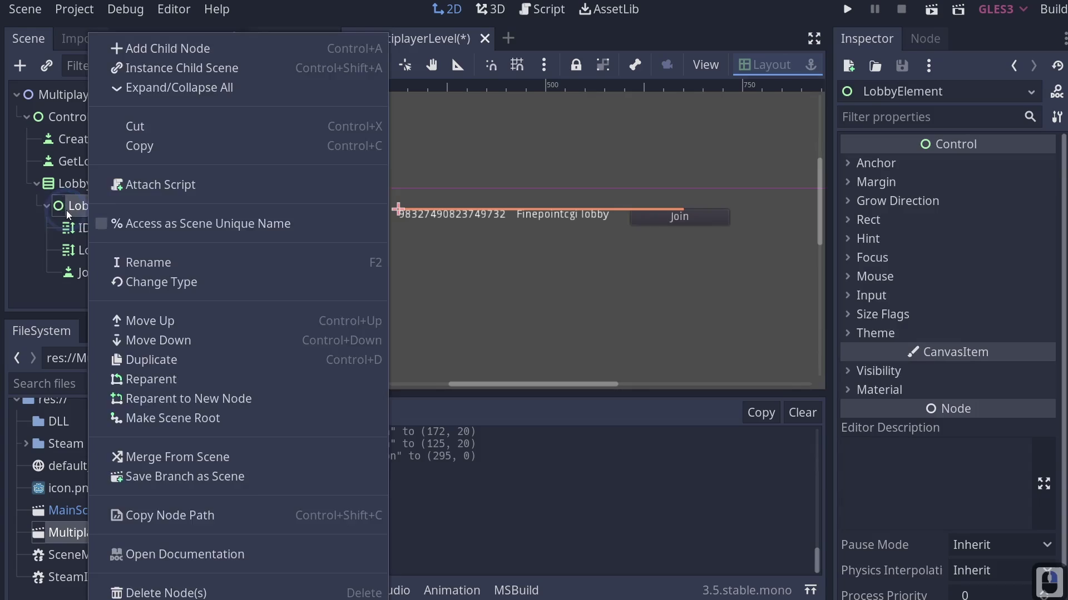
left_click(72, 216)
right_click(97, 213)
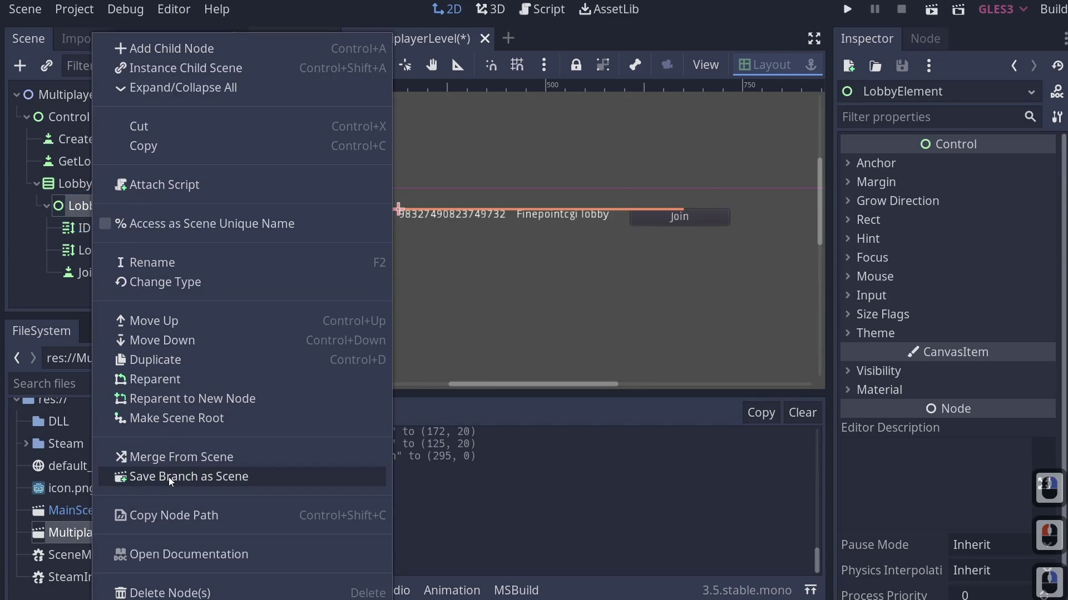
left_click(173, 482)
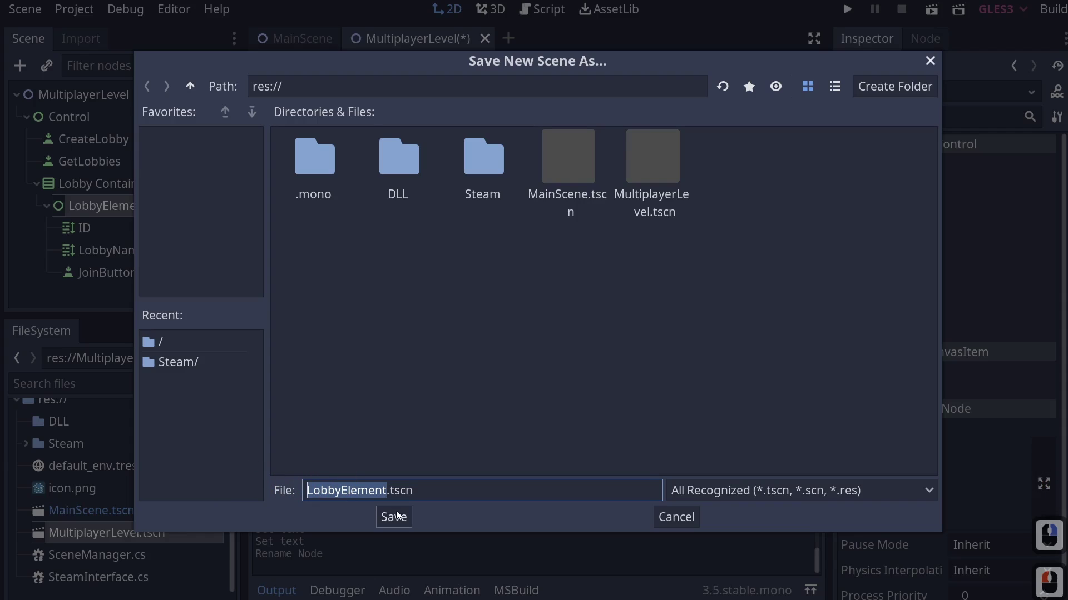
left_click(407, 523)
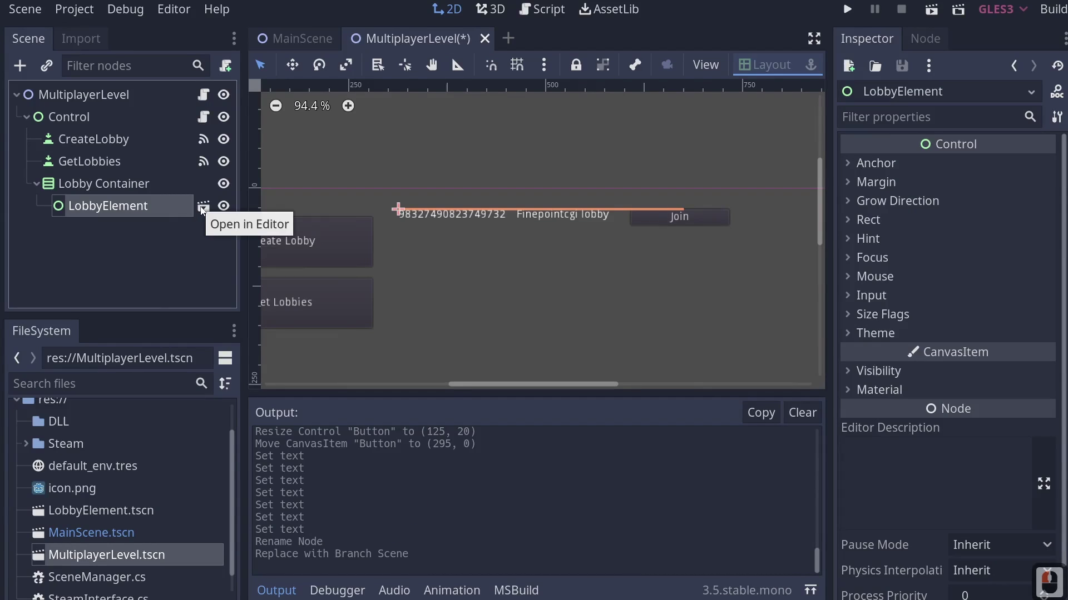
left_click(203, 209)
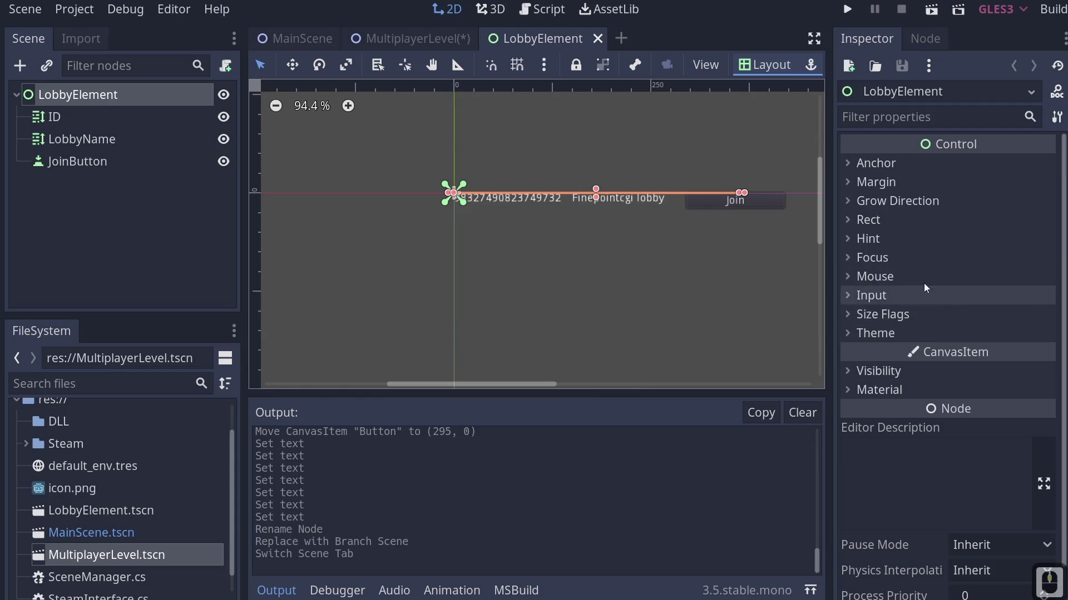
Review the root's size properties, widen the Join button and anchor it to the right side
double_click(880, 240)
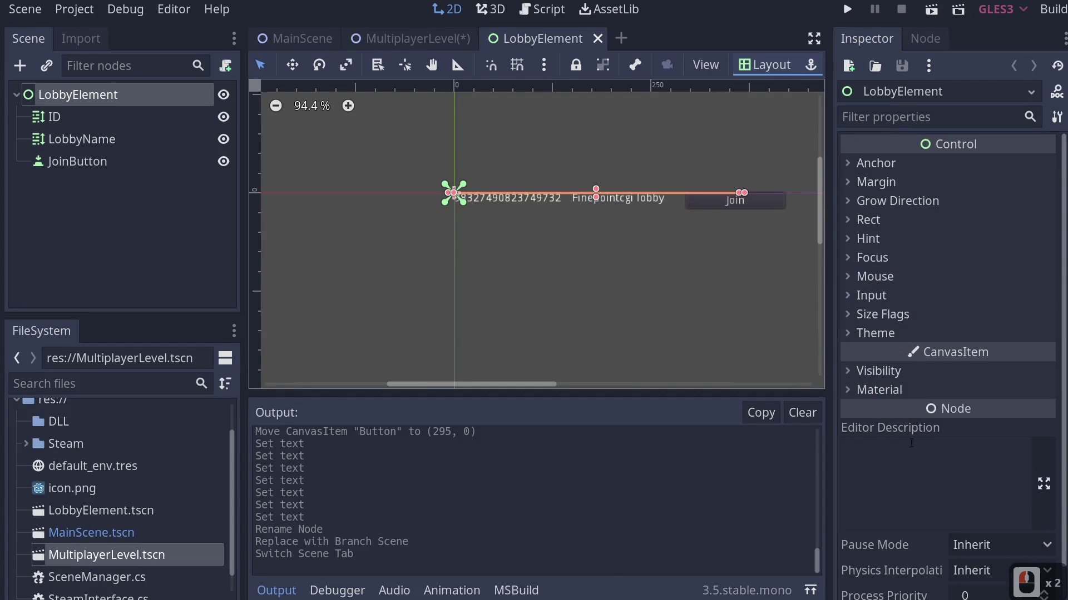
left_click(873, 224)
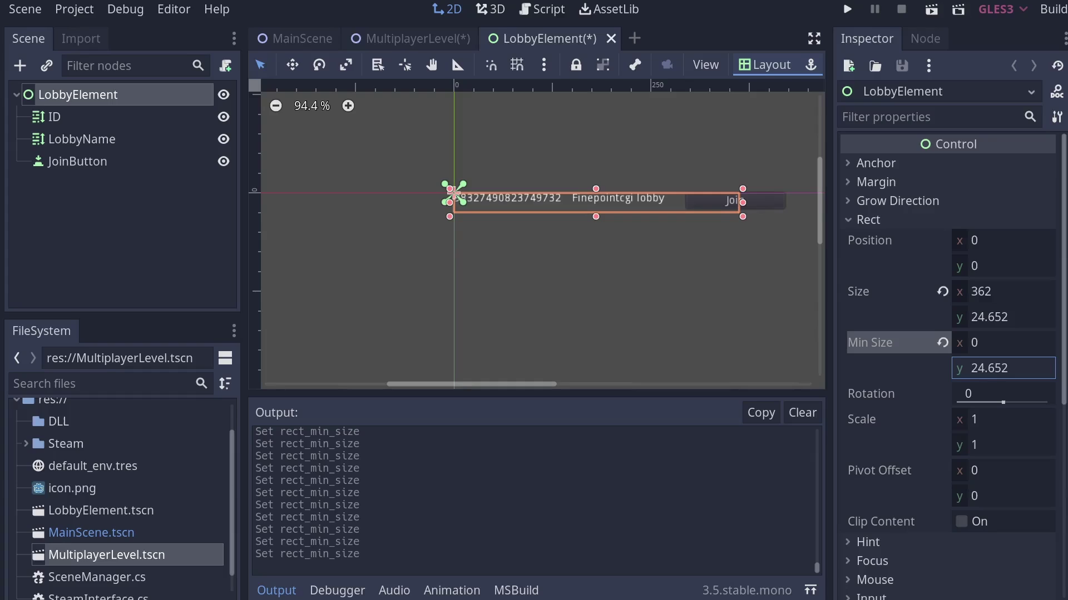
left_click(980, 370)
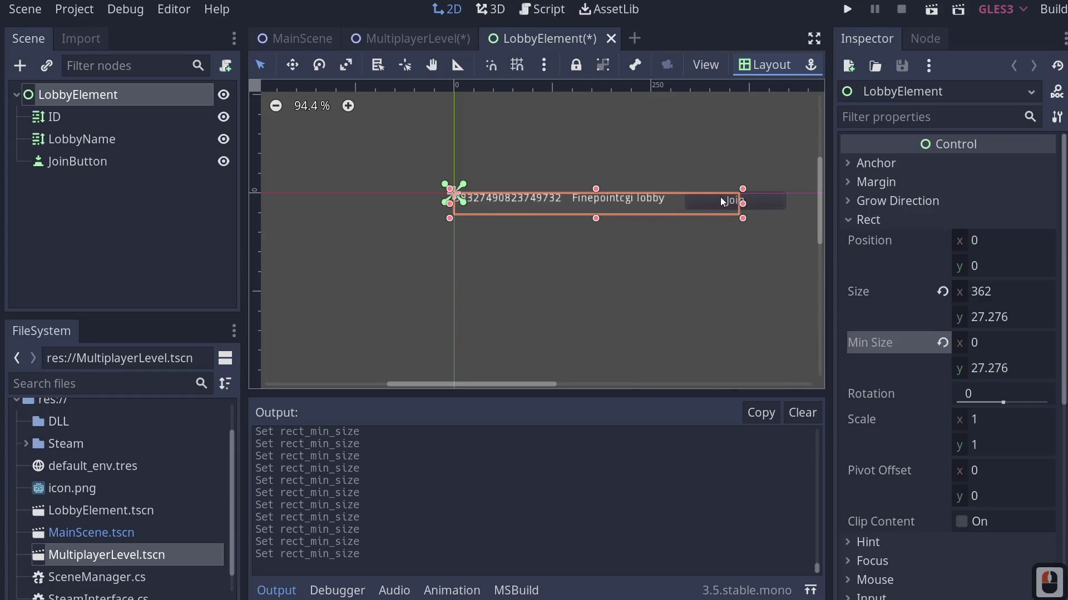
left_click(705, 201)
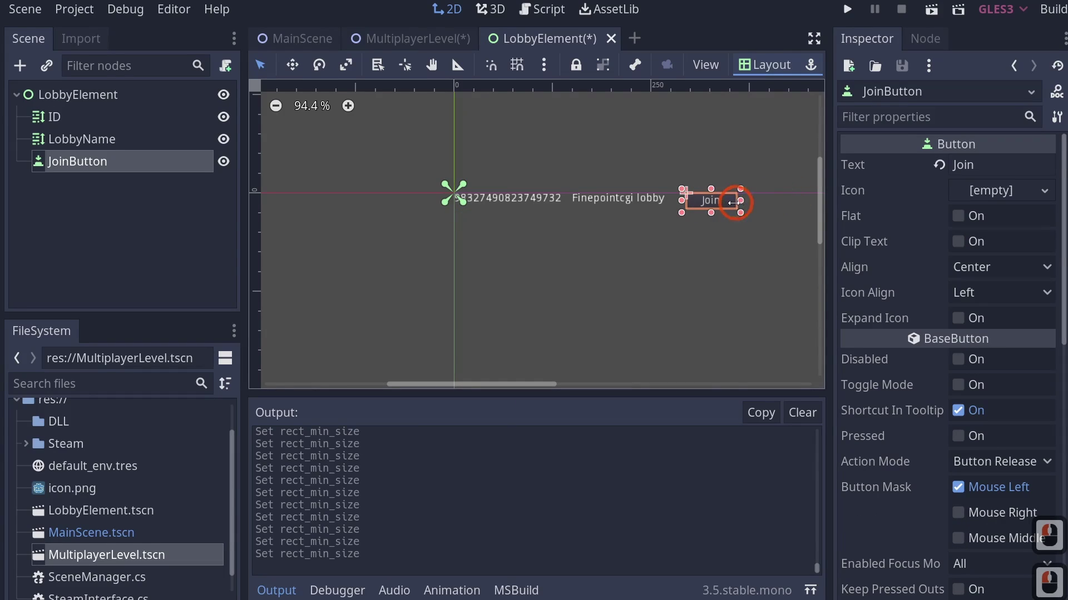
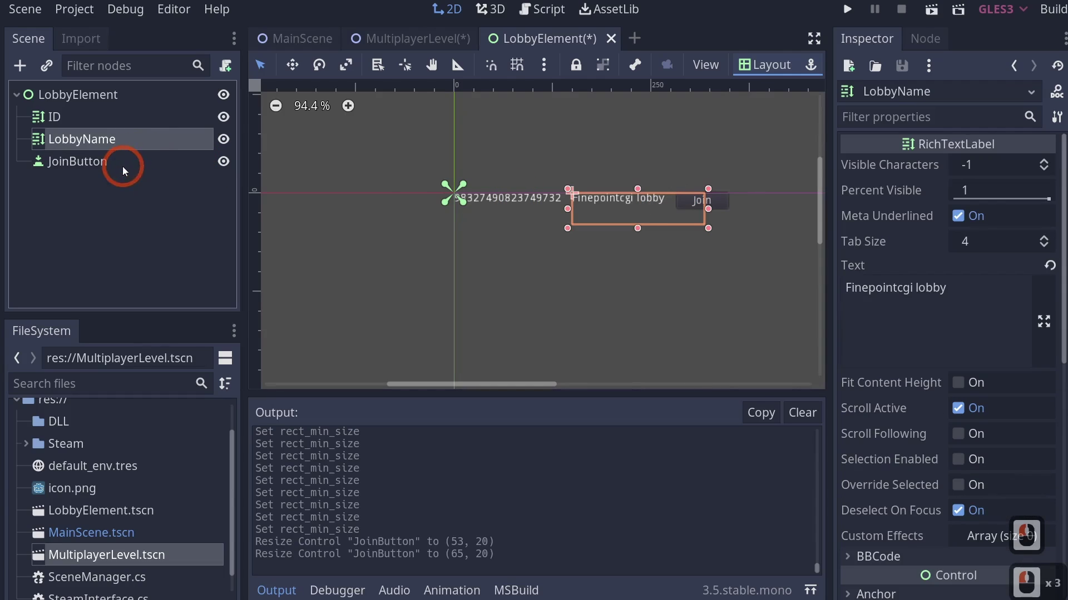
left_click(85, 98)
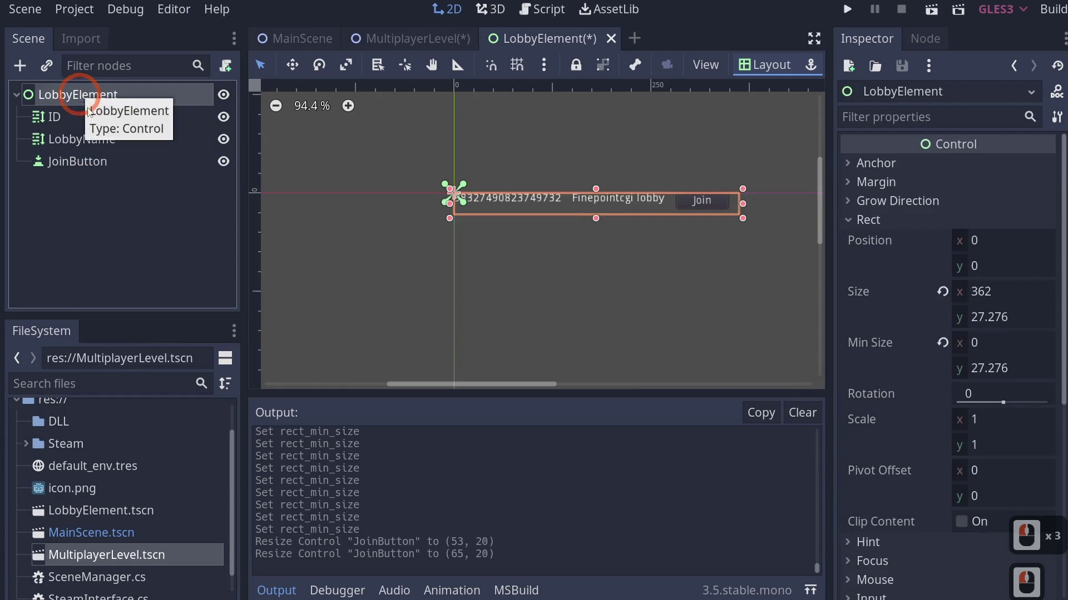
left_click(720, 202)
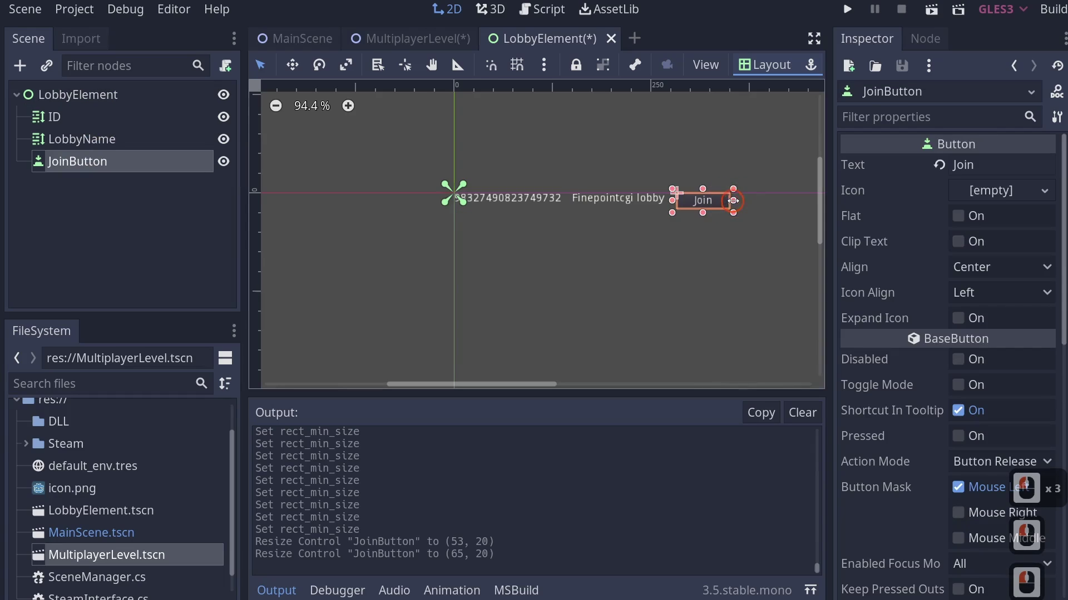
double_click(736, 203)
double_click(776, 65)
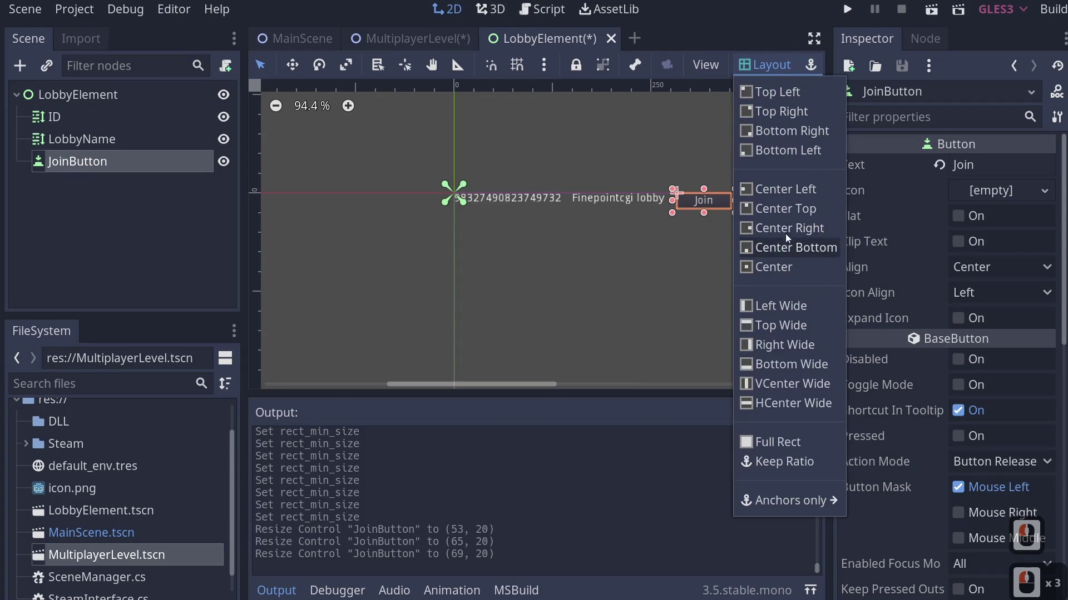
left_click(788, 224)
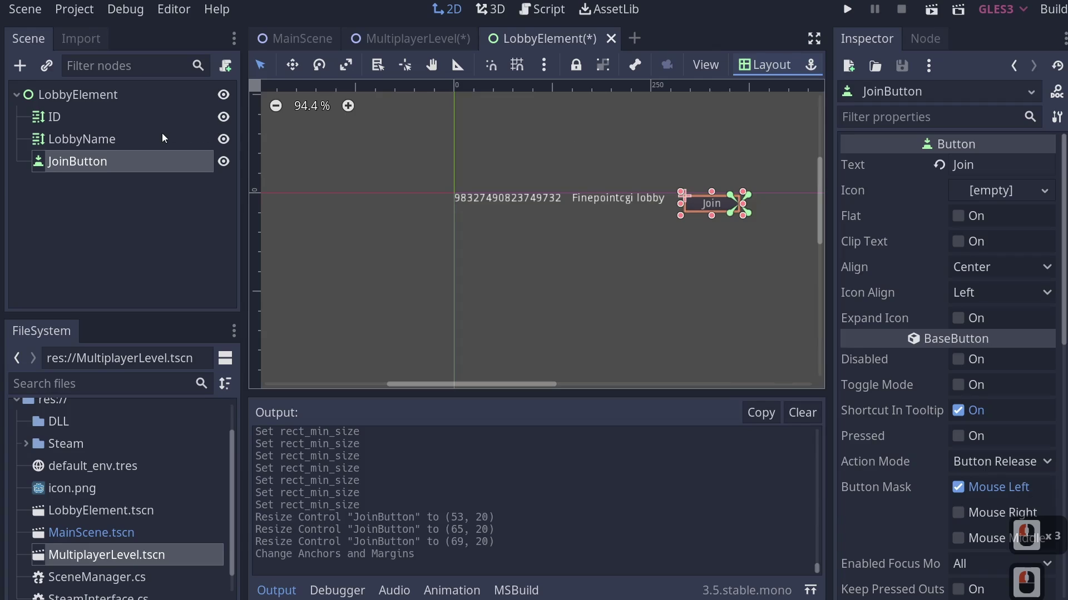
Shrink the LobbyName label's height and anchor the ID label to the left middle
left_click(177, 131)
double_click(765, 73)
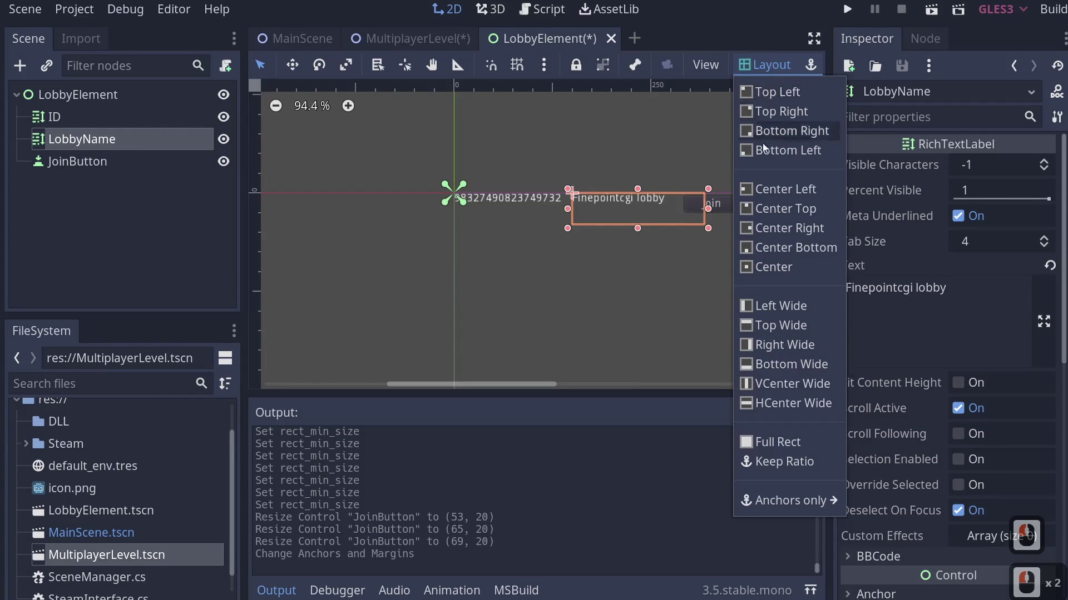
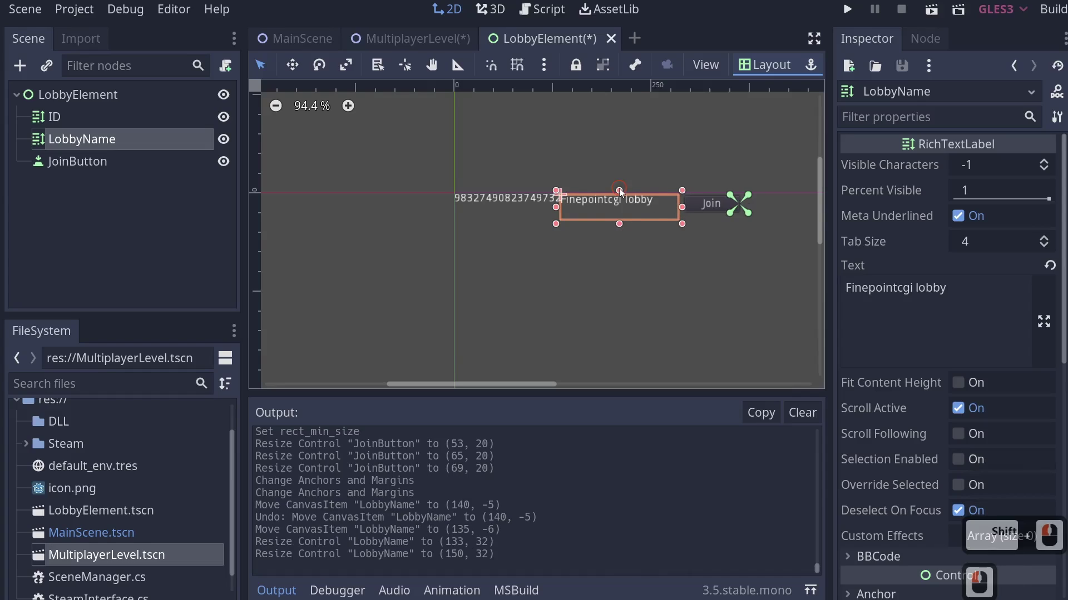
left_click(621, 195)
left_click(626, 218)
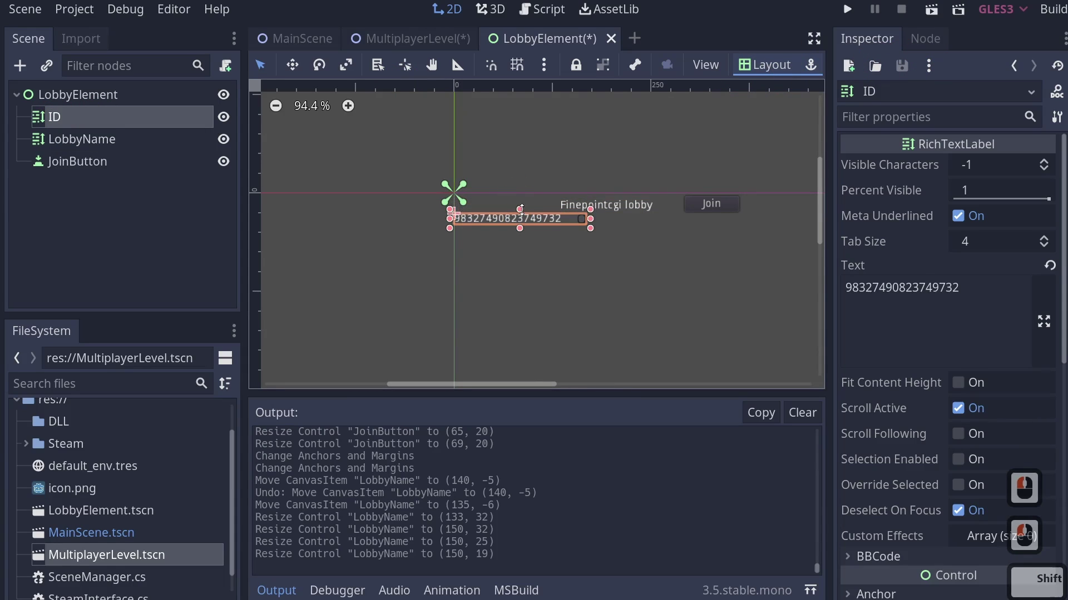
left_click(528, 214)
double_click(780, 69)
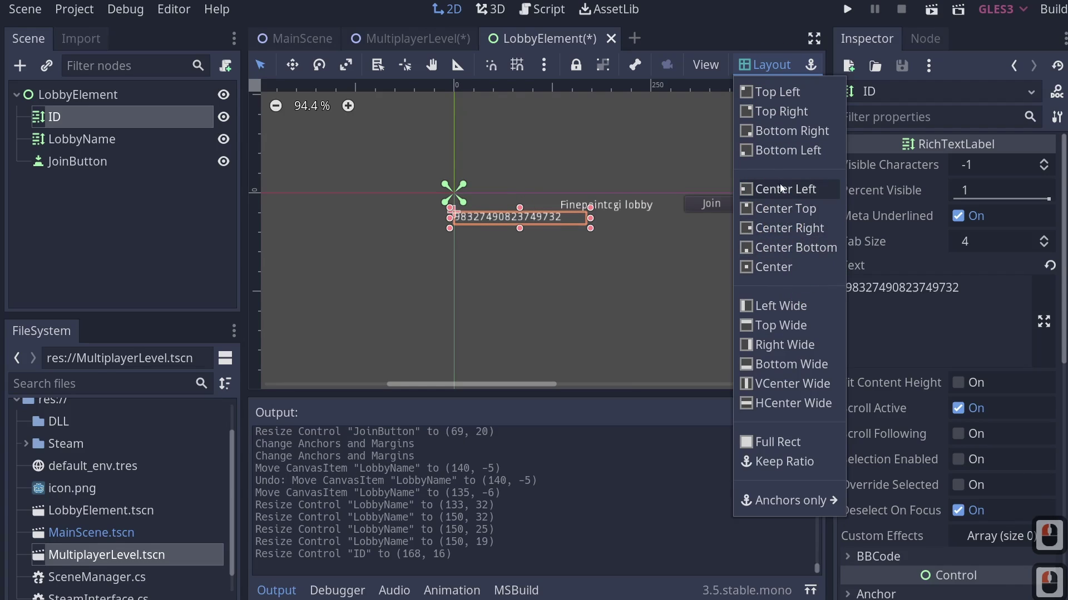
left_click(785, 194)
Move the LobbyName label beside the Join button and preview the row layout
left_click(636, 214)
double_click(613, 211)
left_click(622, 212)
left_click(598, 211)
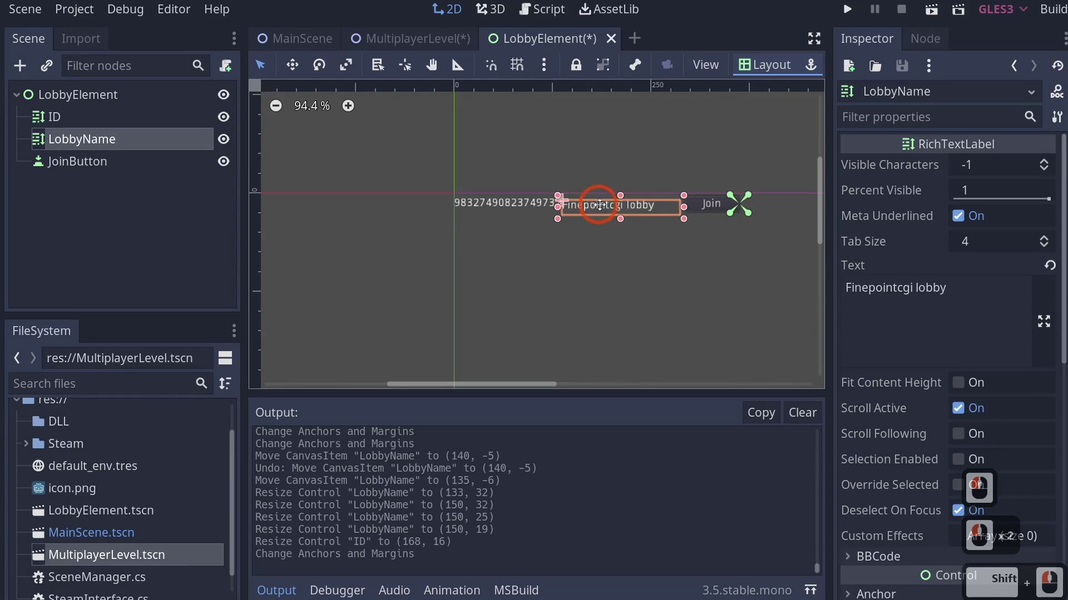
left_click(608, 207)
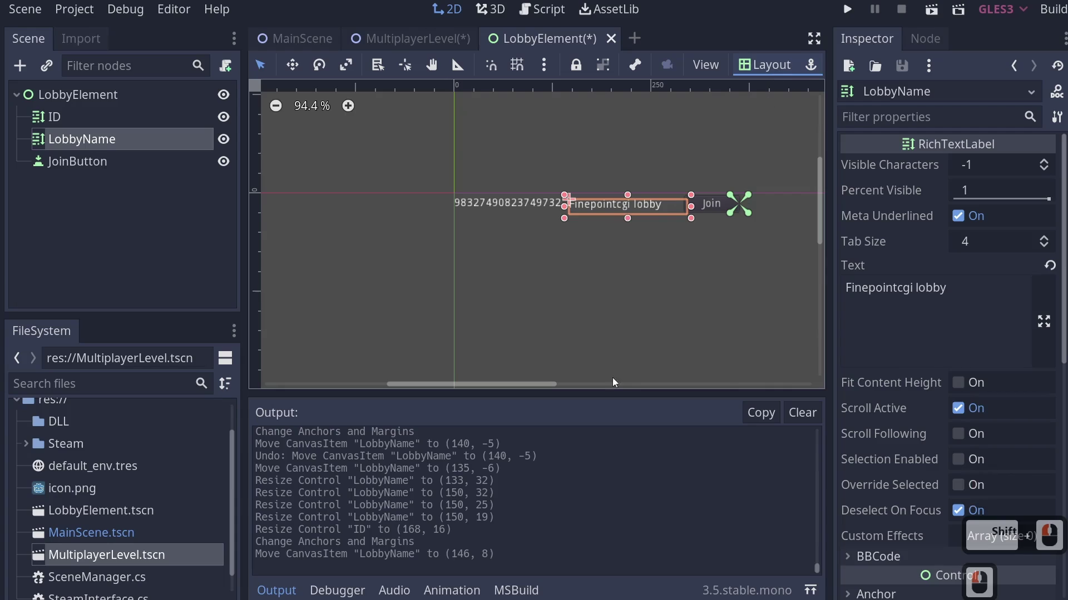
left_click(615, 377)
left_click(600, 211)
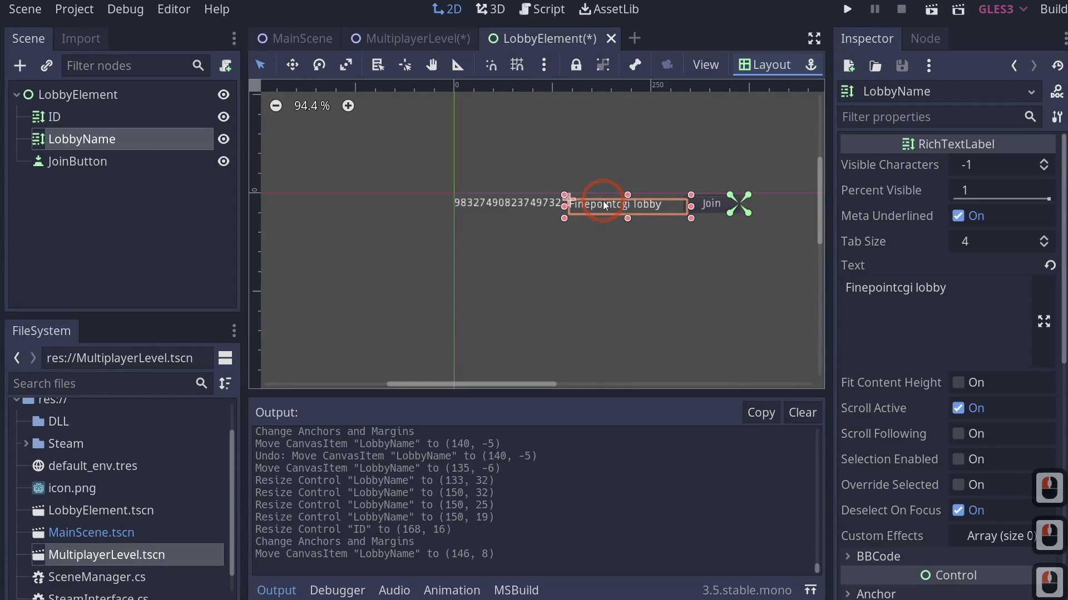
left_click(606, 206)
left_click(610, 202)
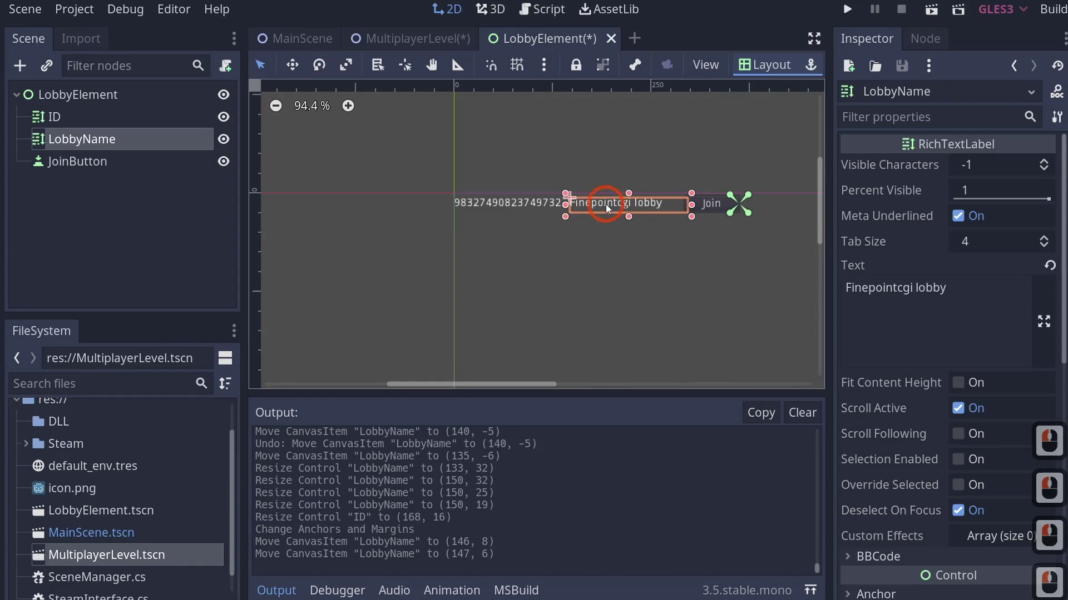
double_click(628, 256)
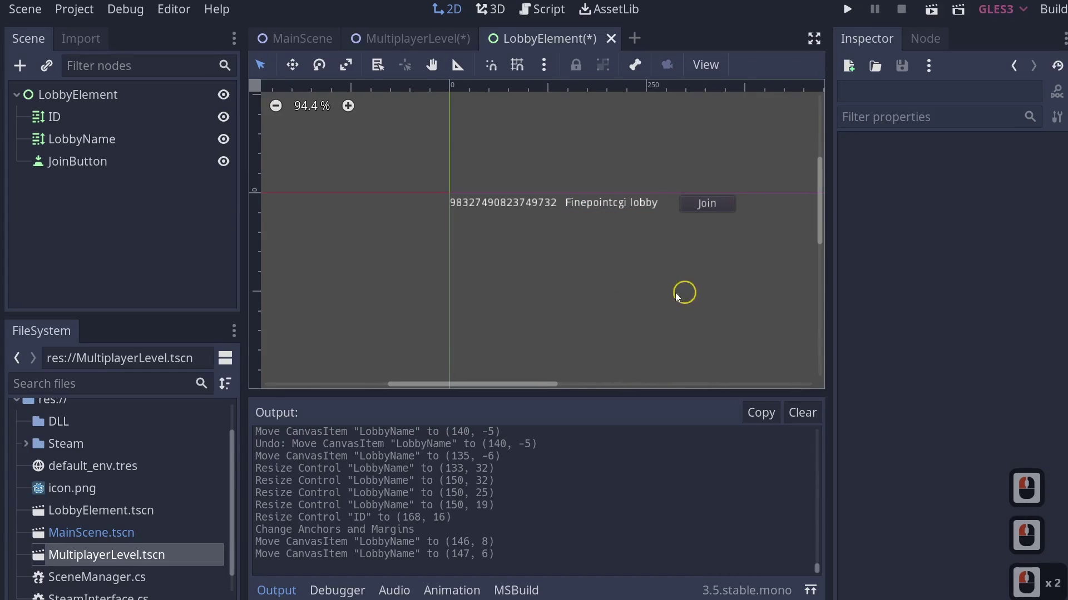
scroll("down", 3)
Start attaching a C# script at res://LobbyElement.cs to the LobbyElement root node
left_click(80, 104)
right_click(108, 95)
left_click(177, 247)
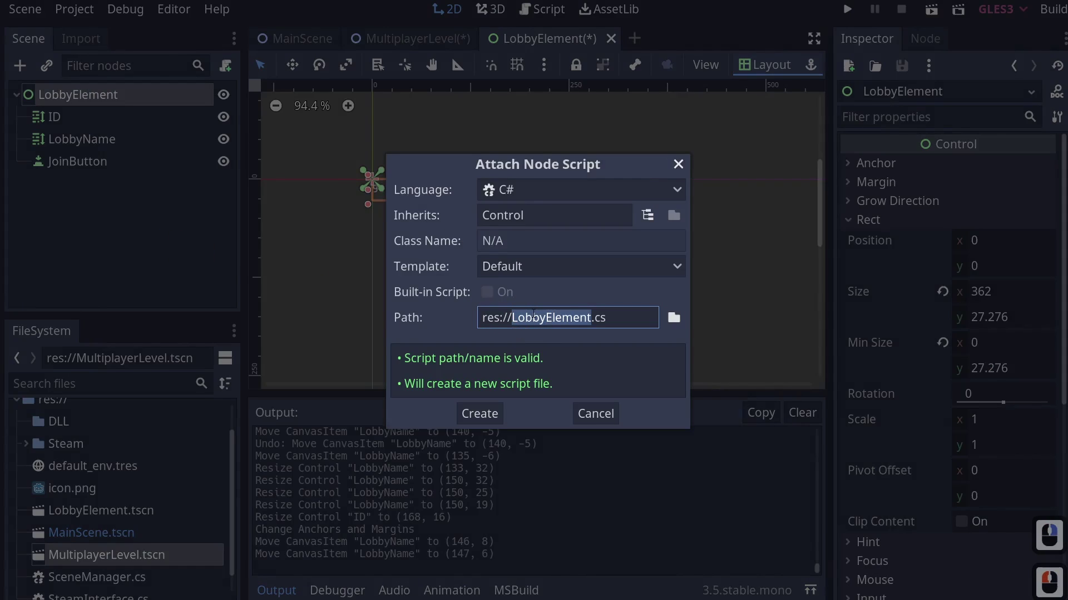
Create LobbyElement.cs with the default Control template and return to the Godot scene editor
key("Return")
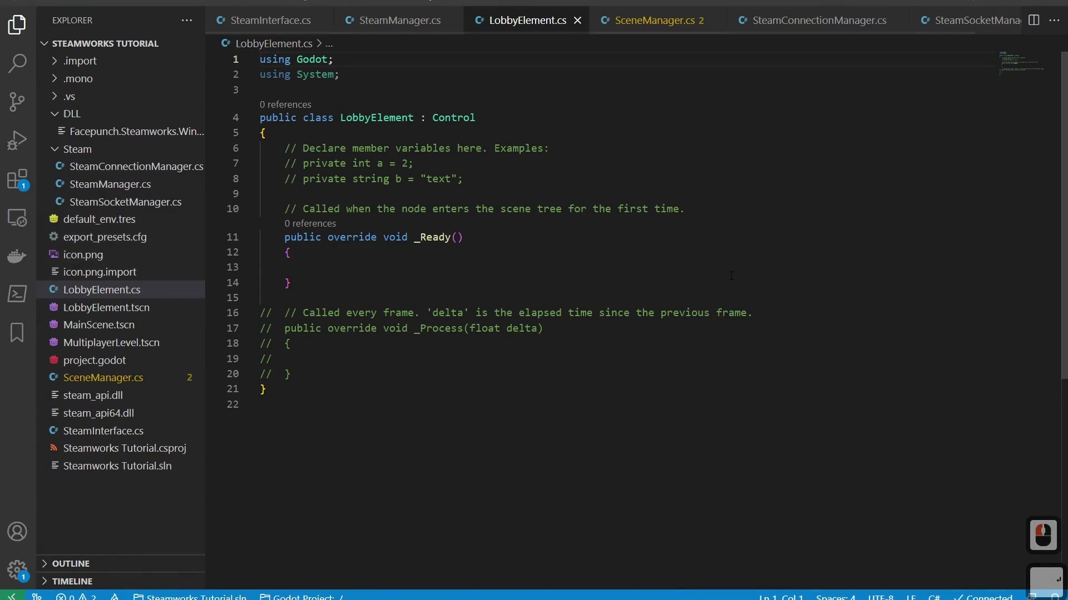
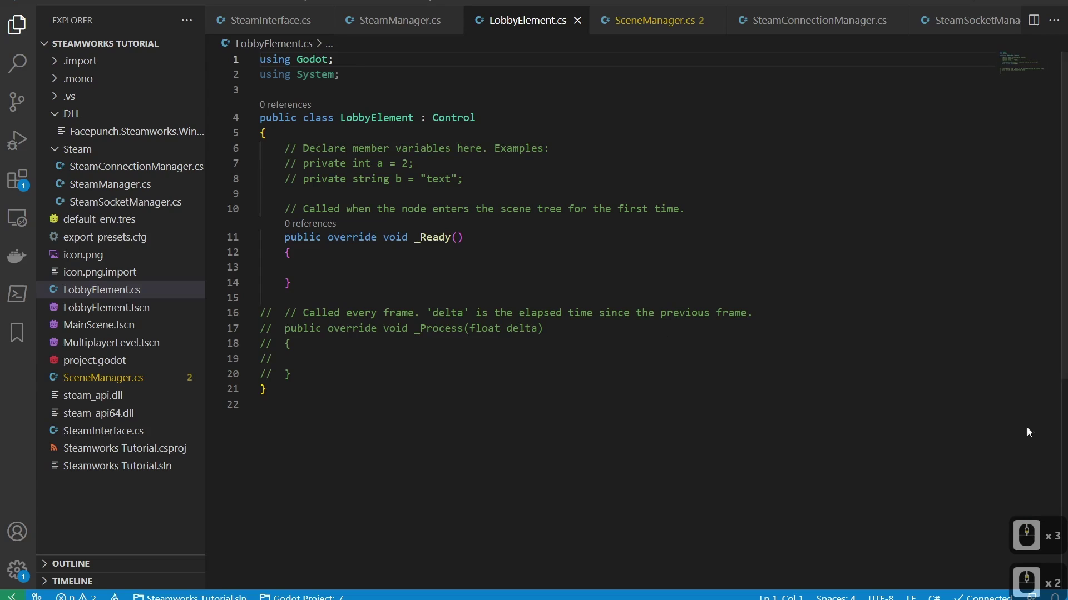
key("alt+Tab")
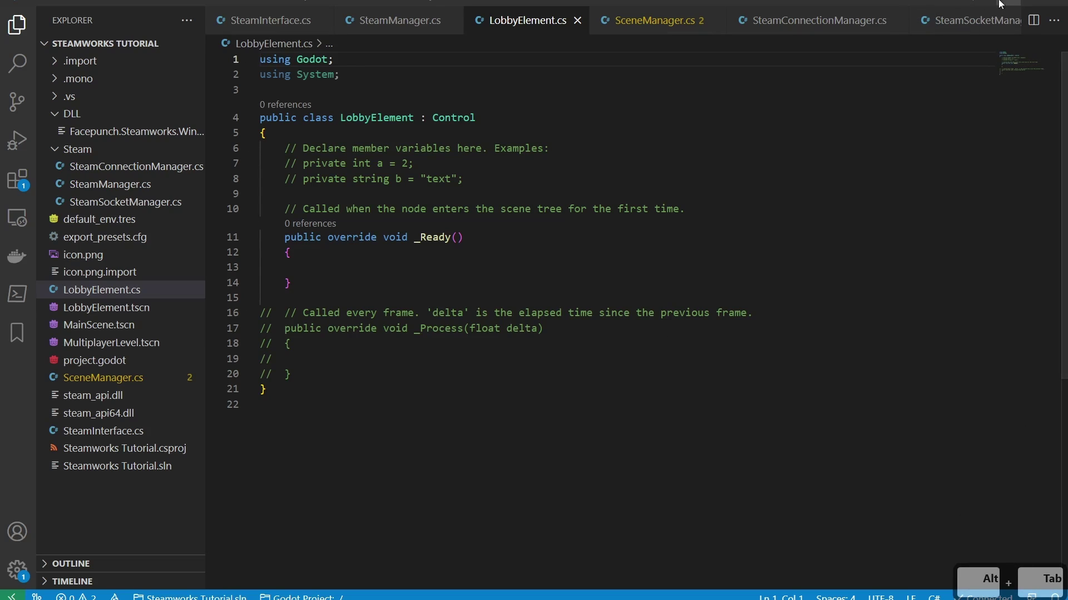
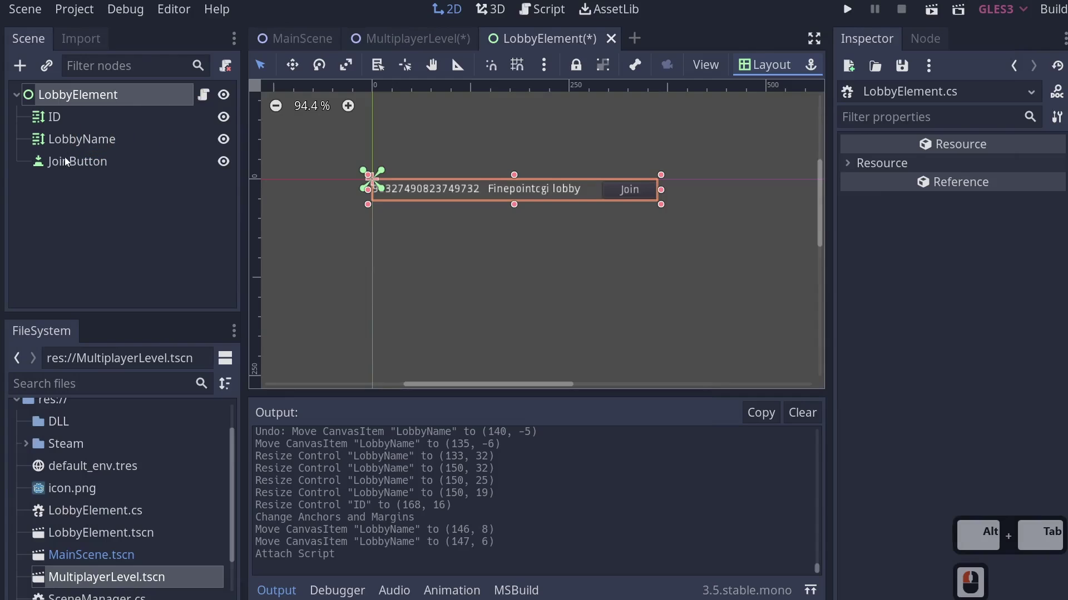
Select JoinButton and pick its button_down signal to connect to LobbyElement
left_click(67, 162)
left_click(938, 47)
left_click(914, 149)
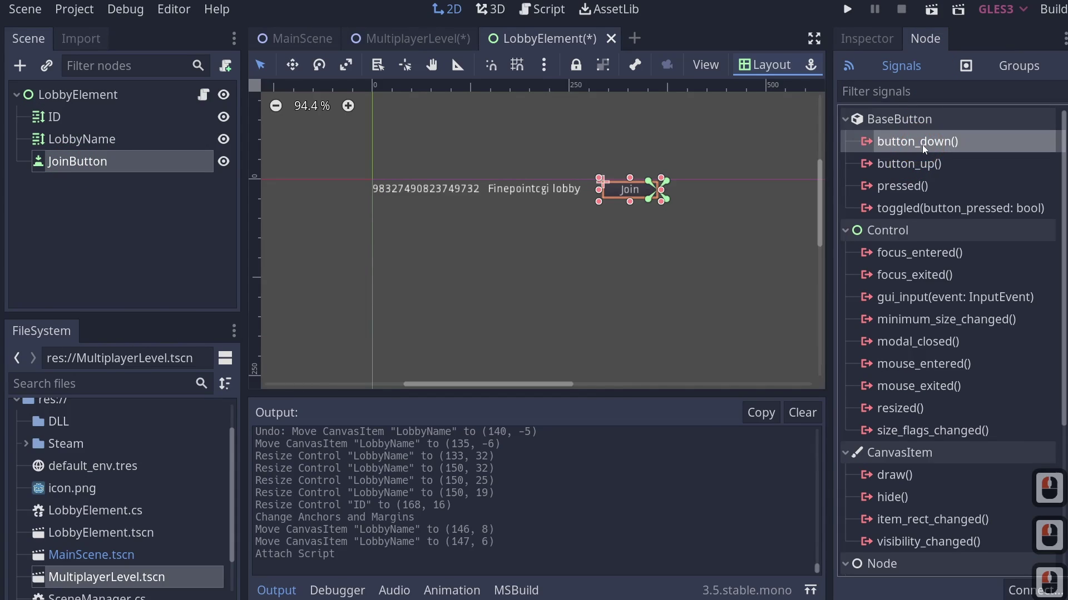
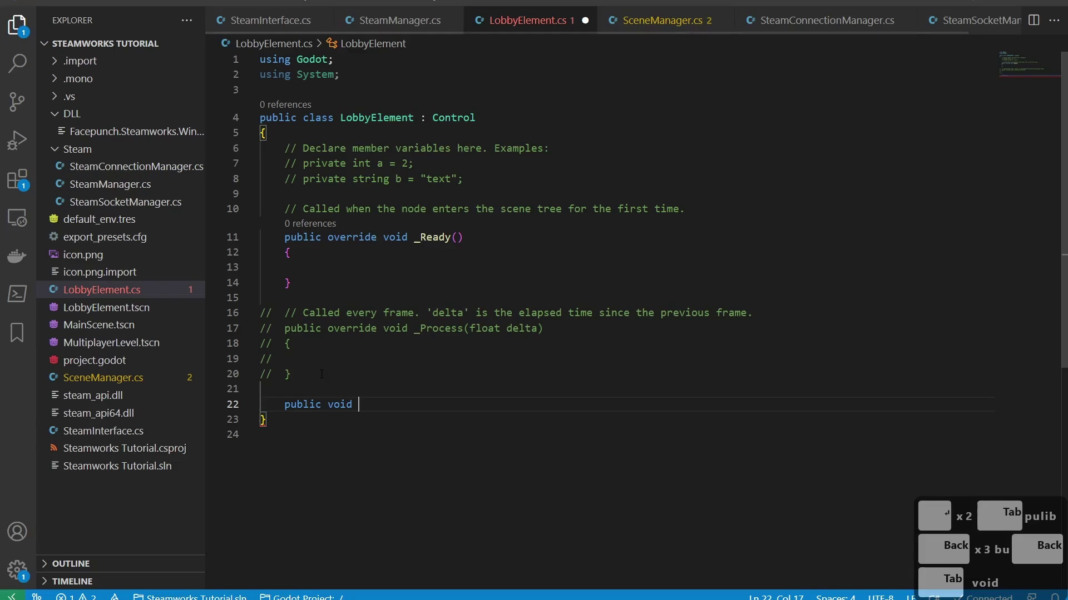
Paste an empty _on_JoinButton_button_down handler and import Steamworks.Data for the Lobby property
key("ctrl+v")
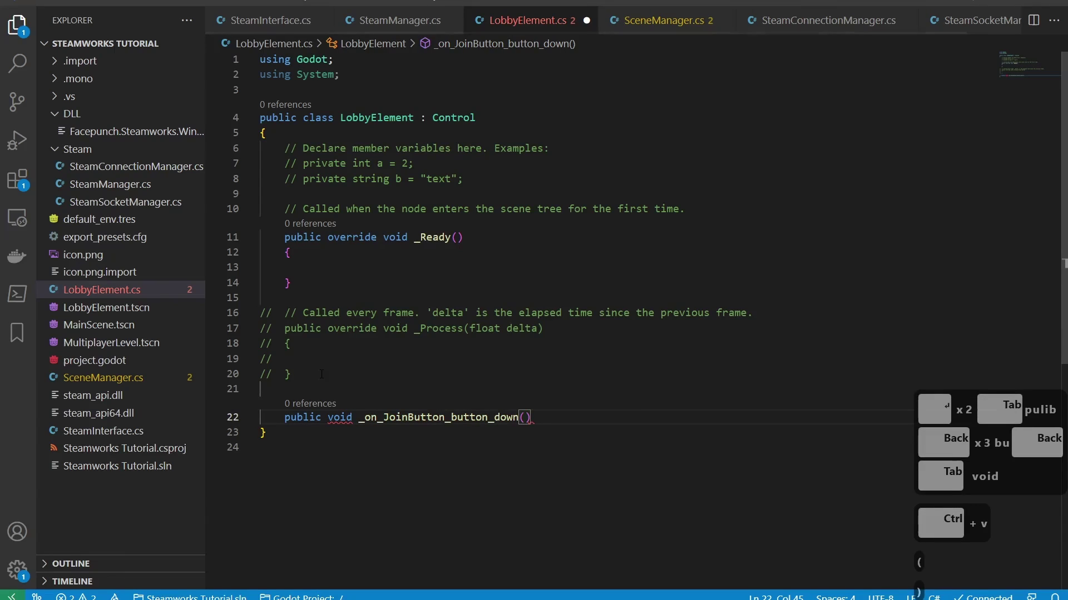
key("Return")
key("(")
key(")")
key("{")
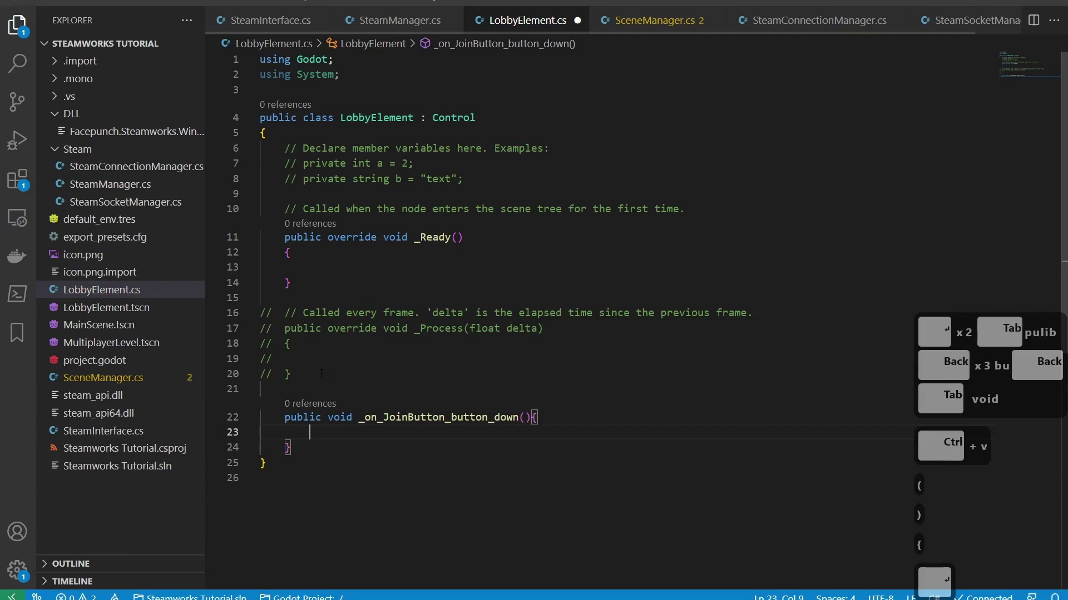
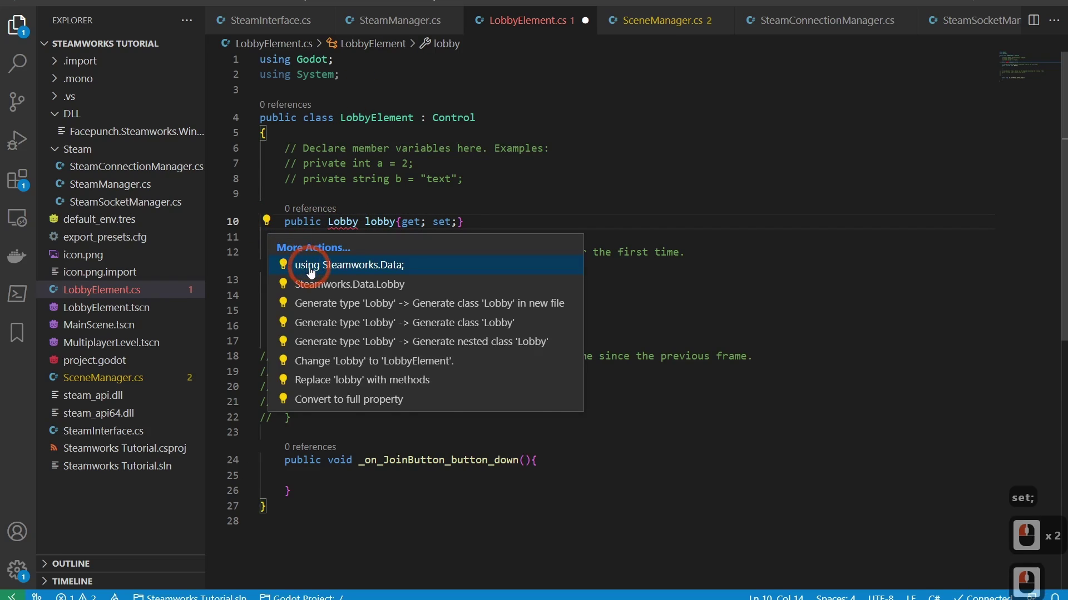
double_click(315, 271)
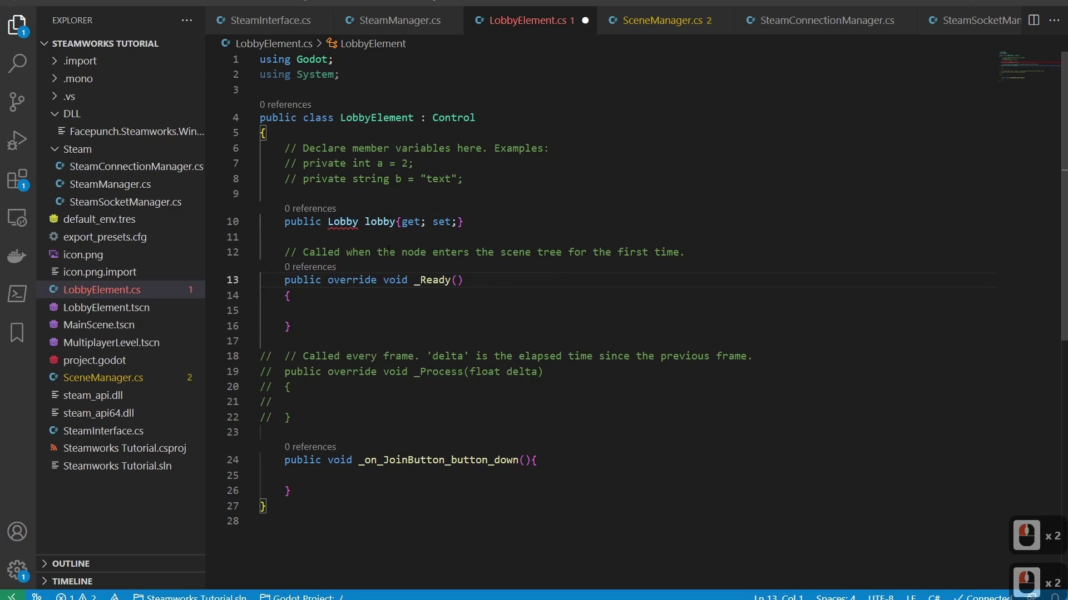
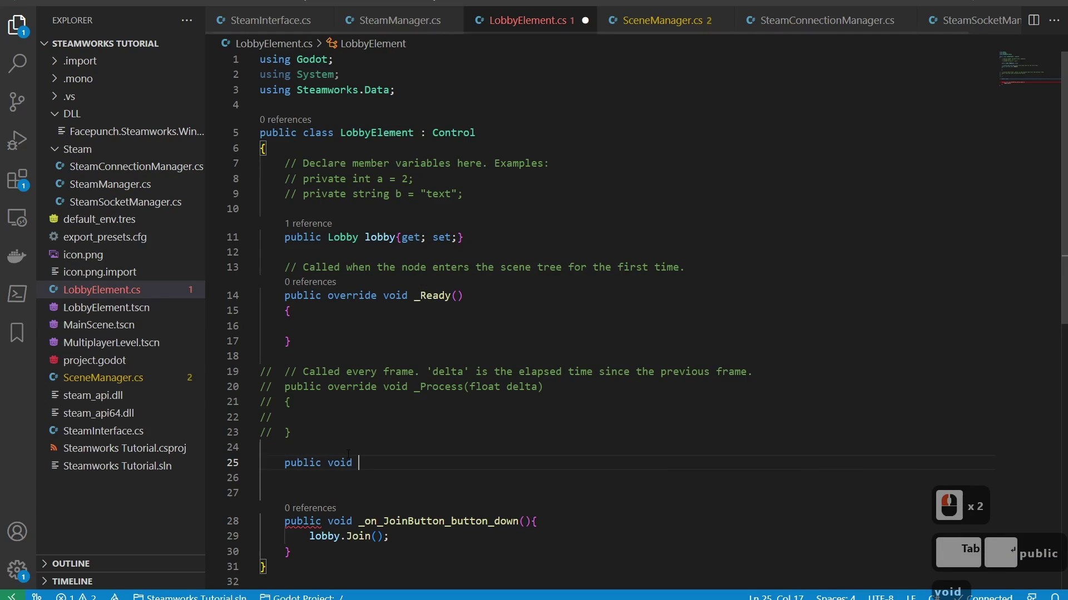
Write the SetLabels method name, correcting typos along the way
type("set")
key("BackSpace")
key("BackSpace")
key("BackSpace")
key("Return")
type("s")
key("BackSpace")
key("ctrl+z")
key("ctrl+z")
type("st")
key("ctrl+z")
type("bels")
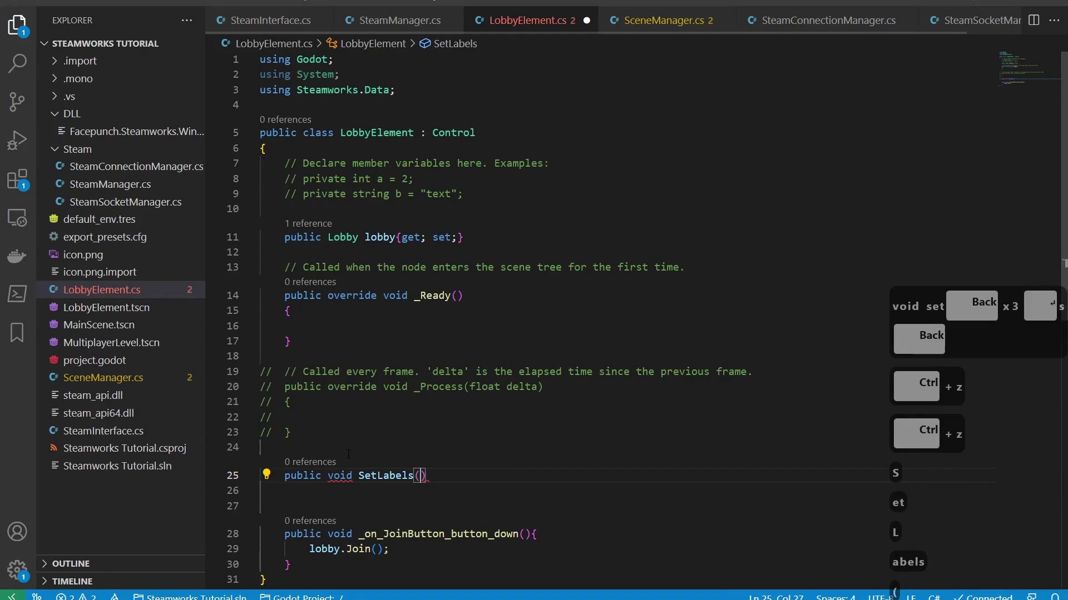
Give SetLabels the parameters string id, string name and Lobby lobby
type("tring id,trin")
key("Tab")
type("me")
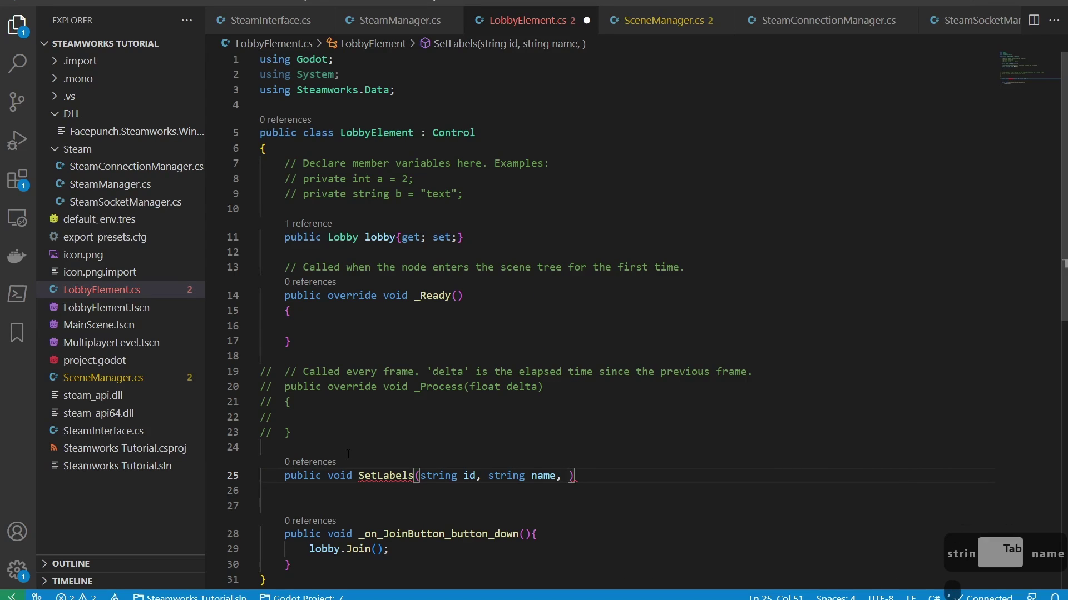
key("BackSpace")
type("bbyb")
key("BackSpace")
type("bby")
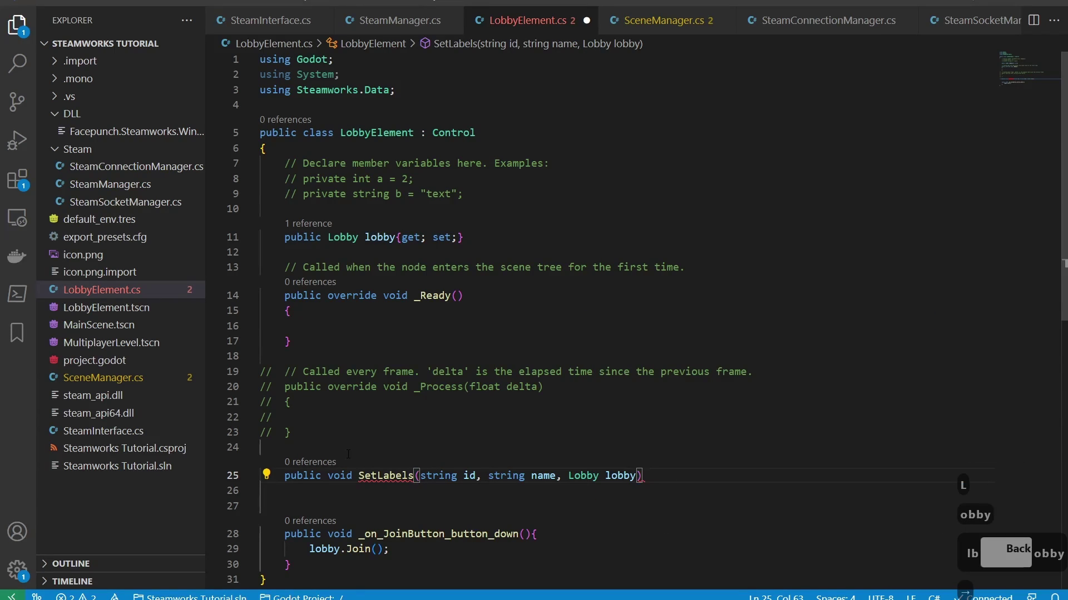
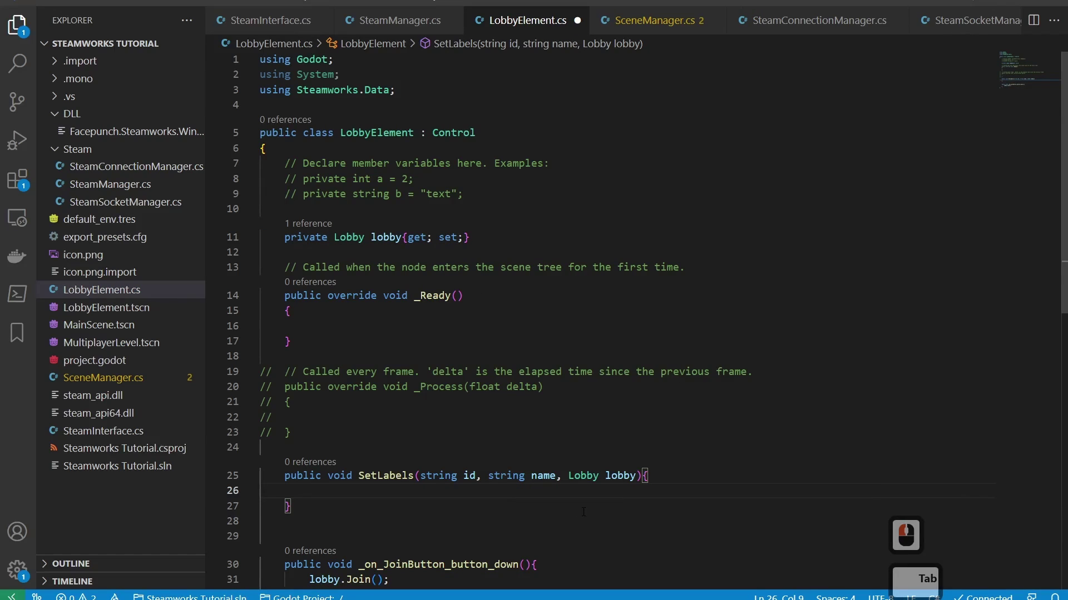
Write a GetNode<RichTextLabel> call in SetLabels targeting the lobby name label
type("getnode")
key("Tab")
key("BackSpace")
type("ichte")
key("Tab")
key("BackSpace")
key("BackSpace")
key("BackSpace")
key("Tab")
key("BackSpace")
type("be")
key("Tab")
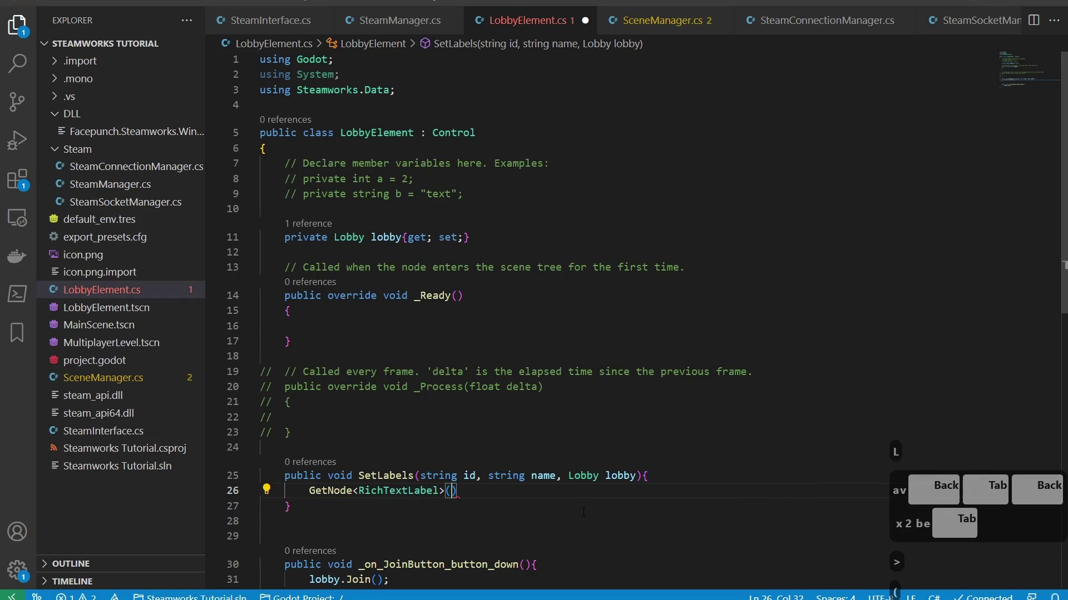
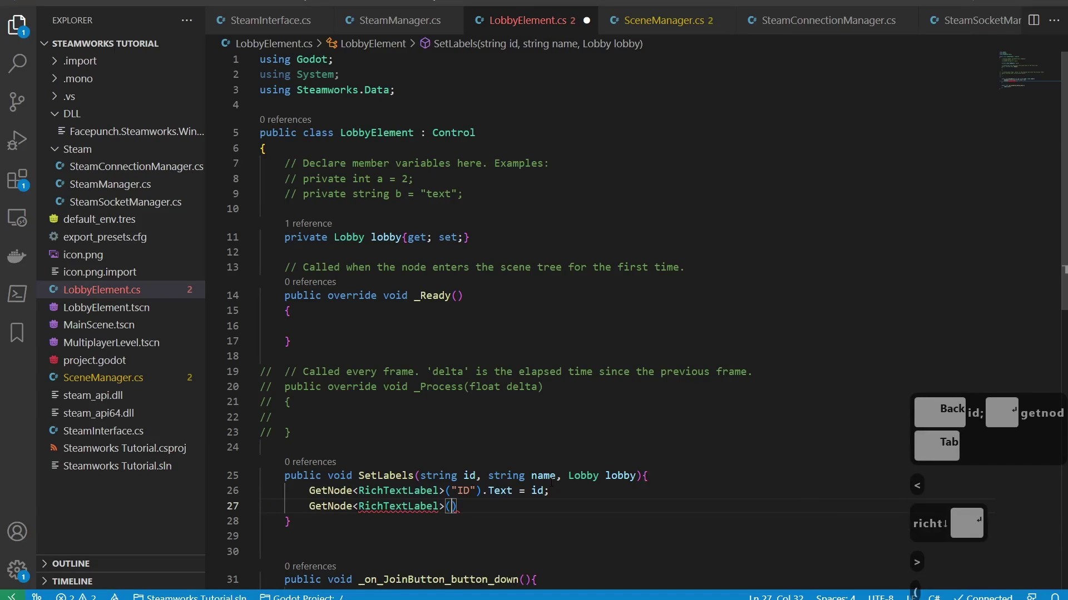
Correct the node path to "LobbyName" and assign the lobby's name to it
type("bby")
key("BackSpace")
type("me")
key("Right")
key("Right")
key("BackSpace")
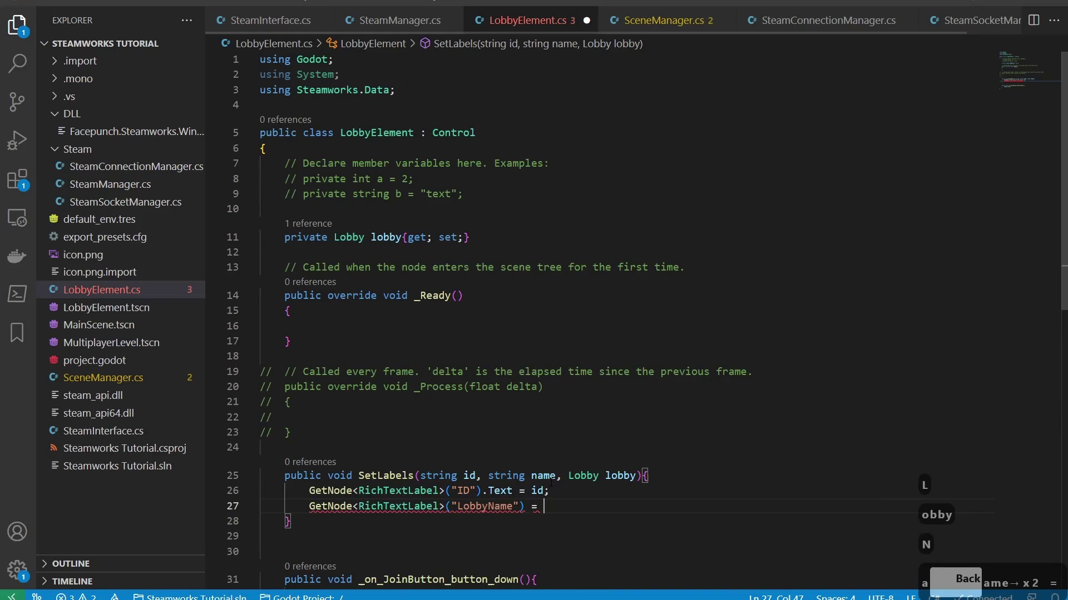
type("ae;")
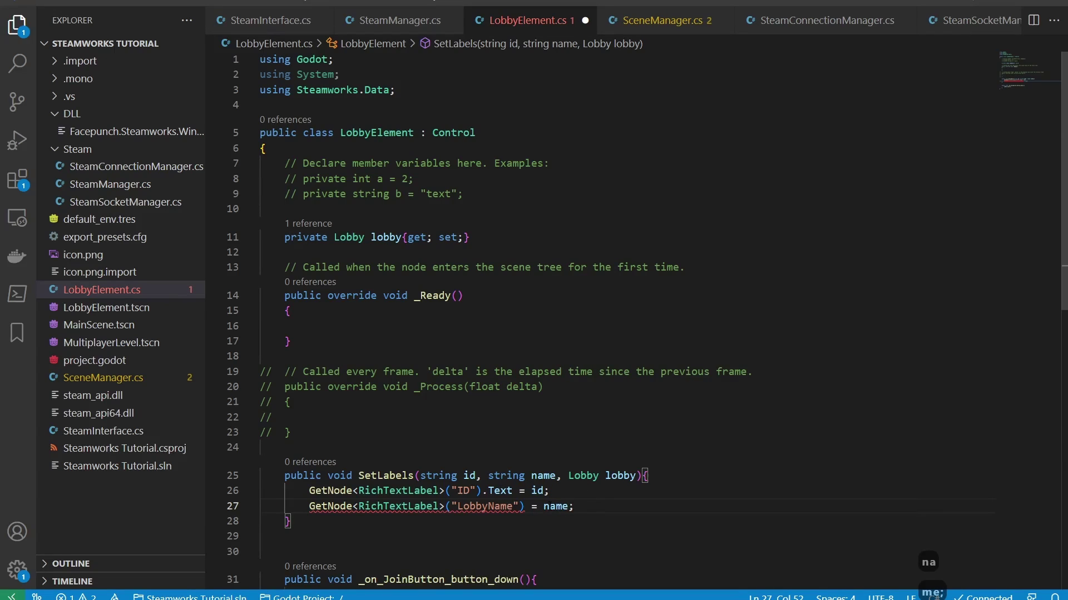
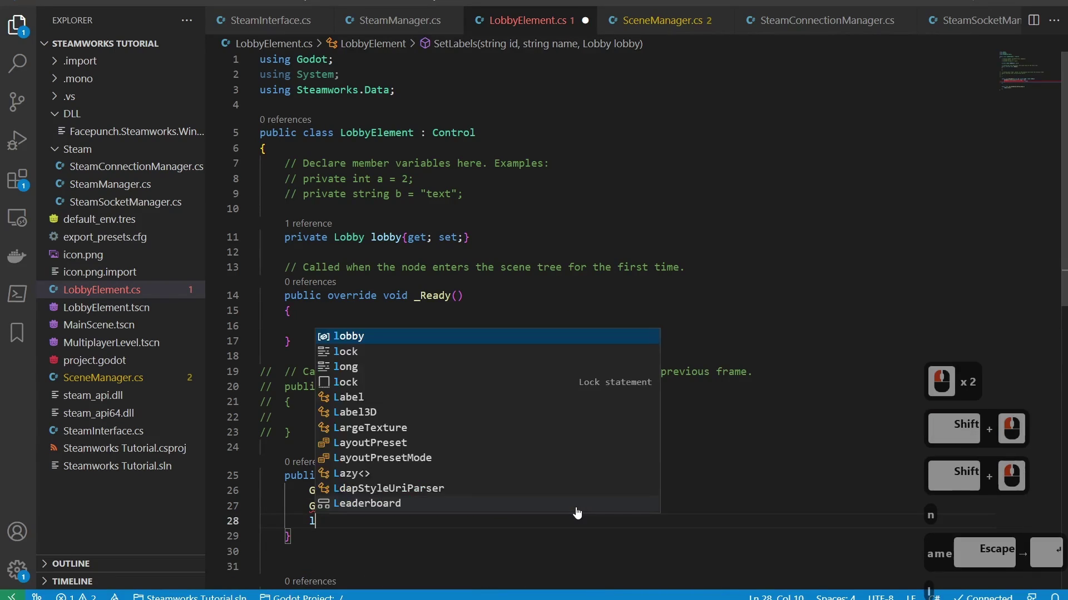
Store this.lobby = lobby, add .Text to the LobbyName label line, and save LobbyElement.cs
type("obb")
key("Tab")
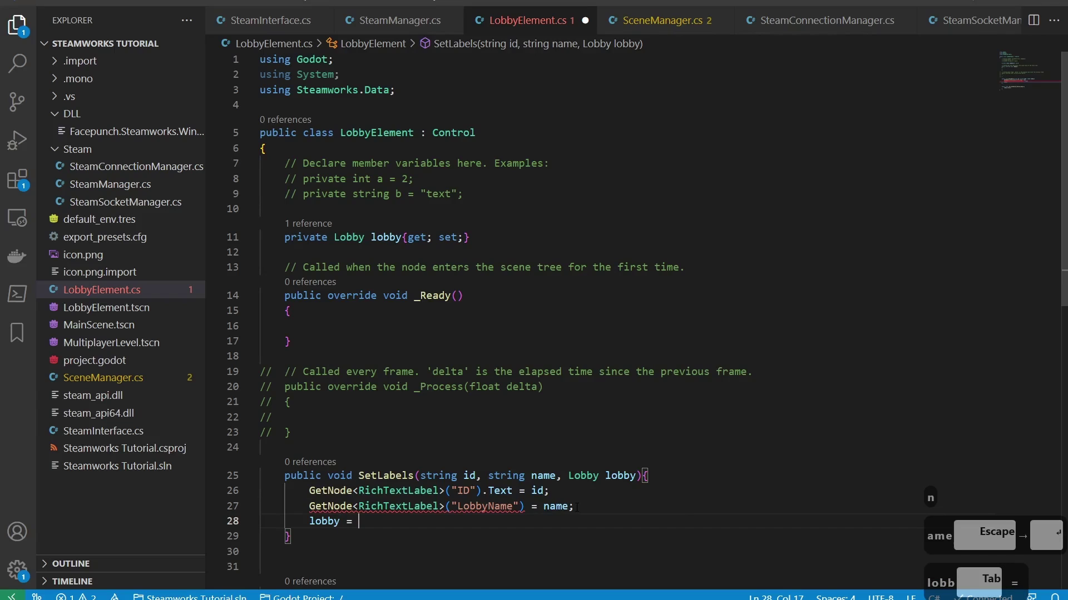
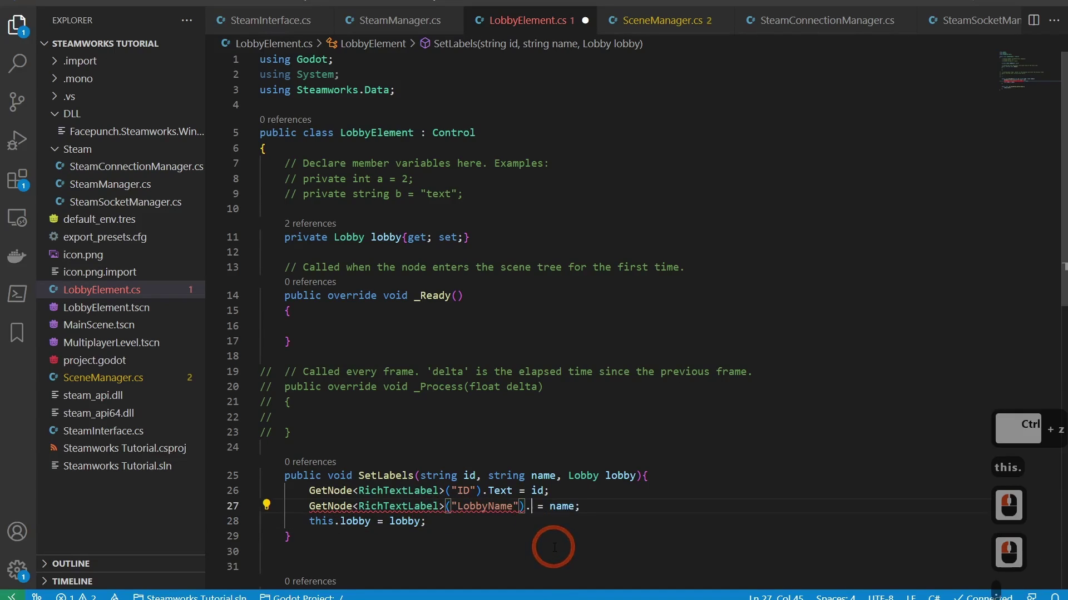
type("text")
key("Tab")
key("ctrl+s")
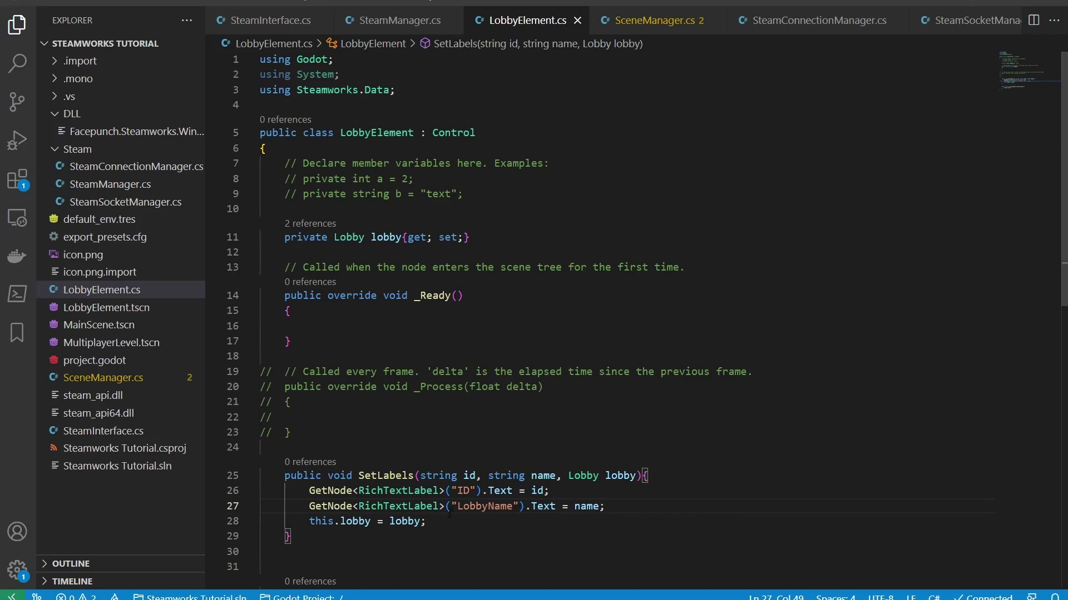
key("alt+Tab")
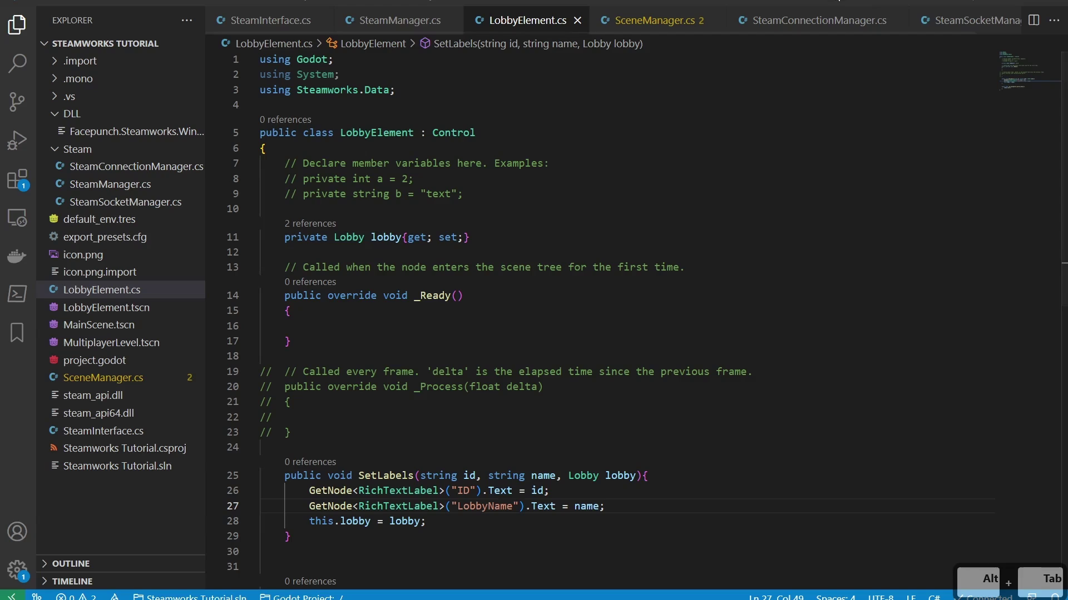
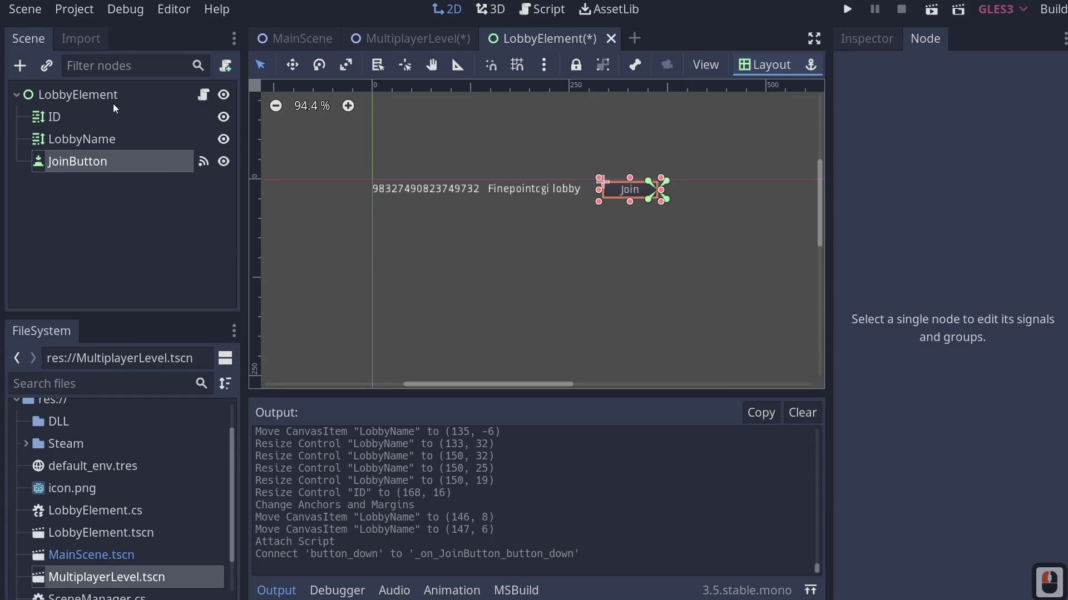
Save the LobbyElement scene and switch to the MultiplayerLevel scene
left_click(135, 120)
key("ctrl+s")
left_click(424, 57)
Delete the placeholder LobbyElement node from Lobby Container and reselect the container
left_click(420, 45)
right_click(98, 211)
left_click(77, 210)
right_click(96, 210)
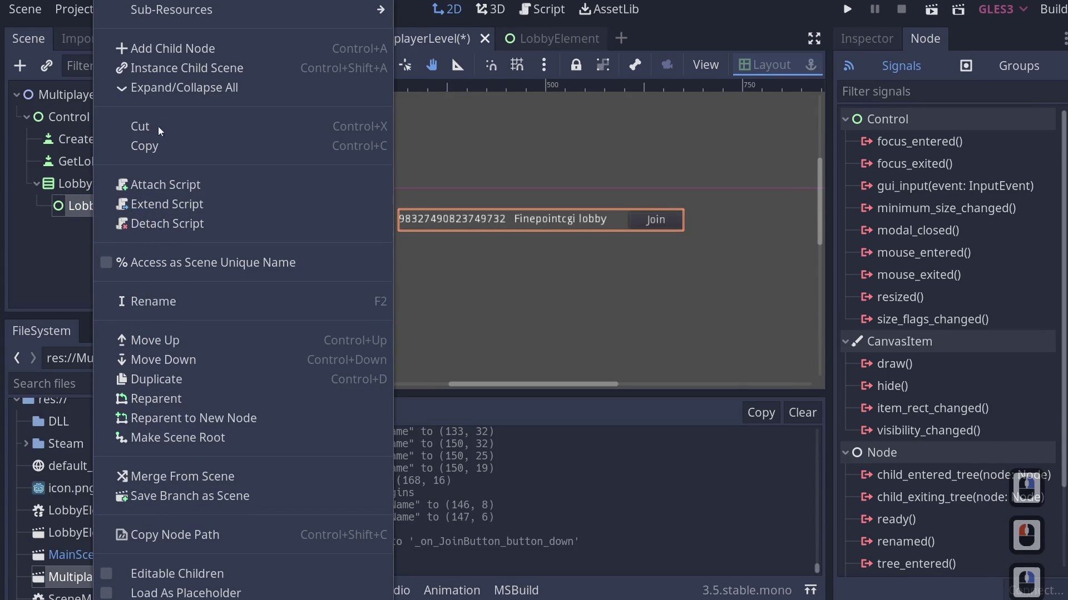
left_click(70, 238)
double_click(118, 212)
key("Delete")
key("Return")
left_click(105, 183)
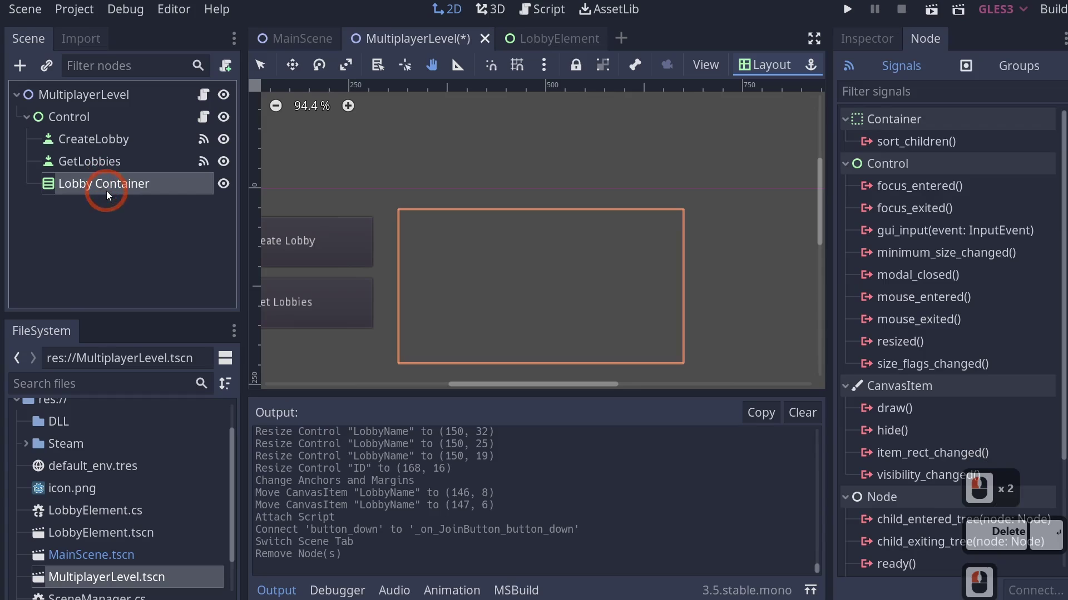
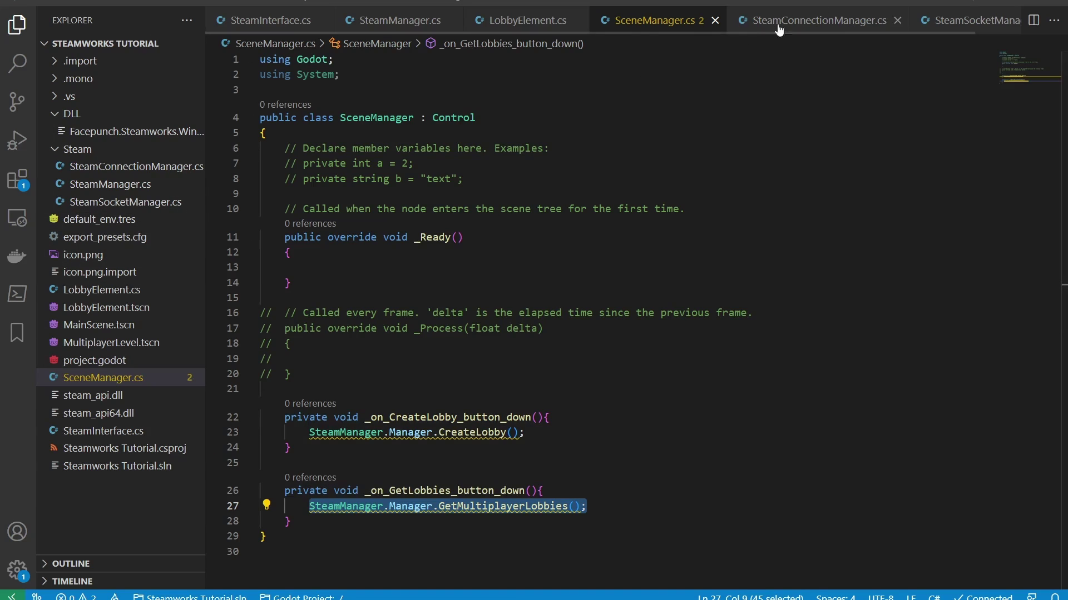
In SteamManager.cs, open a new line and begin a public static declaration
left_click(392, 21)
scroll("down", 3)
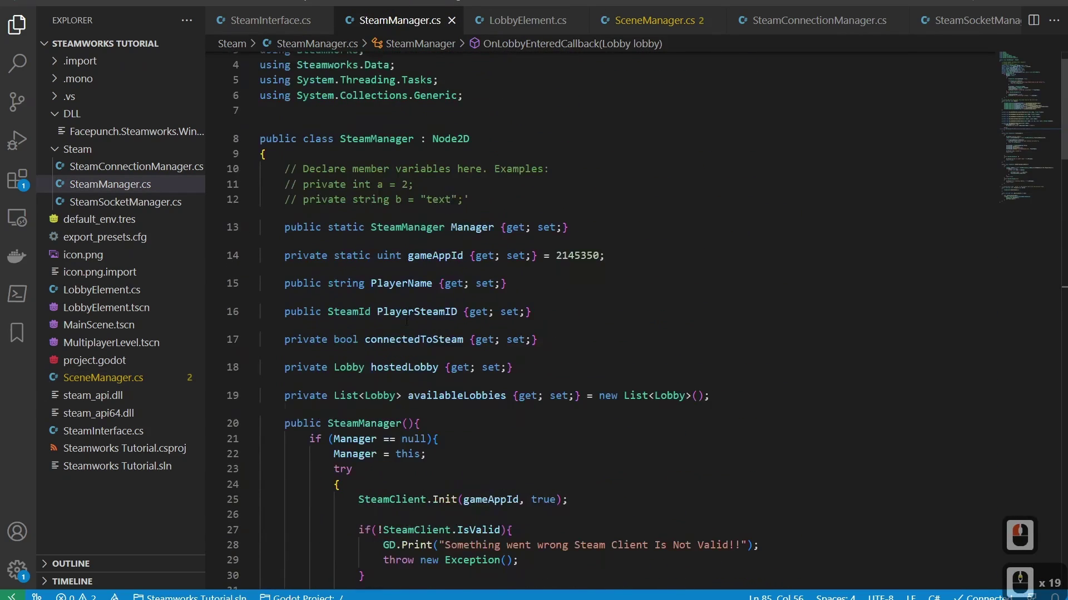
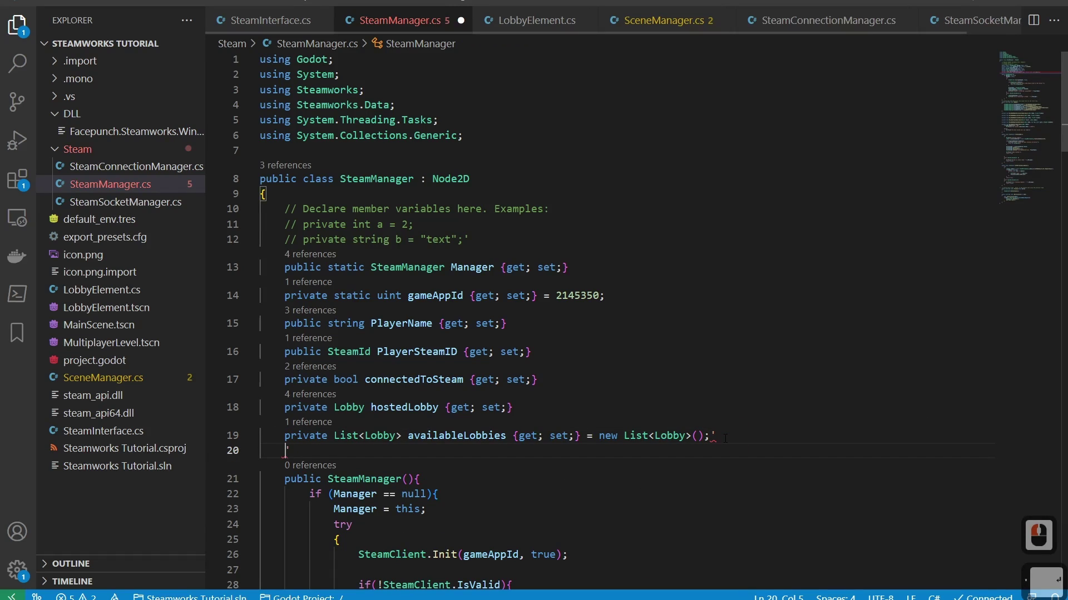
key("Return")
key("Delete")
key("BackSpace")
key("BackSpace")
key("BackSpace")
key("Return")
type("public")
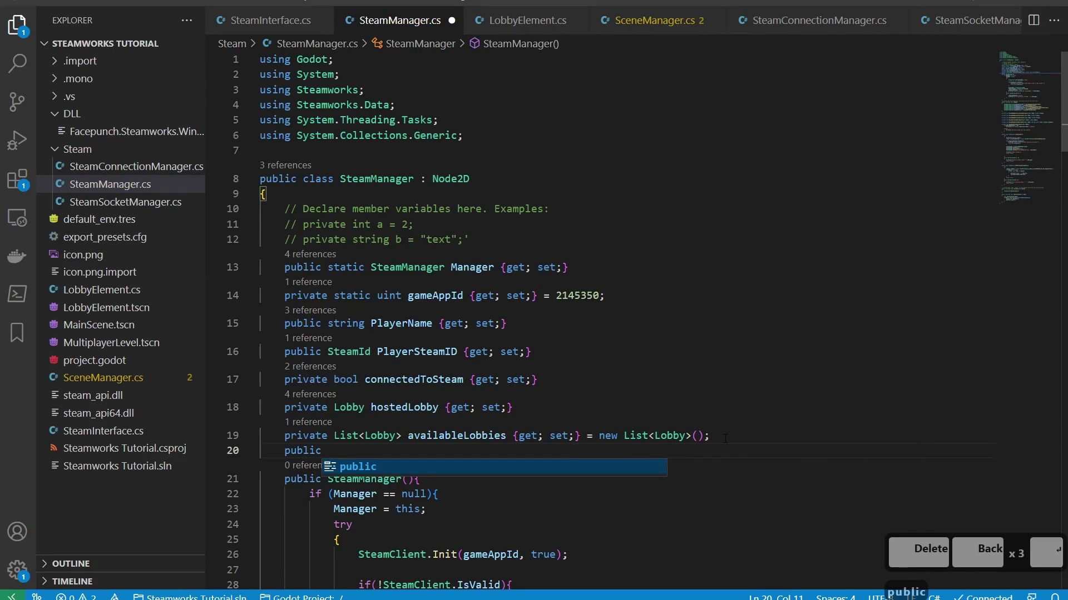
type("static")
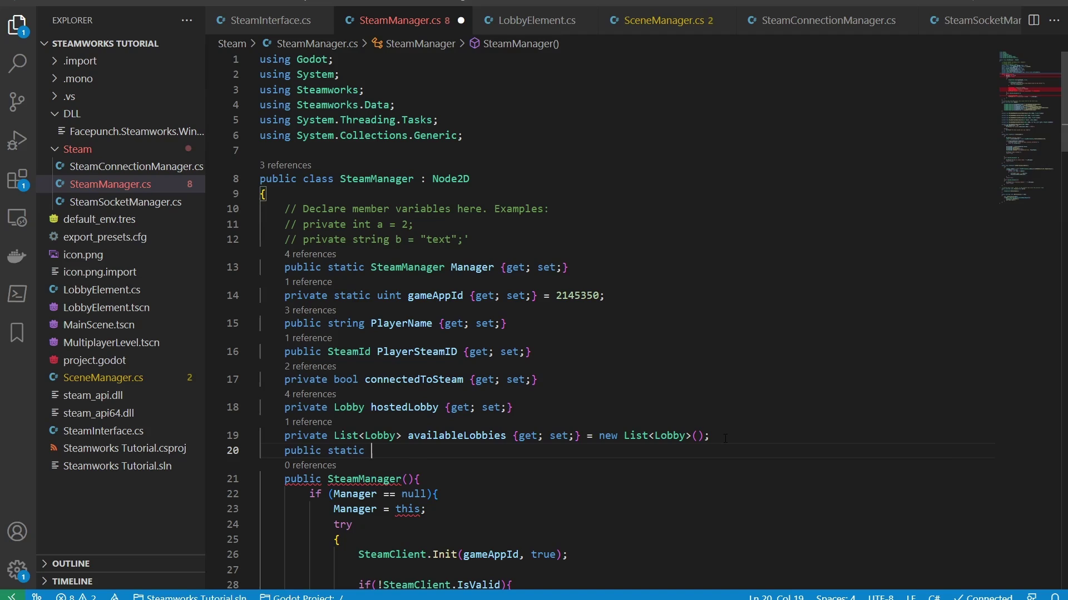
Declare event Action<List<Lobby>> OnLobbyRefreshCompleted
type("event action")
key("Tab")
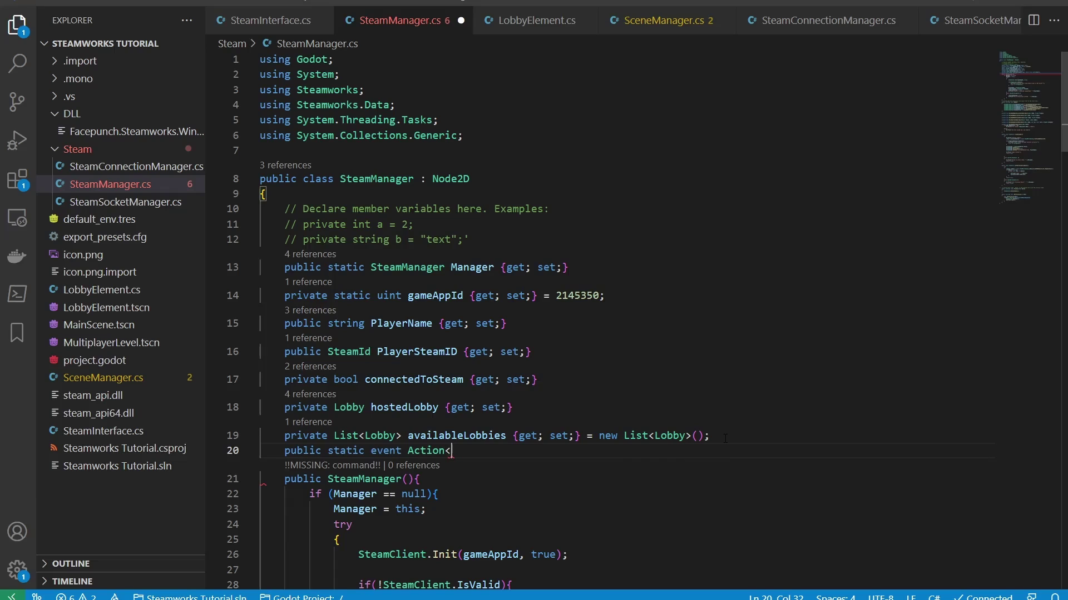
type("lst")
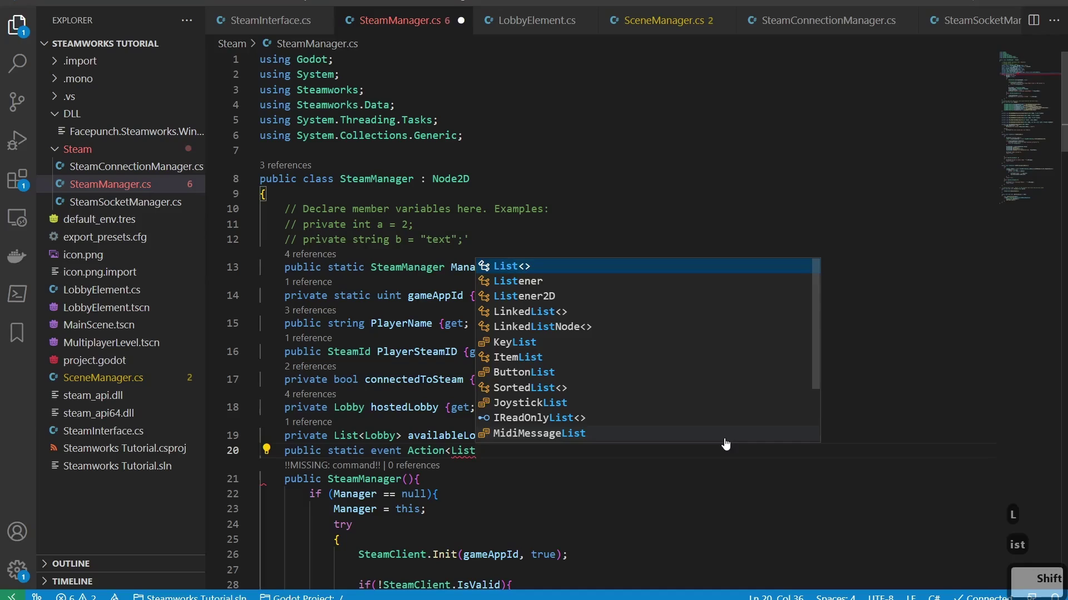
key("Tab")
type("obb")
key("Tab")
key("Tab")
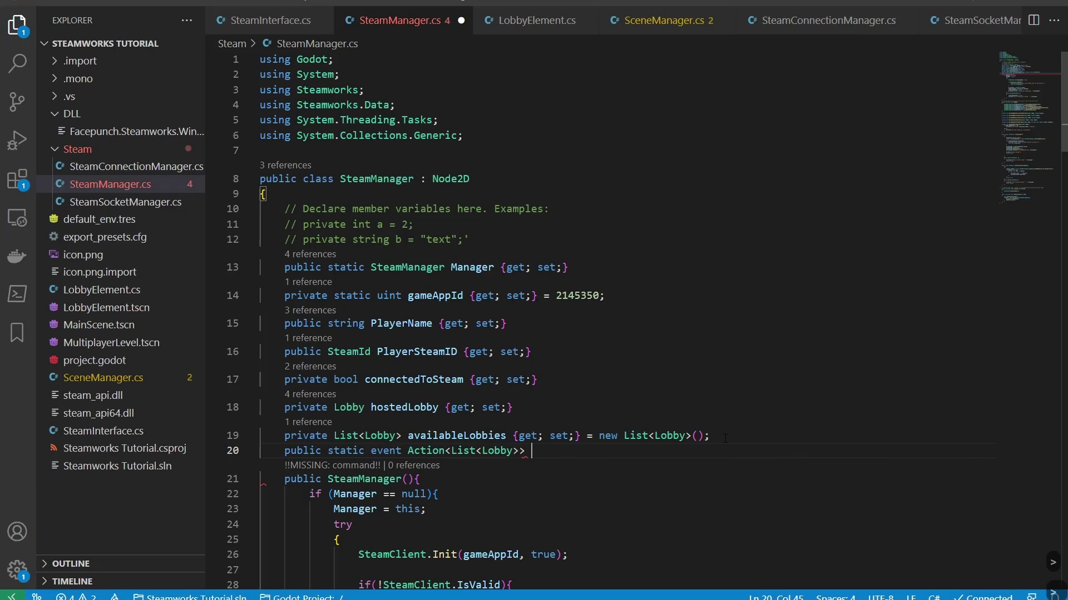
type("o...n")
key("BackSpace")
type("bby")
type("feshm")
type("pleted;")
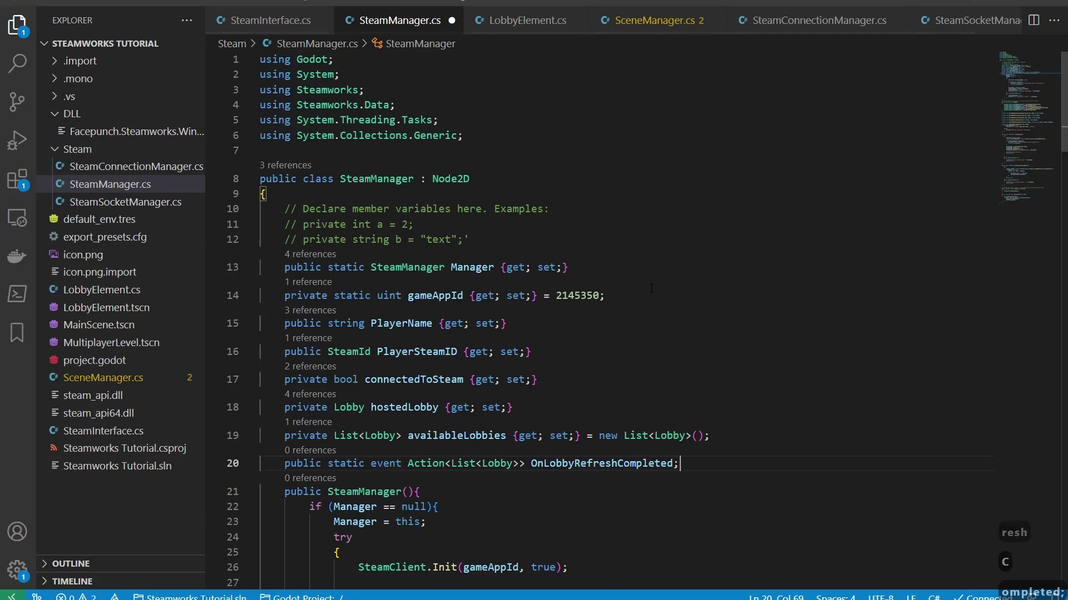
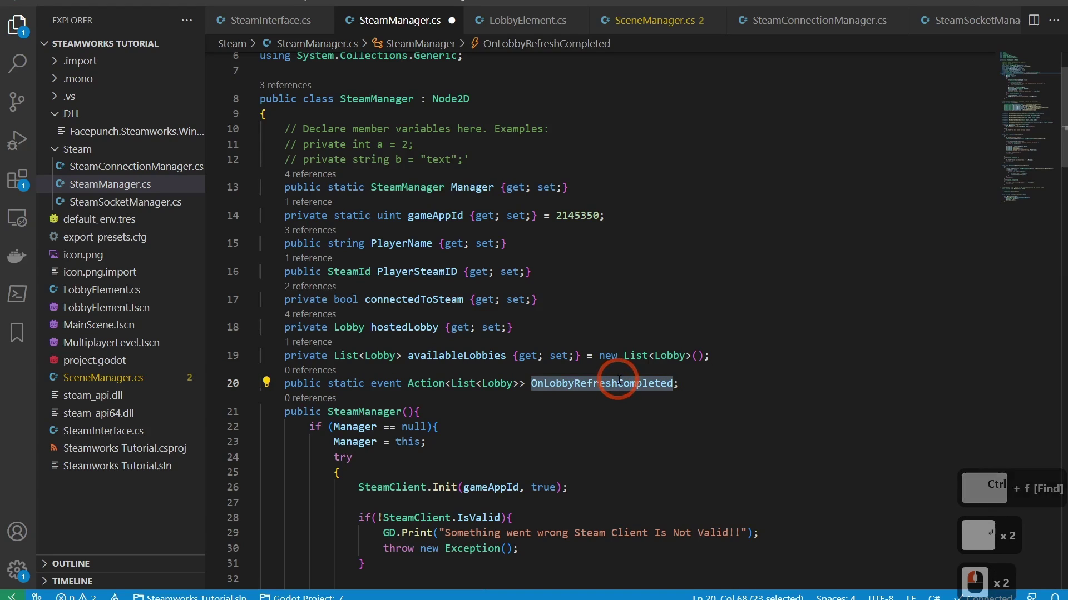
In GetMultiplayerLobbies, call OnLobbyRefreshCompleted.Invoke(availableLobbies) and save
key("ctrl+f")
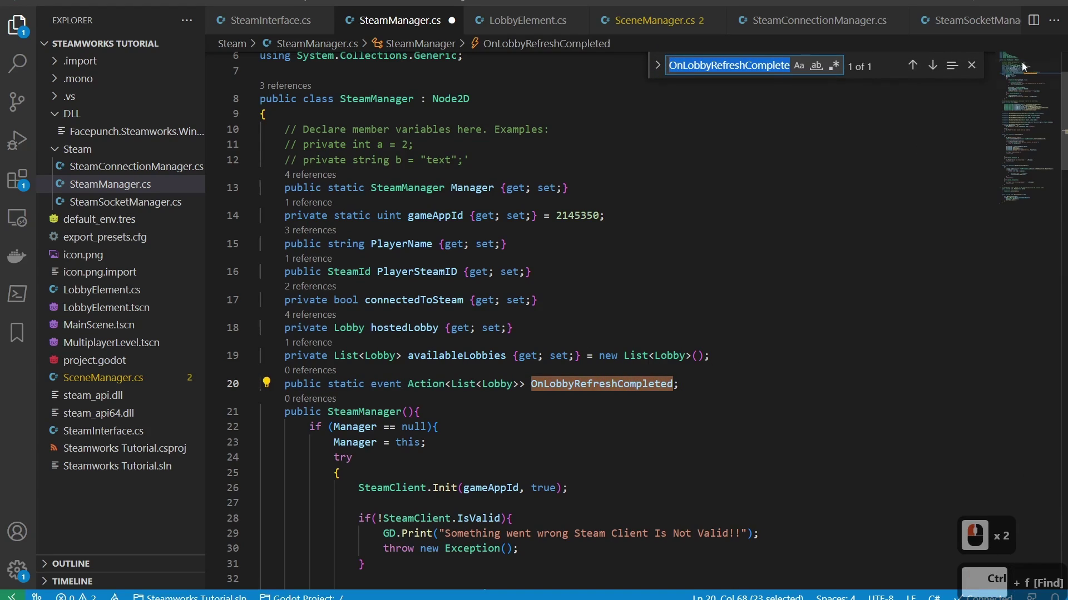
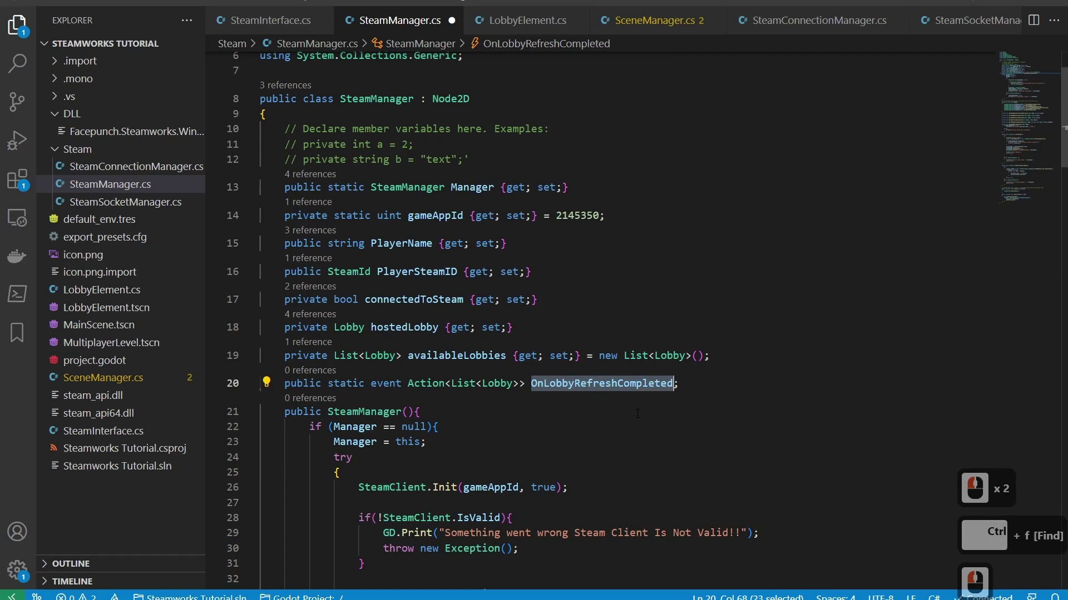
scroll("down", 3)
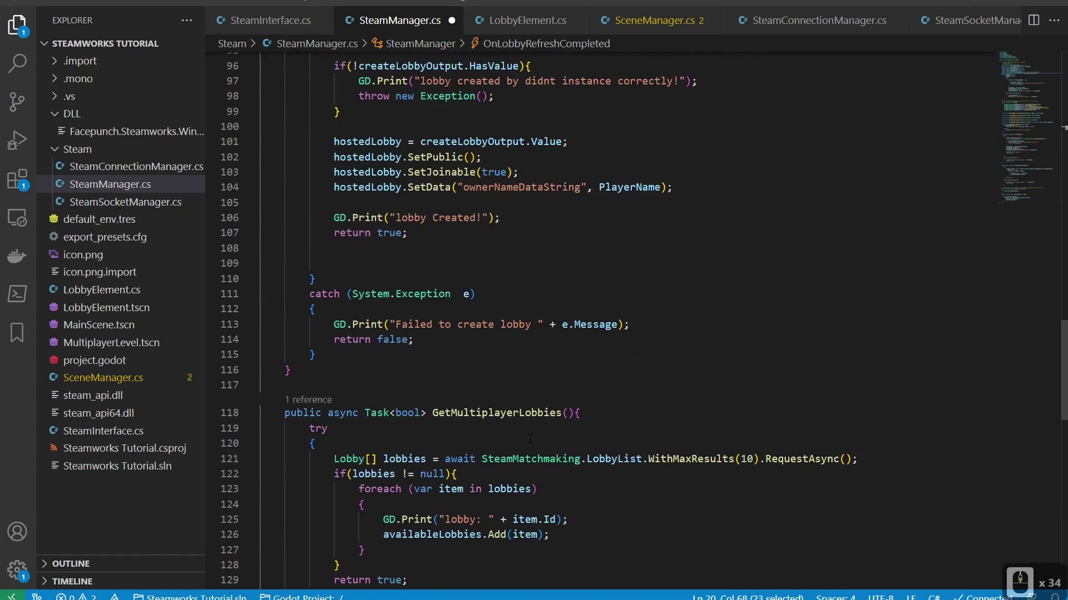
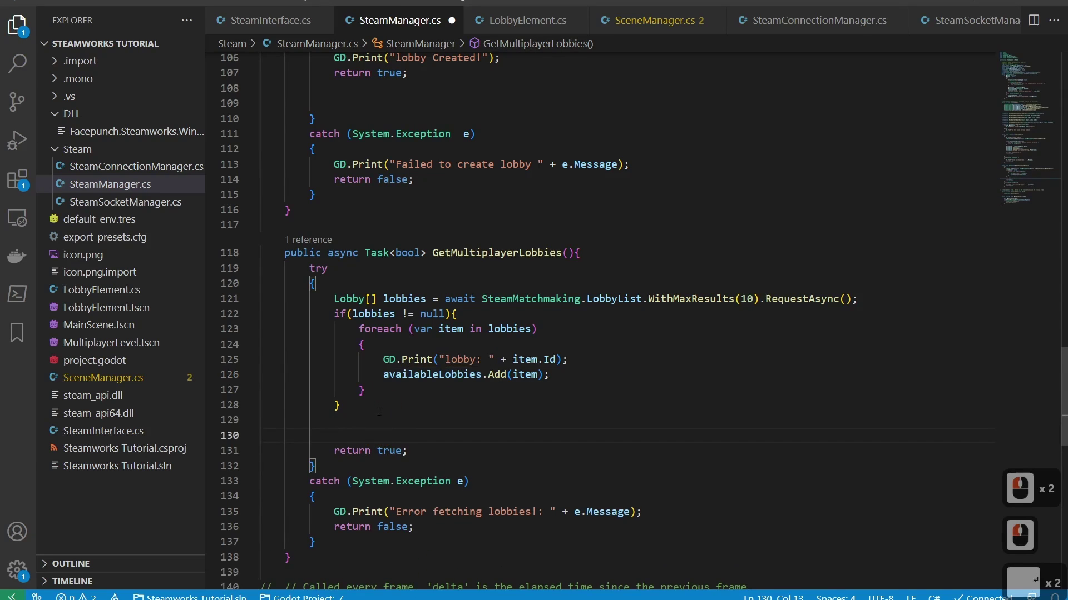
type("on")
type("obbyref")
key("Tab")
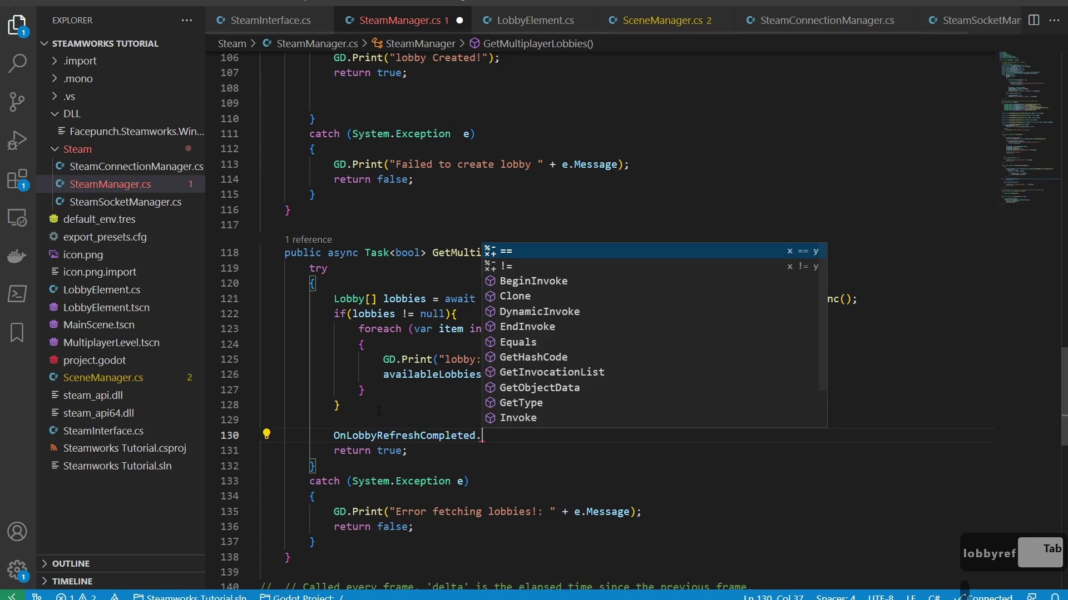
type("n")
key("Tab")
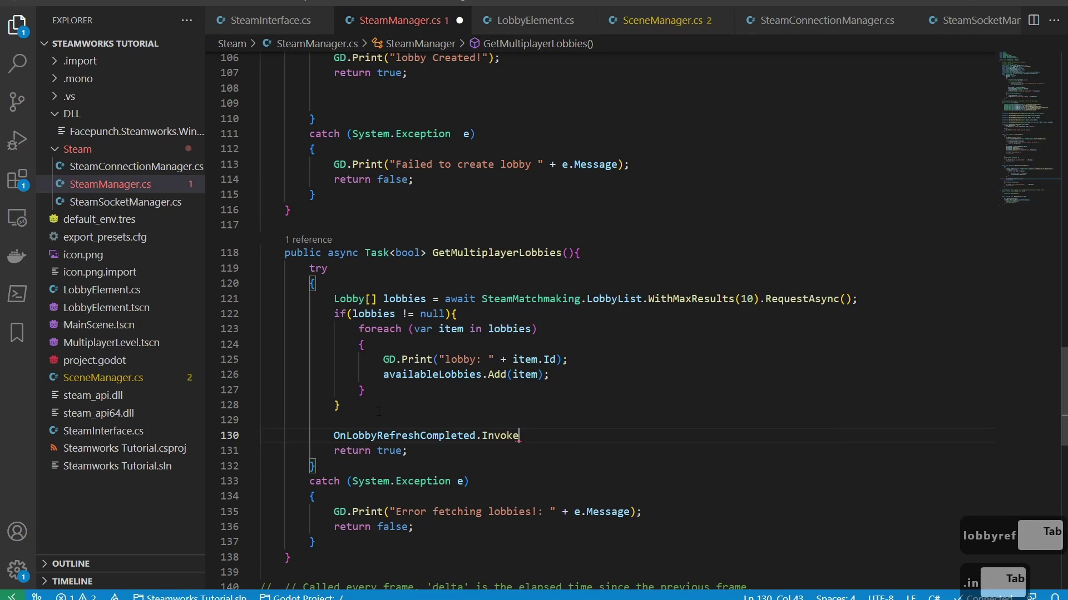
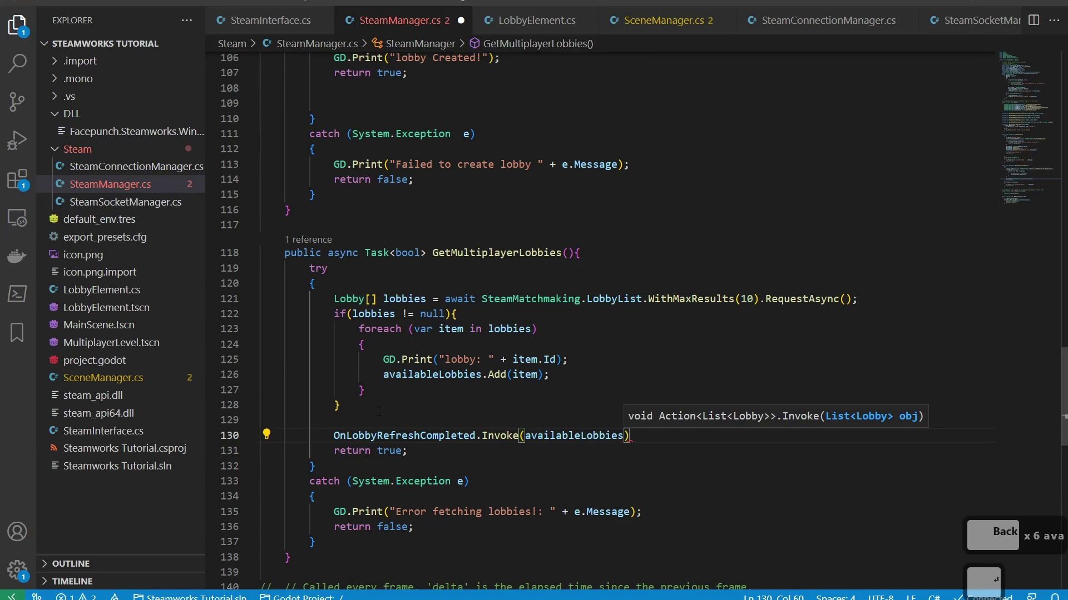
key("Right")
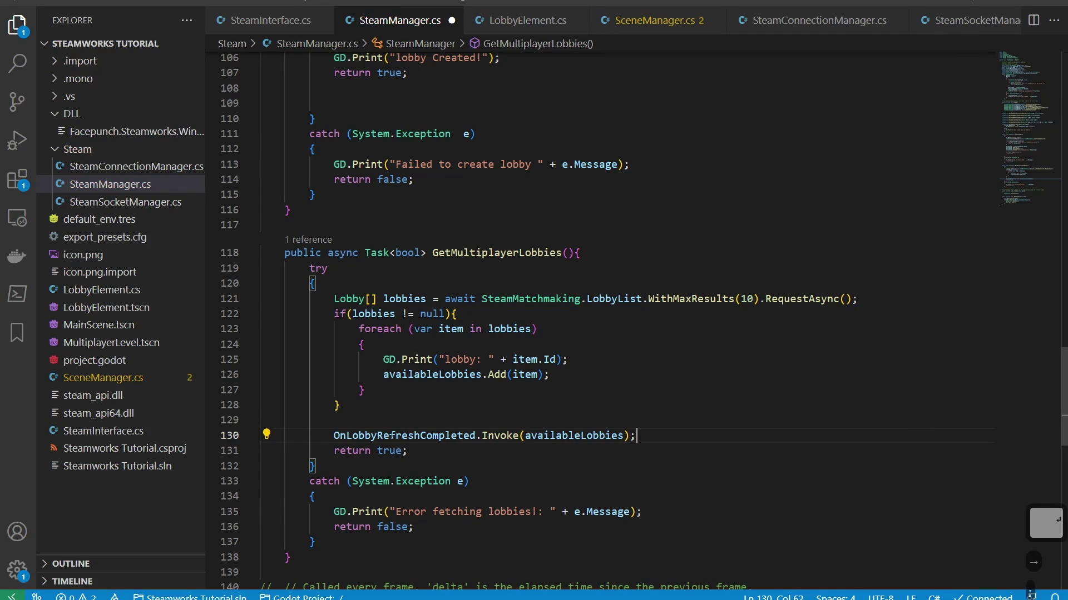
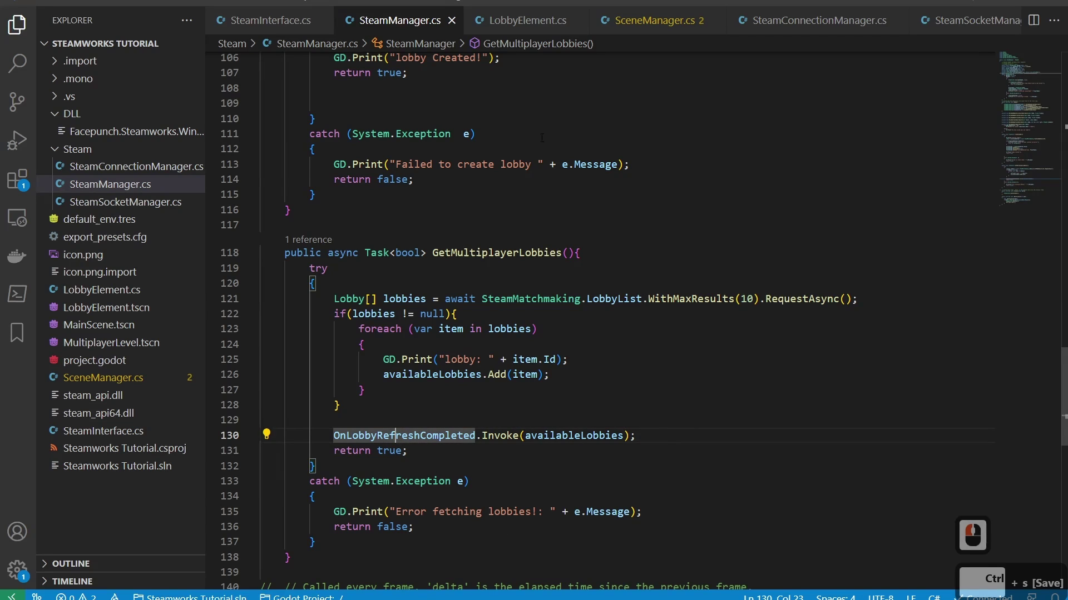
In SceneManager _Ready, subscribe SteamManager.OnLobbyRefreshCompleted += OnLobbyRefreshCompletedCallback
left_click(655, 31)
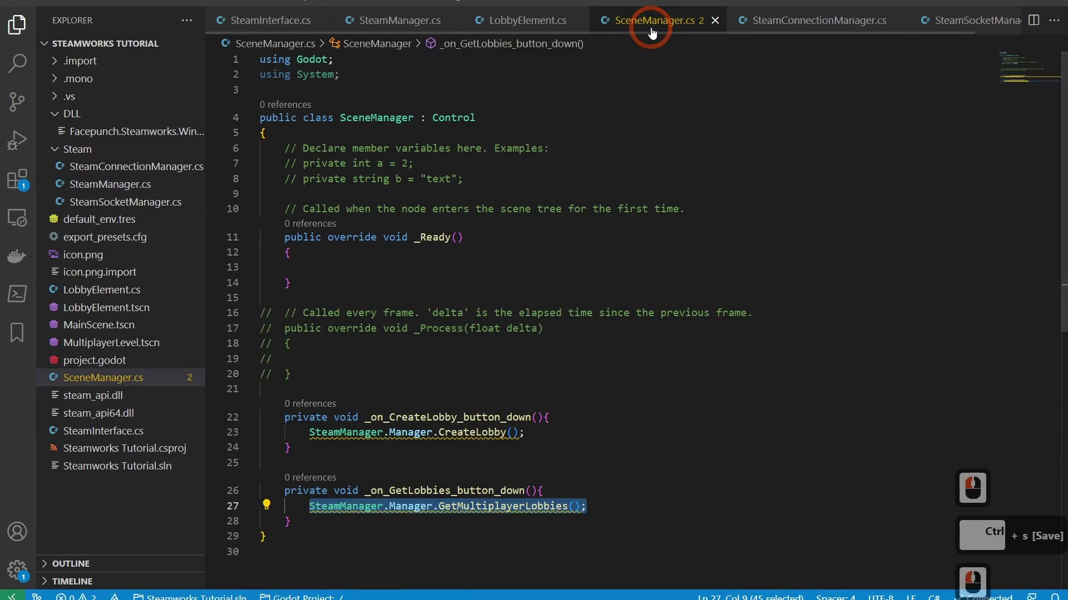
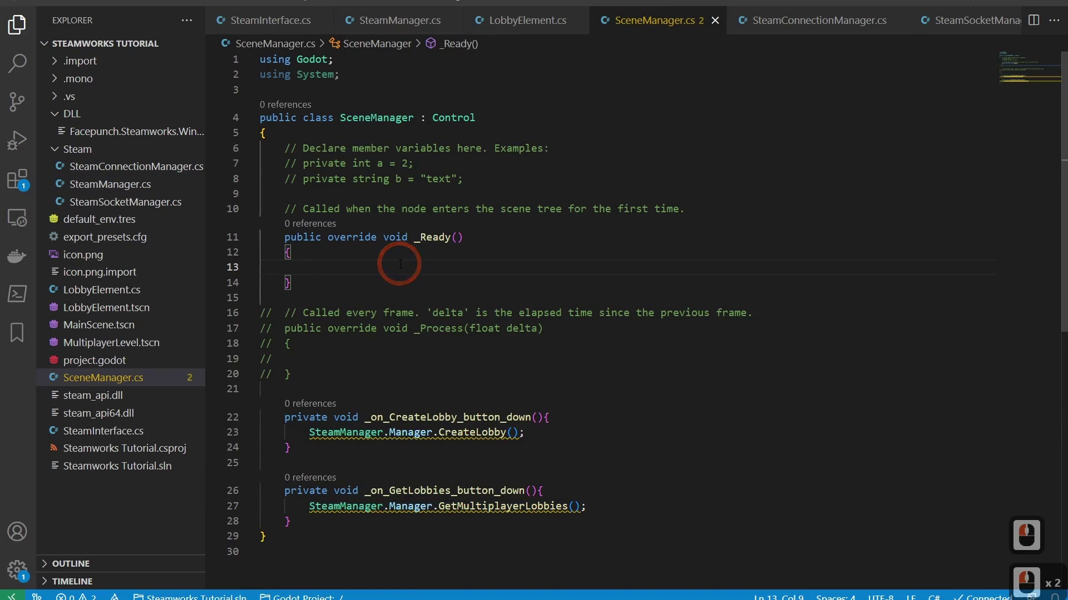
type("steamma")
key("Tab")
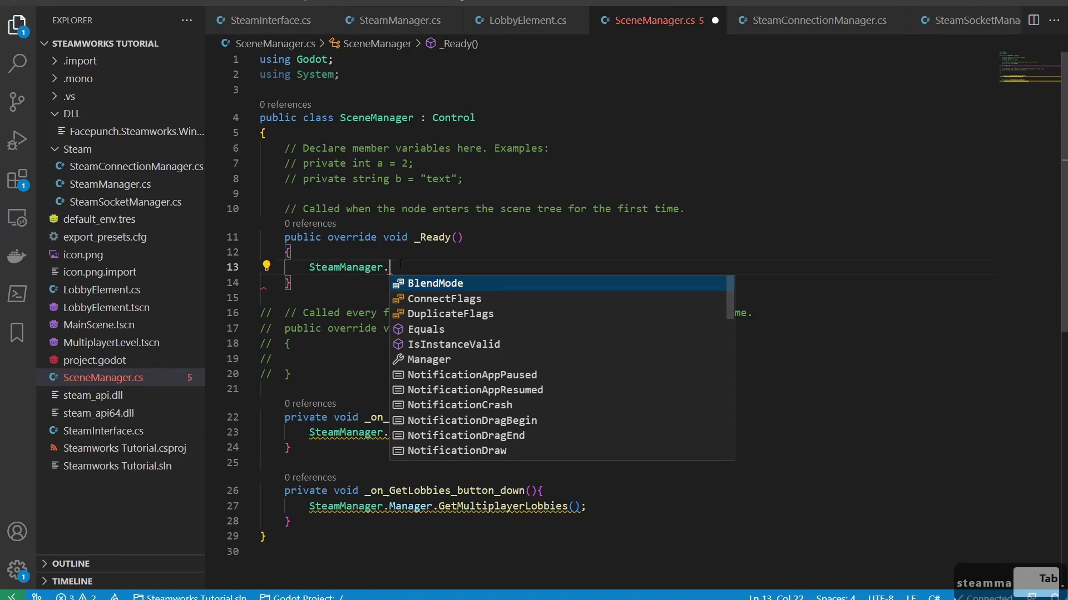
type("on")
key("Tab")
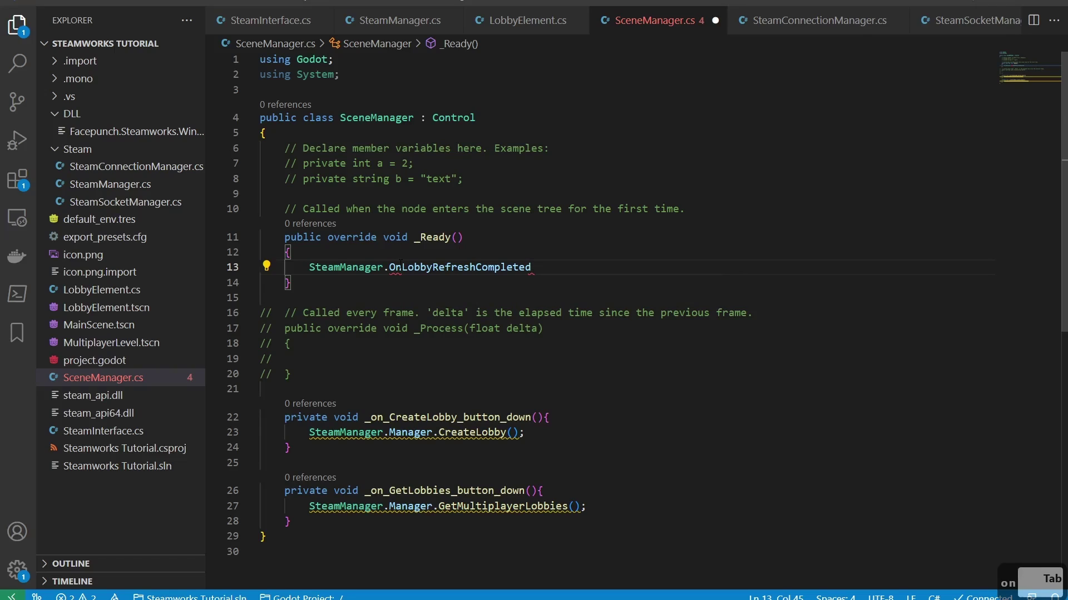
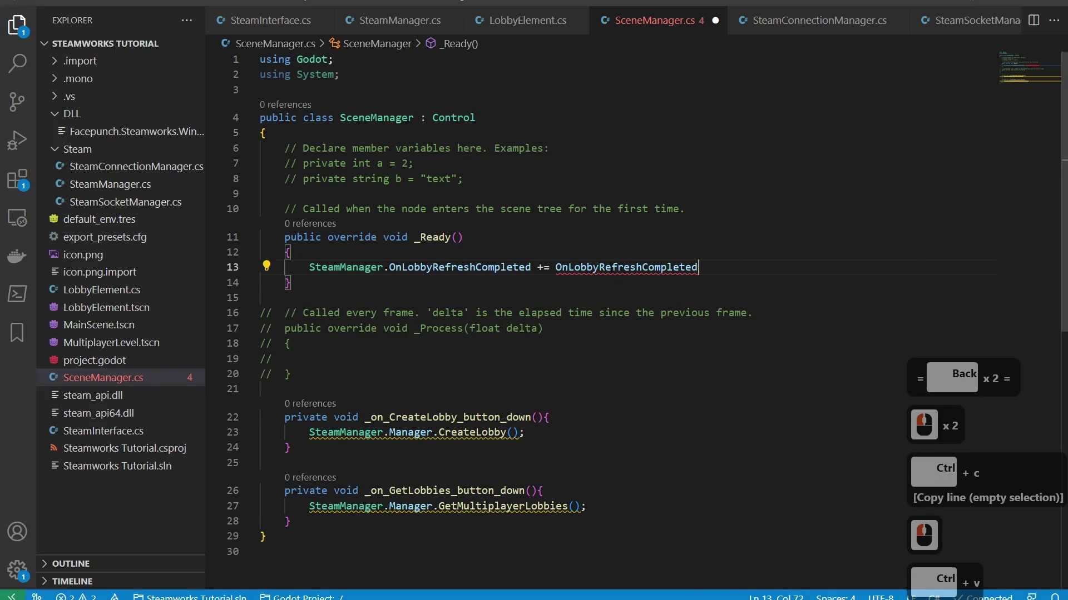
type("cllback")
type(";")
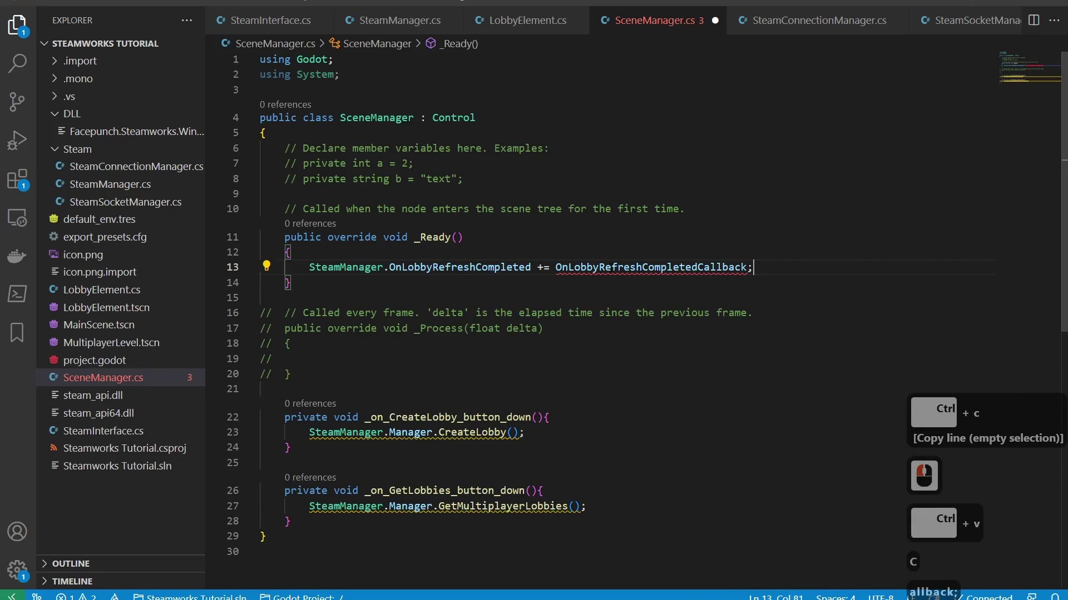
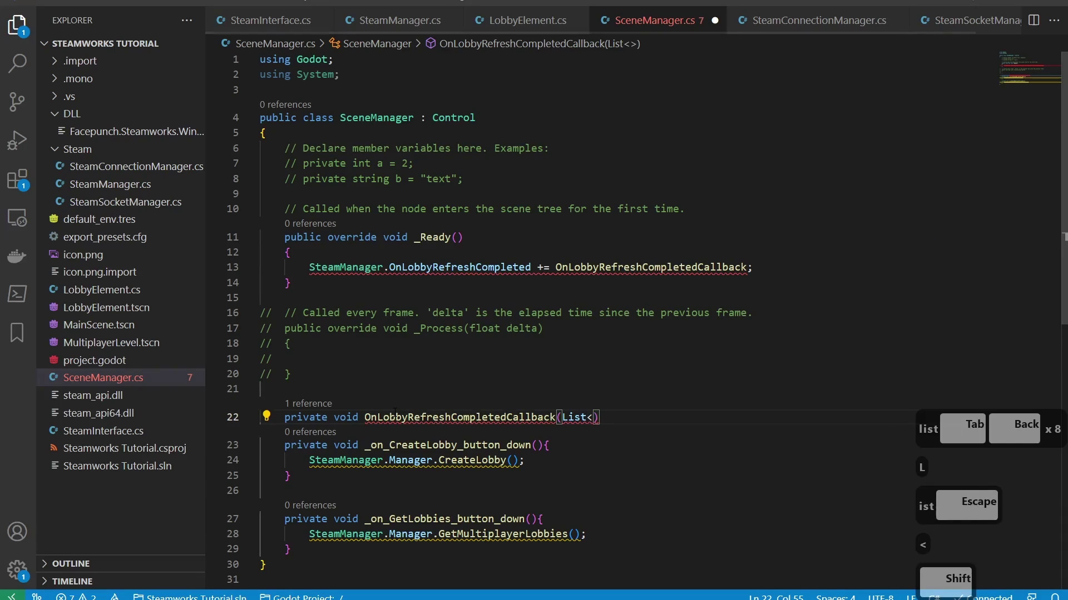
Begin the OnLobbyRefreshCompletedCallback signature, correcting the list's element type
type("b")
key("BackSpace")
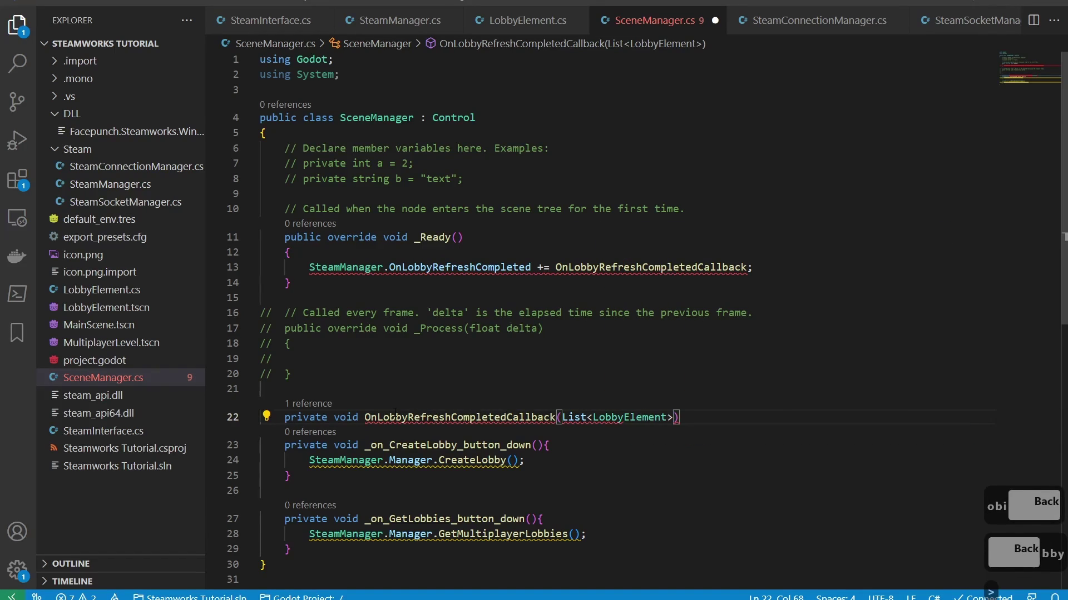
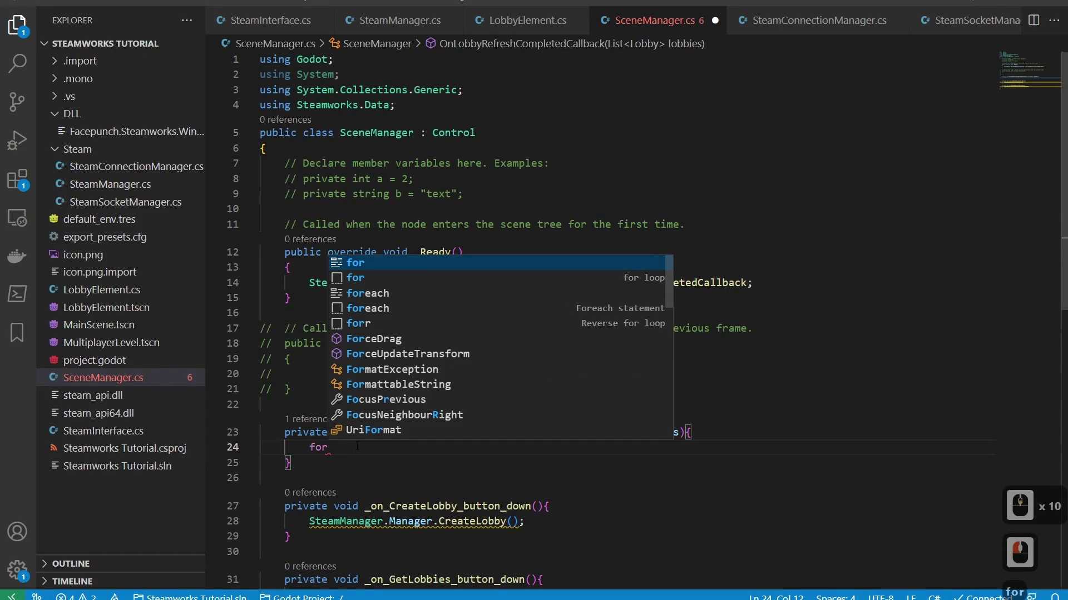
Insert the foreach snippet inside OnLobbyRefreshCompletedCallback to loop over lobbies
key("Down")
key("Down")
key("Down")
key("Tab")
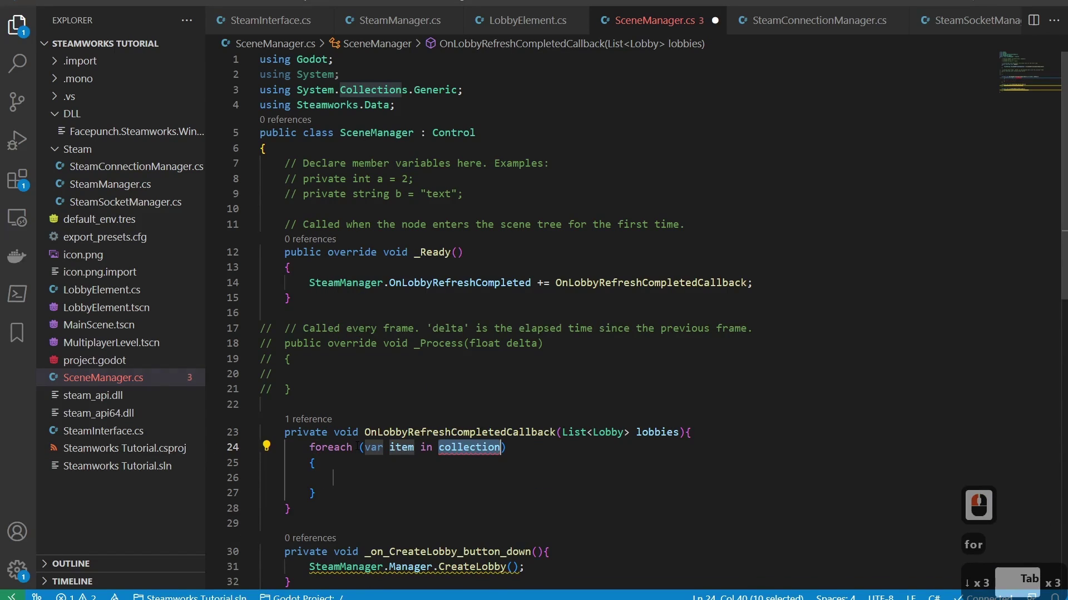
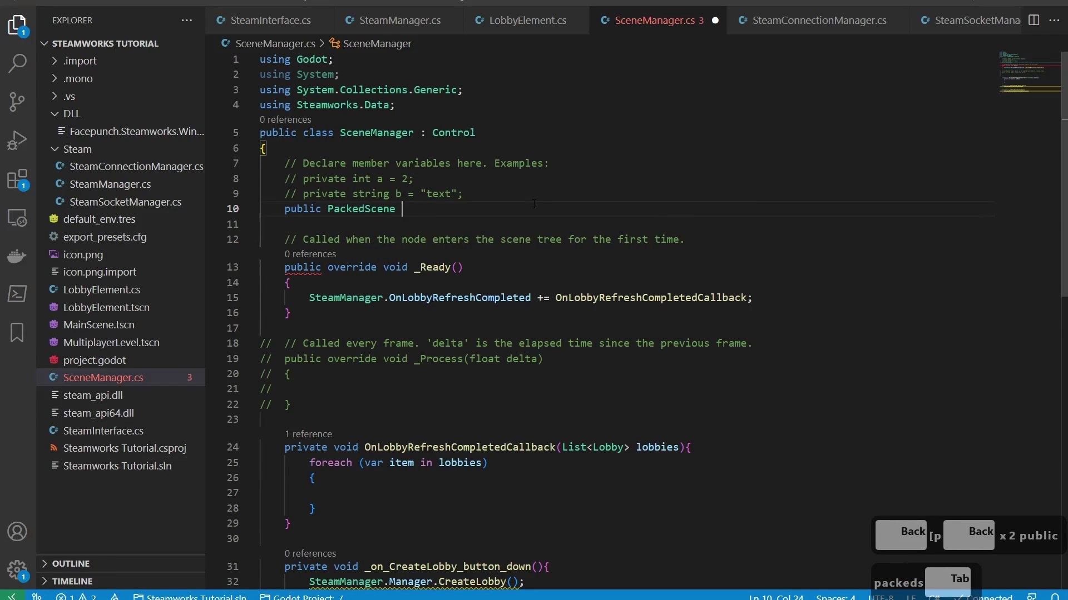
Finish the public PackedScene LobbyElement field and add an [Export] attribute above it
key("BackSpace")
type("bbyement;")
key("Up")
type("]")
key("Left")
key("Up")
type("x")
key("Down")
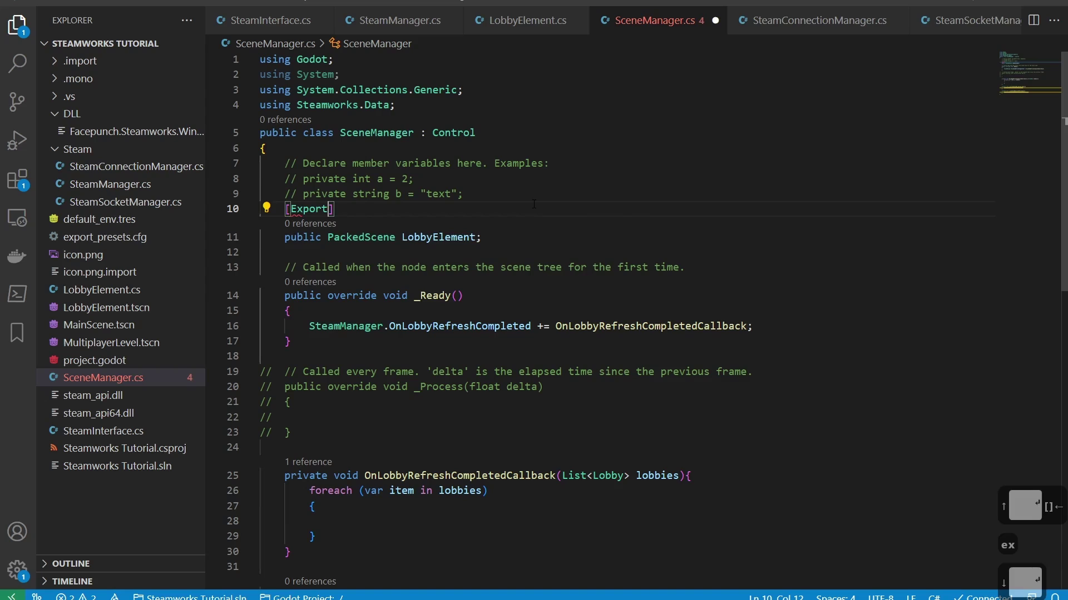
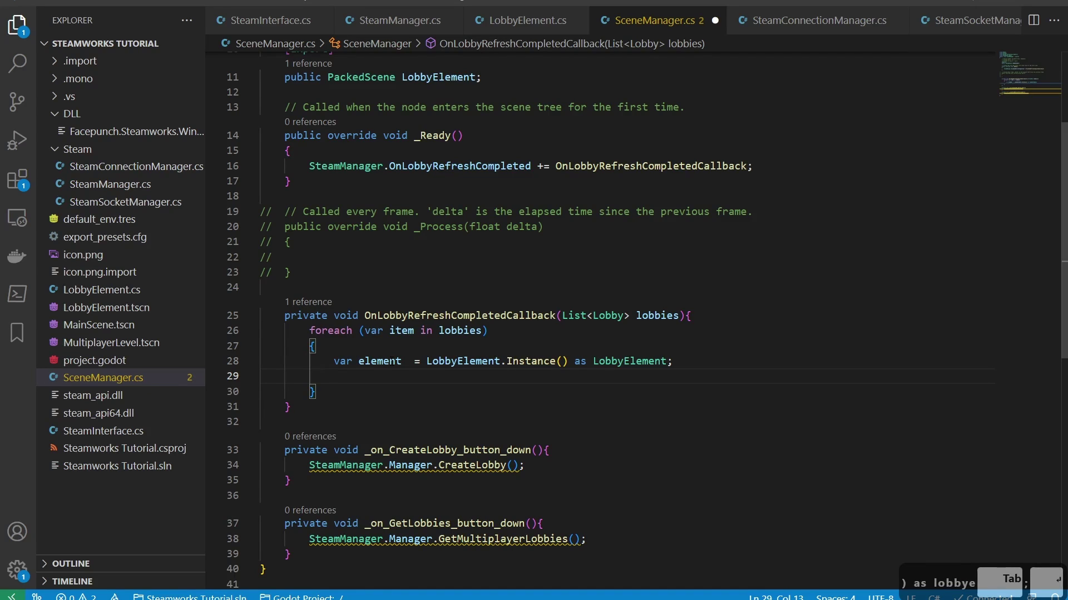
Complete the element instance line and start an element.SetLabels call in the loop
type("le")
key("Tab")
key("Tab")
key("Return")
type("seta")
key("BackSpace")
type("ab")
key("Tab")
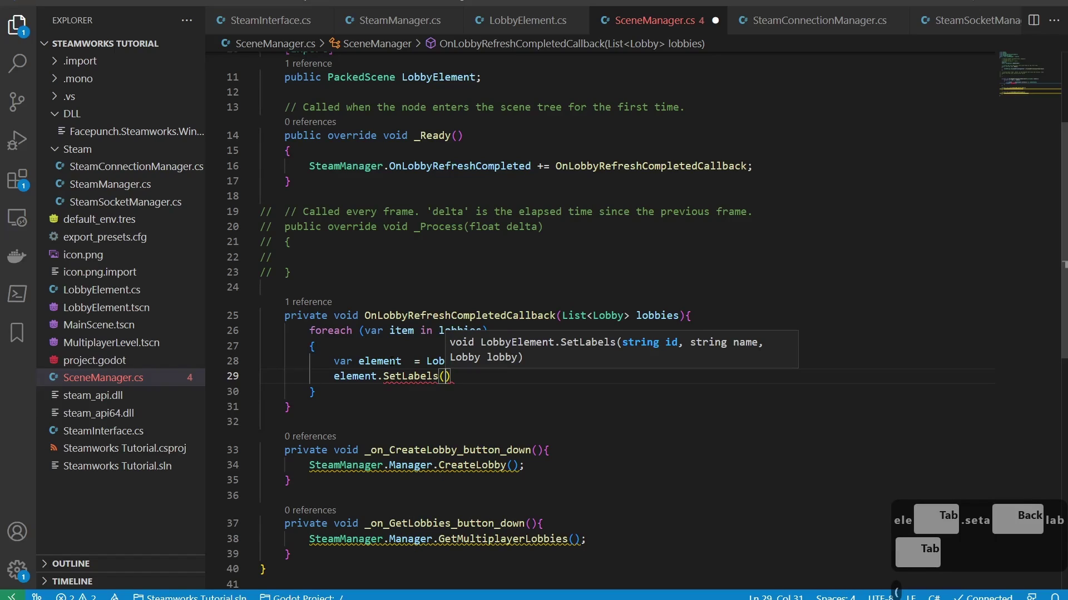
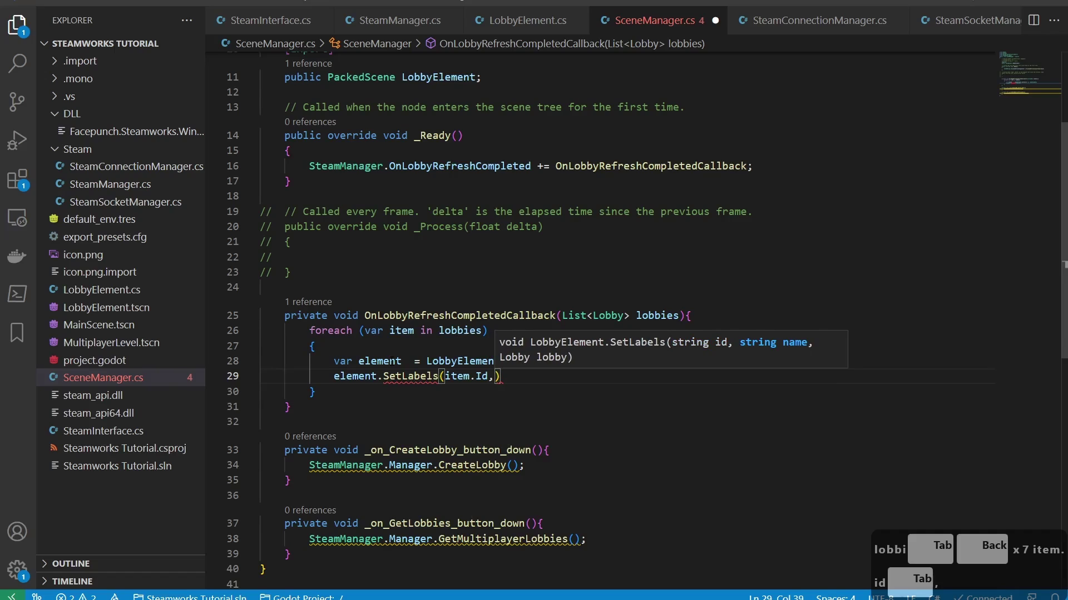
Pass item.GetData(...) as the first SetLabels argument after retyping it
key("BackSpace")
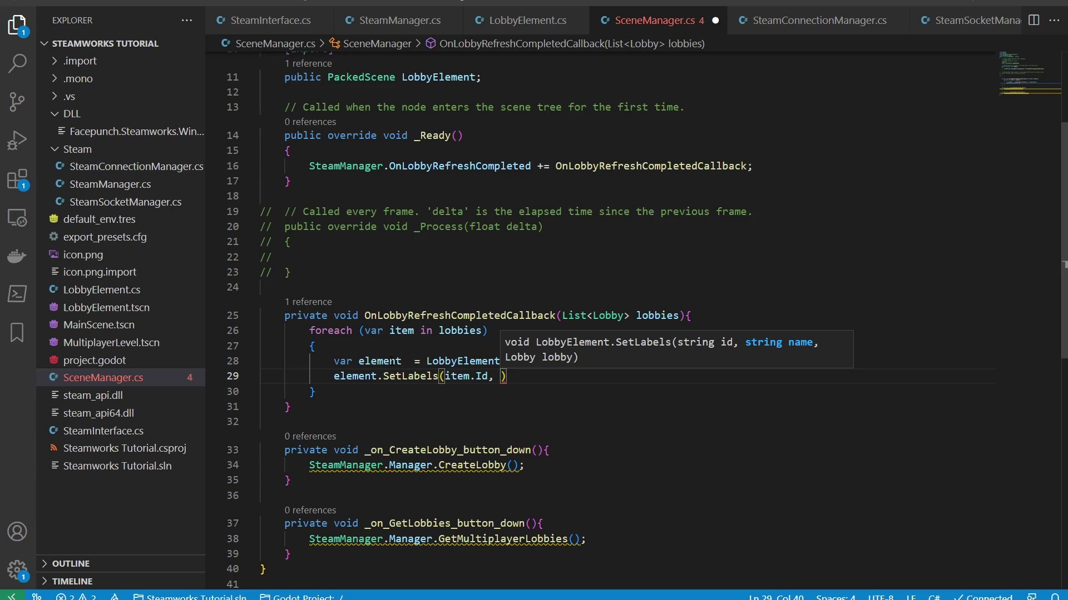
type("logg")
key("BackSpace")
key("BackSpace")
type("o")
key("BackSpace")
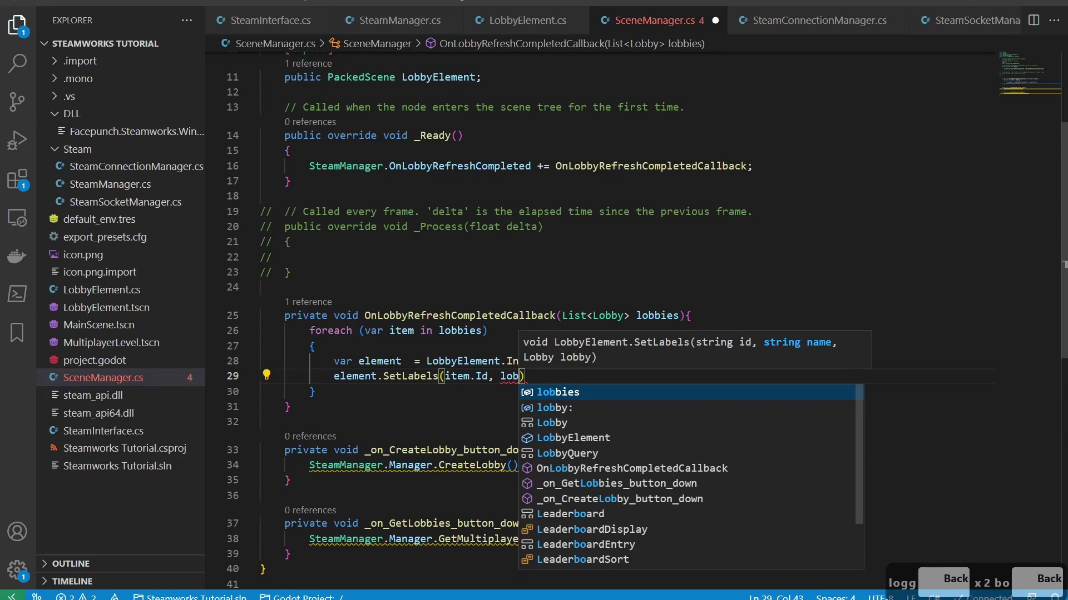
key("BackSpace")
key("BackSpace")
type("tem.getda")
key("Tab")
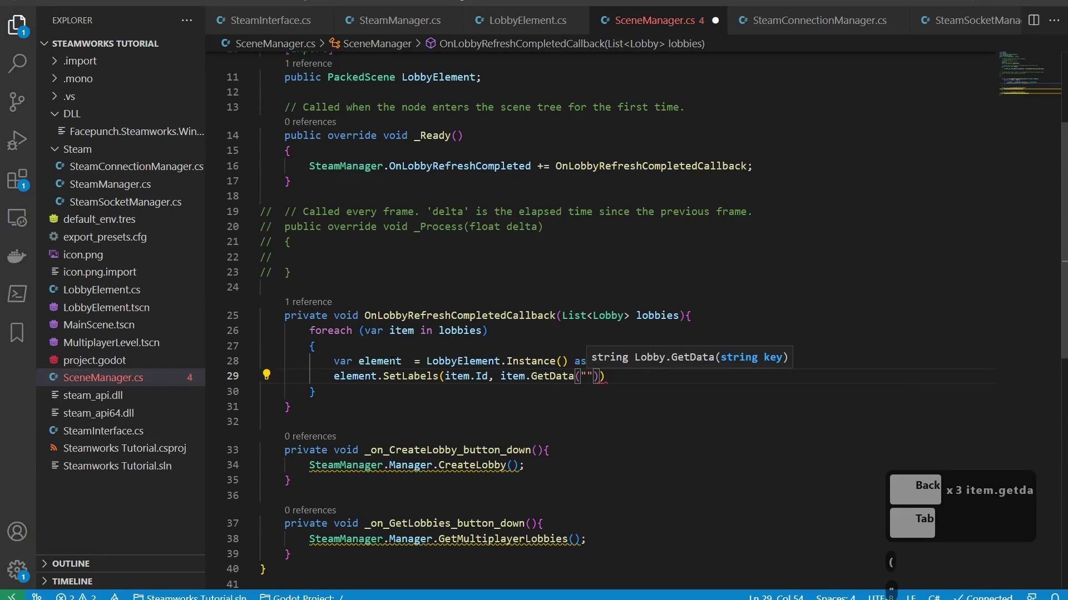
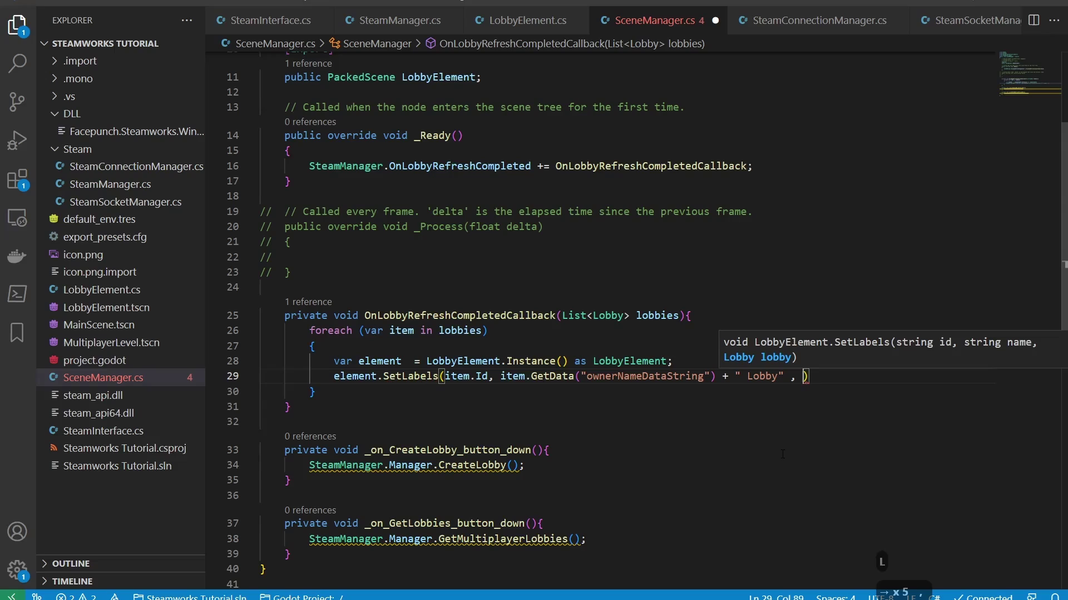
Pass item as the second argument and end the SetLabels statement
type("item")
key("Right")
key(";")
key("Return")
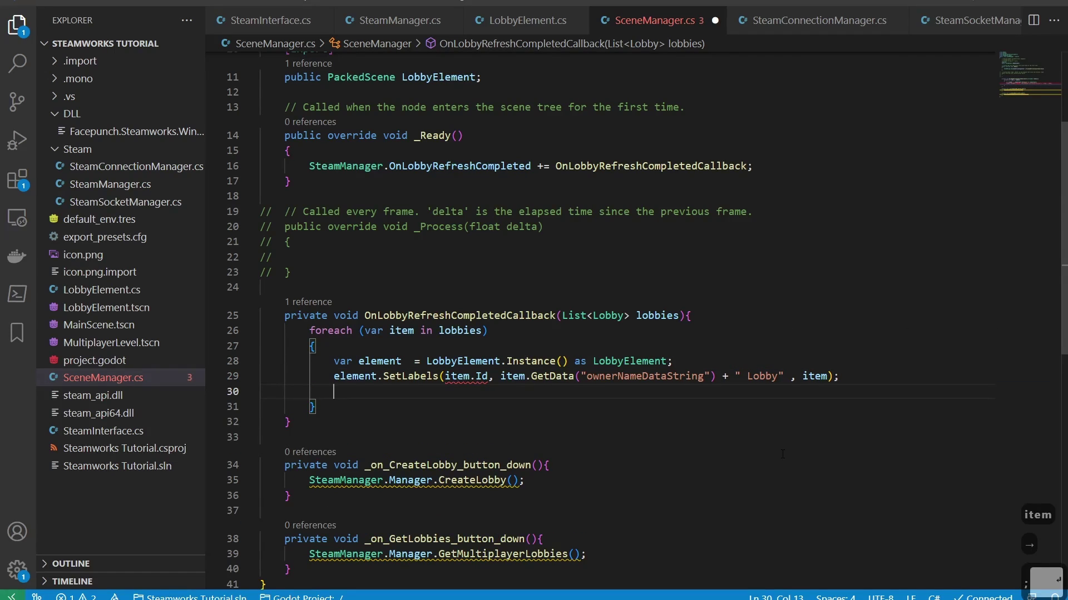
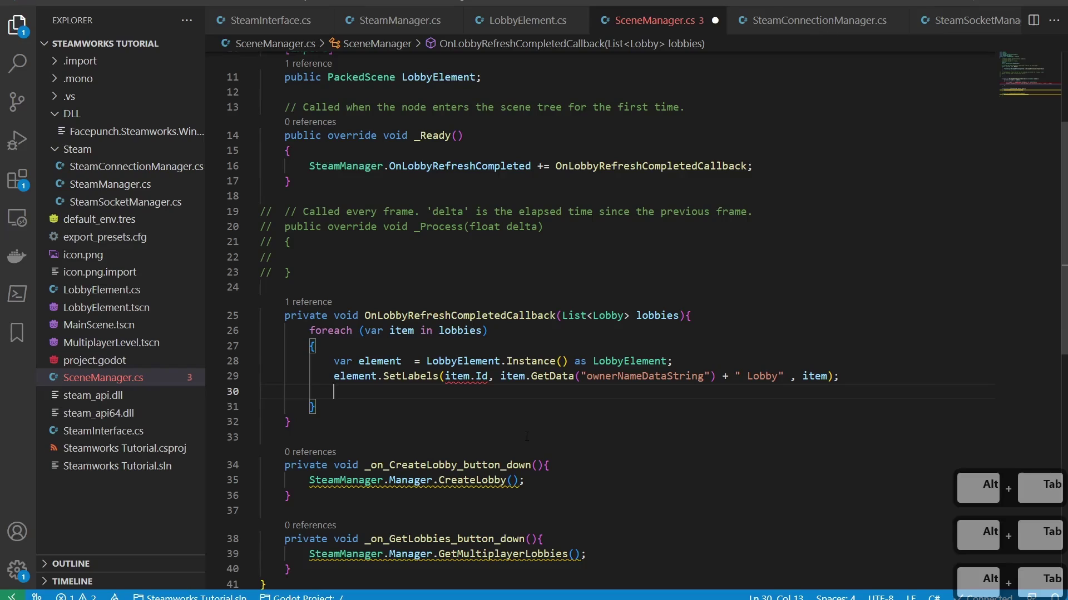
Add GetNode<VBoxContainer>("Lobby Container").AddChild(element); and save SceneManager.cs
type("getnode")
key("Tab")
key("BackSpace")
type("box")
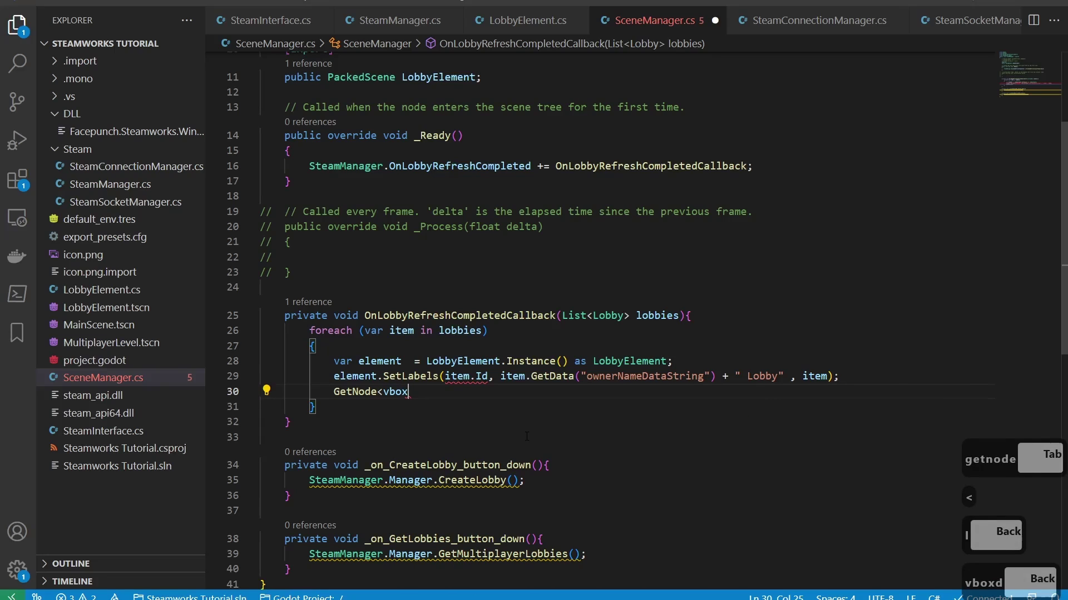
type("c")
key("BackSpace")
type("x")
key("Tab")
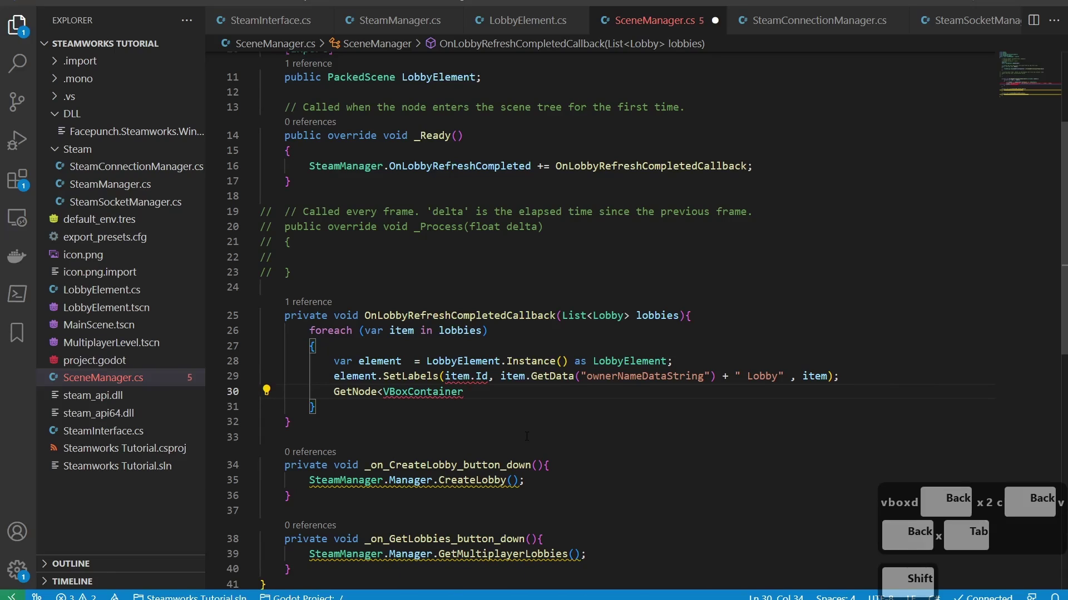
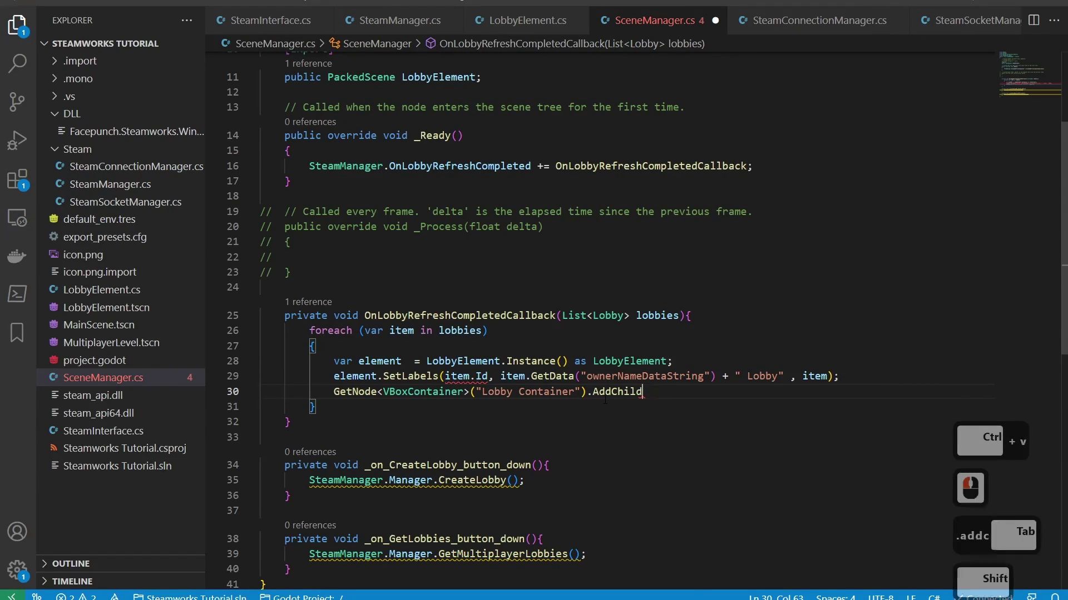
type("lem")
key("Tab")
key("Right")
type(";")
key("ctrl+s")
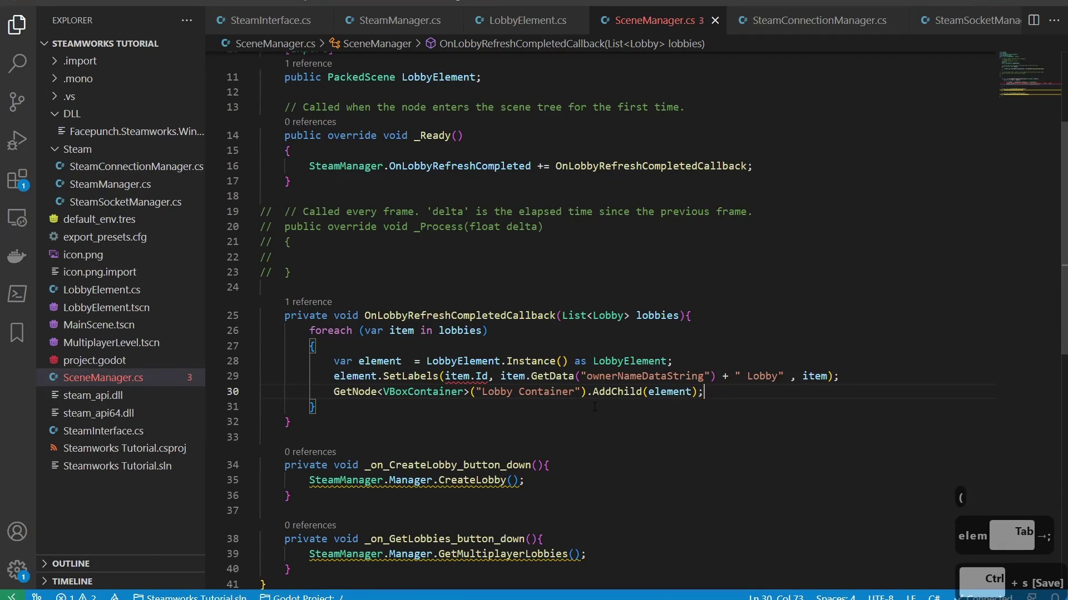
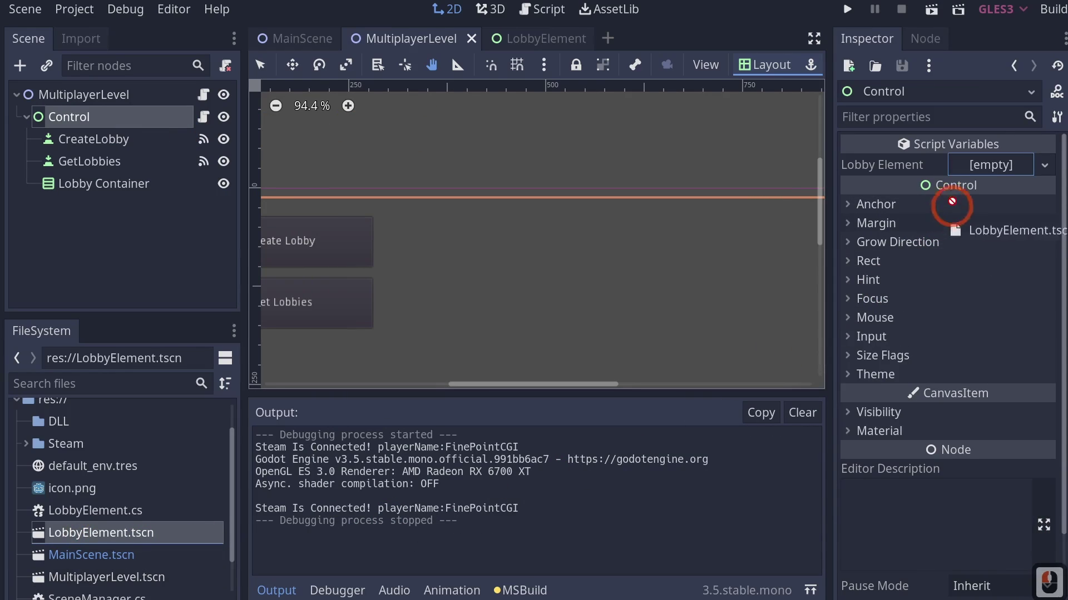
Assign LobbyElement.tscn to the exported Lobby Element property in the Inspector
left_click(988, 164)
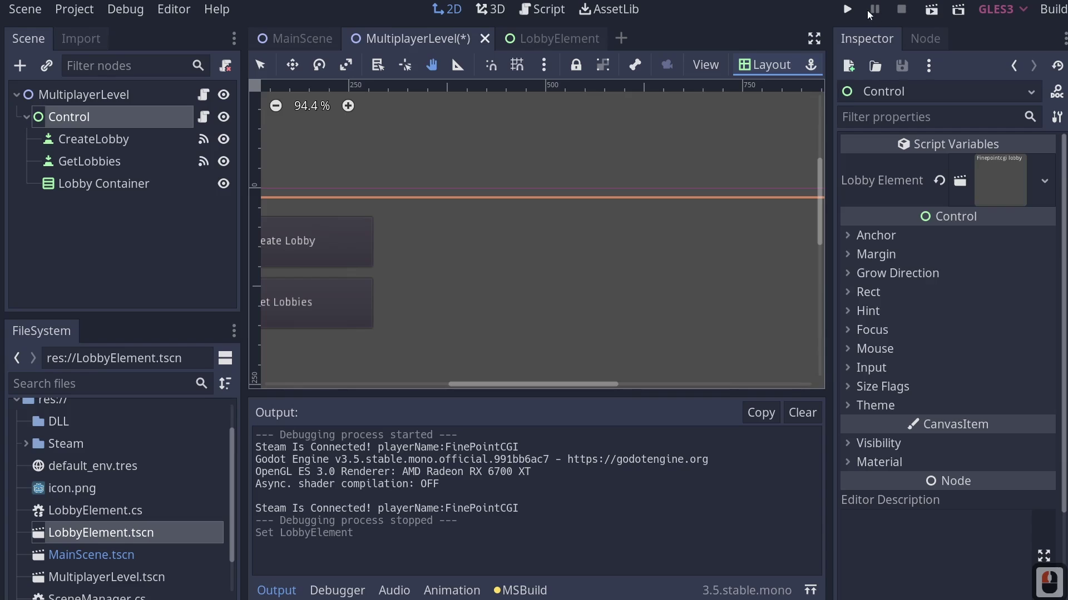
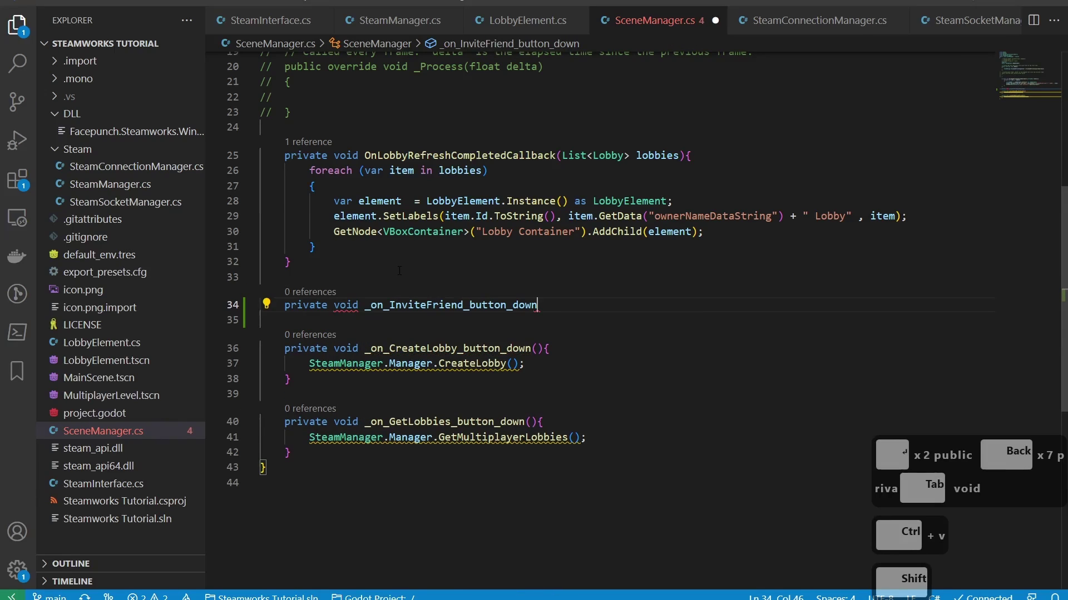
Finish _on_InviteFriend_button_down() with an empty body in SceneManager.cs and save
key("(")
key(")")
key("{")
key("Return")
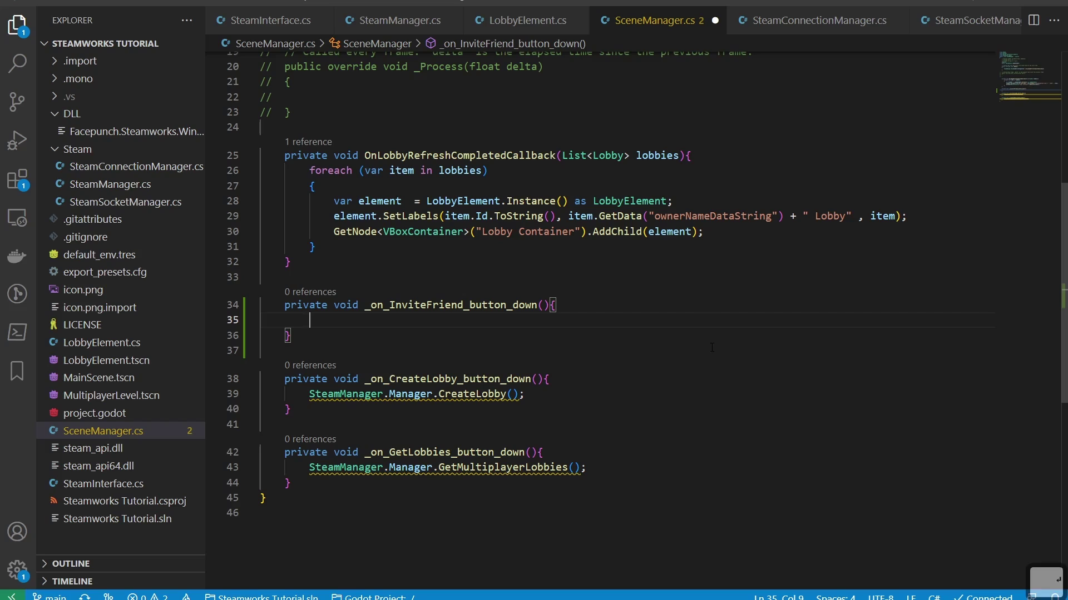
key("ctrl+s")
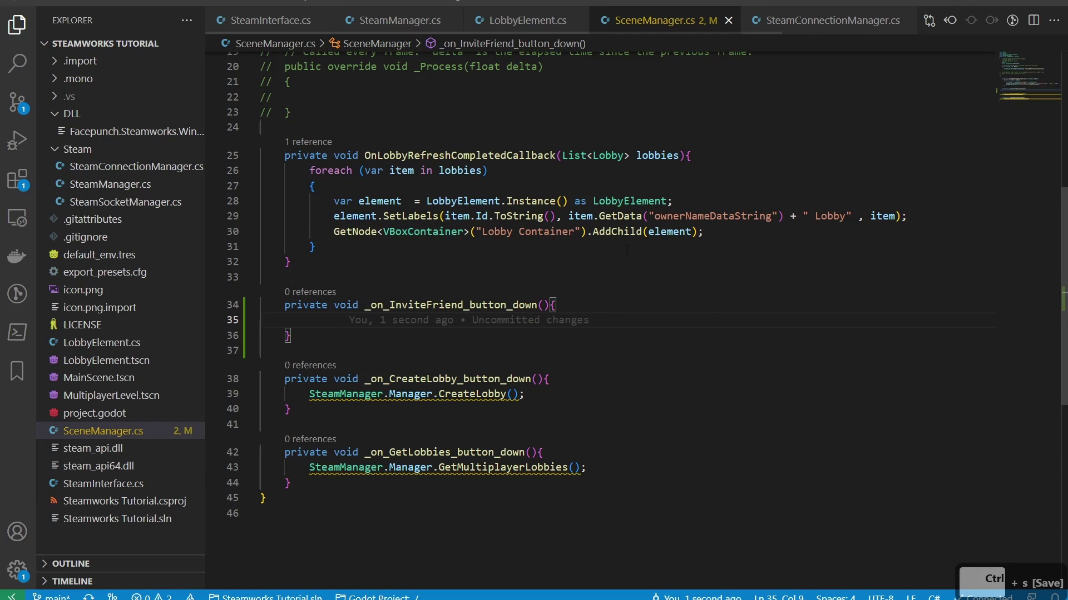
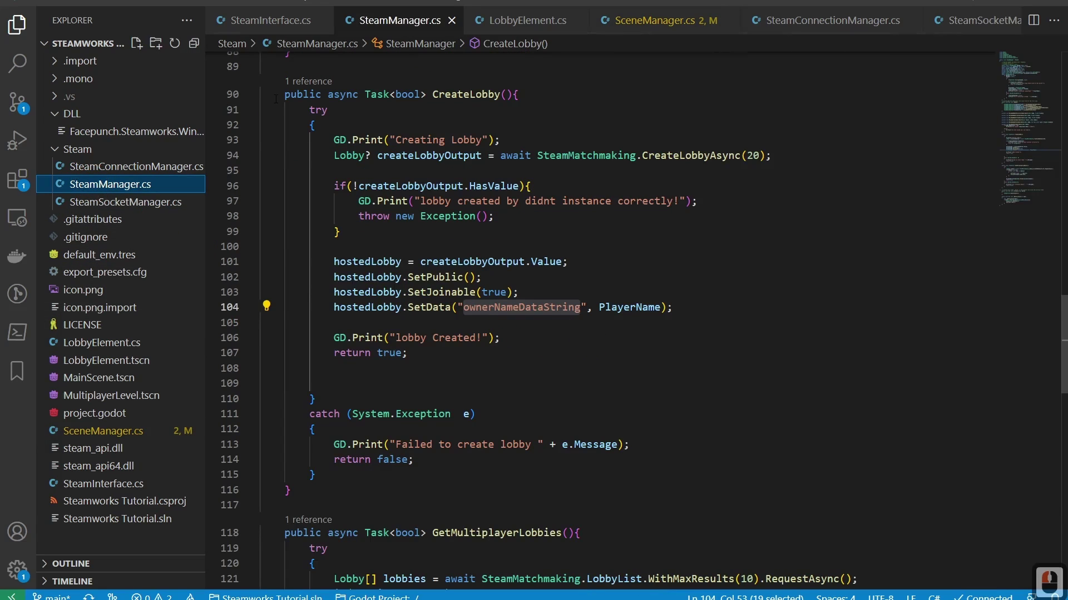
Collapse CreateLobby and GetMultiplayerLobbies, then declare public void OpenFriendOverlayForInvite in SteamManager.cs
left_click(254, 94)
double_click(251, 146)
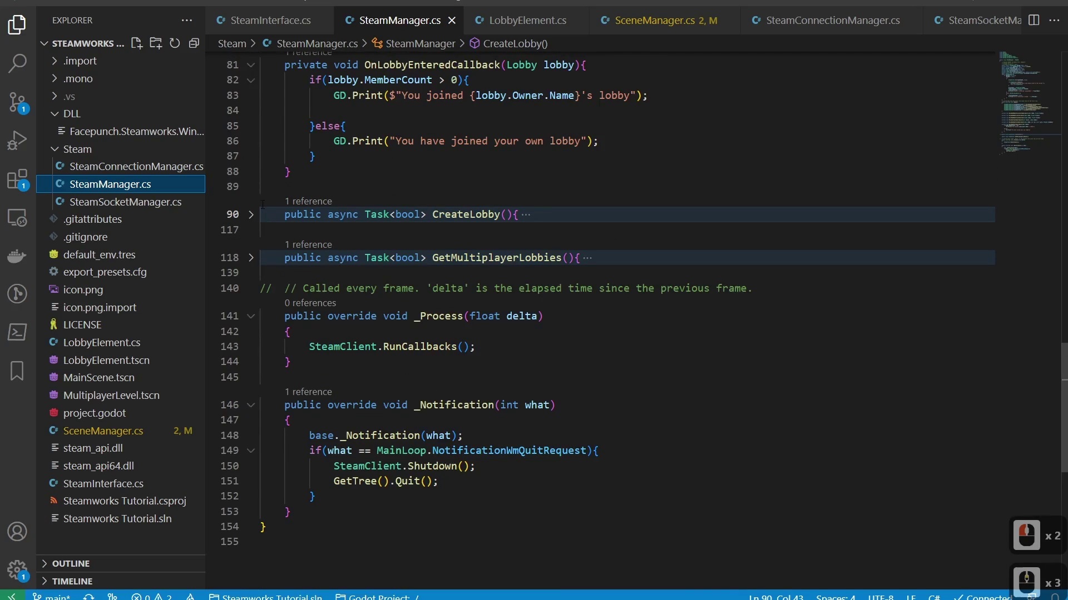
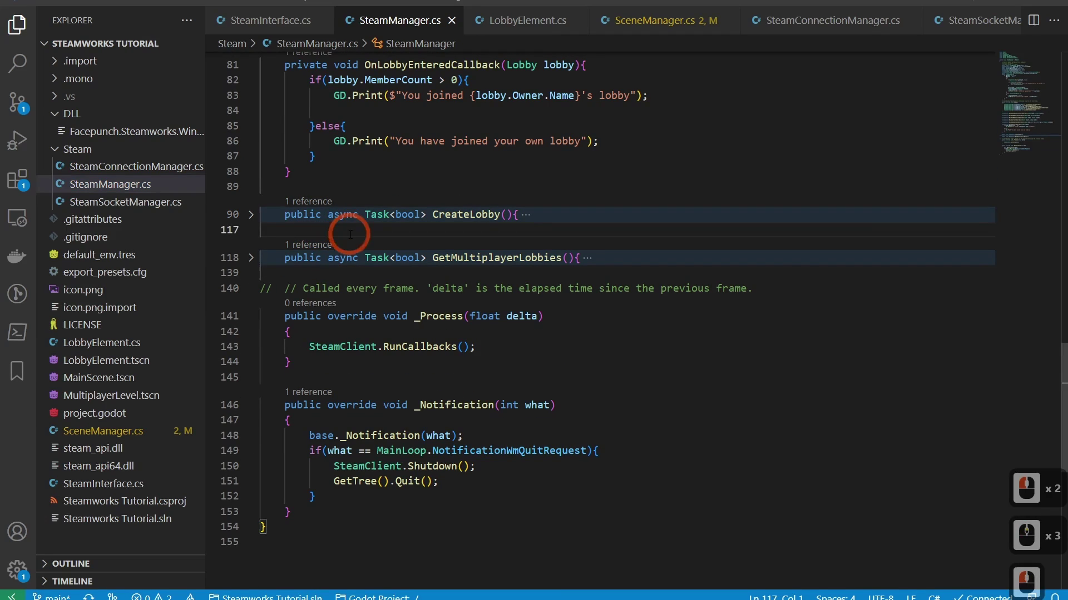
key("Return")
key("Tab")
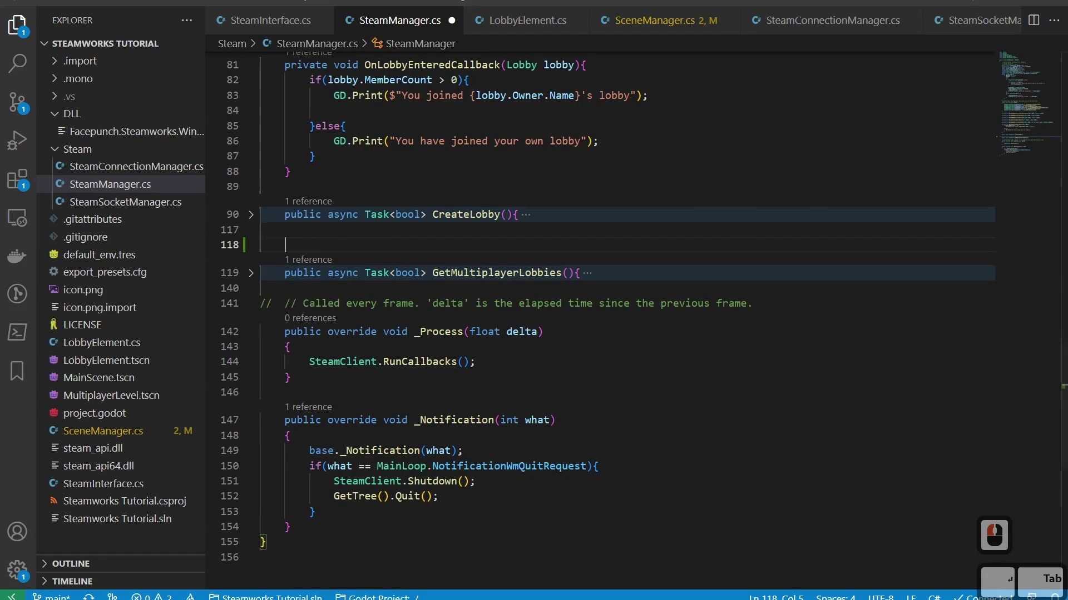
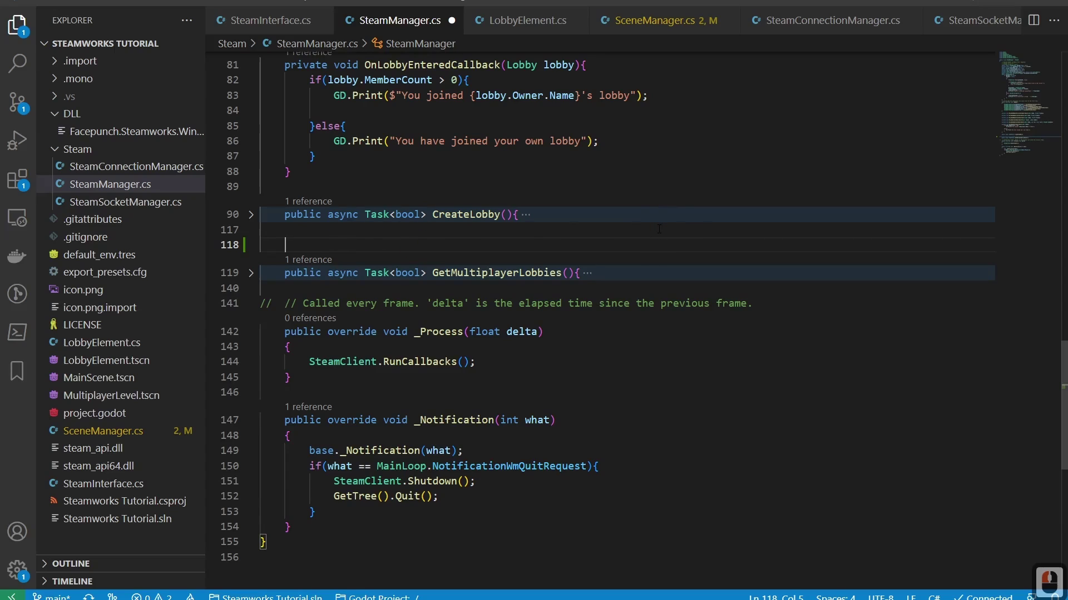
type("public void")
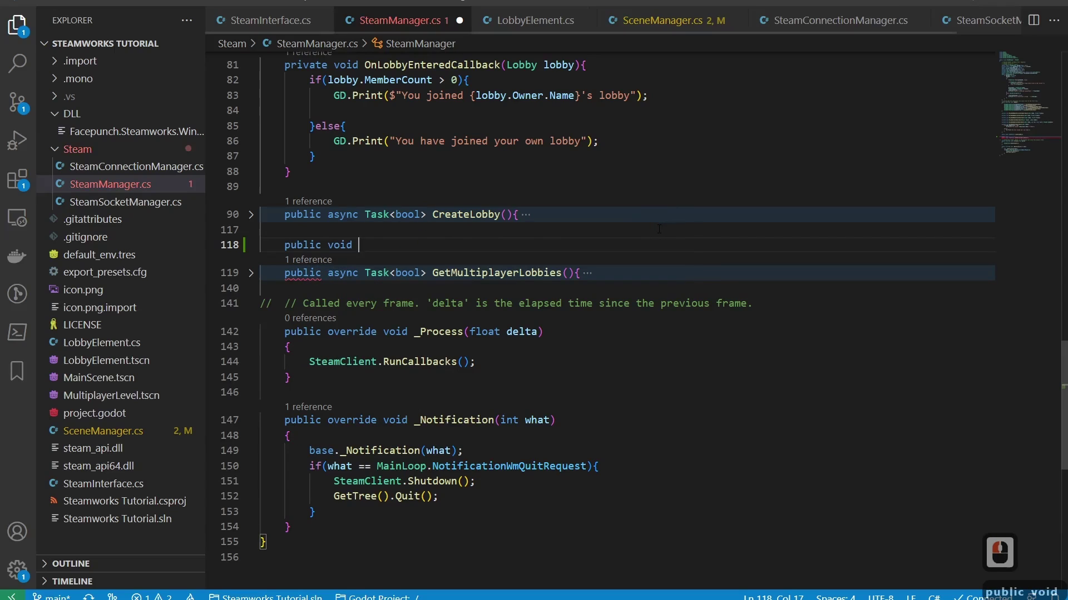
type("eniend")
type("erlay")
type("or")
key("BackSpace")
type("rti")
key("BackSpace")
type("ite")
key("Return")
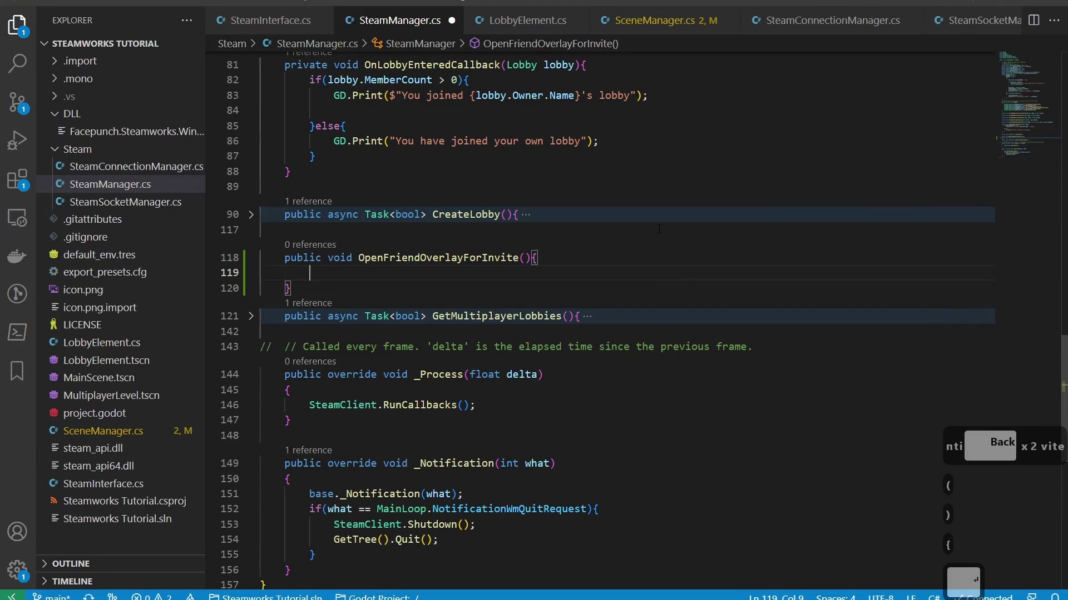
Make the method call SteamFriends.OpenGameInviteOverlay(hostedLobby.Id) and save SteamManager.cs
key("BackSpace")
type("steamf")
key("BackSpace")
type("r")
key("Tab")
type("open")
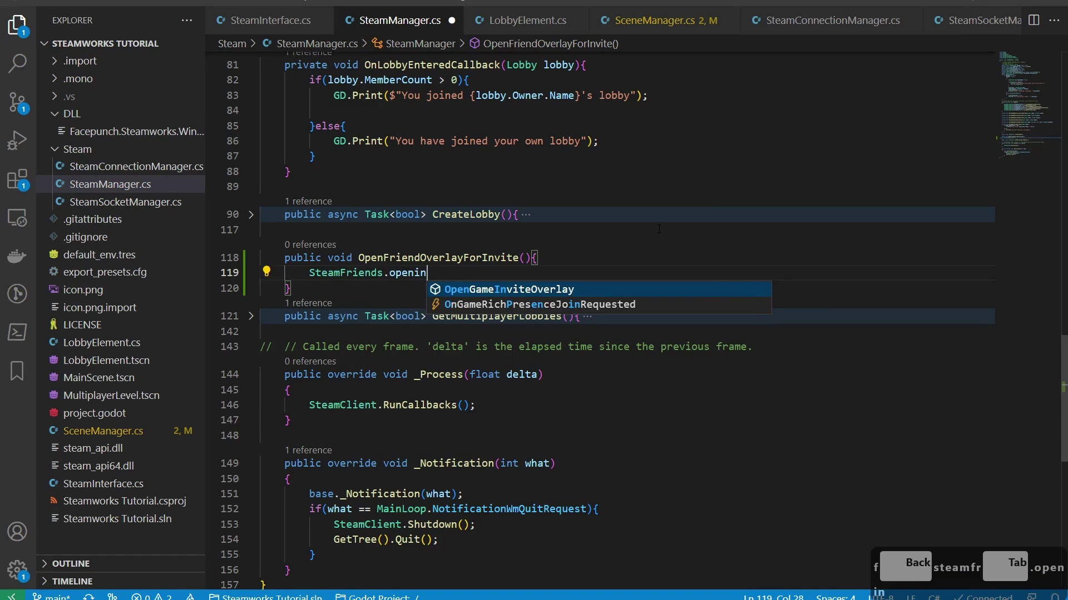
type("n")
key("Tab")
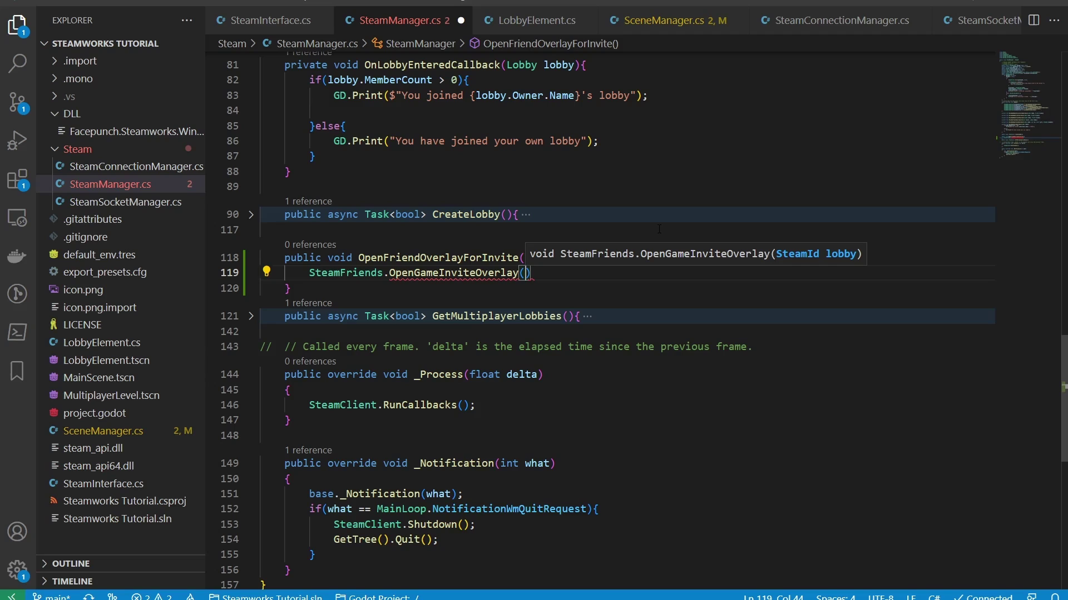
type("current")
key("BackSpace")
right_click(887, 198)
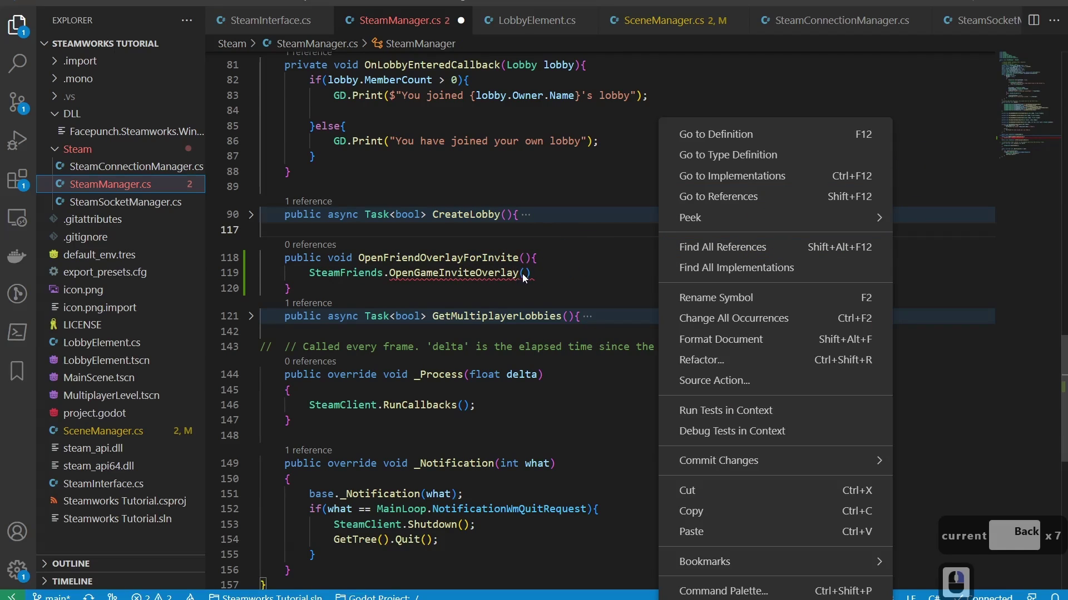
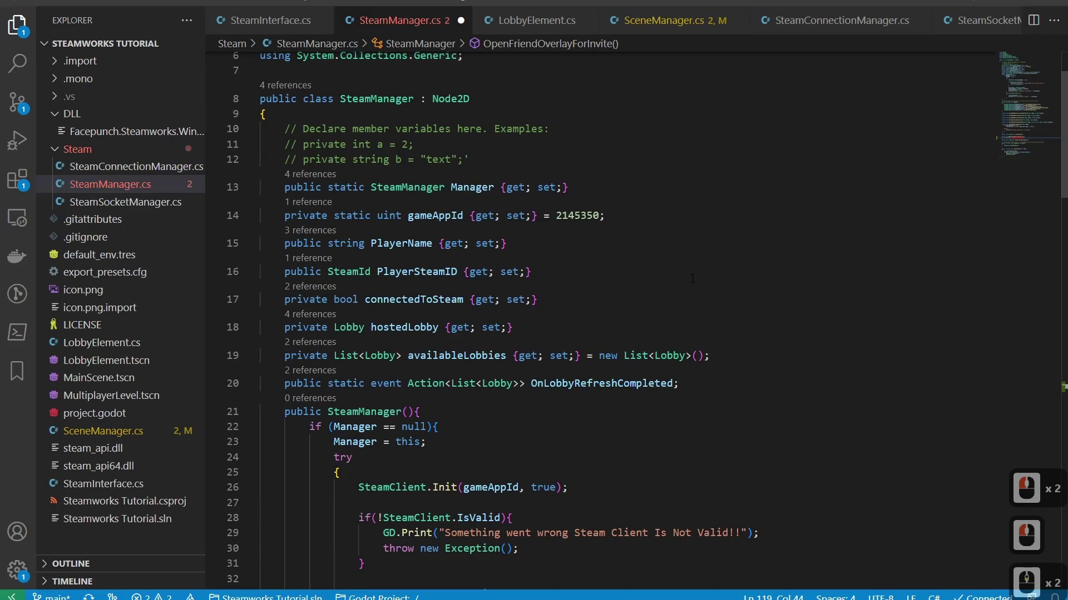
type("hoste")
type("dlo")
key("Tab")
type("id")
key("Tab")
key("Right")
key("ctrl+s")
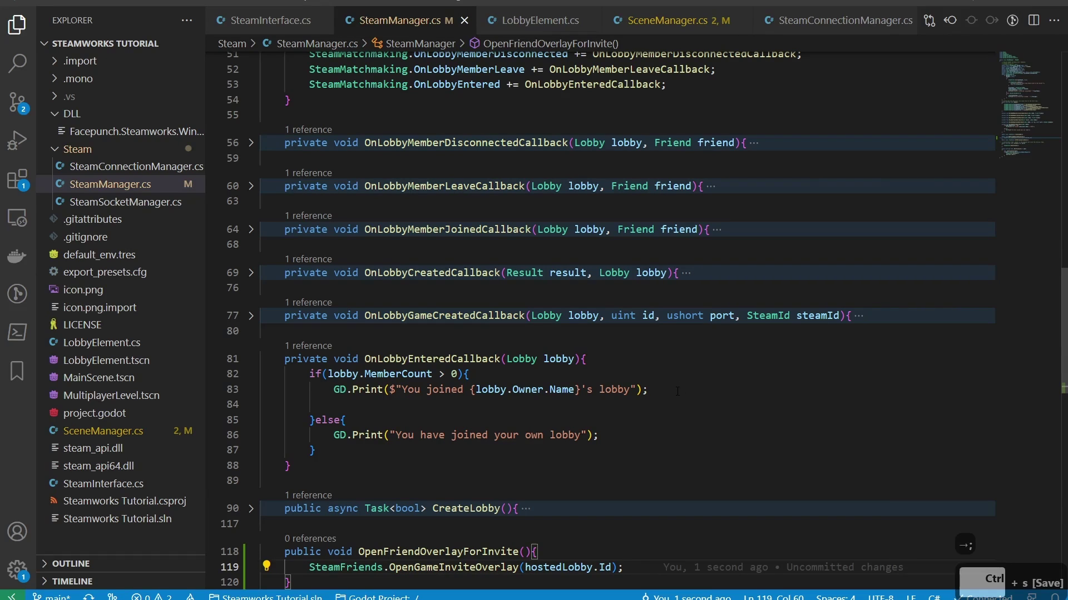
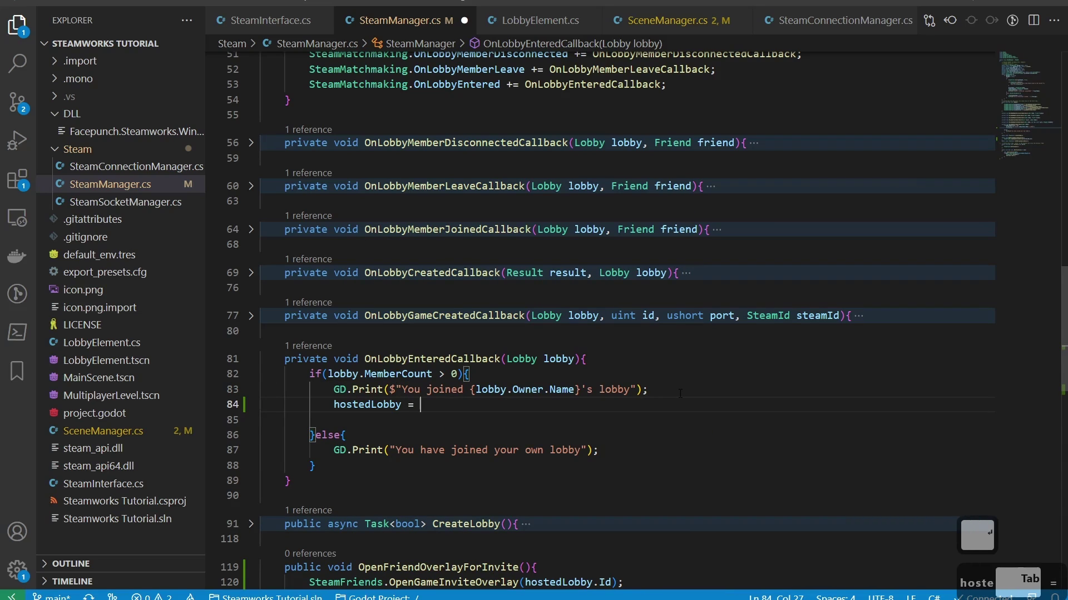
Complete hostedLobby = lobby in OnLobbyEnteredCallback, save, and switch windows
type("oby")
key("Tab")
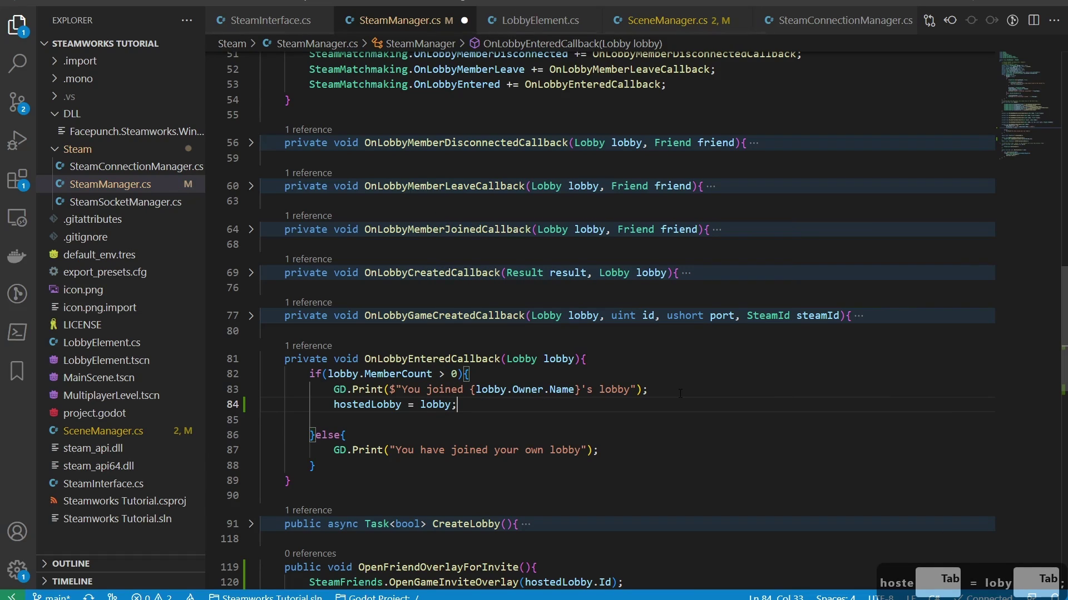
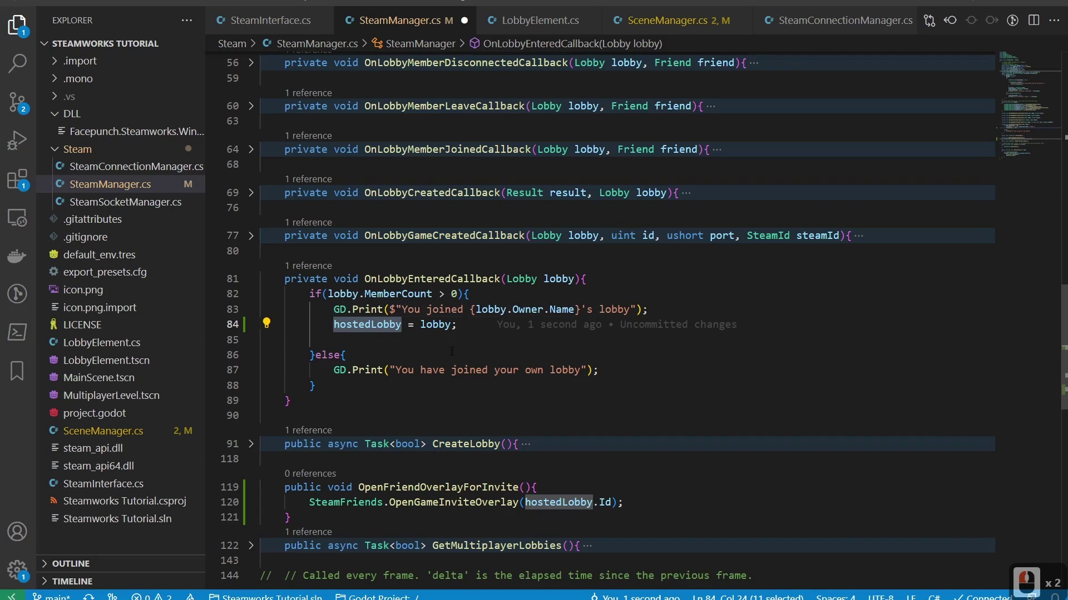
key("ctrl+s")
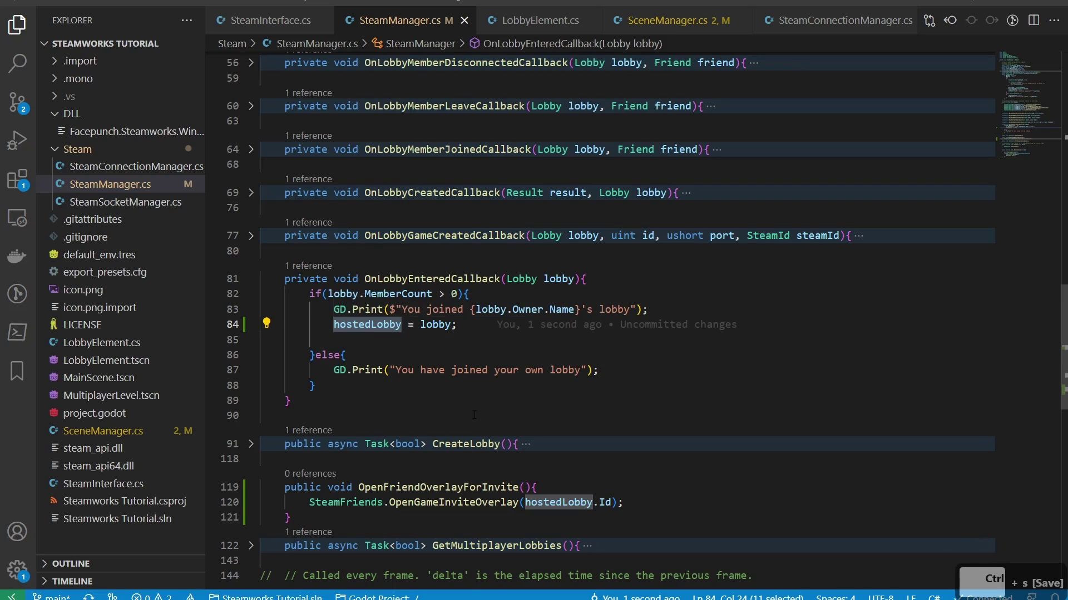
key("alt+Tab")
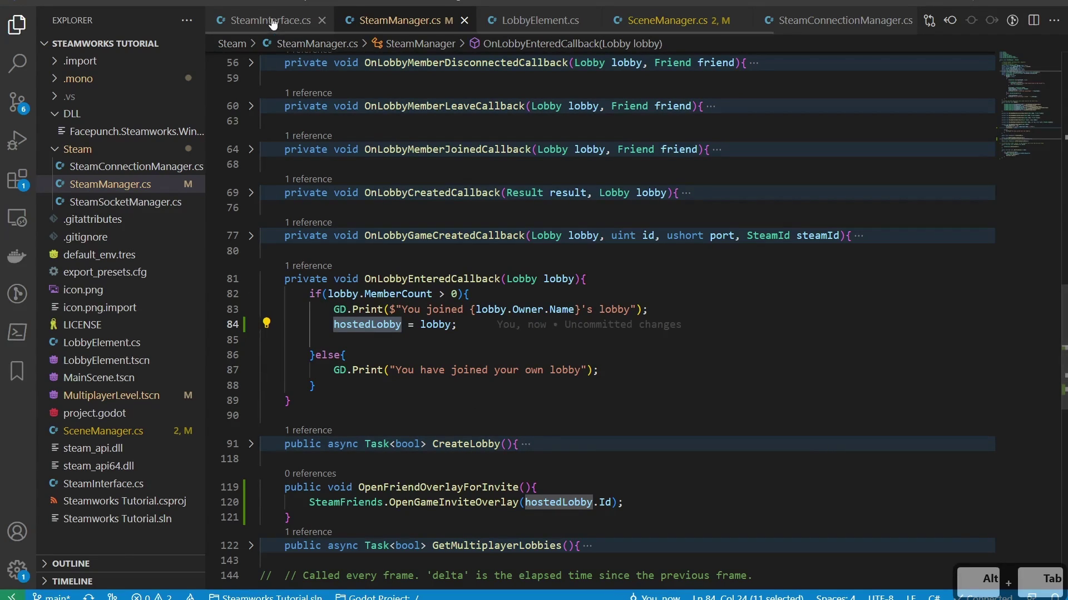
Switch to the SceneManager.cs tab
left_click(663, 20)
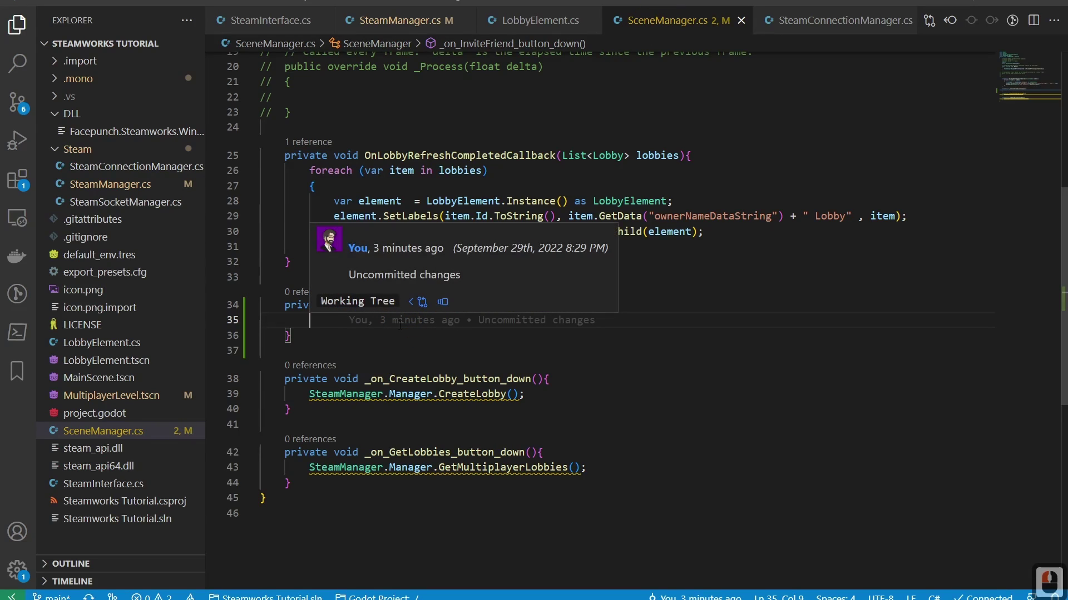
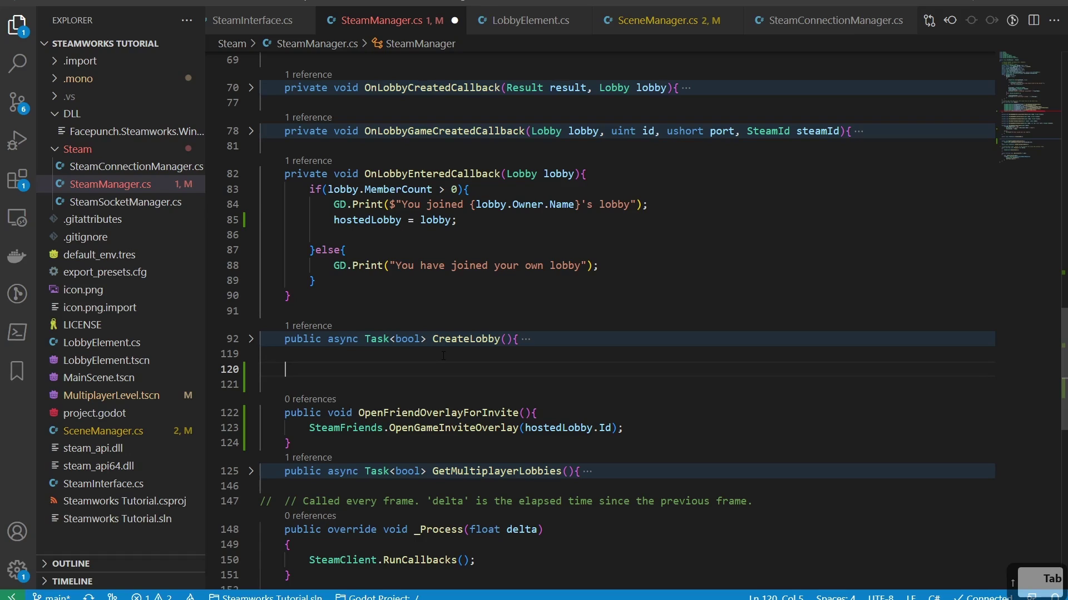
Declare the OnGameLobbyJoinRequestedCallback(Lobby lobby, SteamId id) method with an open body
type("publi void")
key("ctrl+v")
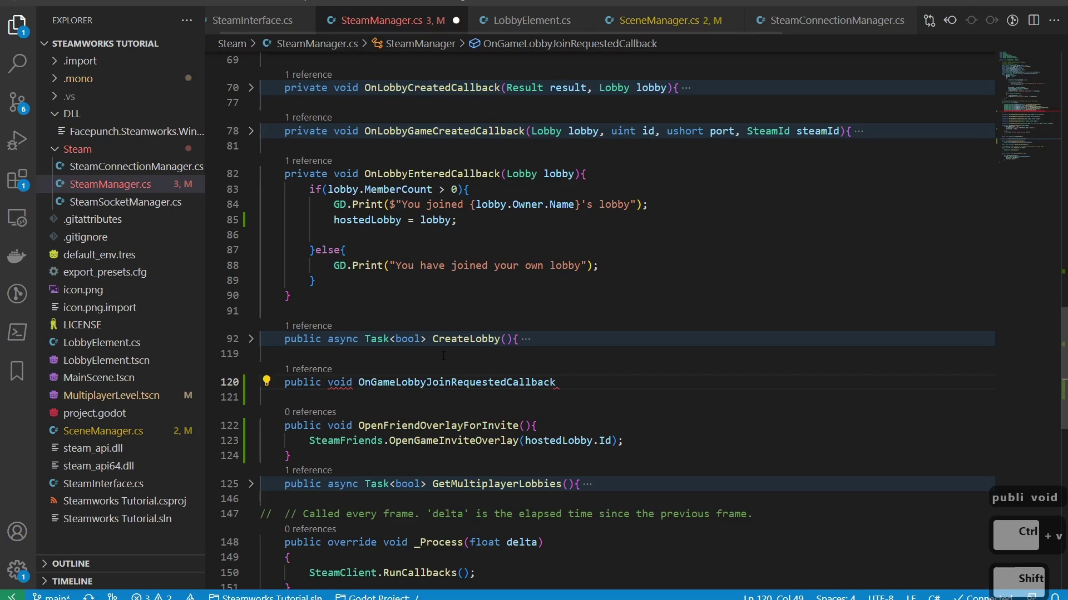
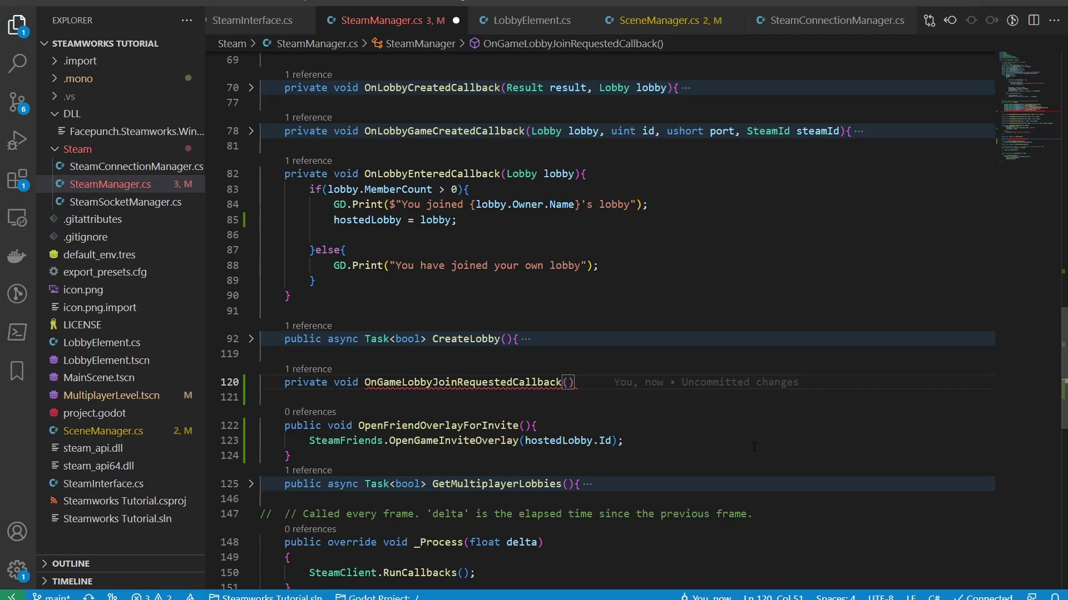
type("lobb")
key("Tab")
type("bby,")
key("BackSpace")
type("eamid")
key("Tab")
type("d")
key("Right")
key("Return")
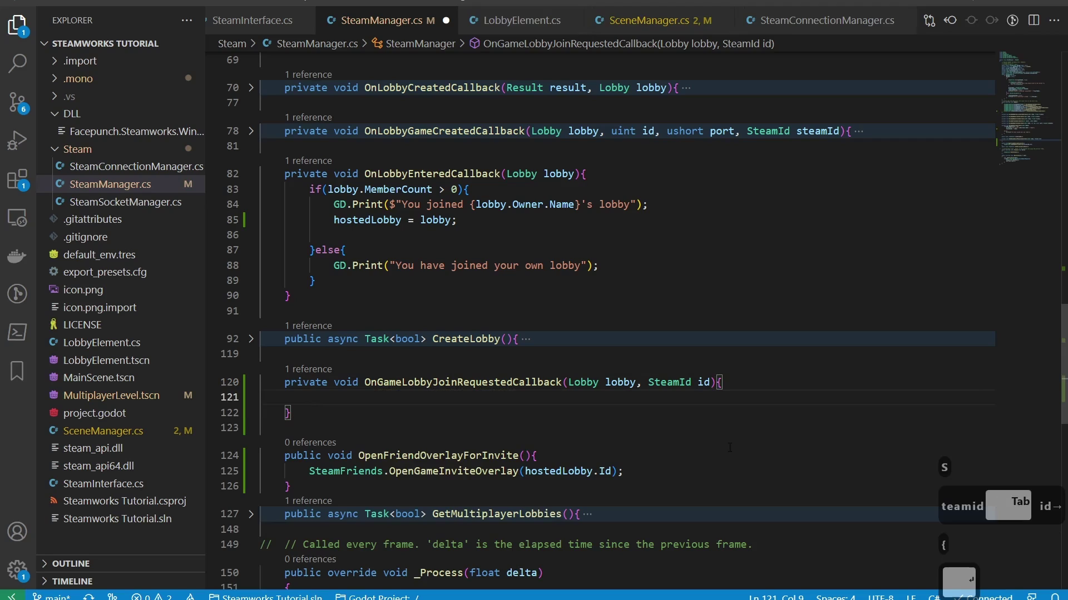
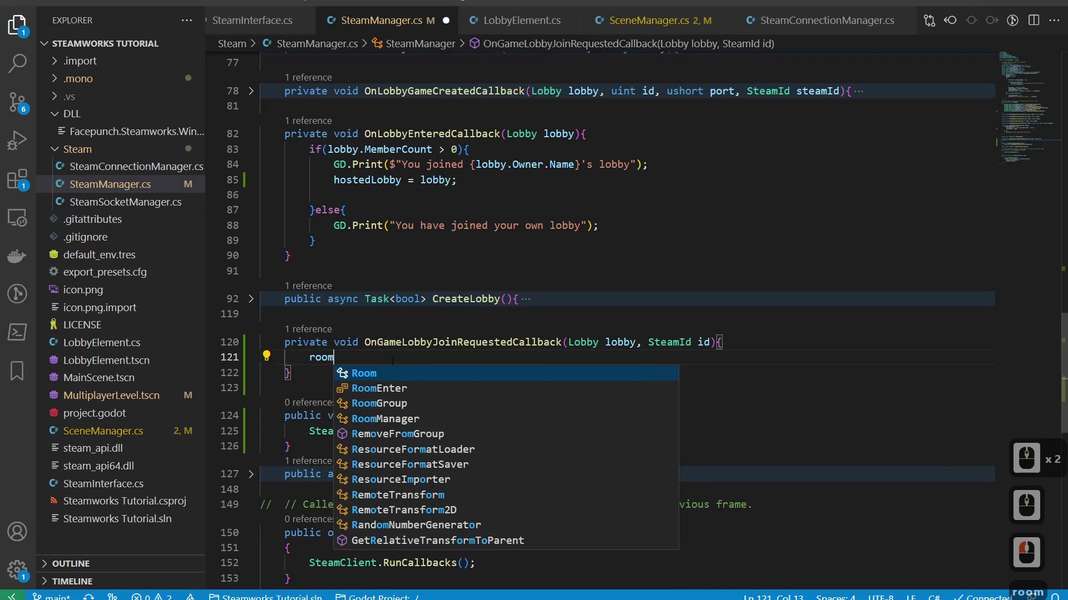
Start the body with RoomEnter joinSuccessful = await
type("en")
key("Tab")
type("o")
key("BackSpace")
type("insu")
key("BackSpace")
key("BackSpace")
type("ccessful =")
type("way")
key("BackSpace")
type("t")
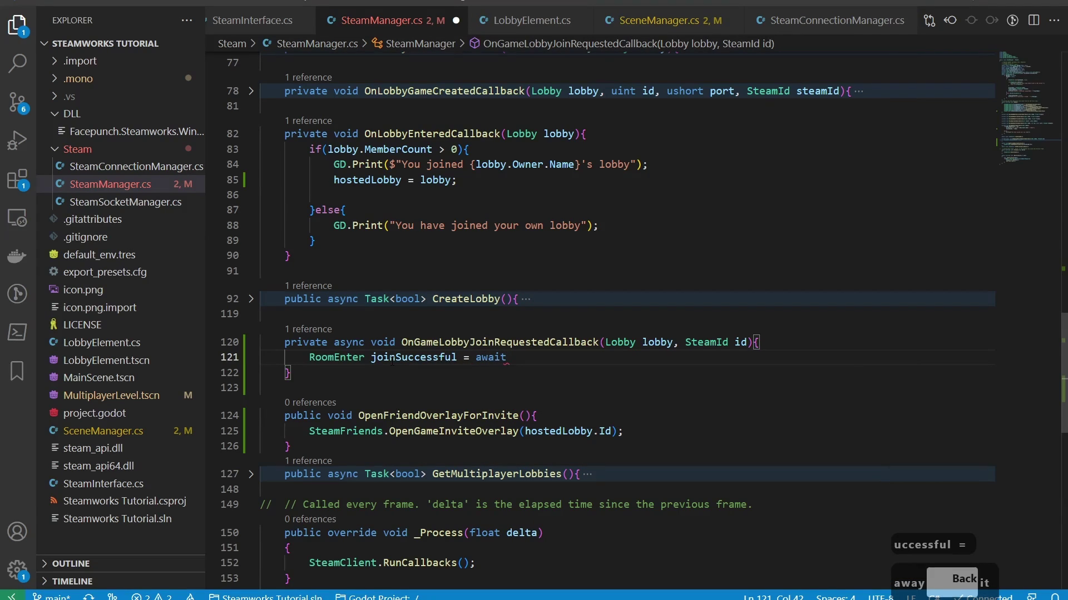
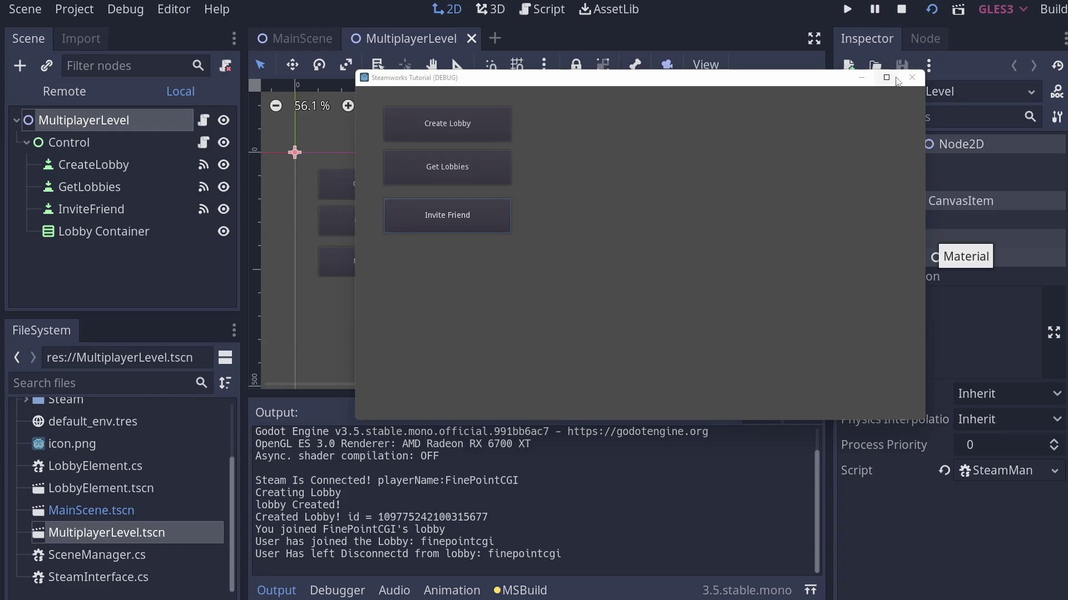
Stop the test game, duplicate the Lobby Container node and start renaming the copy to Lobby Users
left_click(915, 84)
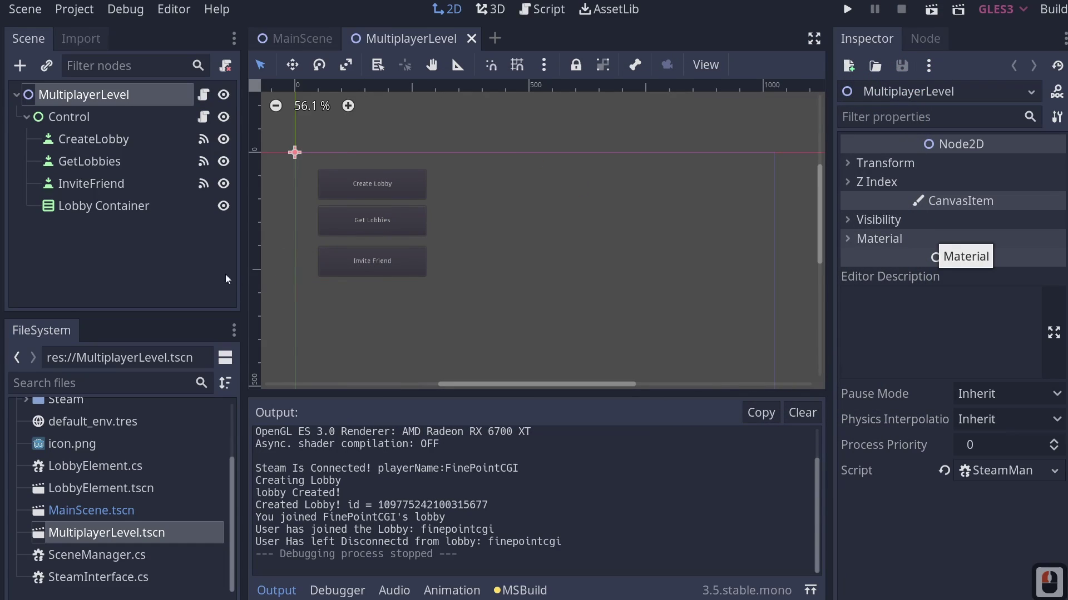
left_click(86, 215)
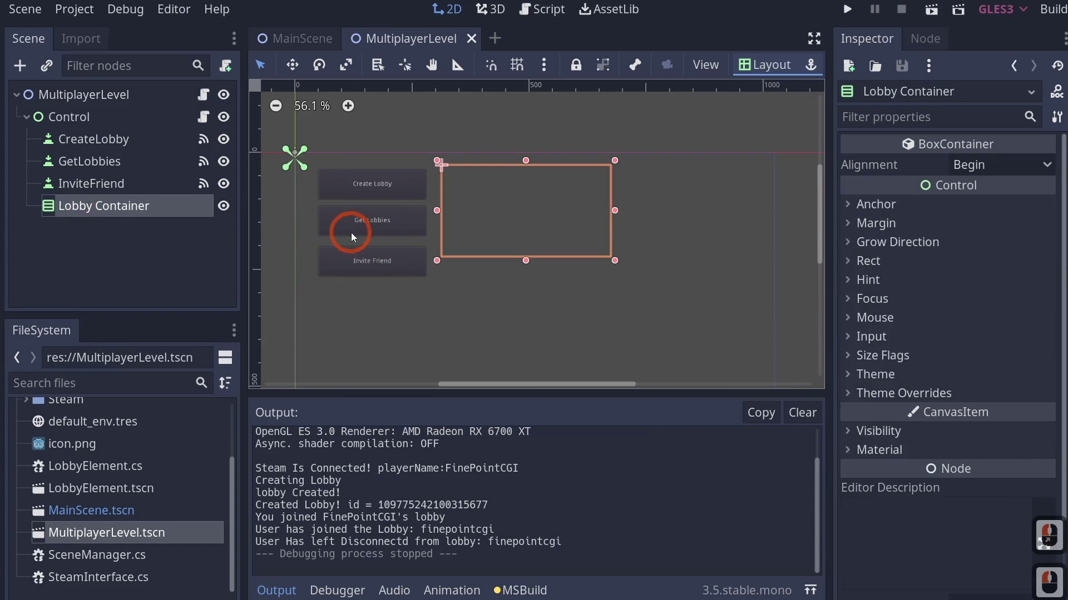
key("ctrl+c")
key("ctrl+v")
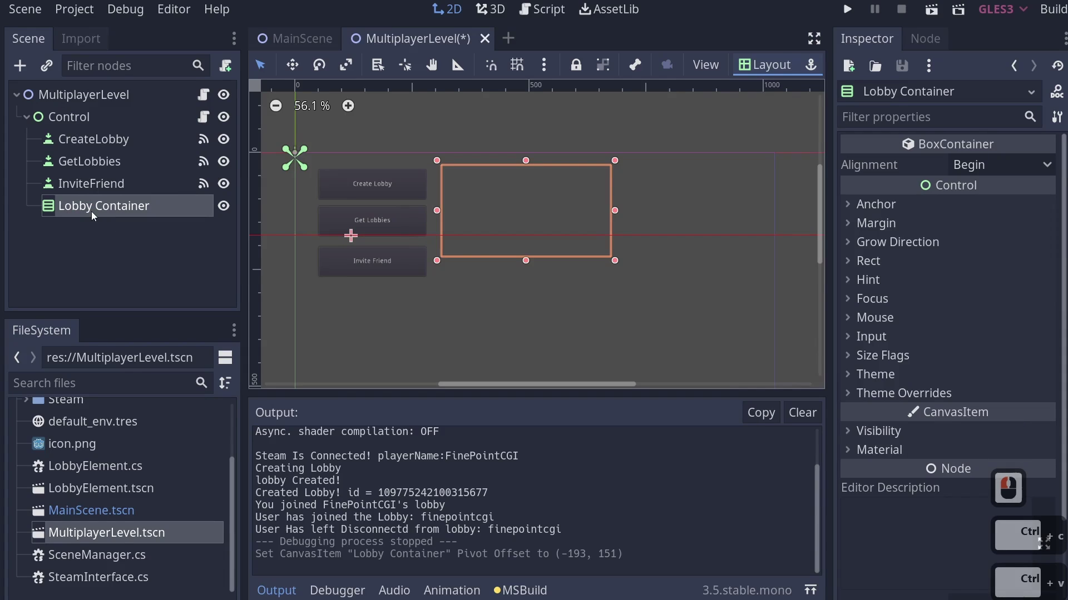
left_click(93, 213)
key("ctrl+s")
key("ctrl+d")
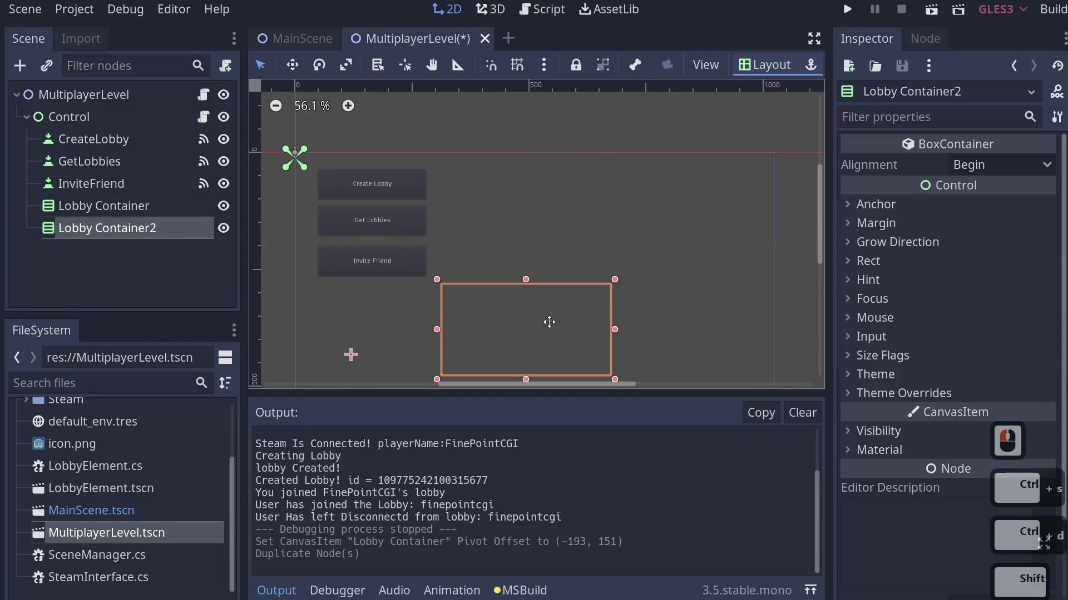
scroll("up", 3)
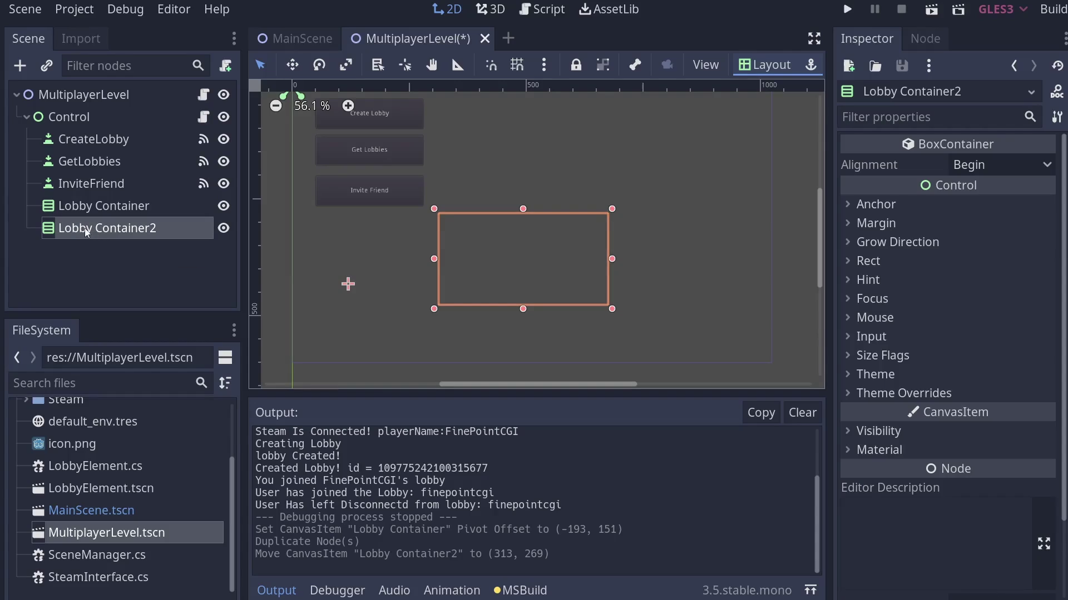
double_click(119, 232)
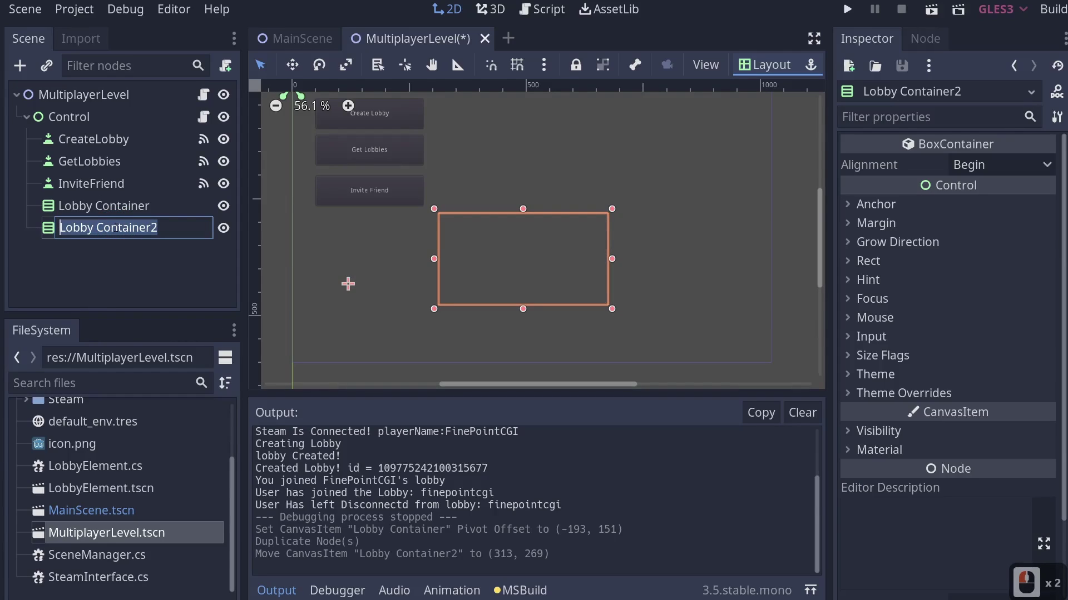
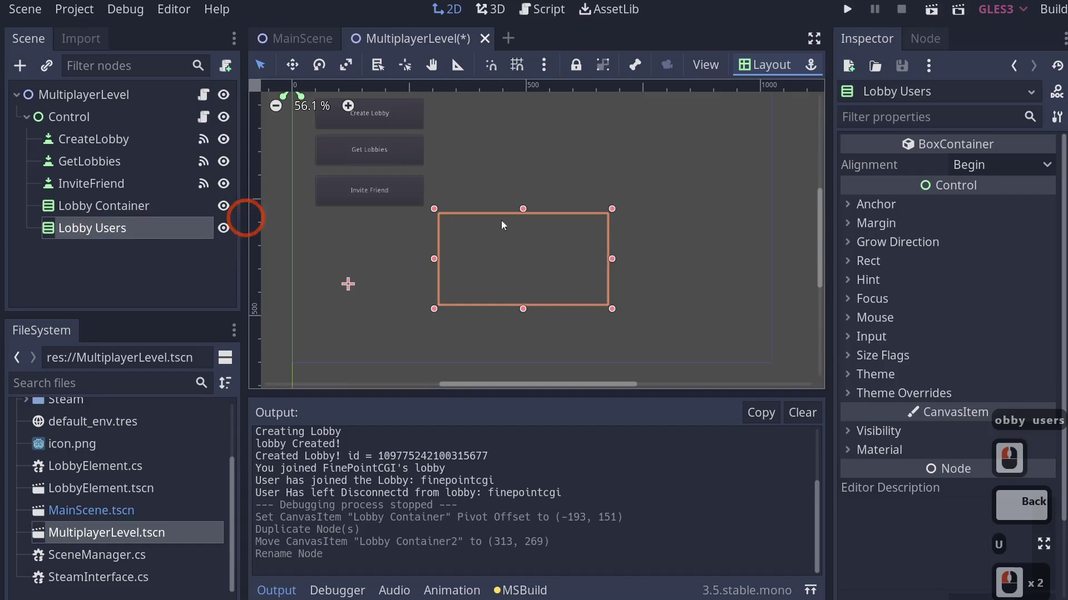
Add a Control child node under Lobby Users and select it
left_click(88, 236)
right_click(88, 237)
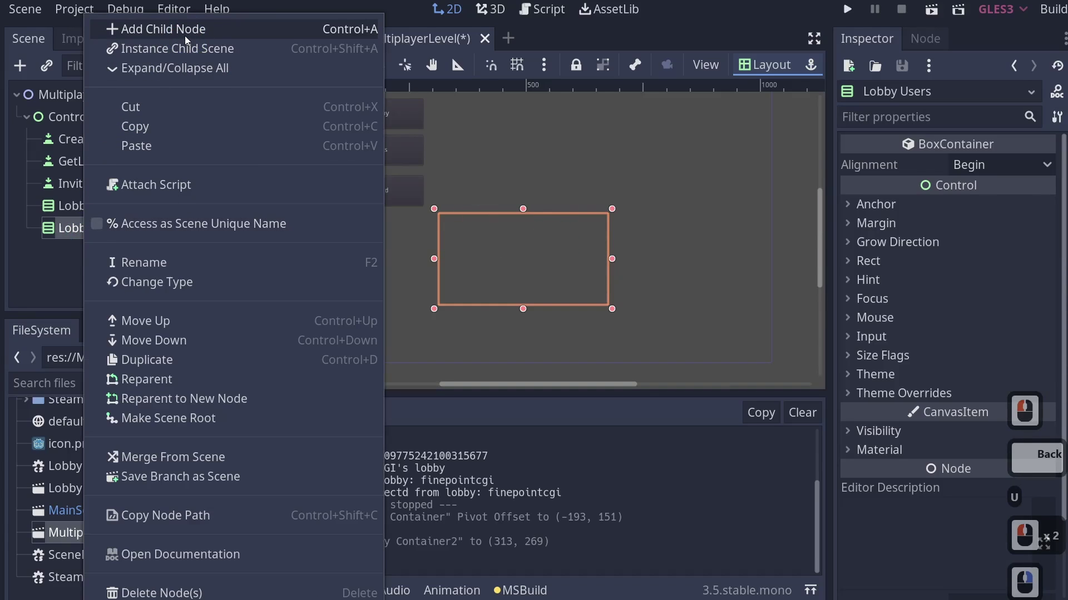
left_click(187, 38)
left_click(369, 219)
double_click(83, 268)
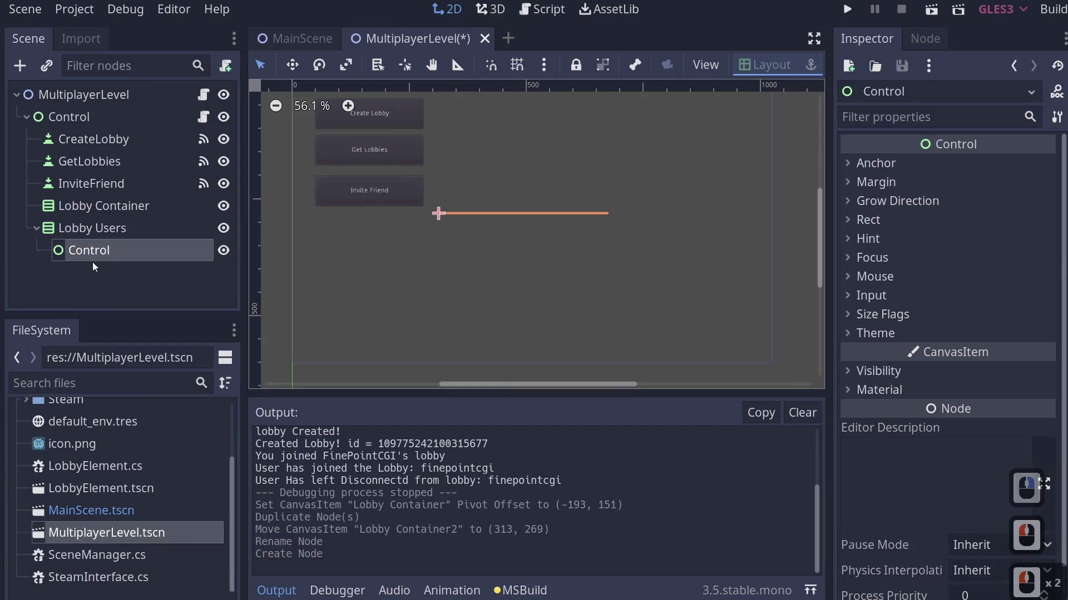
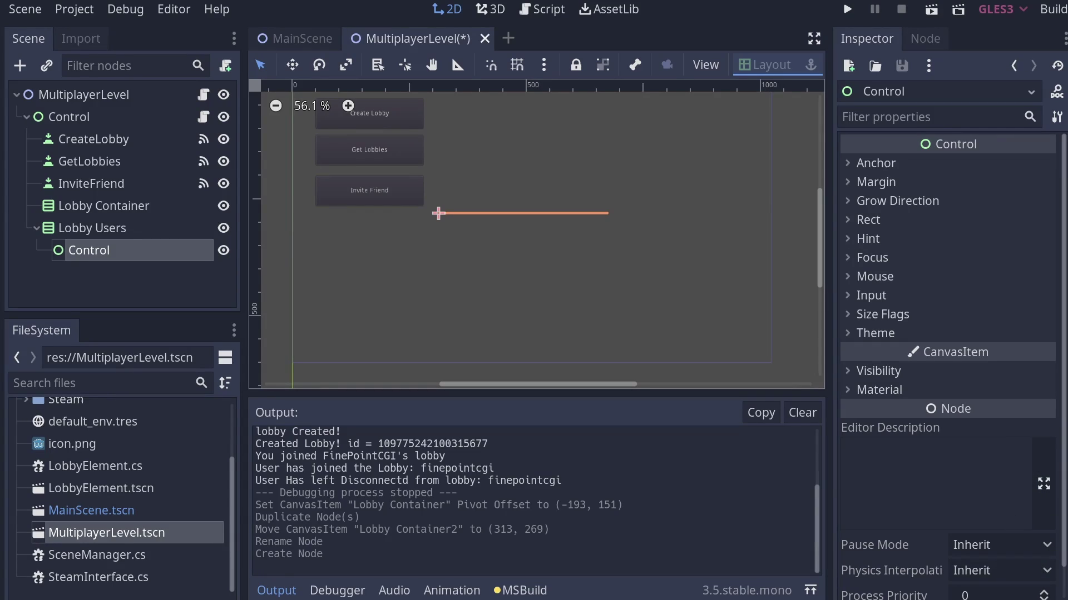
Give the new Control a RichTextLabel through the node type dialog
right_click(87, 262)
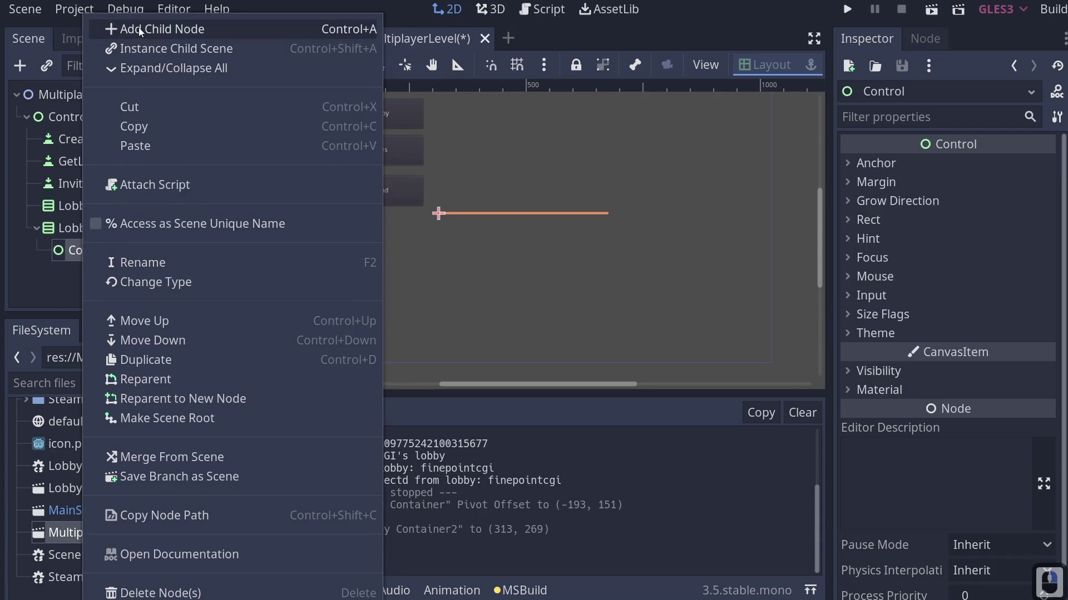
type("r")
left_click(144, 32)
type("ich")
key("Return")
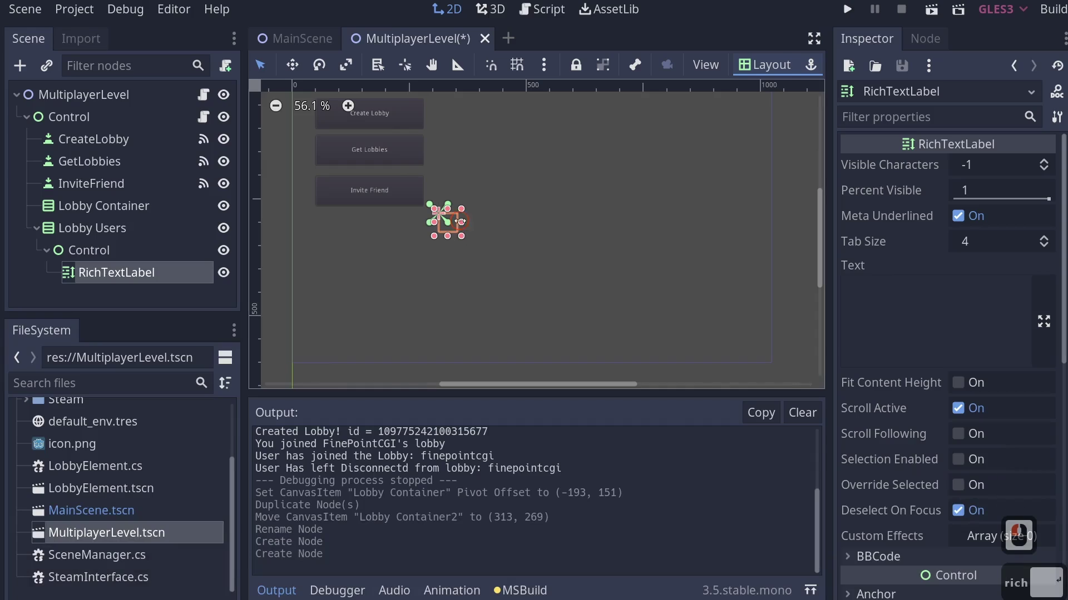
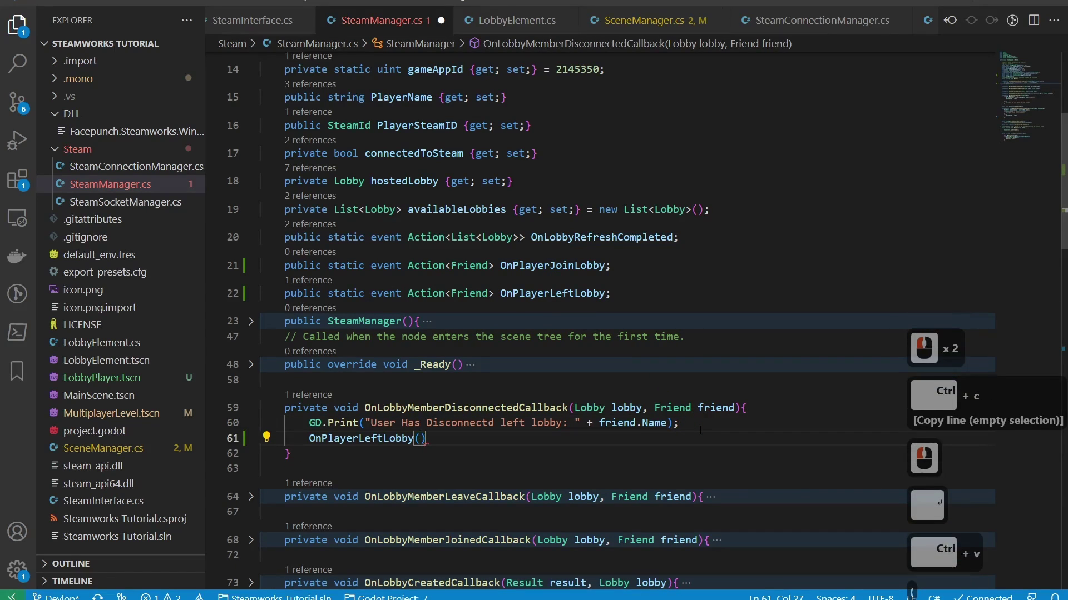
Complete the OnPlayerLeftLobby(friend) call in the leave callback
type("riend")
key("Down")
key("Escape")
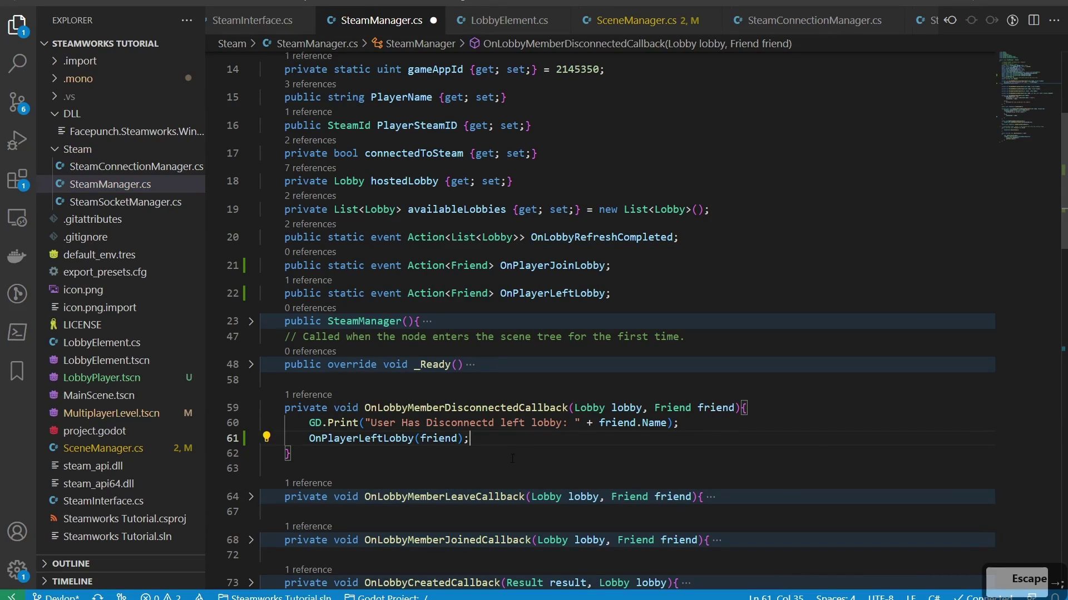
scroll("down", 3)
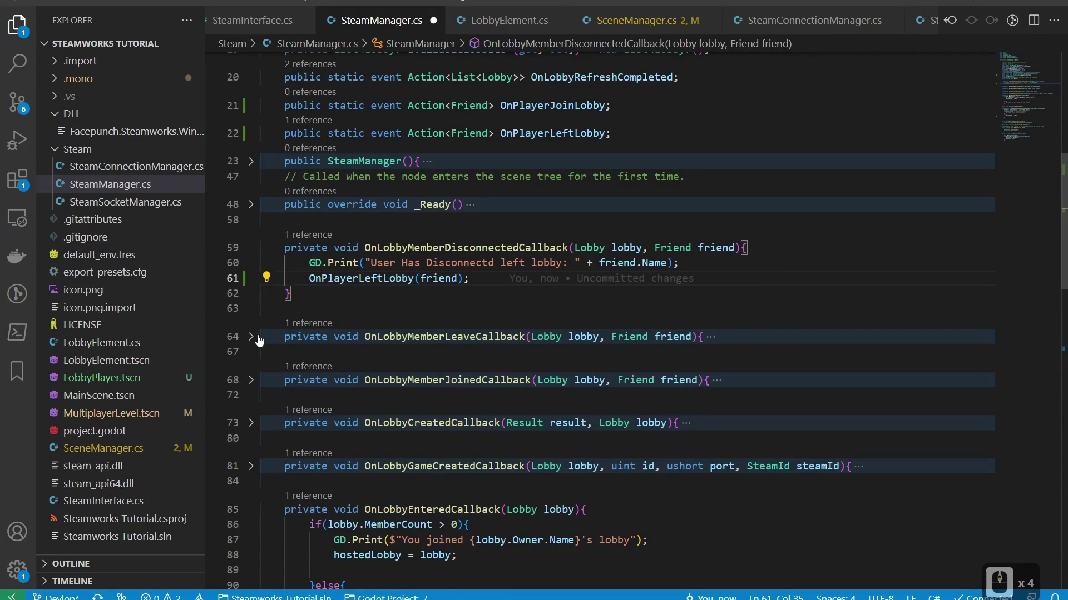
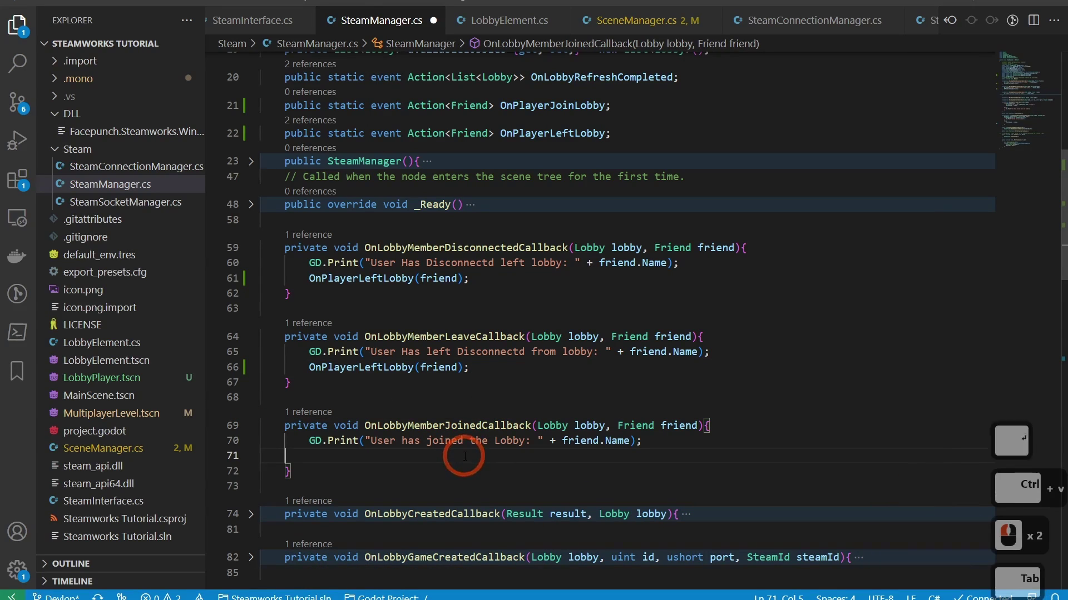
Add OnPlayerJoinLobby(friend) to OnLobbyMemberJoinedCallback and save SteamManager.cs
key("Tab")
type("onplay")
key("Tab")
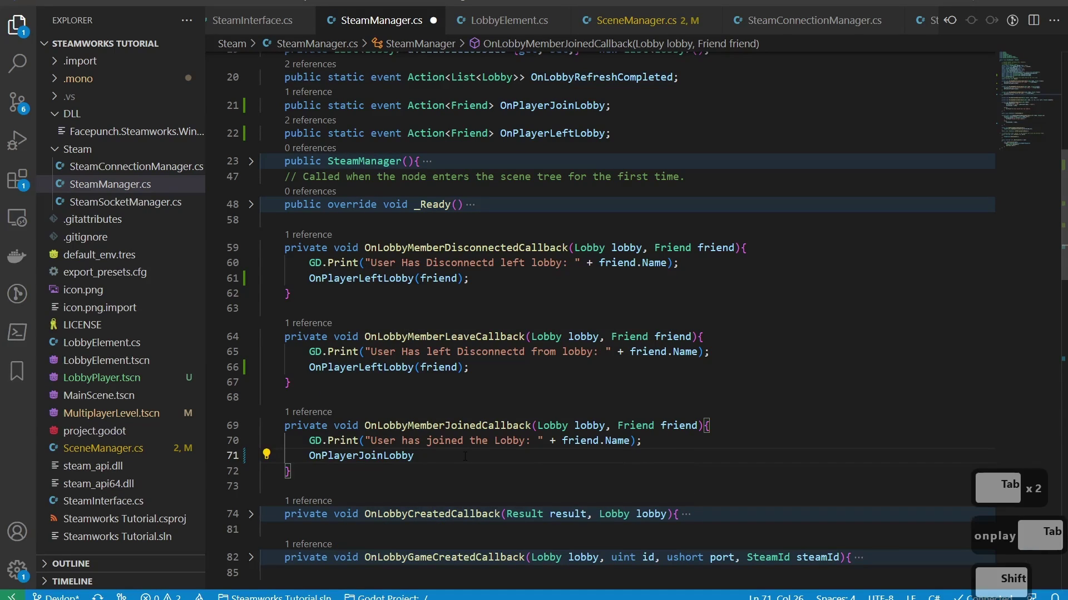
type("iren")
key("Tab")
key("Right")
key("ctrl+s")
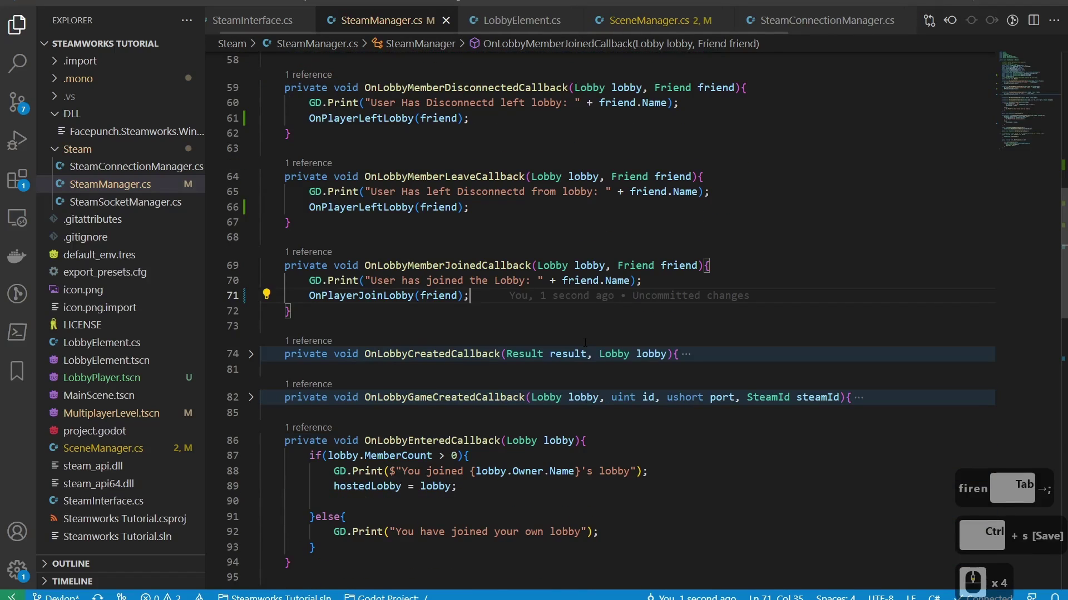
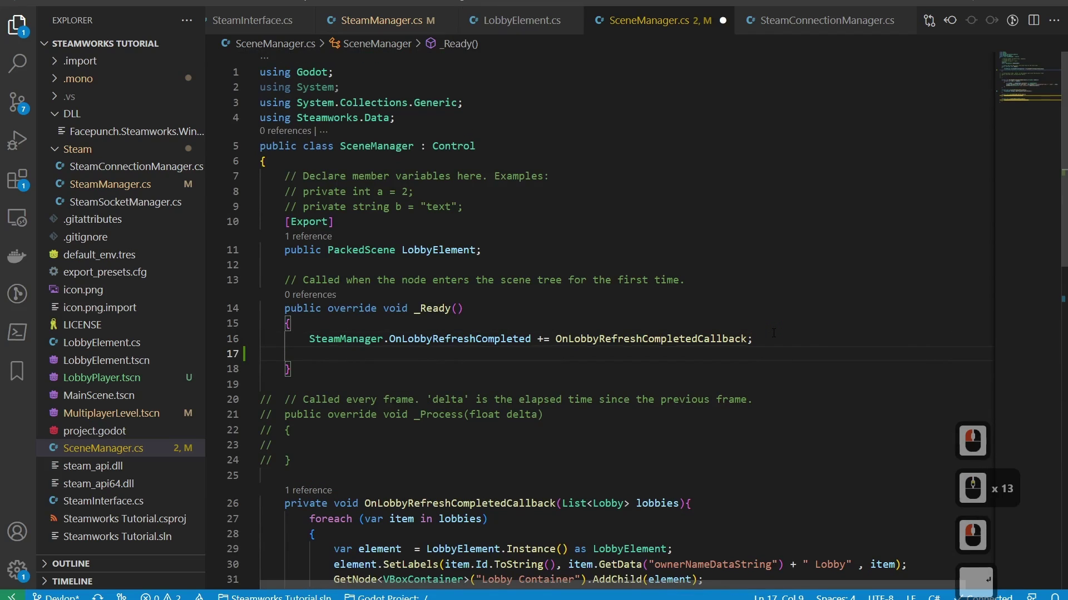
Begin the SteamManager.OnPlayerJoinLobby += subscription line in _Ready via IntelliSense
type("steam")
type("n")
key("BackSpace")
type("an")
key("Tab")
type("n")
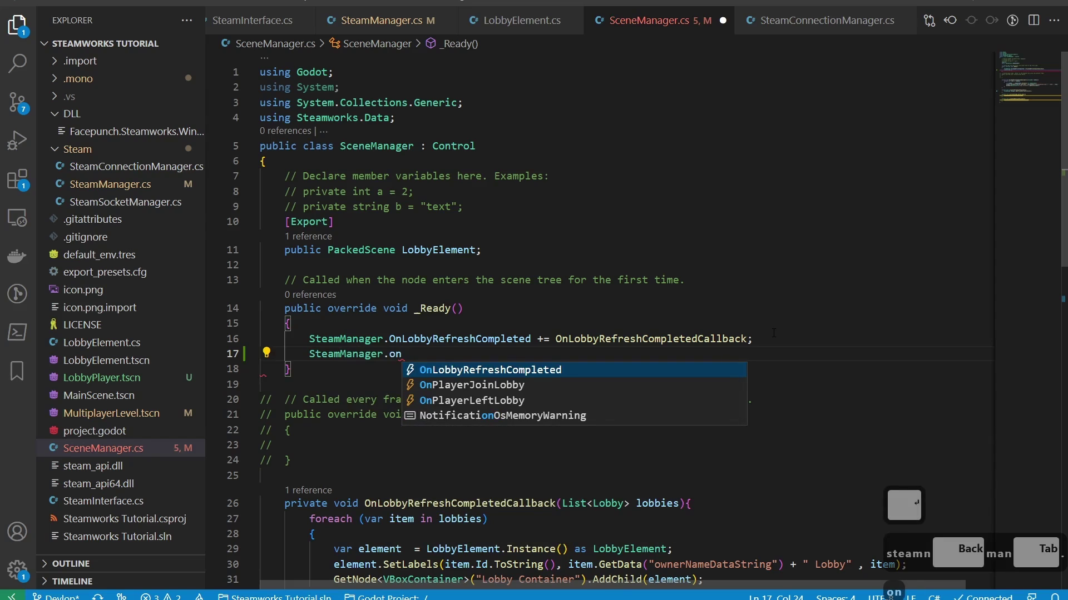
key("Down")
key("Return")
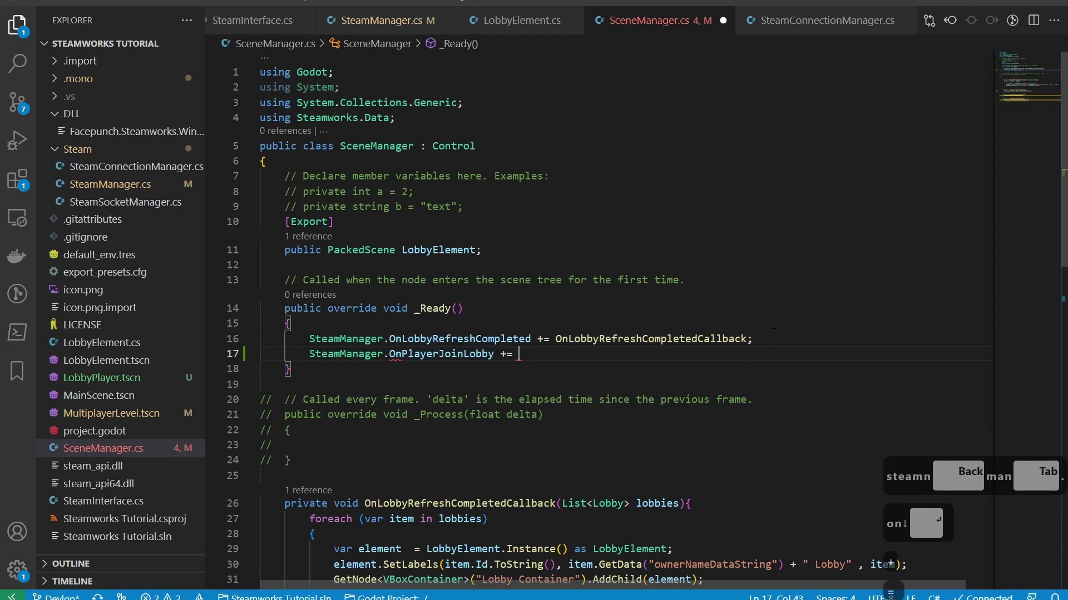
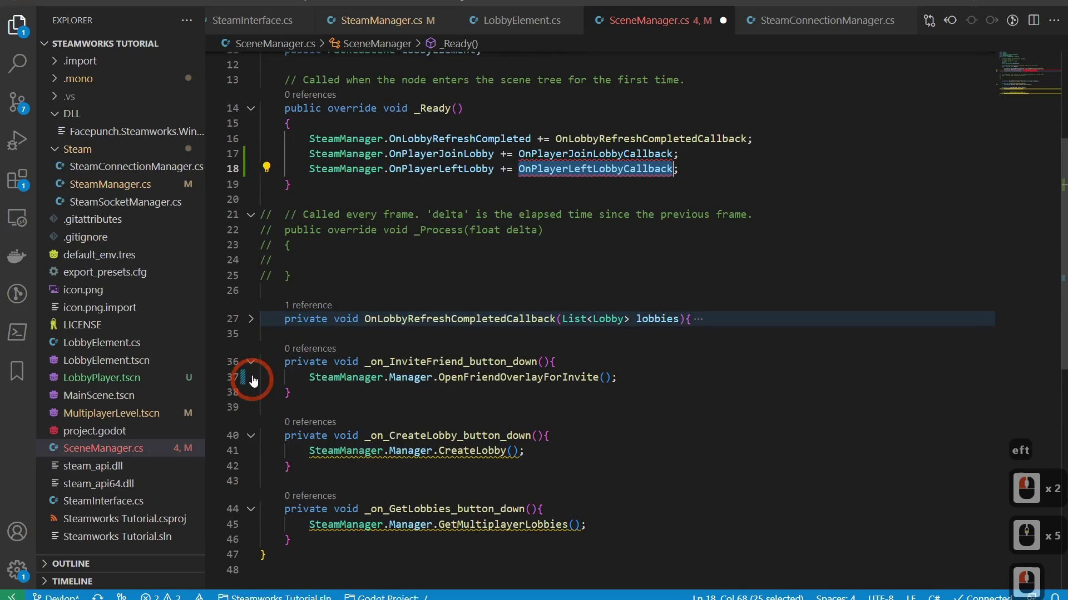
Collapse the button handlers and give OnPlayerJoinLobbyCallback a Friend friend parameter and body
left_click(262, 369)
left_click(261, 410)
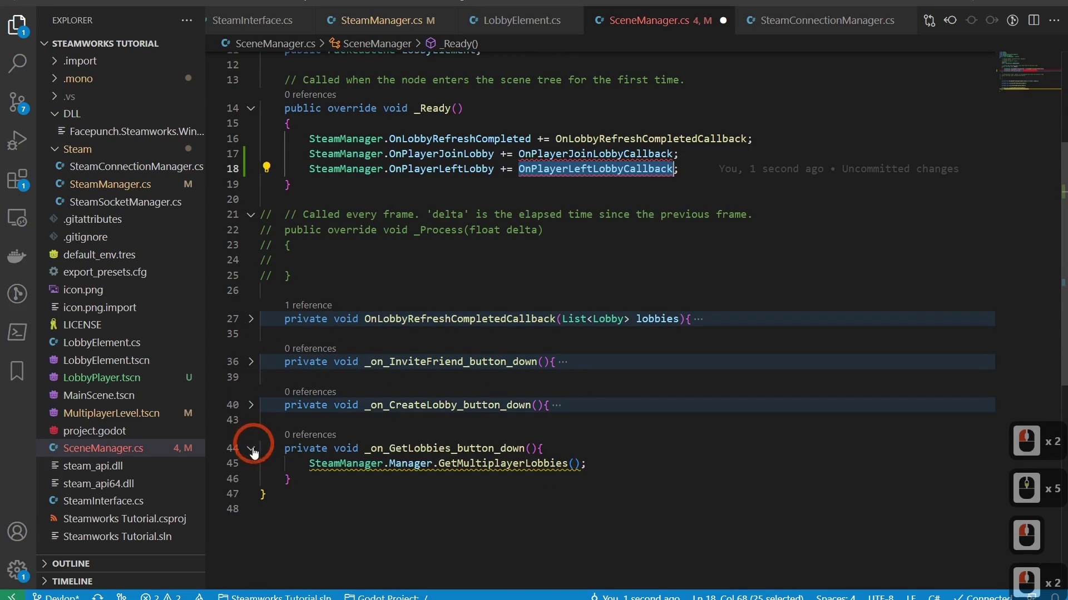
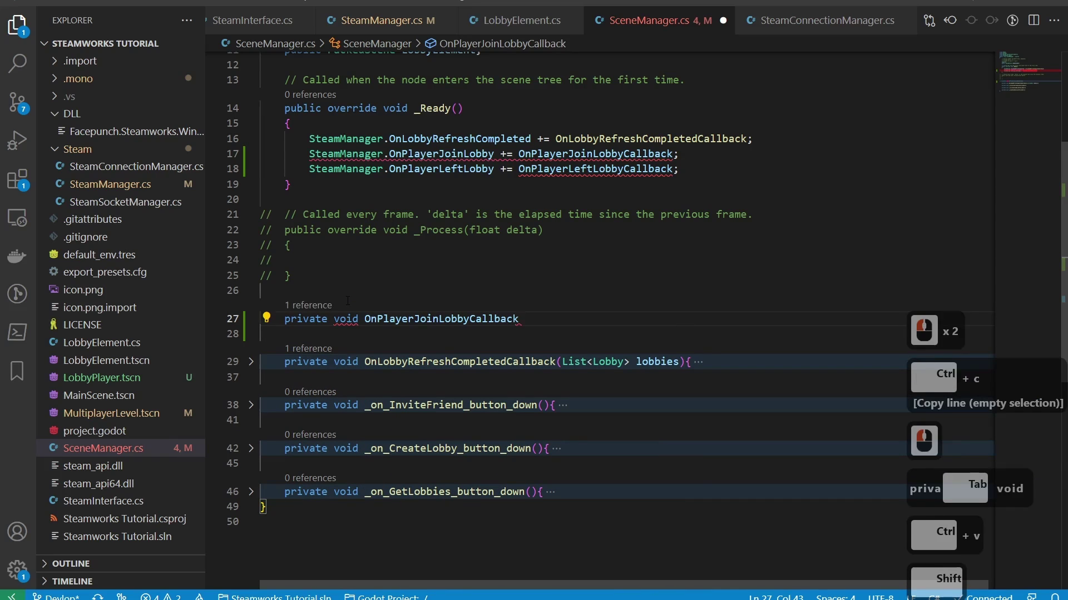
key("Left")
type("fir")
key("BackSpace")
key("BackSpace")
key("BackSpace")
type("red")
key("BackSpace")
key("BackSpace")
key("BackSpace")
key("BackSpace")
type("iend")
key("Right")
key("Return")
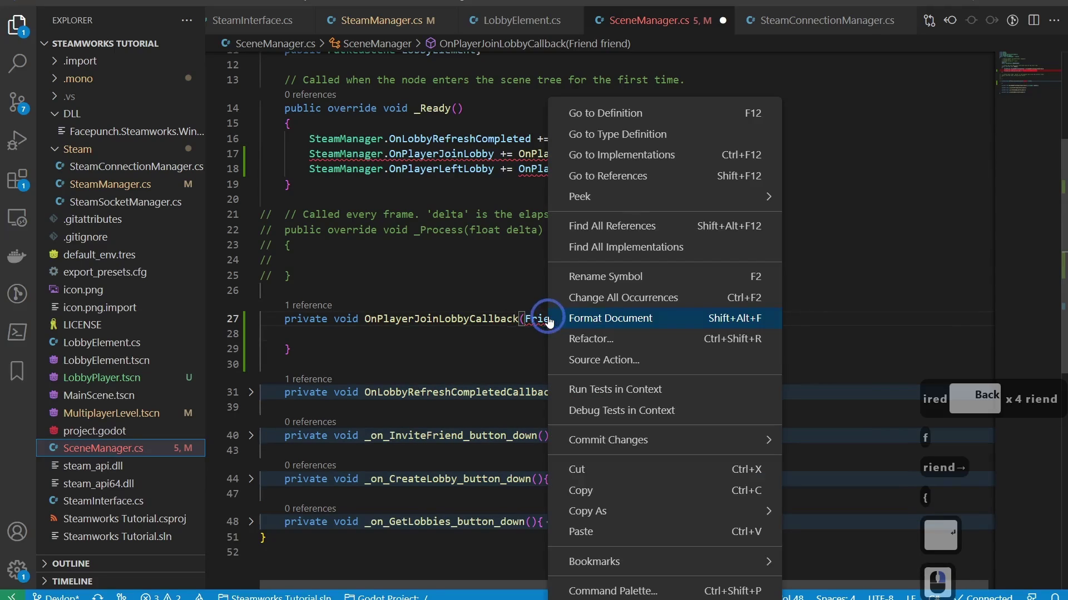
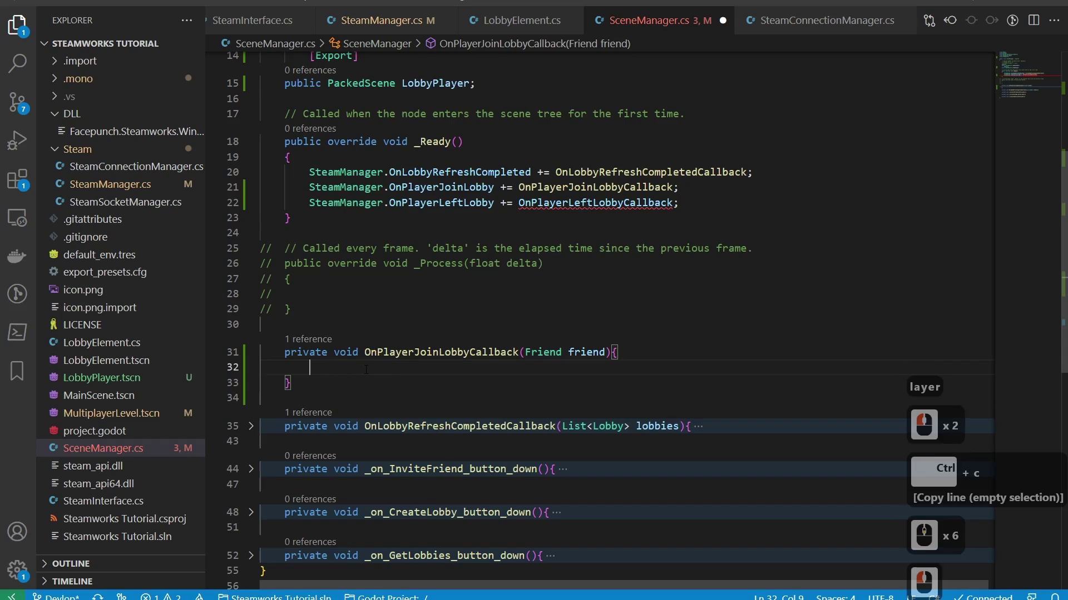
Add var elemet = LobbyPlayer.Instance() as LobbyPlayer; then switch to the Godot editor
type("var el")
type("emet =")
key("ctrl+v")
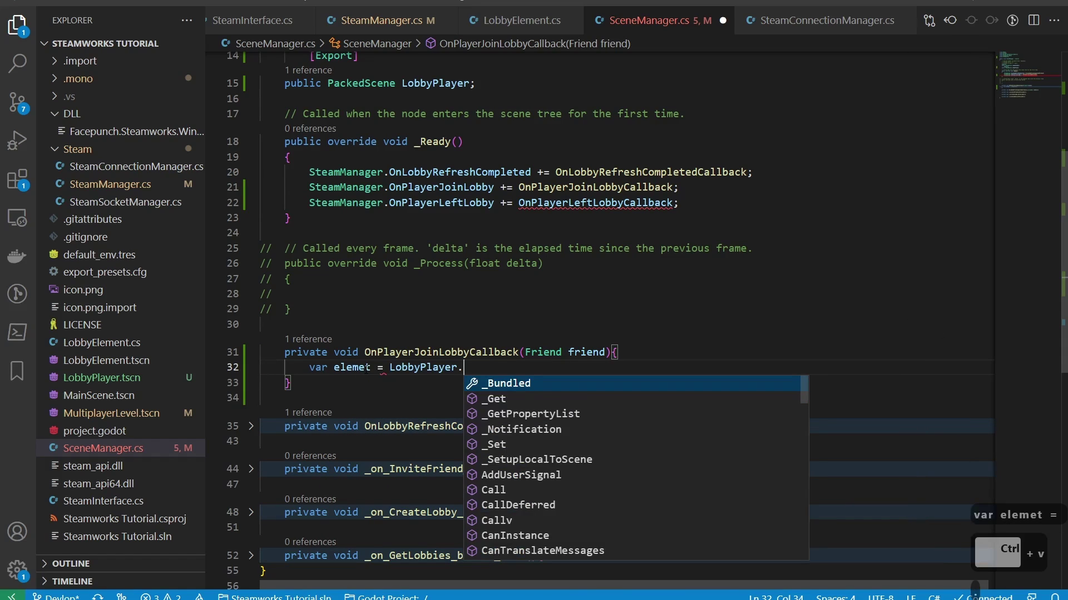
type("s")
key("Tab")
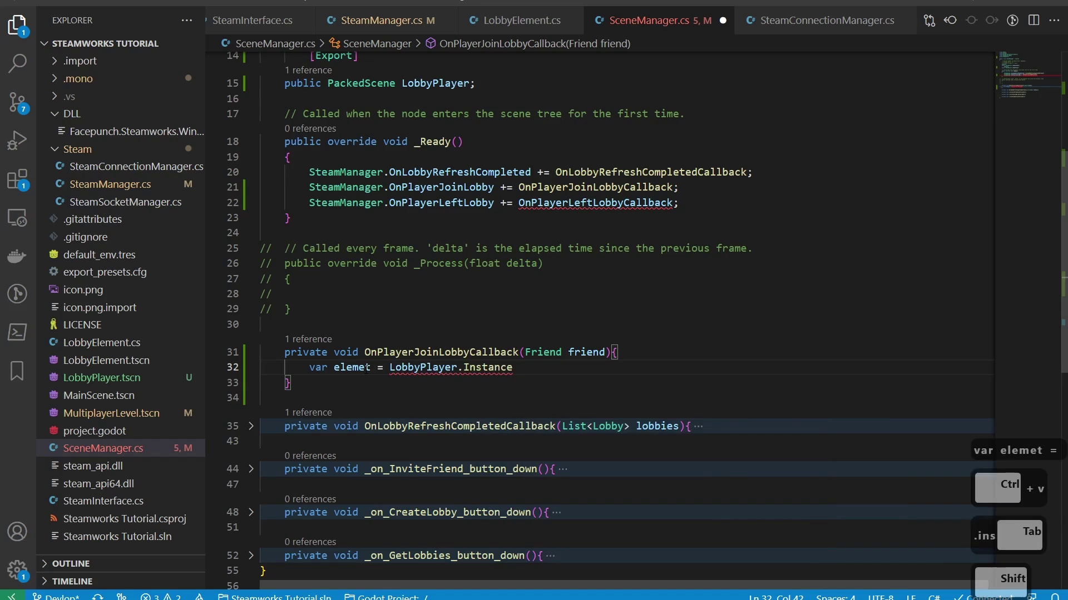
type("as iobbypla")
key("Tab")
type(";")
key("Tab")
key("Return")
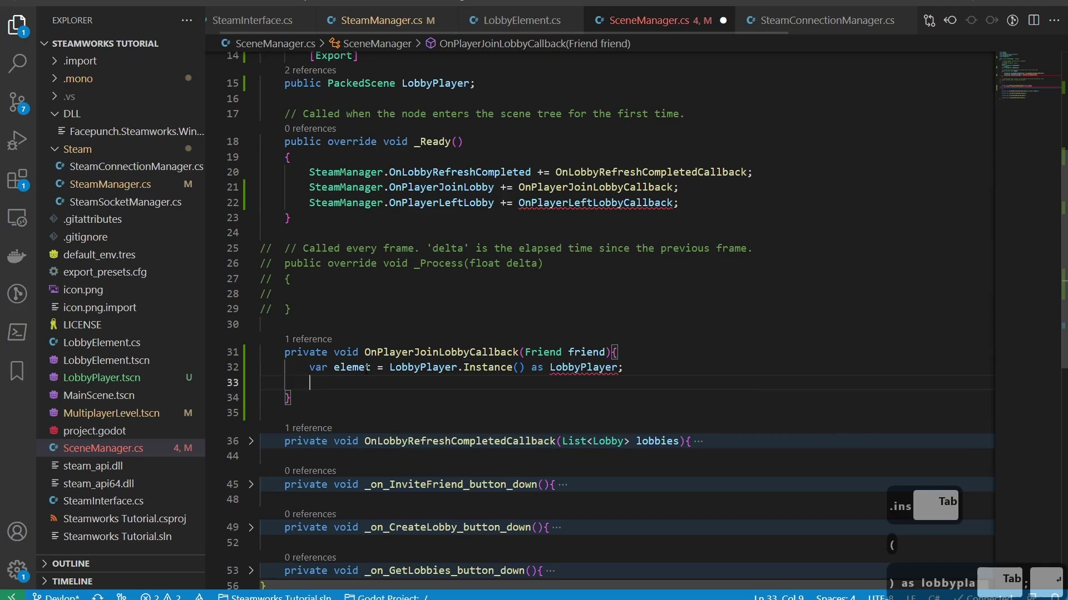
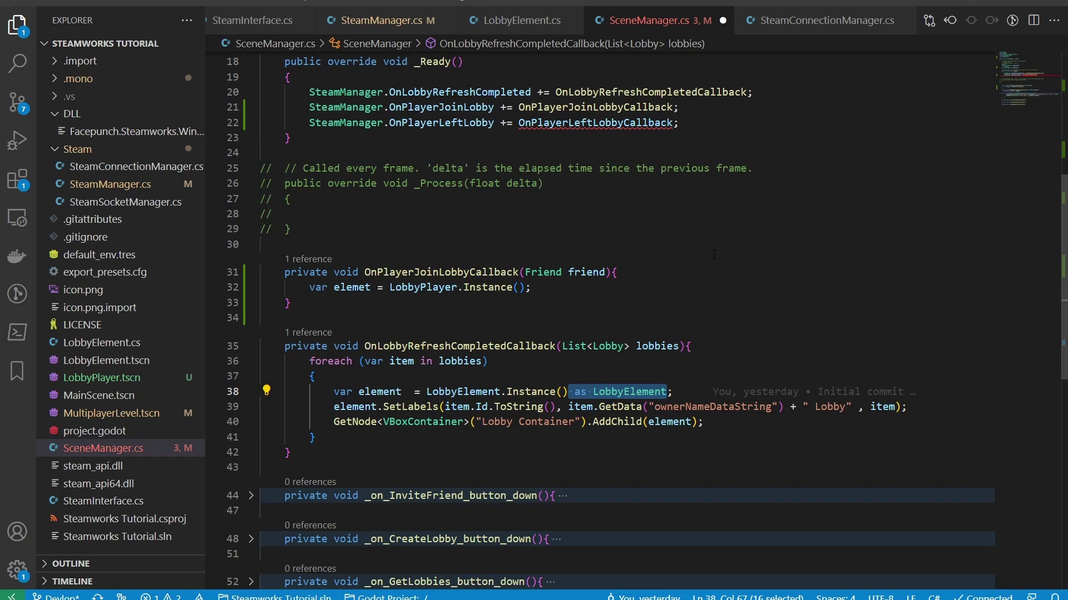
key("alt+Tab")
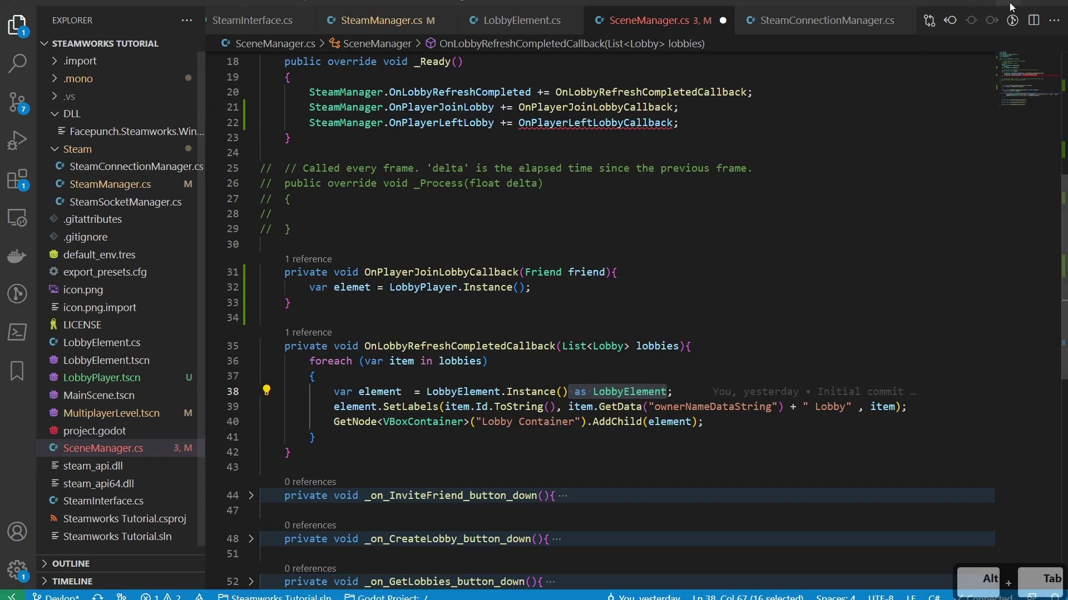
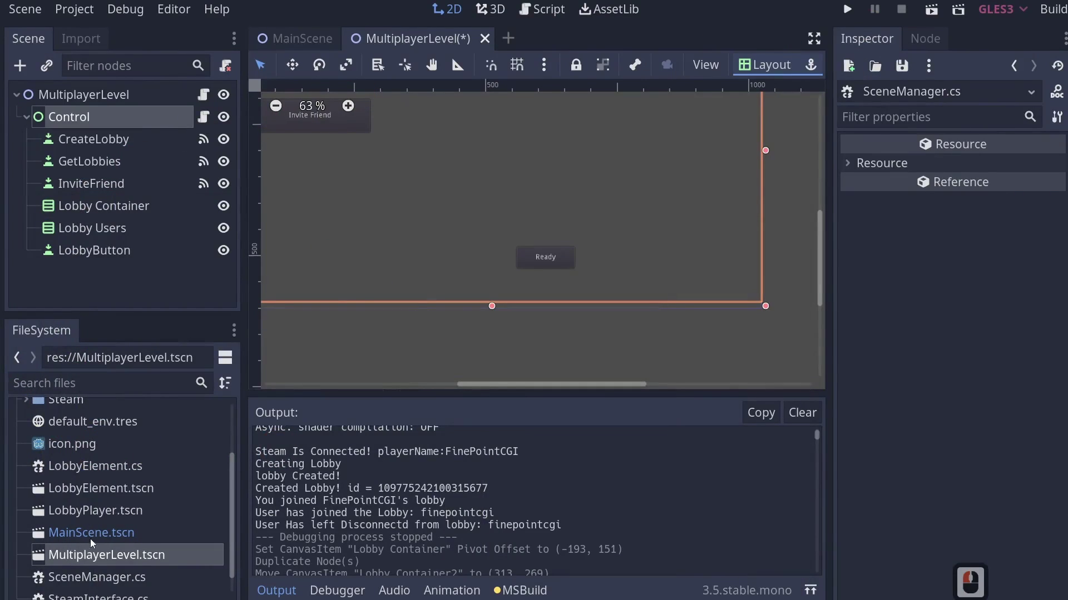
Open the LobbyPlayer scene and attach a new LobbyPlayer.cs script to its root node
left_click(110, 512)
double_click(108, 518)
middle_click(85, 97)
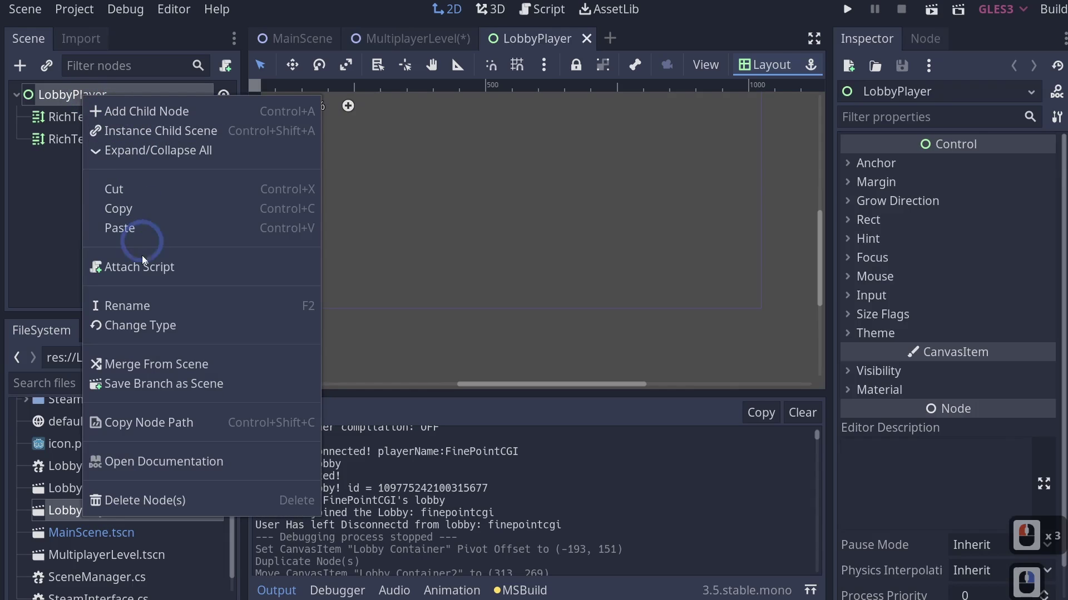
middle_click(145, 267)
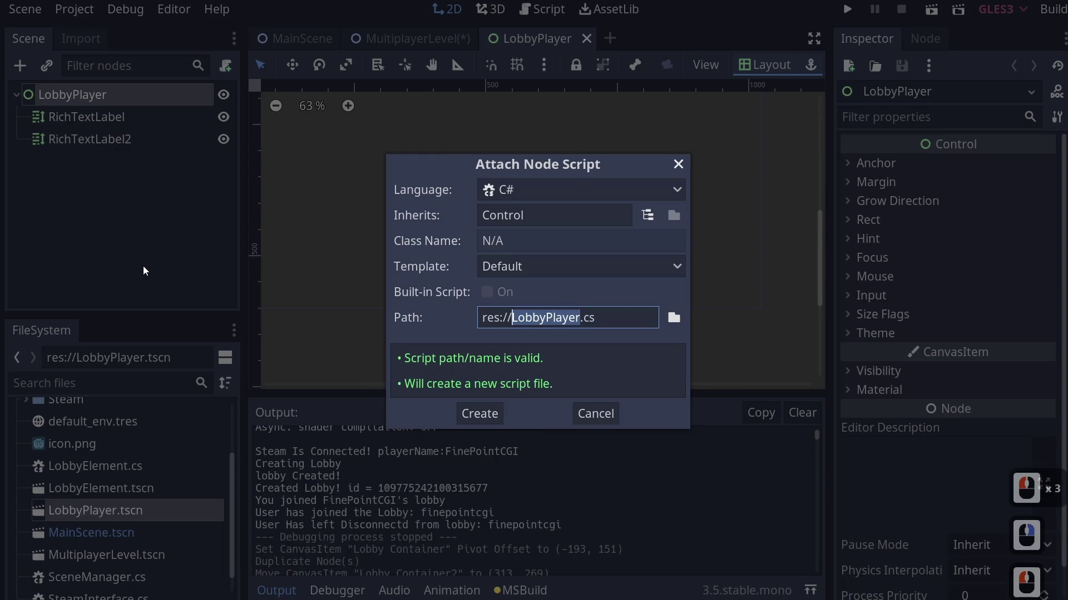
key("Return")
left_click(146, 268)
key("alt+Tab")
Rename the first RichTextLabel node to Username
double_click(102, 127)
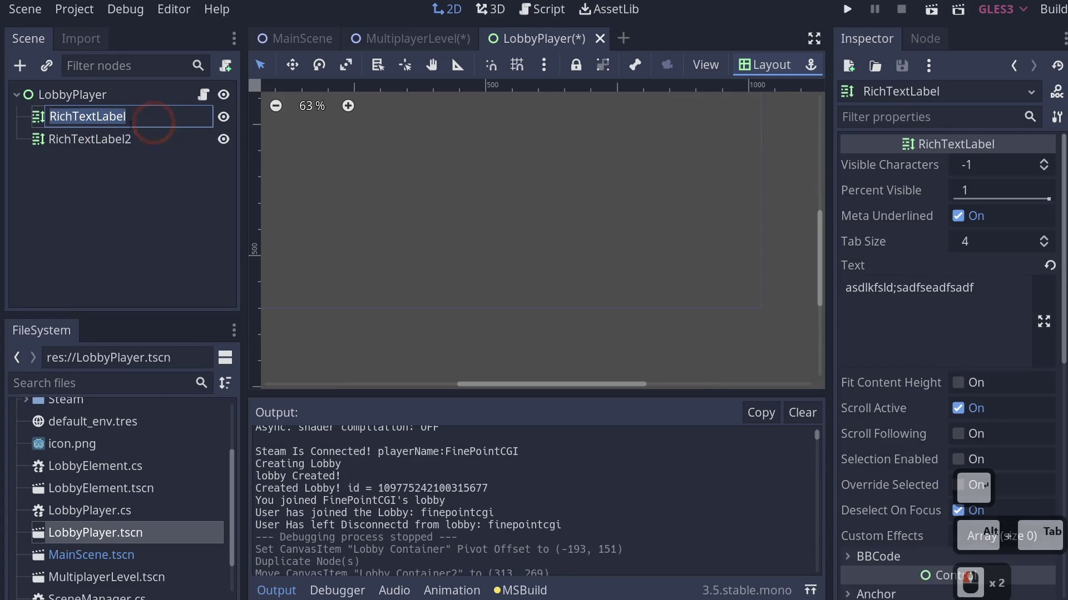
middle_click(594, 256)
middle_click(593, 276)
middle_click(595, 274)
middle_click(597, 264)
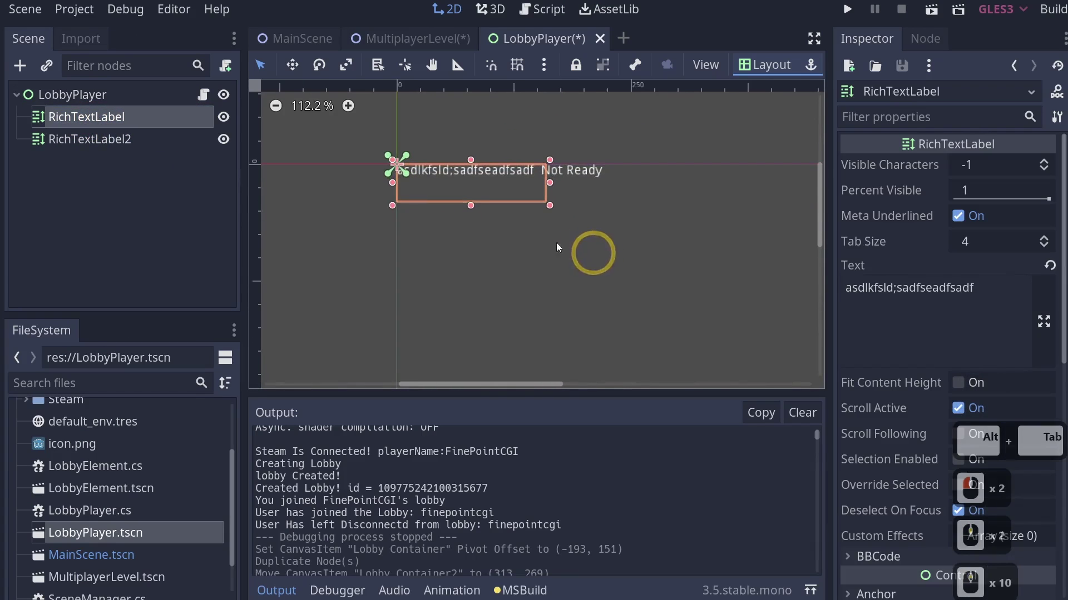
double_click(124, 119)
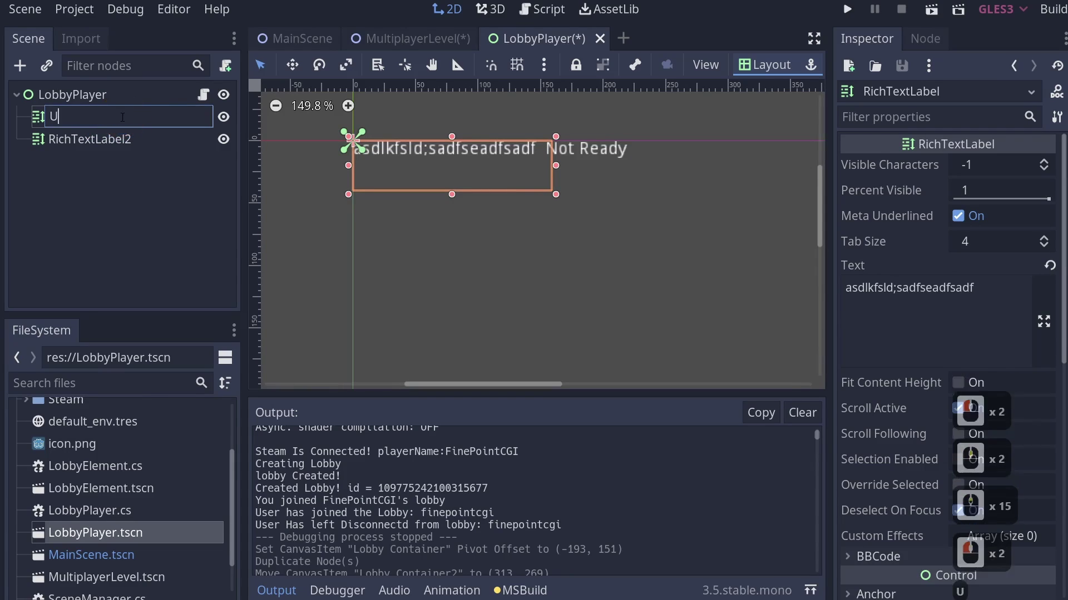
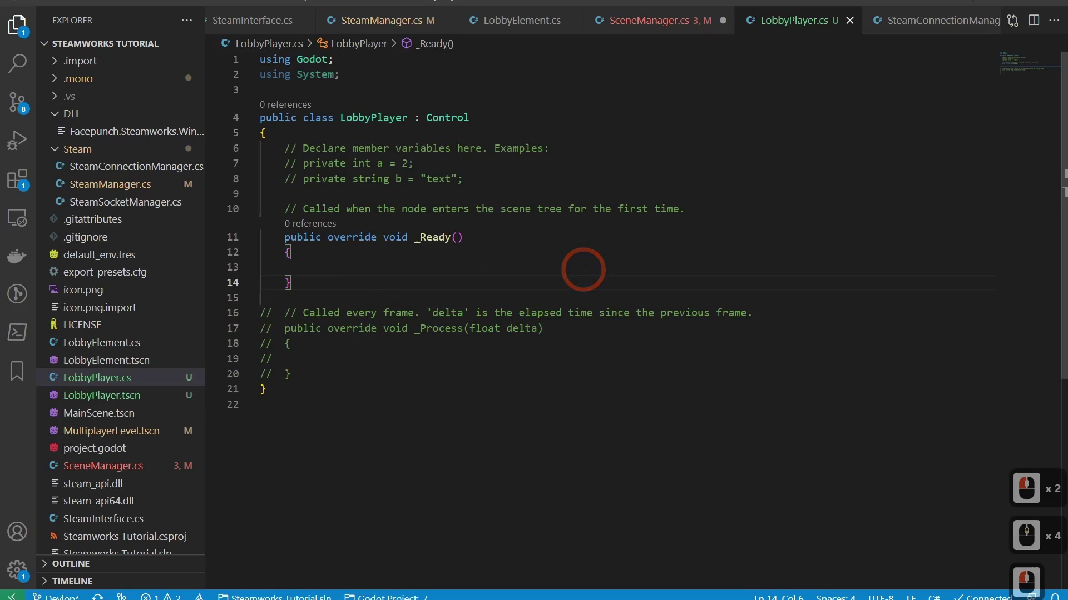
Declare public void SetPlayerInfo(string player) with an opened method body
key("Return")
key("Return")
type("p")
key("BackSpace")
type("ublic vidtayerfo")
type("tre")
key("BackSpace")
key("BackSpace")
key("Tab")
type("layer")
key("Down")
key("Right")
key("Return")
key("BackSpace")
key("Tab")
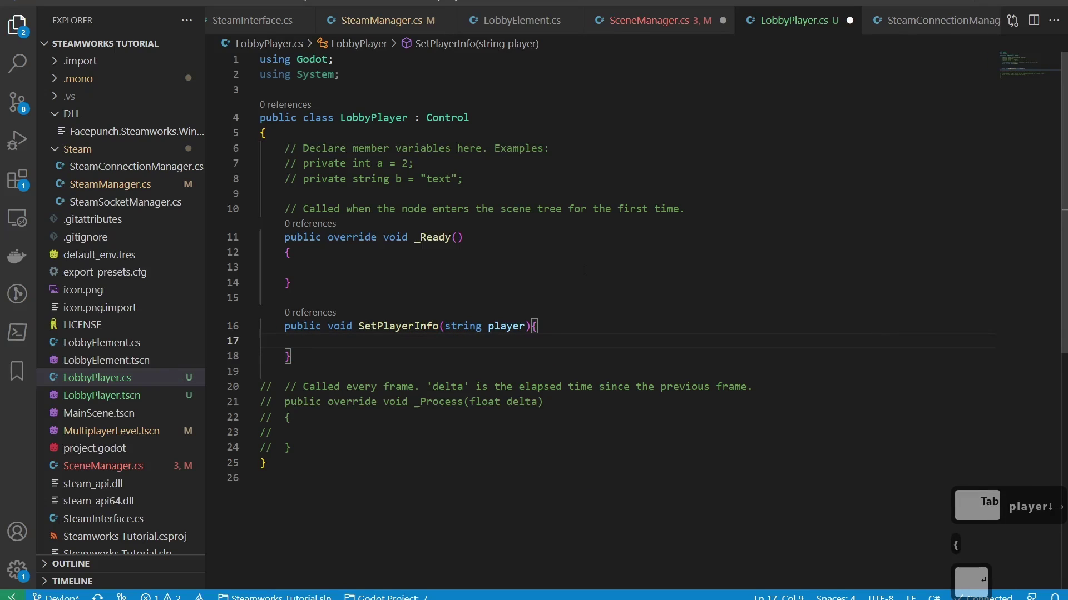
Write GetNode<RichTextLabel>("Username") inside the method body via completions
type("etnod")
key("Tab")
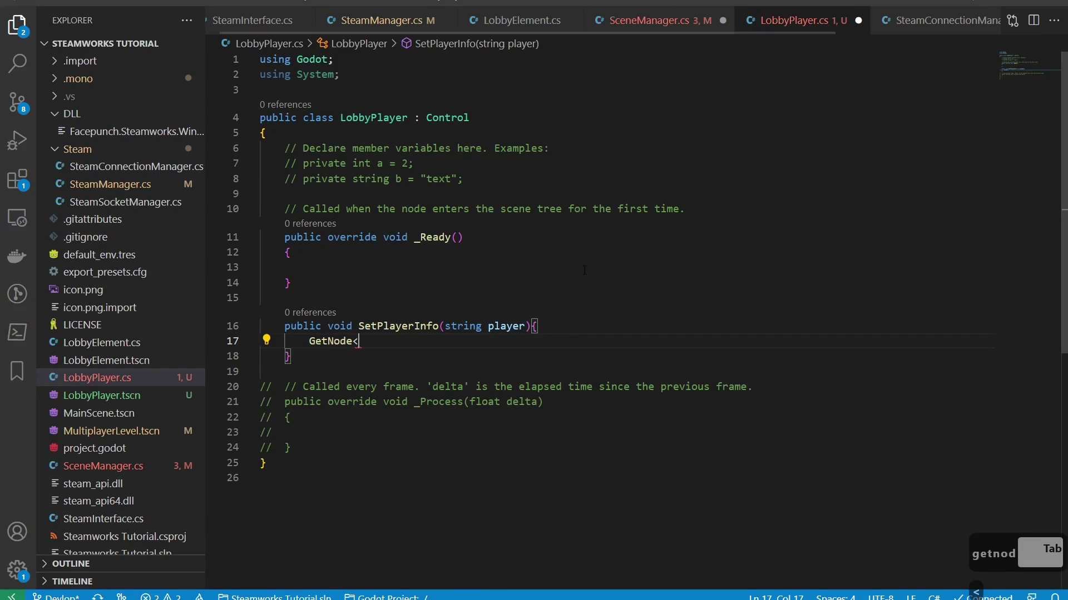
type("ichtec")
key("Return")
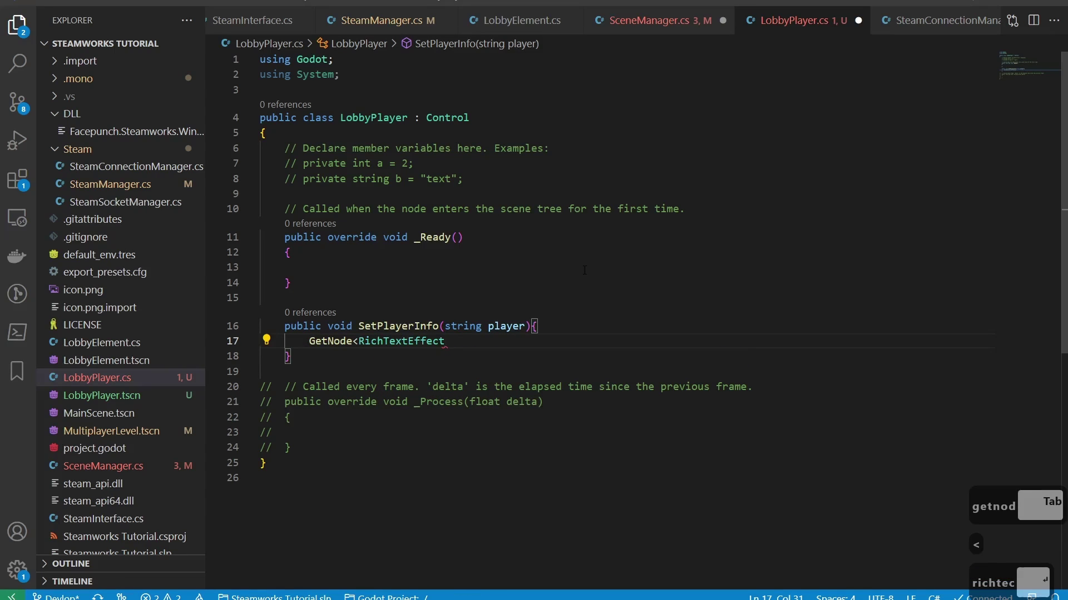
key("BackSpace")
key("BackSpace")
key("BackSpace")
key("Return")
key("<")
key("BackSpace")
key("Tab")
key(">")
key("Tab")
key("BackSpace")
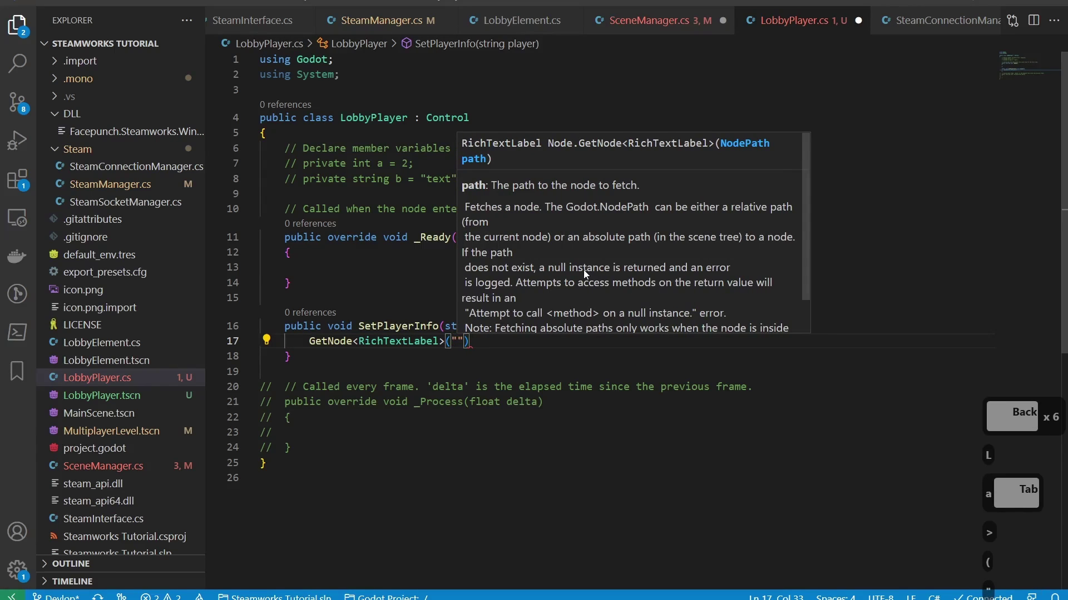
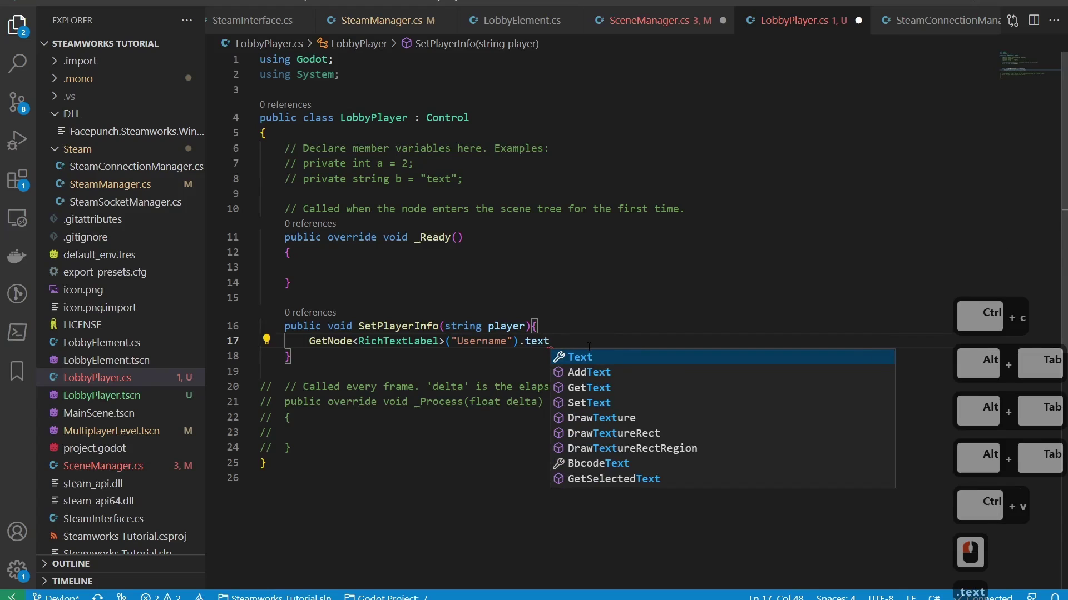
Finish the statement as .Text = player; and leave a blank line below the method
key("Tab")
type("plyaer")
key("Tab")
type(";")
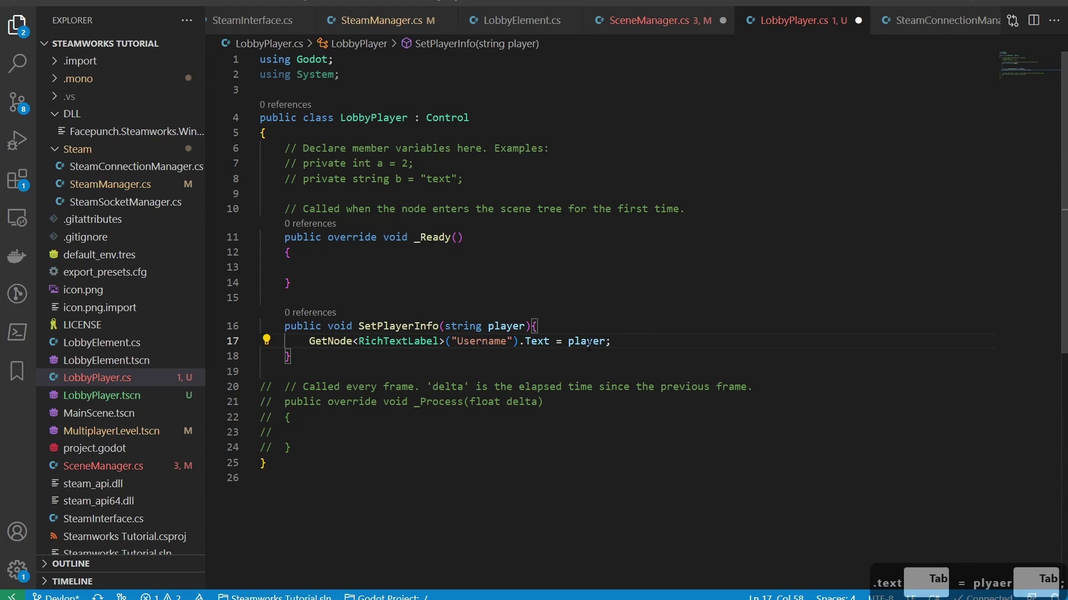
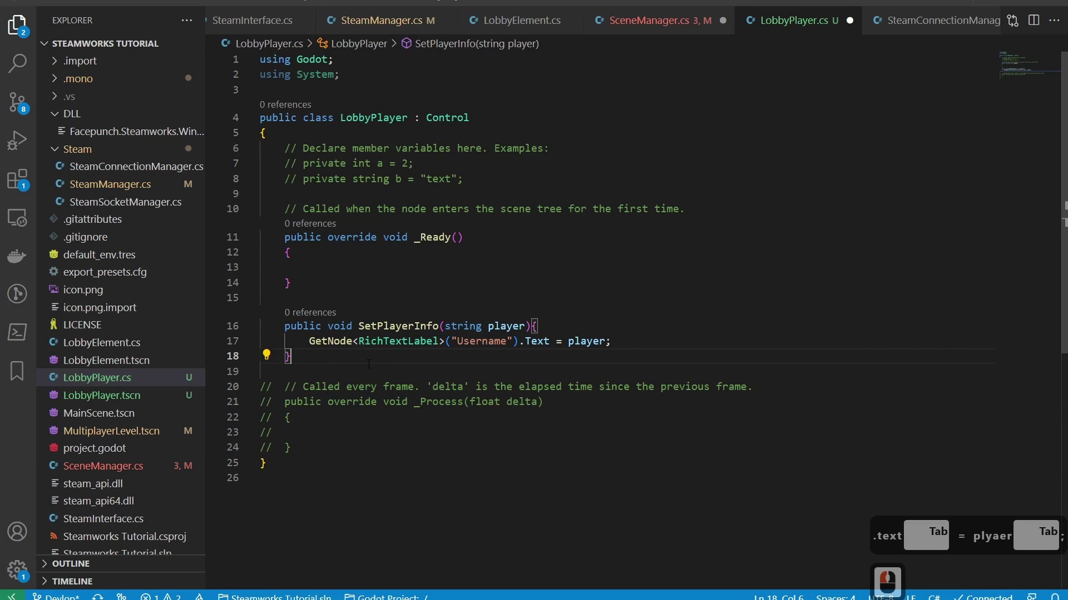
key("Return")
key("Return")
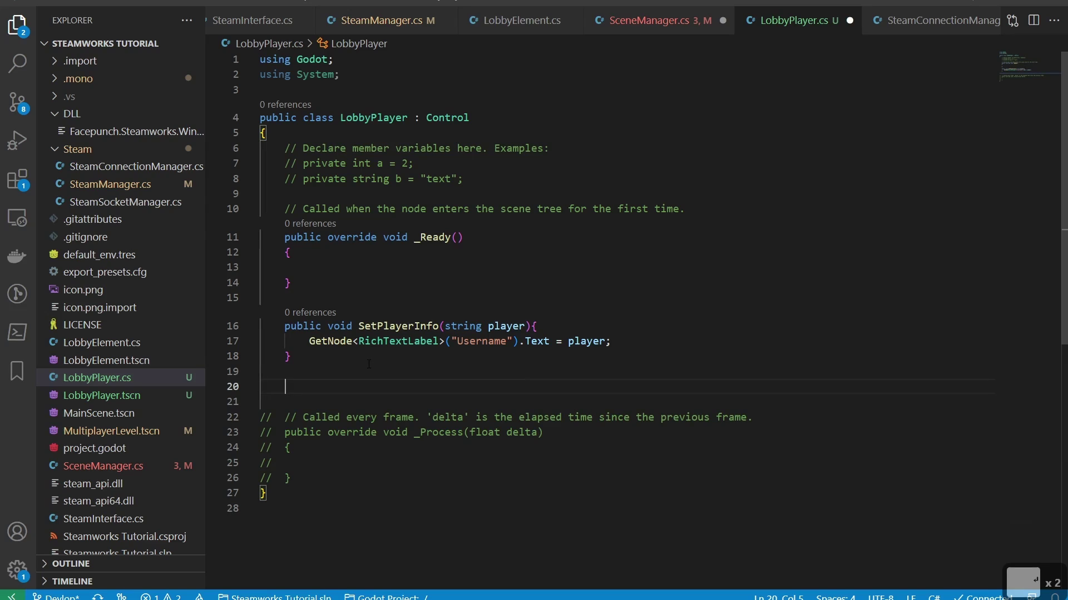
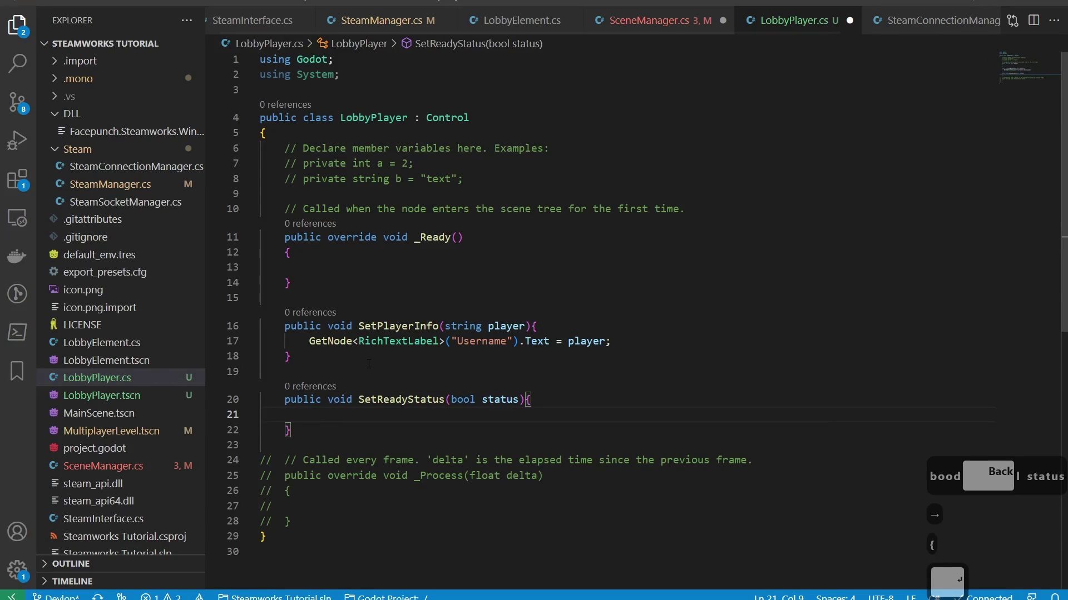
Fix the SetReadyStatus parameter name to status and open the if block body
type("tat")
key("BackSpace")
key("BackSpace")
key("BackSpace")
key("BackSpace")
type("at Back x4 status")
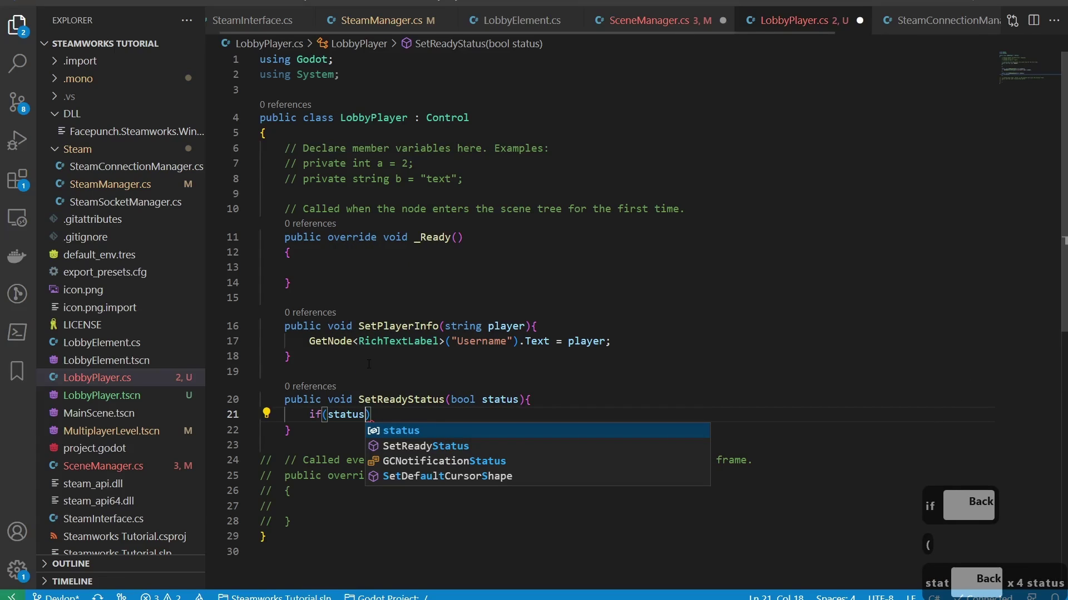
key("Right")
key("Return")
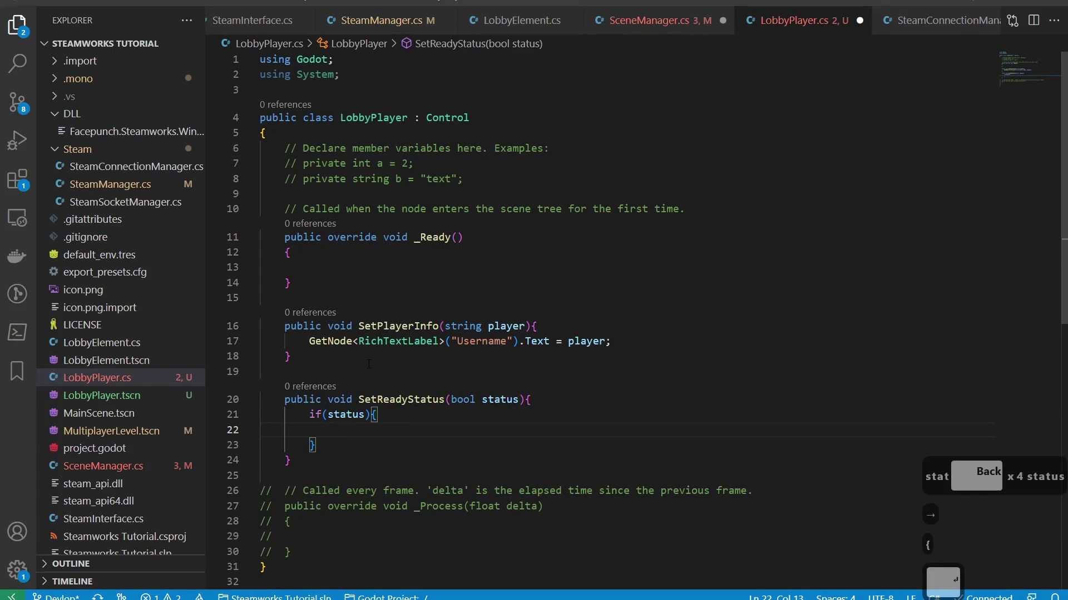
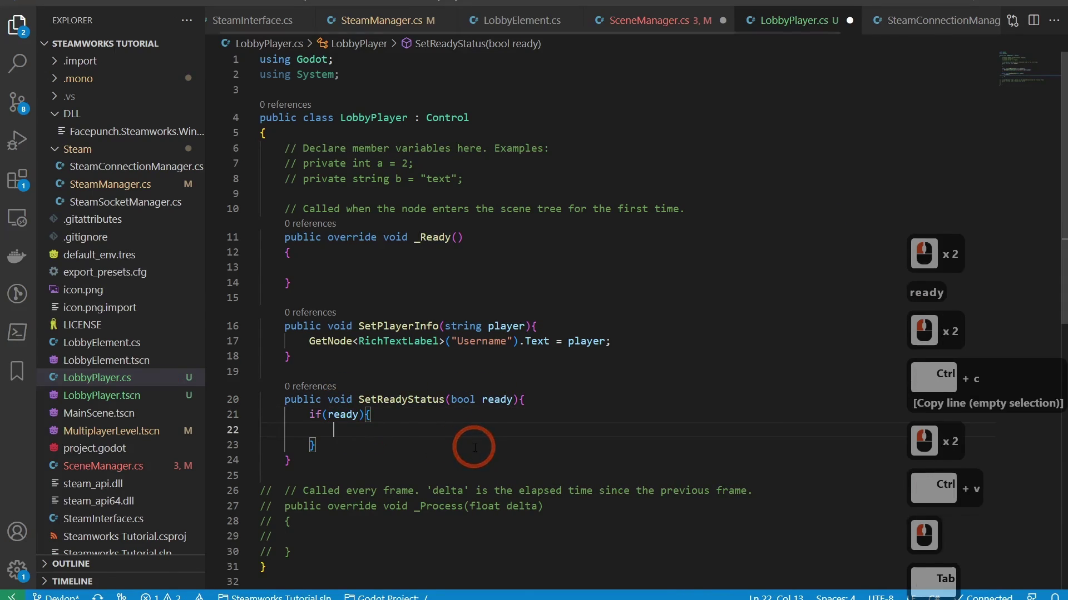
Start a GetNode<RichTextLabel>("") call inside the if block
type("getnode")
key("Tab")
key("Tab")
type("ich")
key("Down")
key("Return")
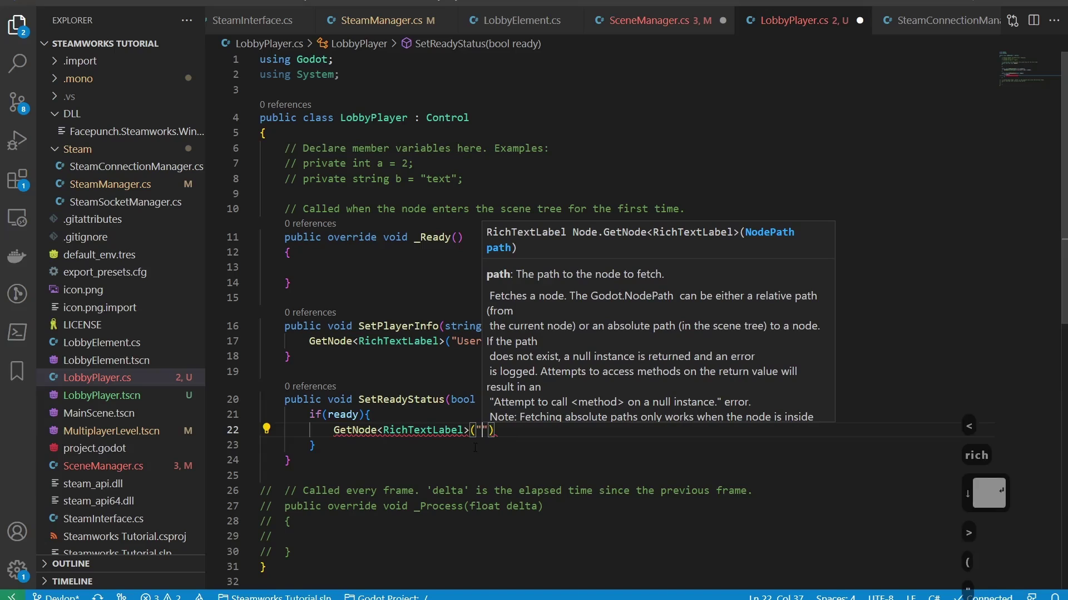
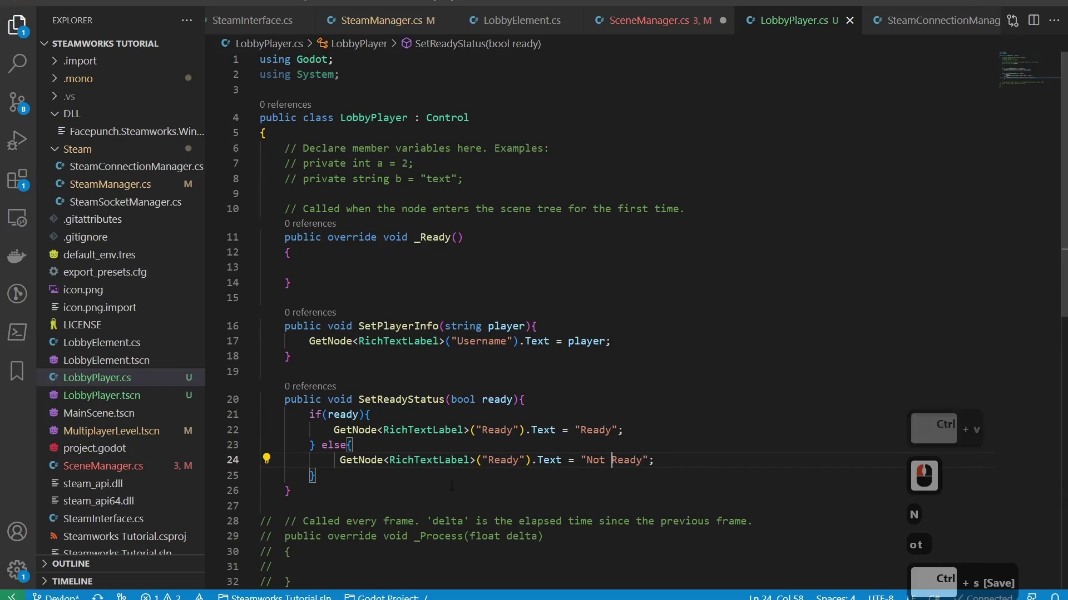
In SceneManager.cs, rename the instanced variable to element and begin element.Name =
left_click(660, 26)
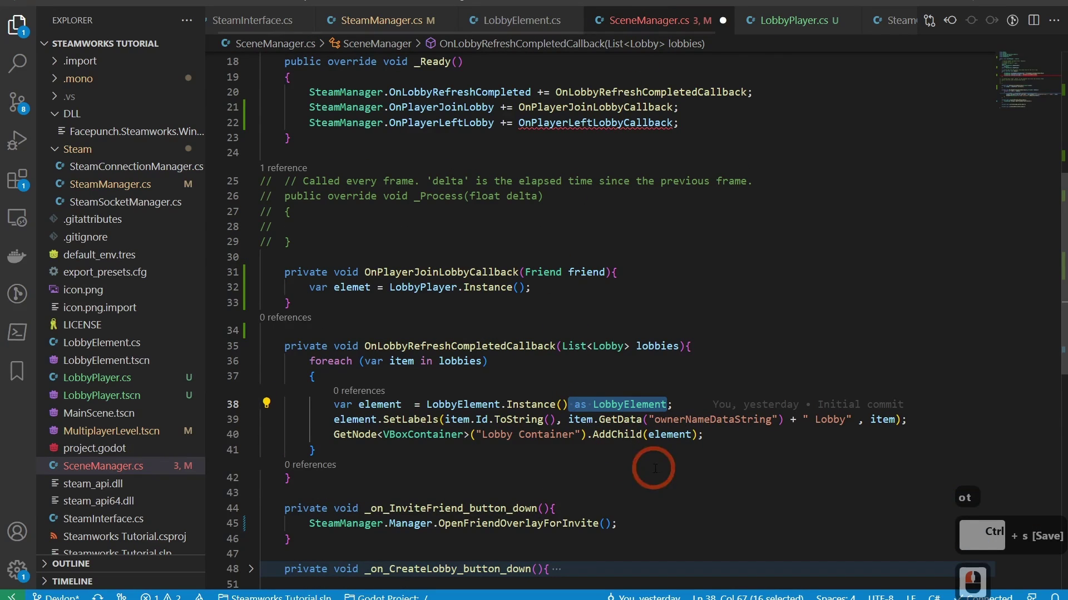
scroll("down", 3)
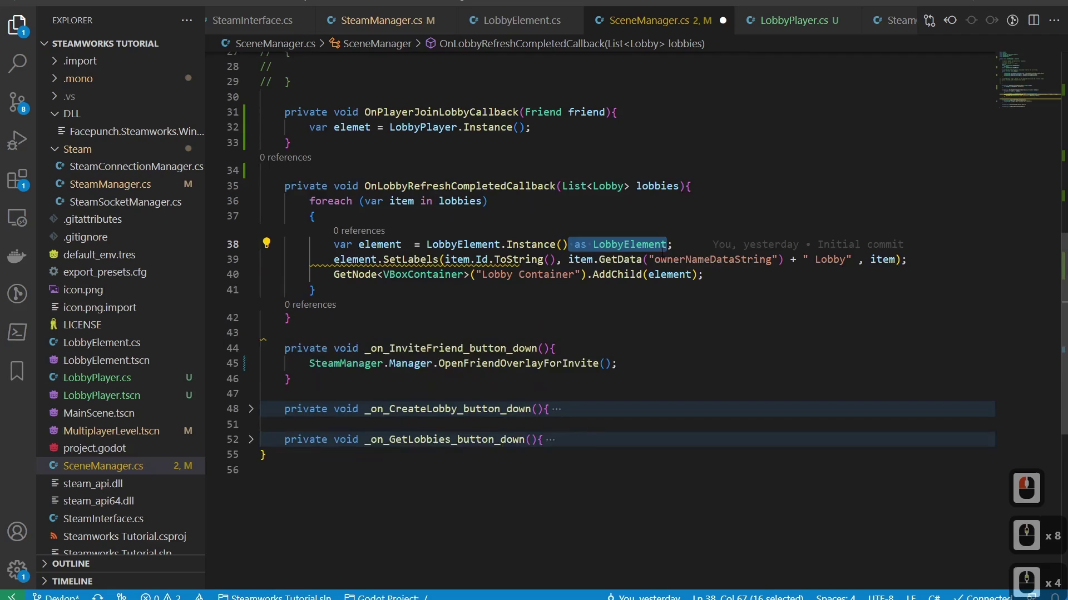
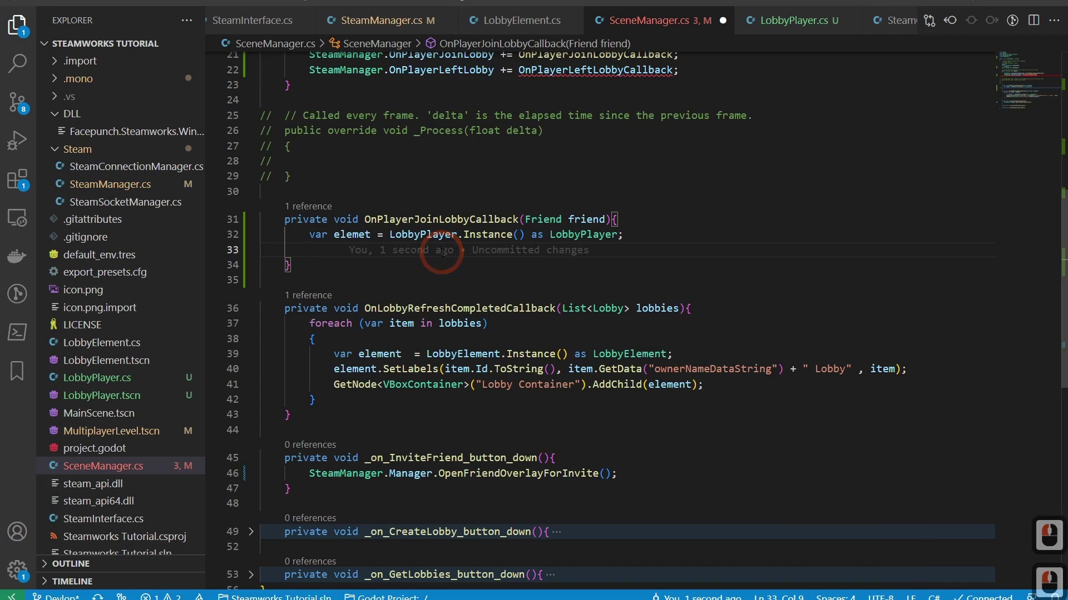
type("elem")
key("Tab")
key("Left")
key("Left")
type("n")
key("Up")
key("Right")
key("Down")
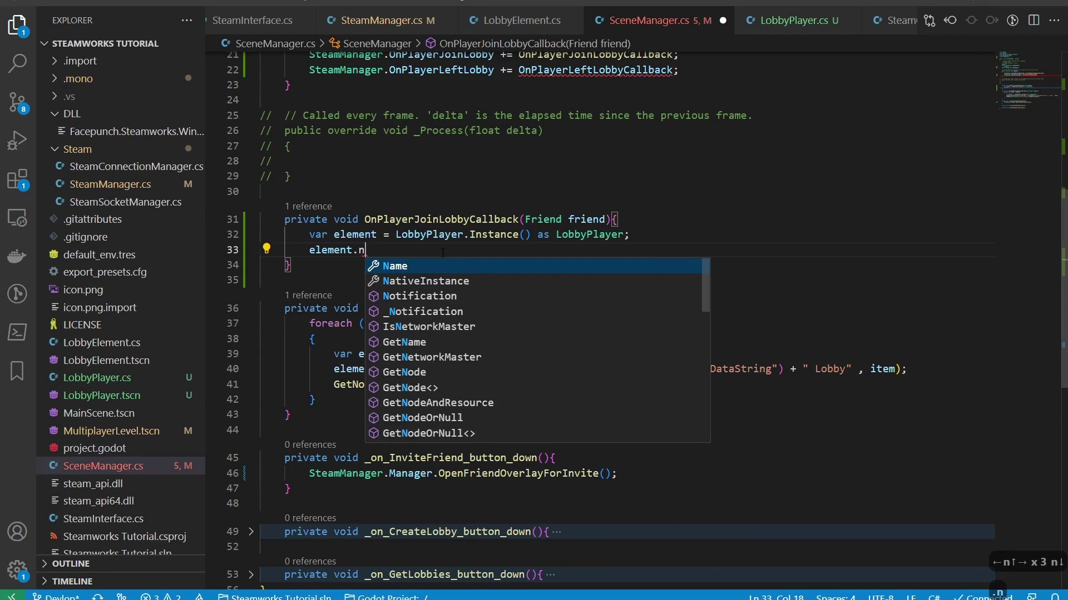
key("Tab")
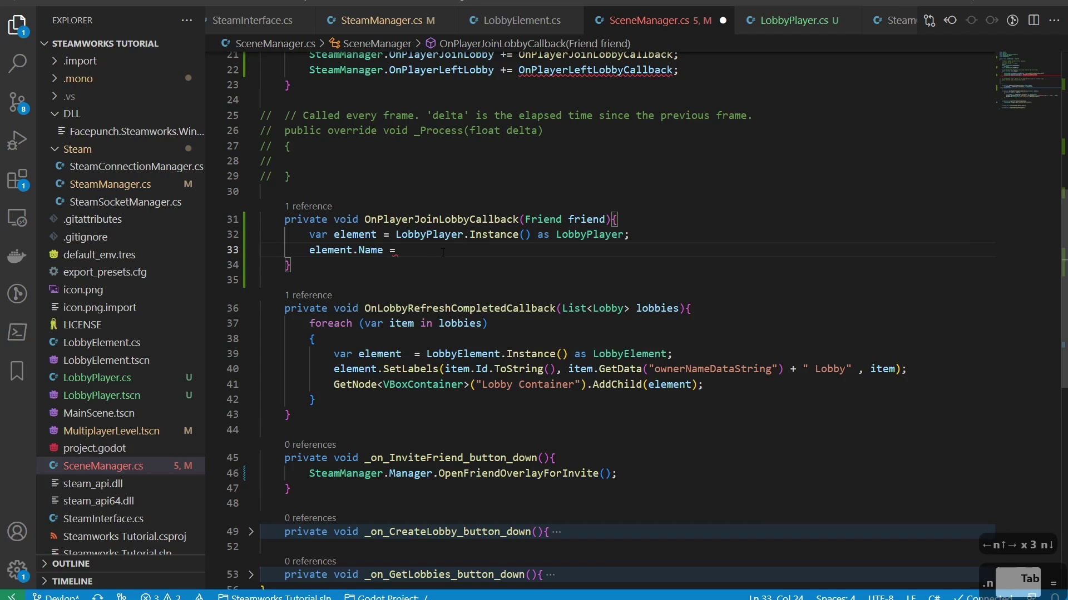
Reference friend, try its Name member, then remove it to choose another
type("rin")
key("Tab")
key(".")
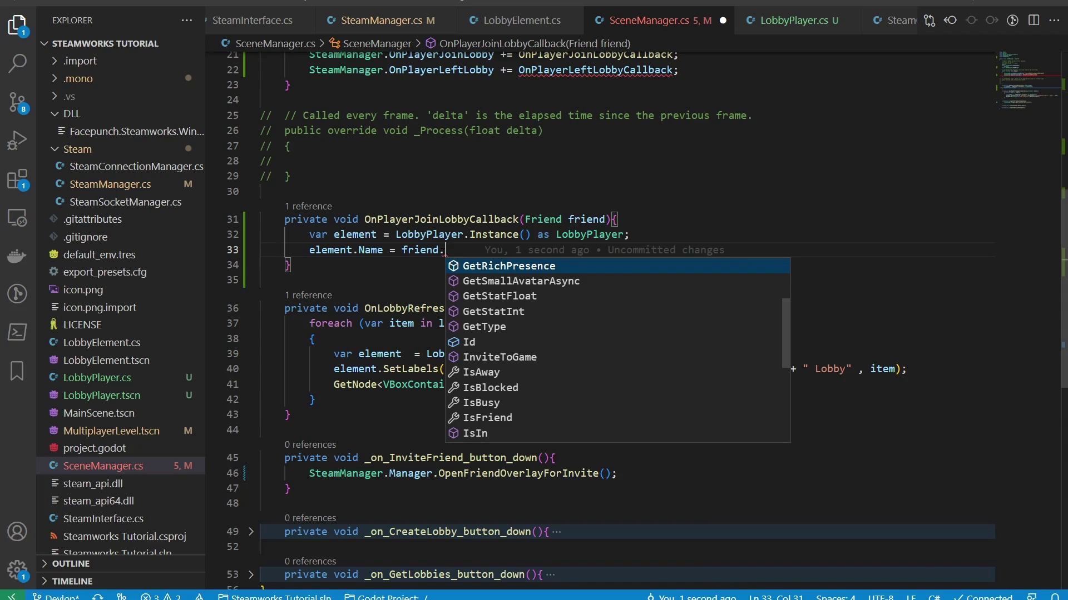
type("am")
key("Tab")
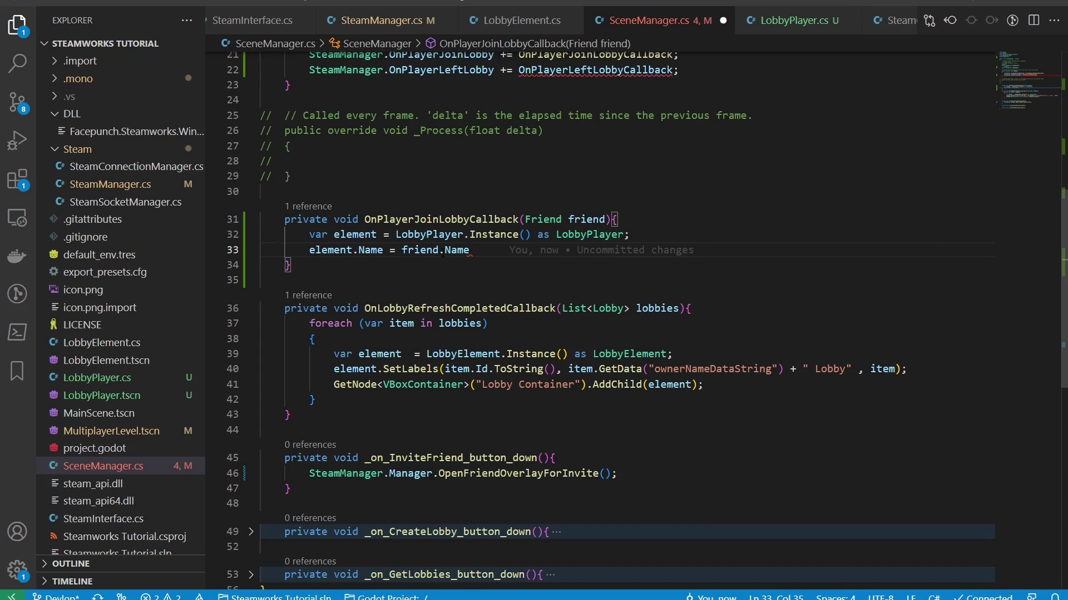
key("BackSpace")
key("BackSpace")
key("BackSpace")
key("BackSpace")
key("BackSpace")
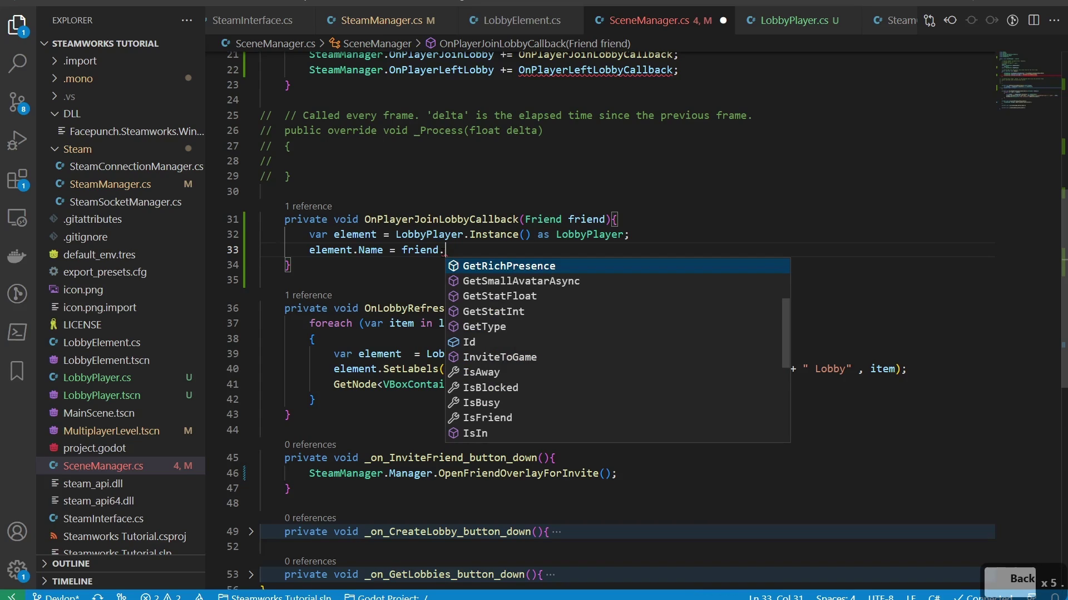
Complete the assignment as friend.Id.AccountId.ToString(); and start a new line
type("id")
key("Tab")
key("Tab")
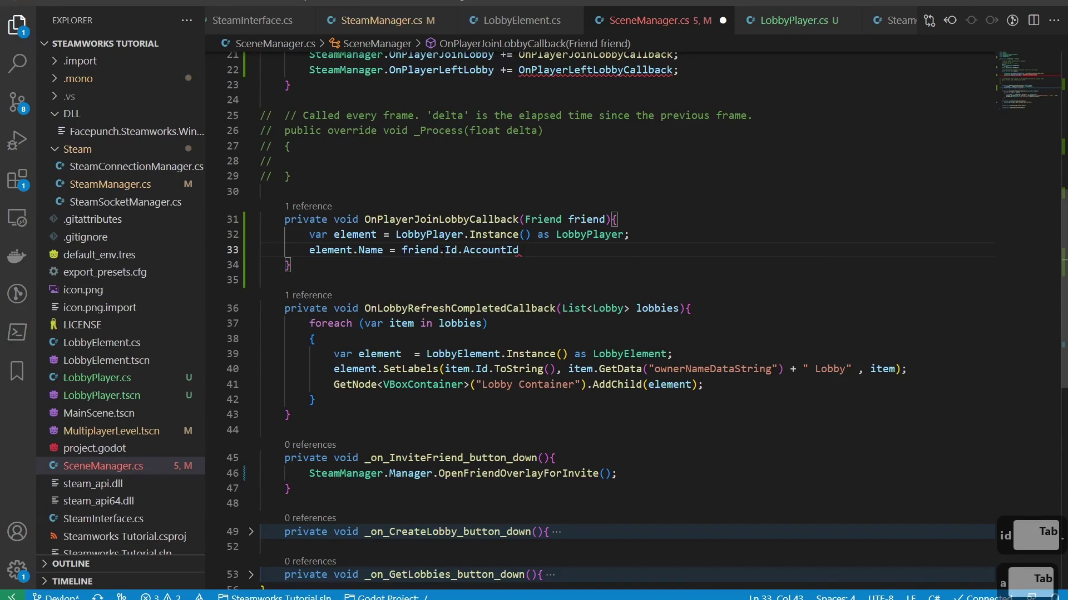
key("Tab")
key("Tab")
type(";")
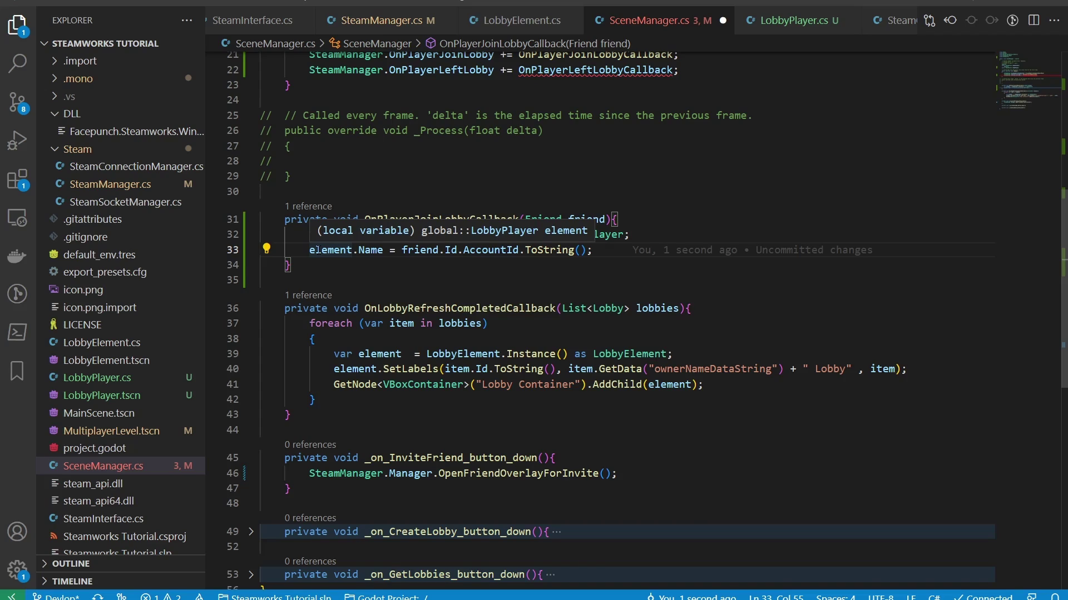
key("Return")
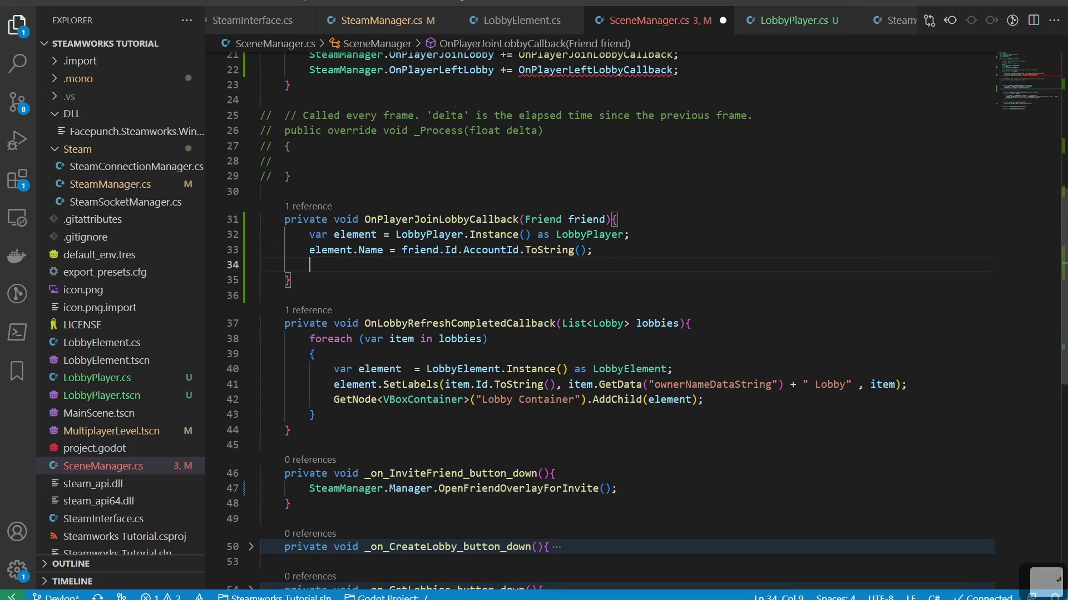
Add element.SetPlayerInfo(friend.Name); to the join callback
type("element.setplayer")
key("Tab")
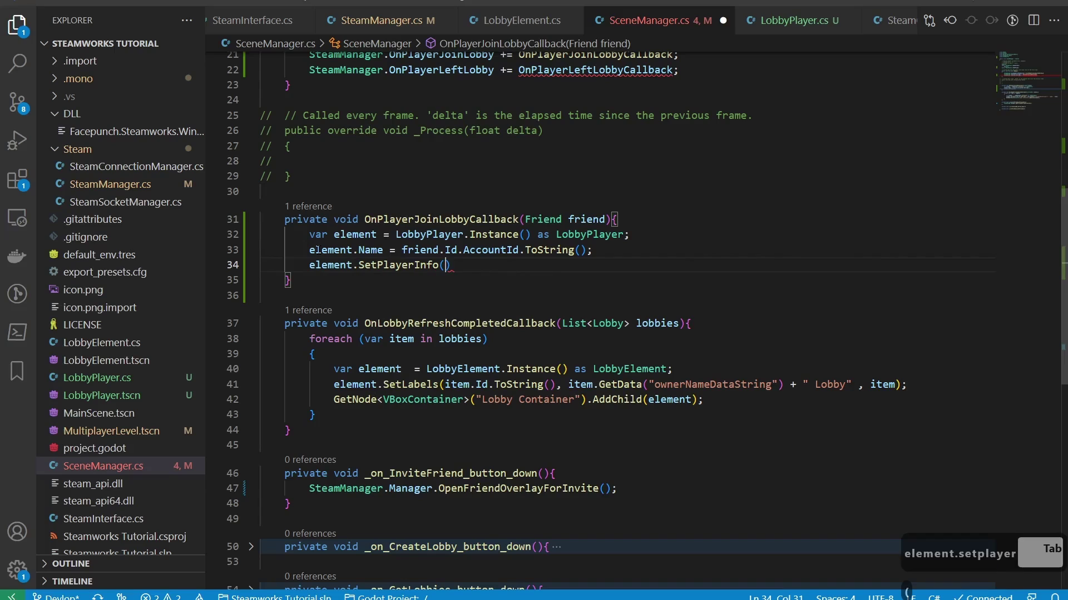
type("ir")
key("Tab")
type("a")
key("BackSpace")
type("am")
key("Tab")
key("Tab")
key("BackSpace")
key("Right")
key("Return")
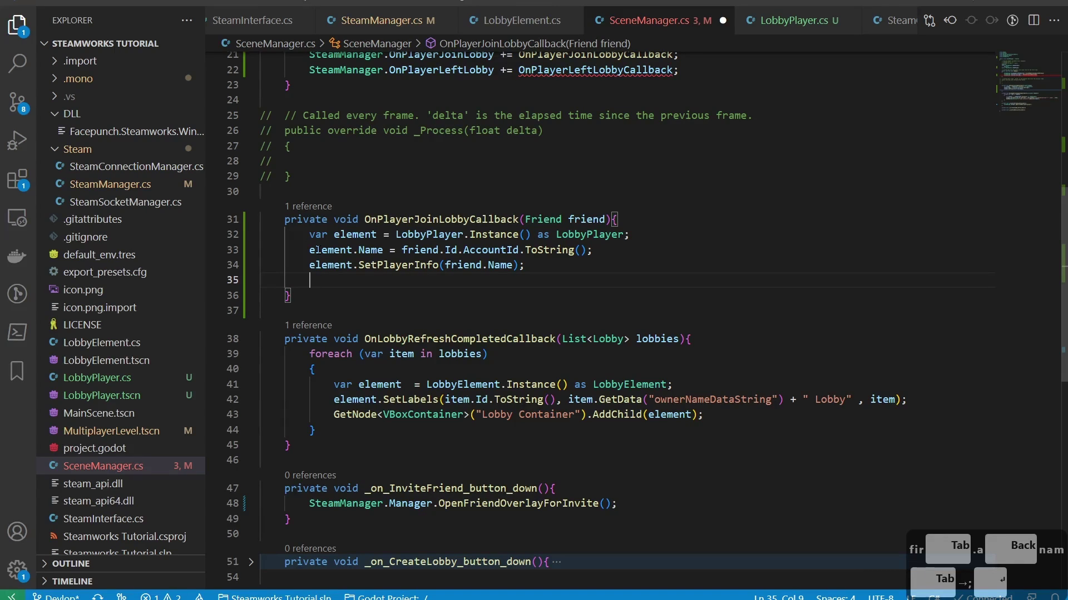
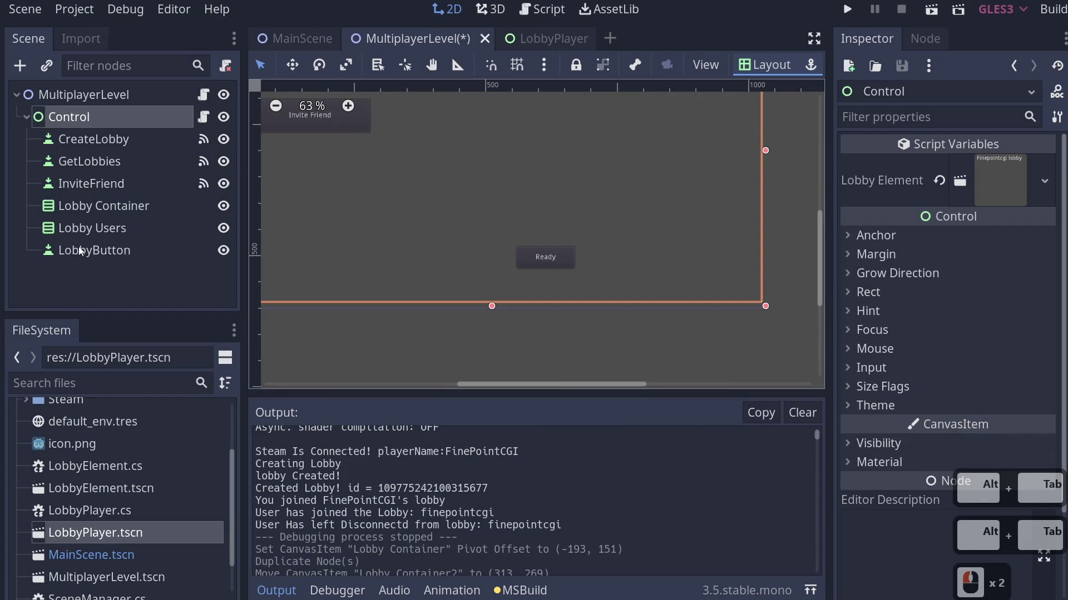
Copy the Lobby Users node name from the Godot scene tree
double_click(85, 232)
key("ctrl+c")
left_click(540, 44)
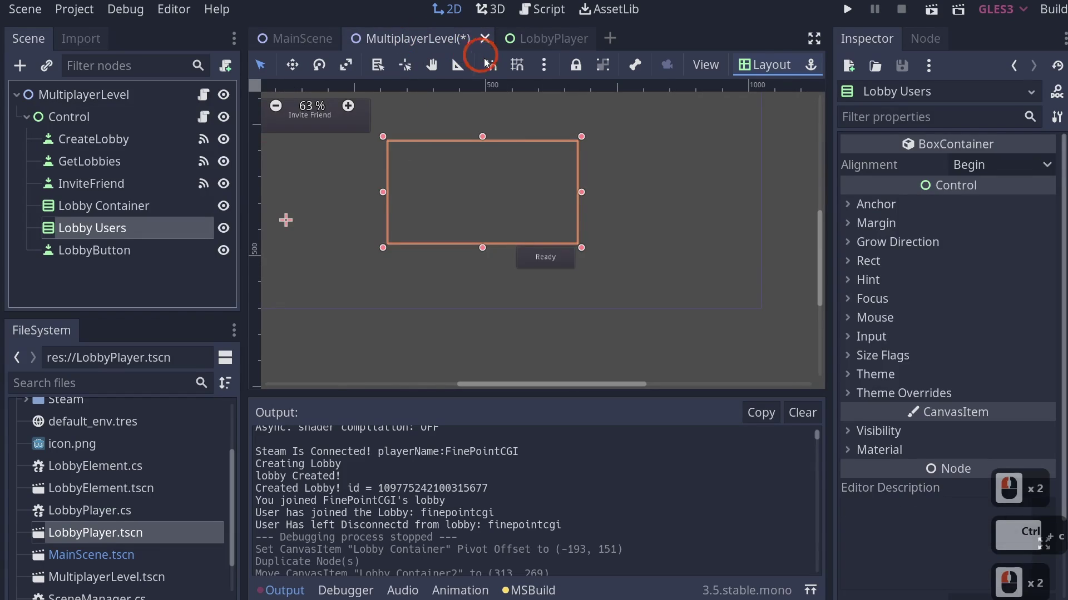
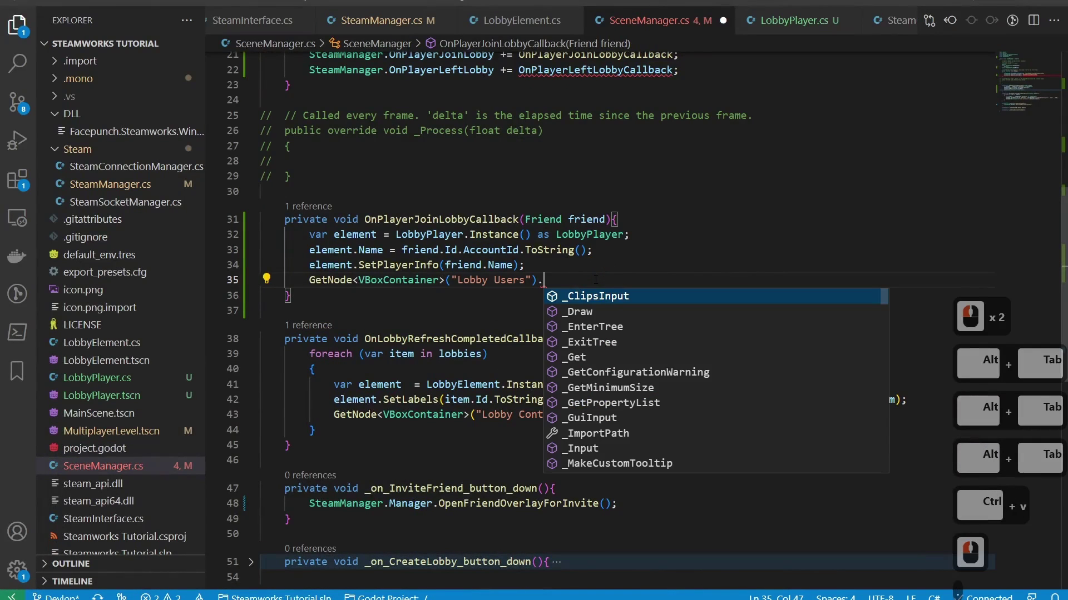
Complete GetNode<VBoxContainer>("Lobby Users").AddChild(element); in the join callback
type(".add")
key("Tab")
key("Tab")
key("ctrl+v")
type("leme")
key("Tab")
key("Right")
key("Tab")
key("Right")
key("Return")
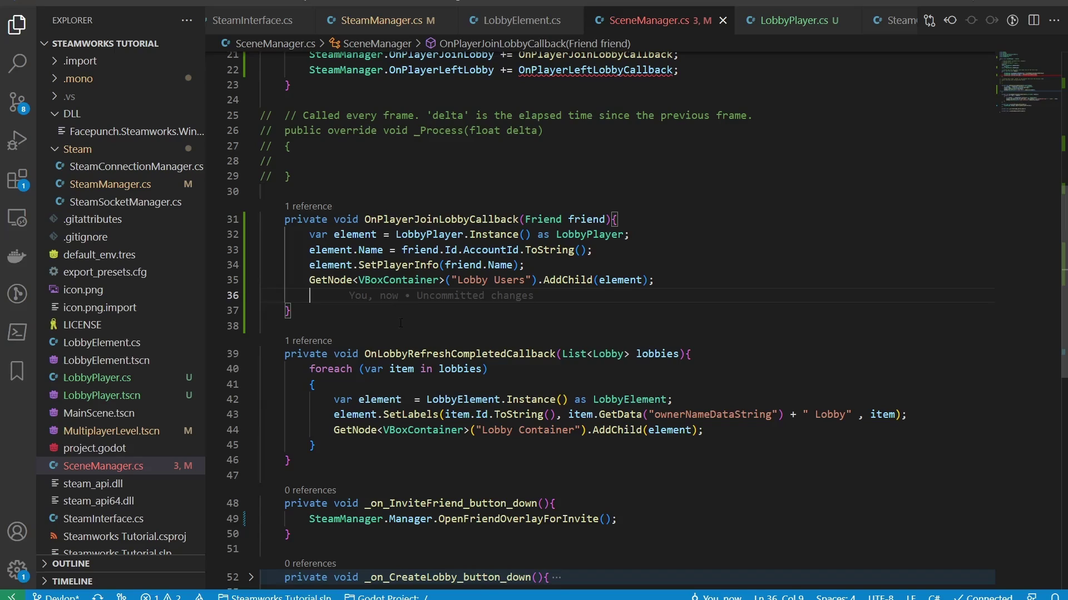
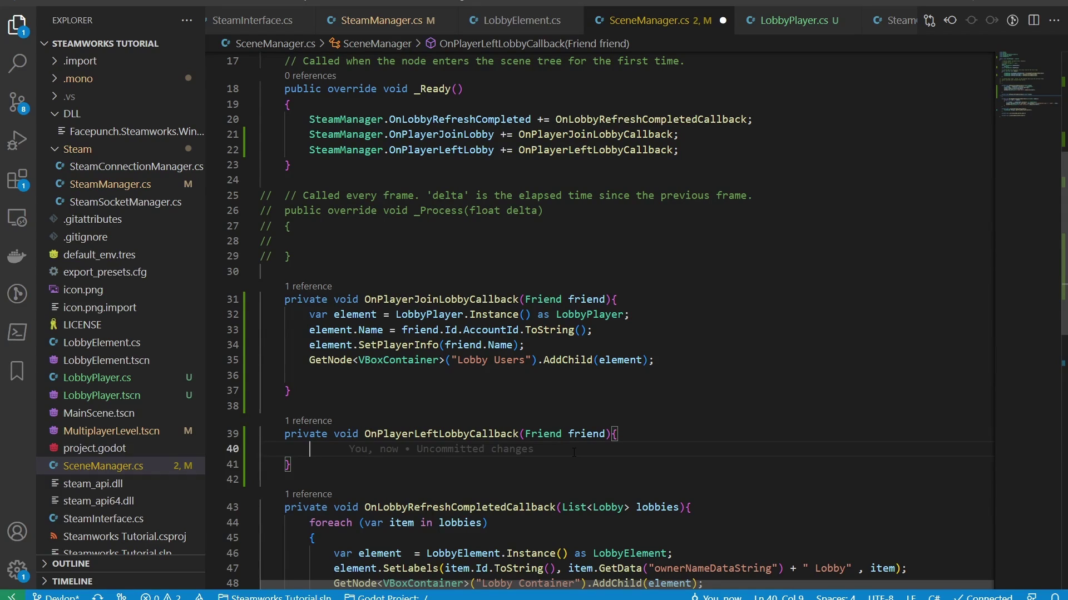
Begin a GetNode<LobbyPlayer>() call with an interpolated "Lobby Users/..." path string
type("getnode")
key("Tab")
type("bbo")
key("BackSpace")
type("pla")
key("Tab")
key("BackSpace")
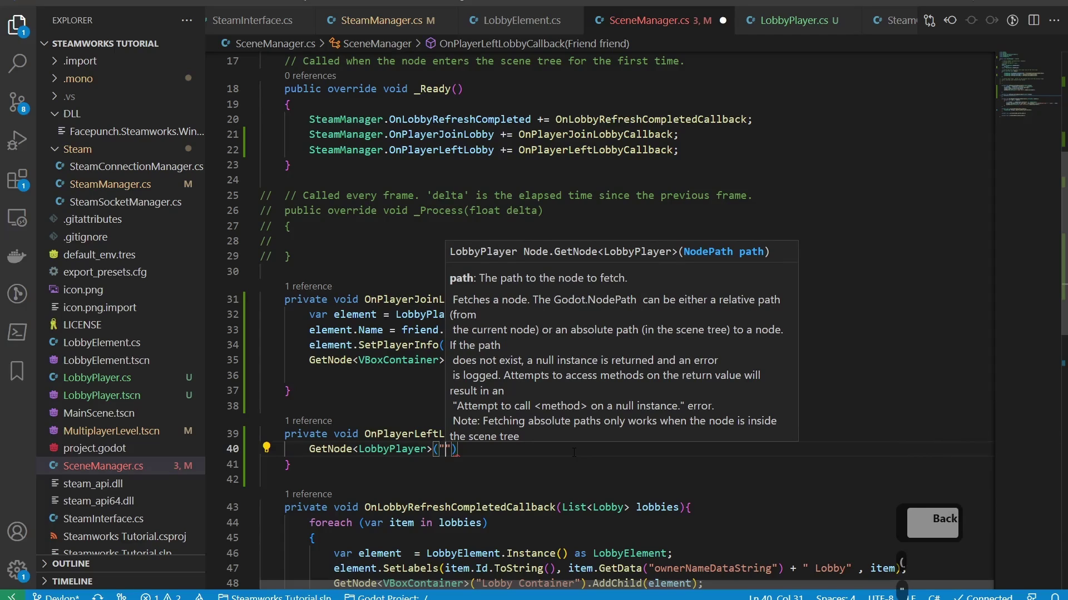
key("Return")
key("Left")
key("Right")
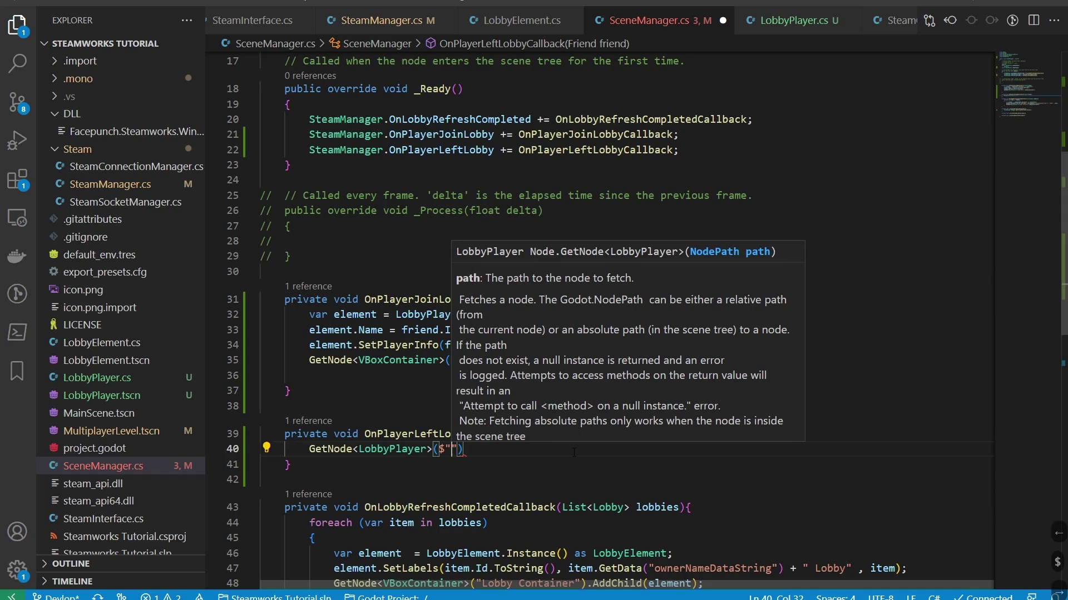
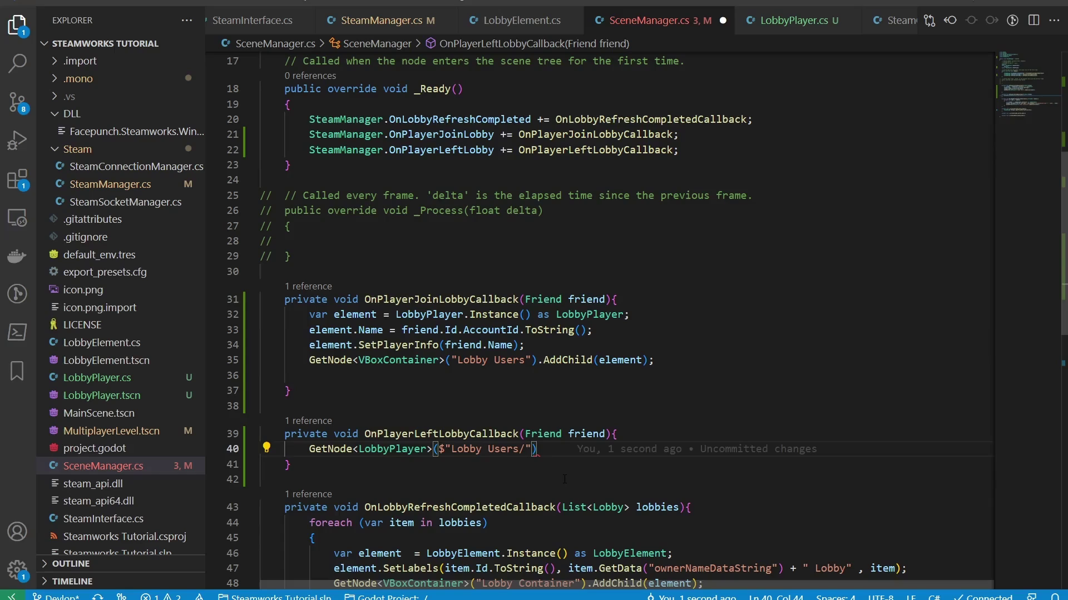
Fill the path placeholder with {friend.Id.AccountId.ToString()}
type("{")
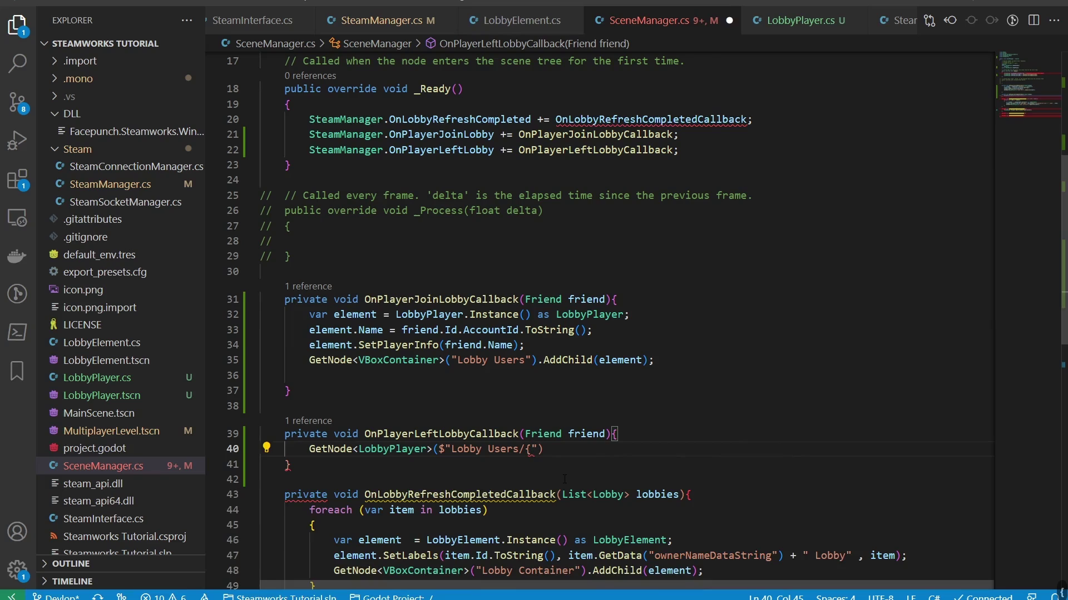
type("p")
key("BackSpace")
key("BackSpace")
type("ir")
key("BackSpace")
key("BackSpace")
type("el")
key("BackSpace")
type("dd")
key("Tab")
key("BackSpace")
key("Tab")
type("to")
key("Tab")
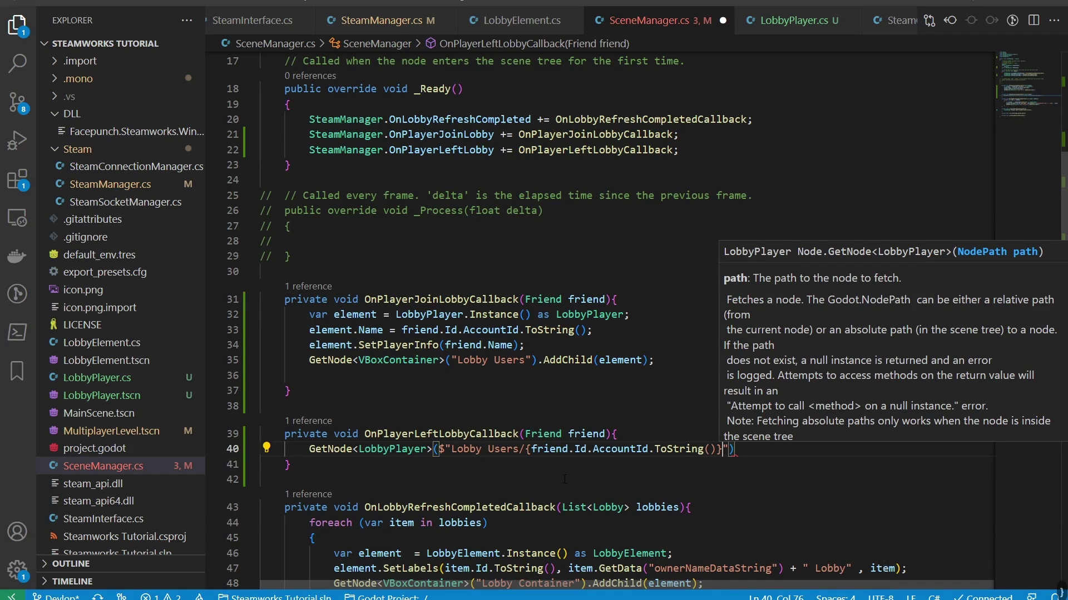
Append .QueueFree(); to the statement and save the script
key("Right")
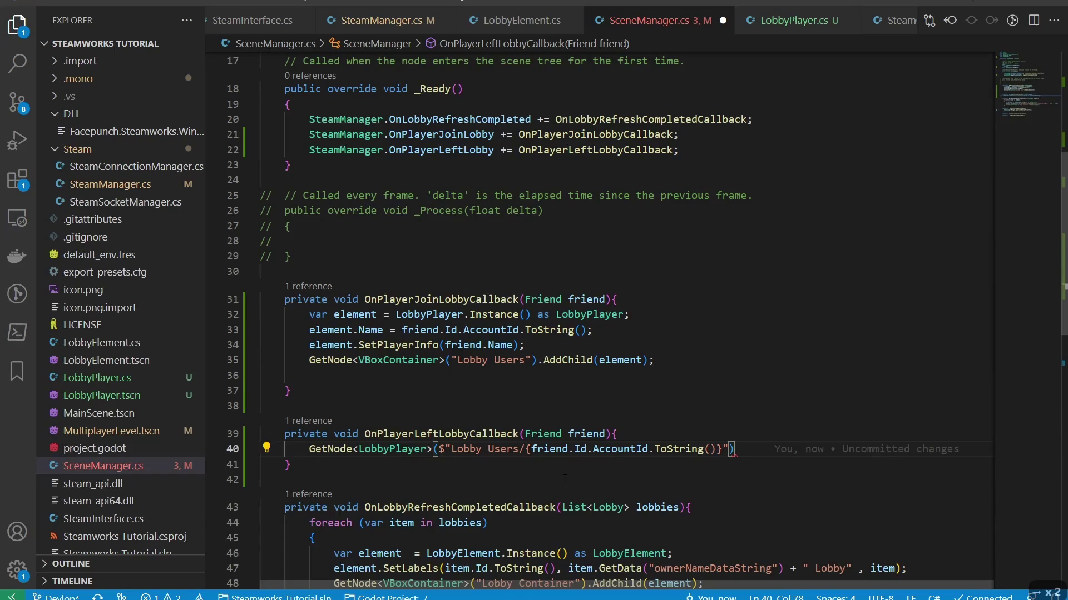
type(".qu")
key("Tab")
type(";")
key("ctrl+s")
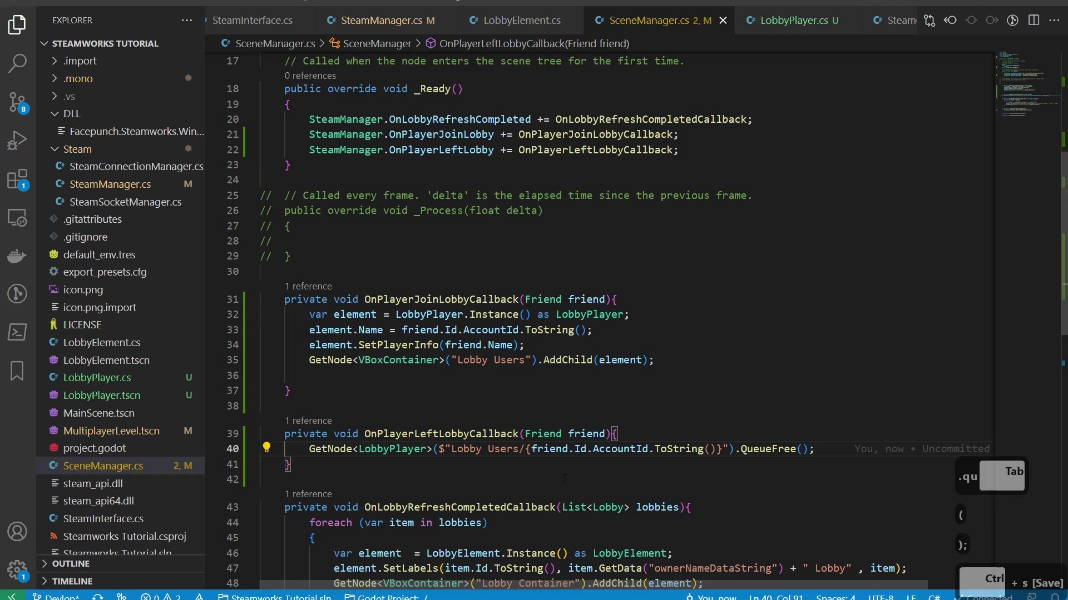
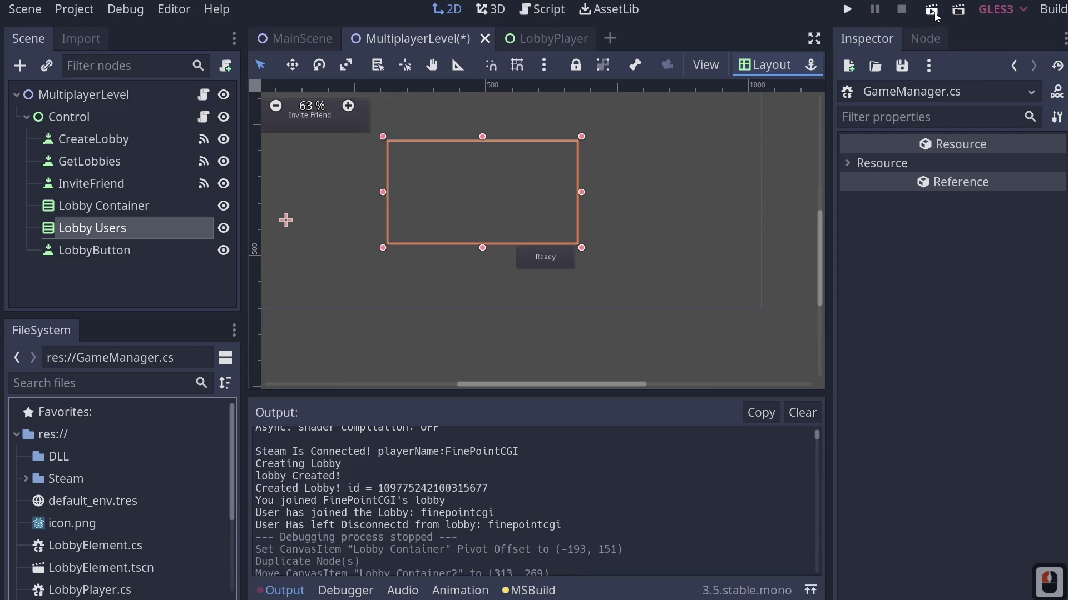
Run the game and create a lobby, checking the output for created and joined
left_click(937, 14)
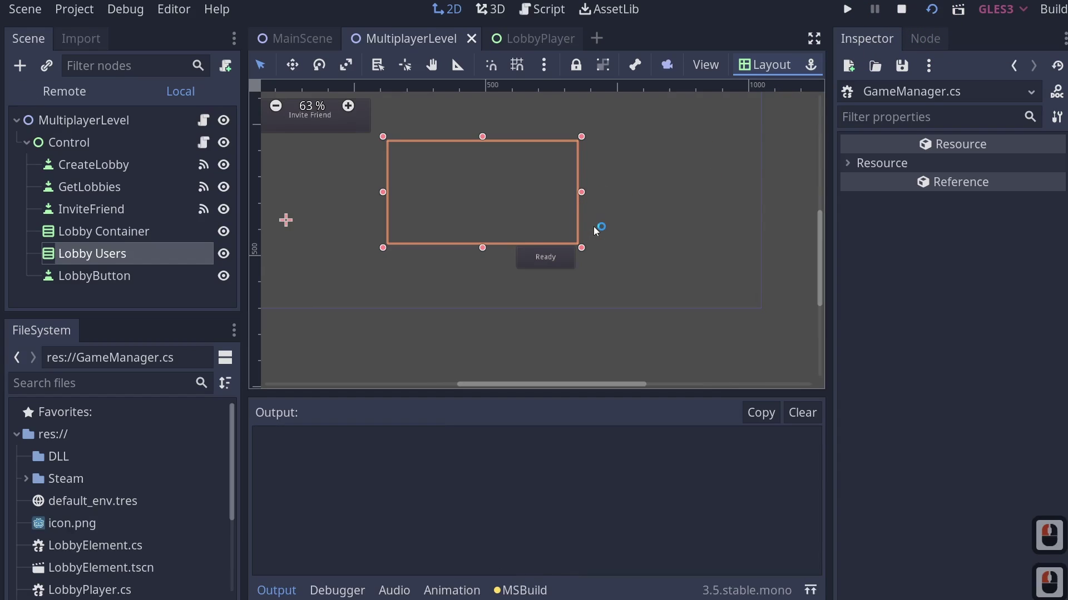
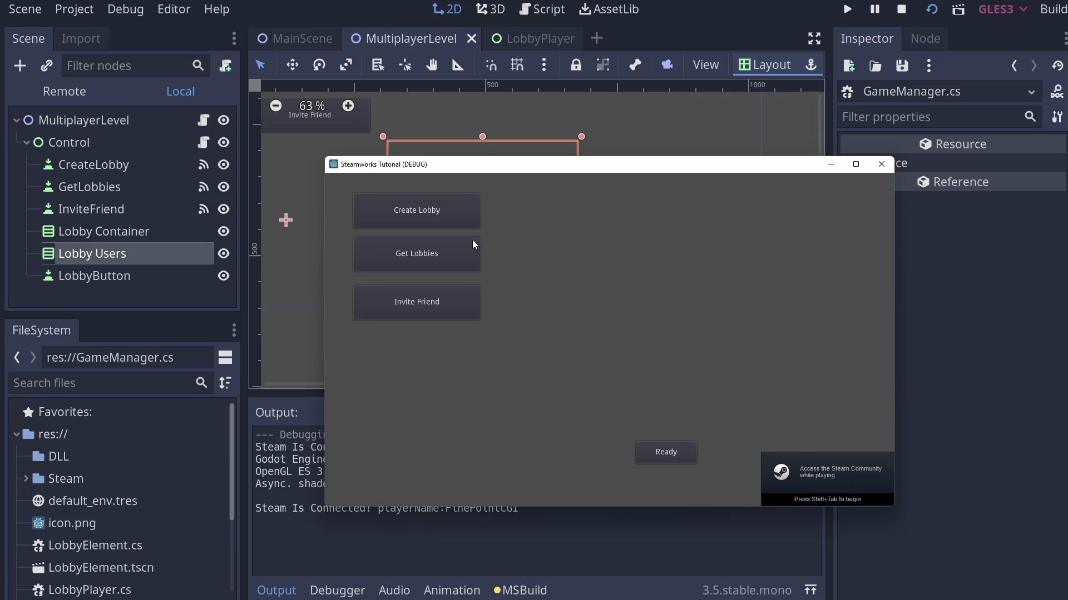
left_click(430, 218)
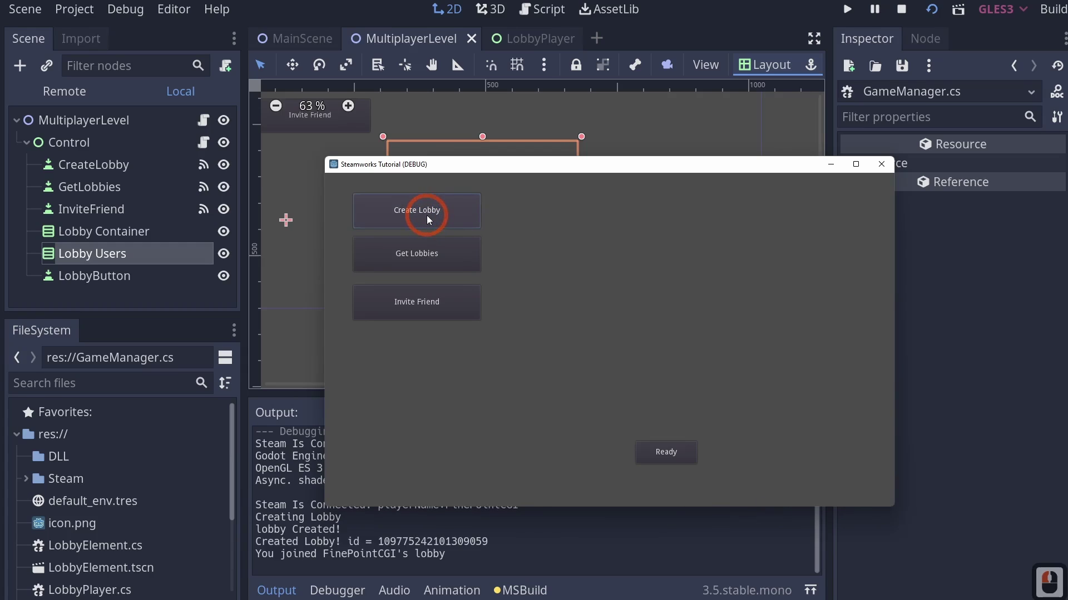
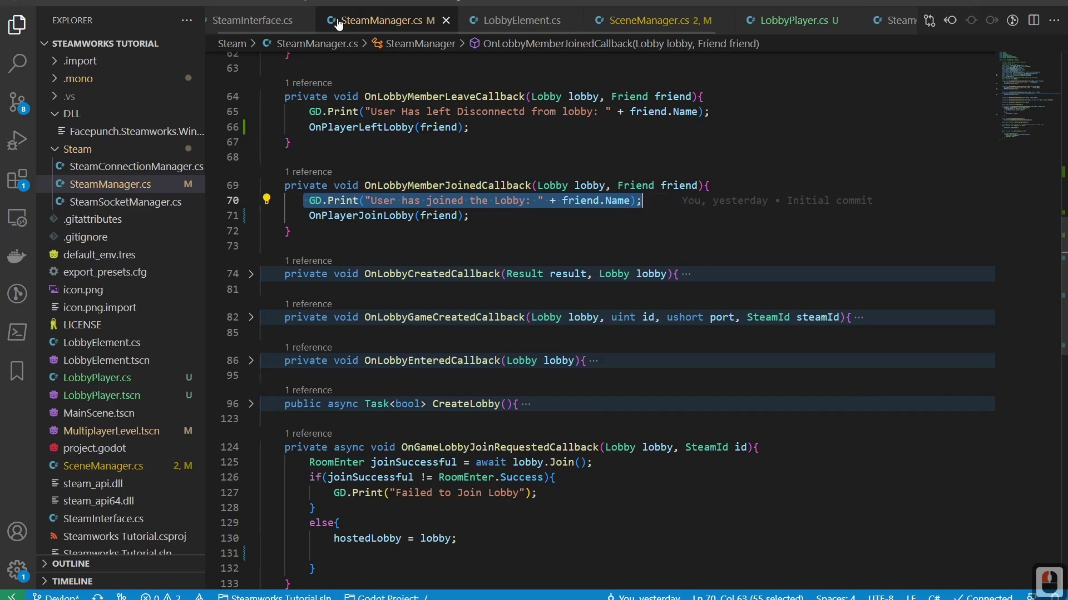
Review OnLobbyMemberJoinedCallback in SteamManager.cs, then relaunch the game and create a lobby
left_click(536, 27)
key("alt+Tab")
left_click(934, 15)
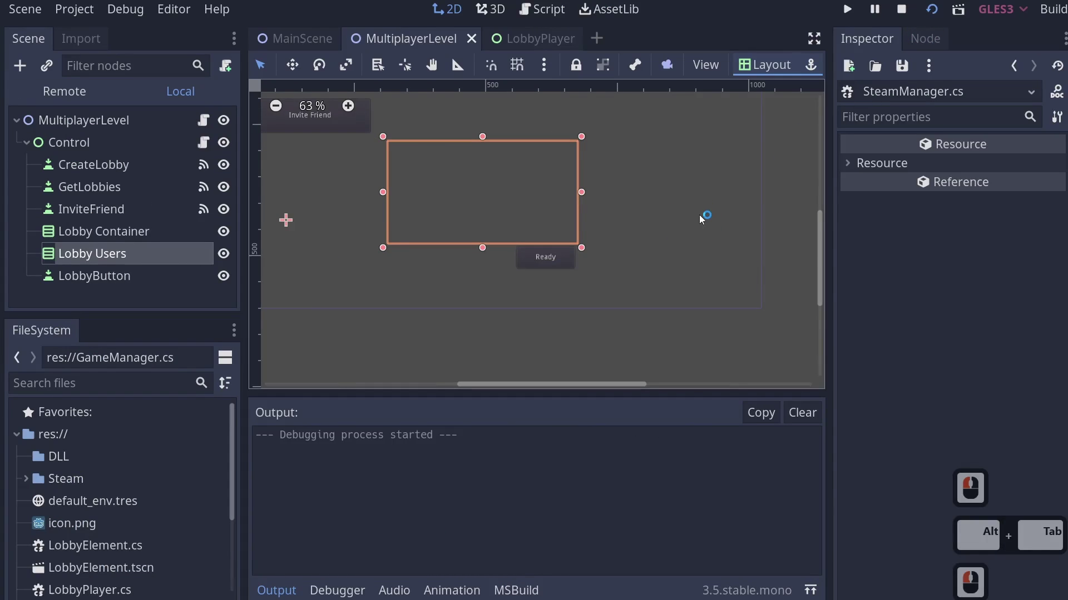
left_click(523, 172)
Inspect the running scene's Lobby Users node, which stays empty, then stop the game
double_click(331, 209)
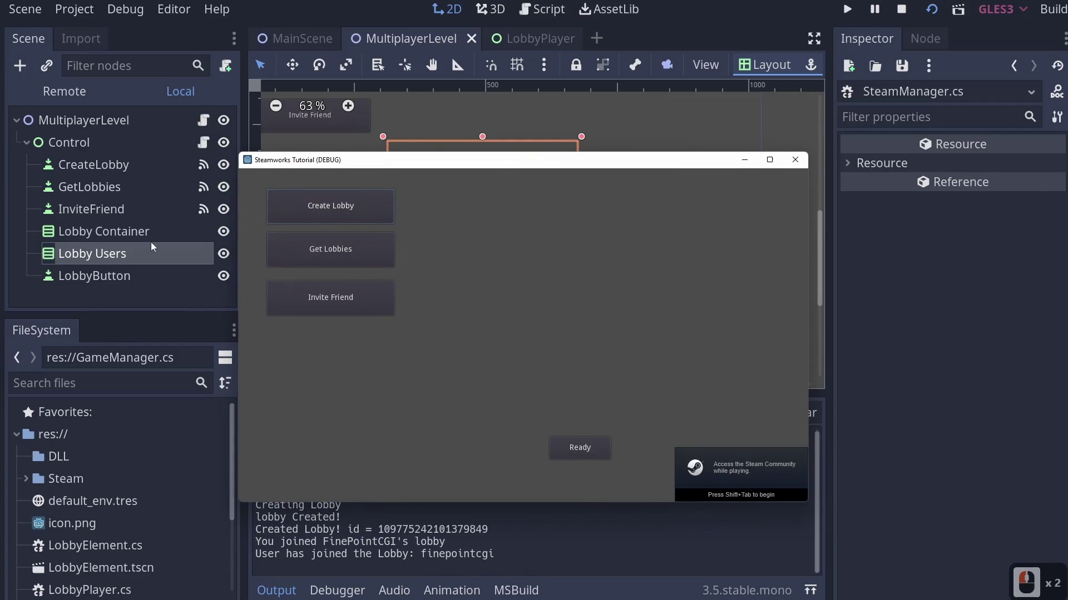
left_click(90, 100)
left_click(35, 141)
double_click(31, 148)
double_click(33, 162)
double_click(36, 169)
scroll("down", 3)
left_click(98, 272)
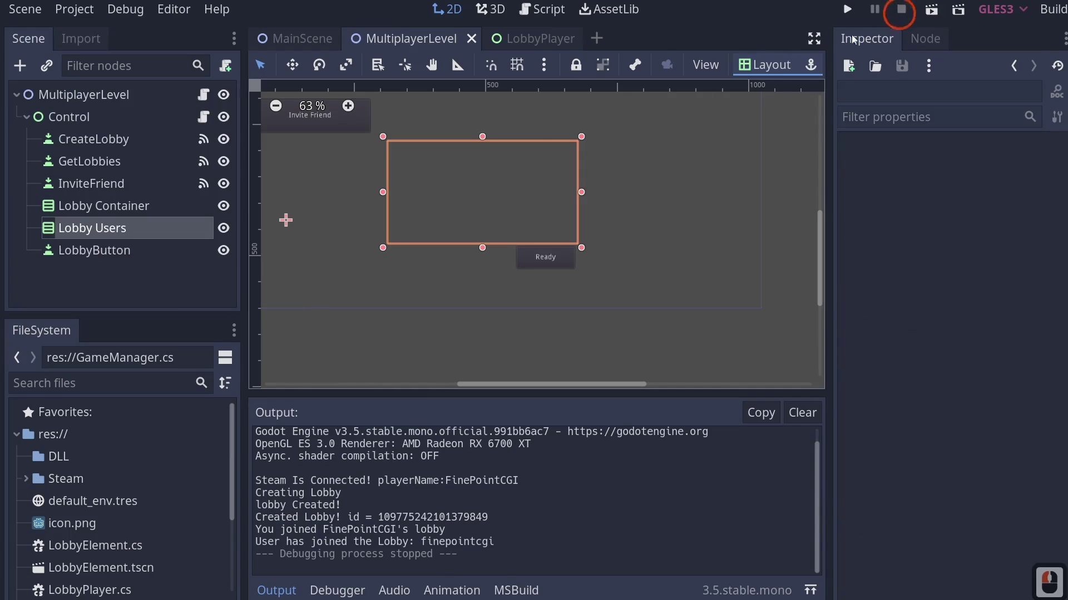
Return to Visual Studio Code and bring up SceneManager.cs's join and leave callbacks
left_click(305, 86)
left_click(295, 36)
double_click(401, 39)
left_click(211, 100)
key("alt+Tab")
left_click(201, 121)
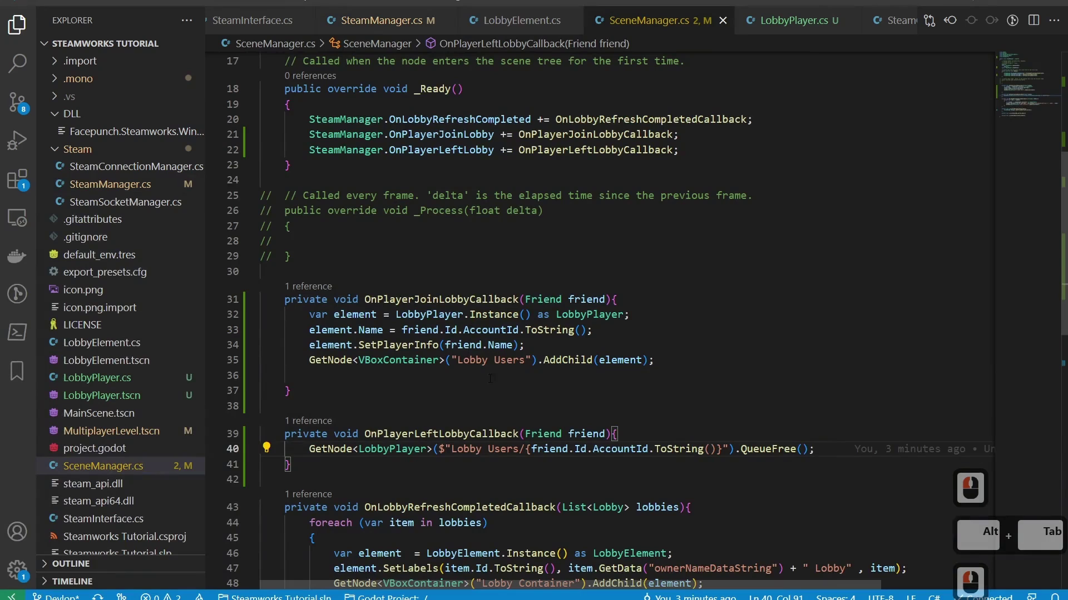
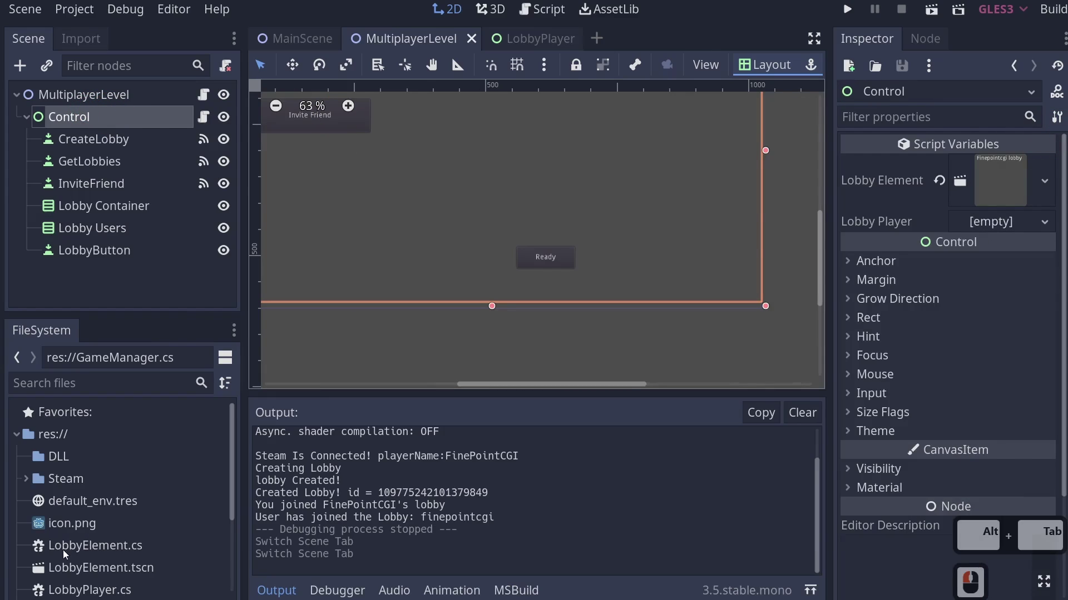
Drag LobbyPlayer.tscn from the FileSystem dock toward the Lobby Player property
left_click(1009, 222)
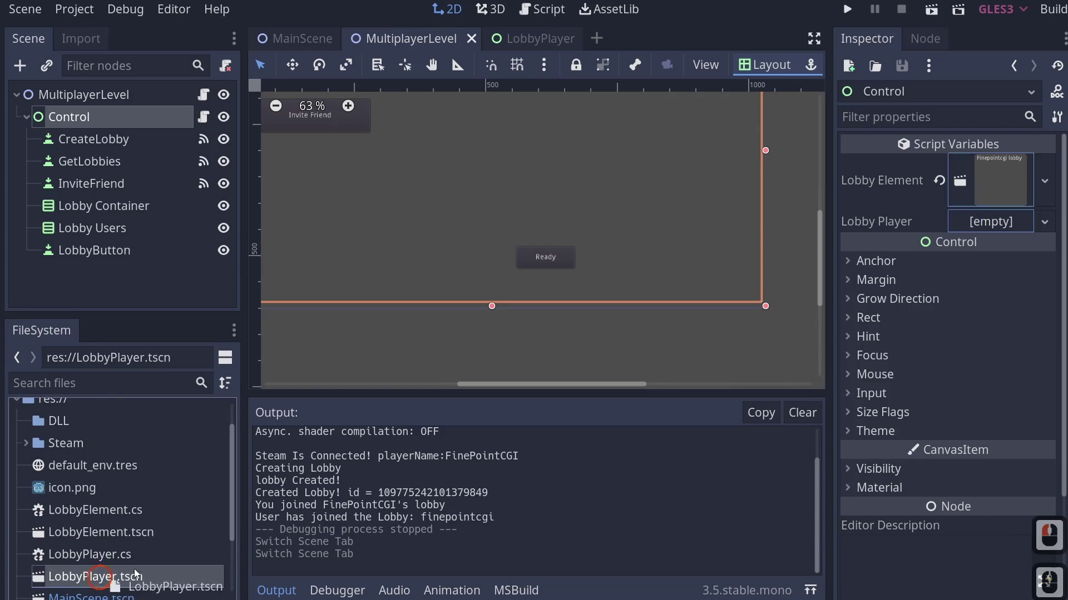
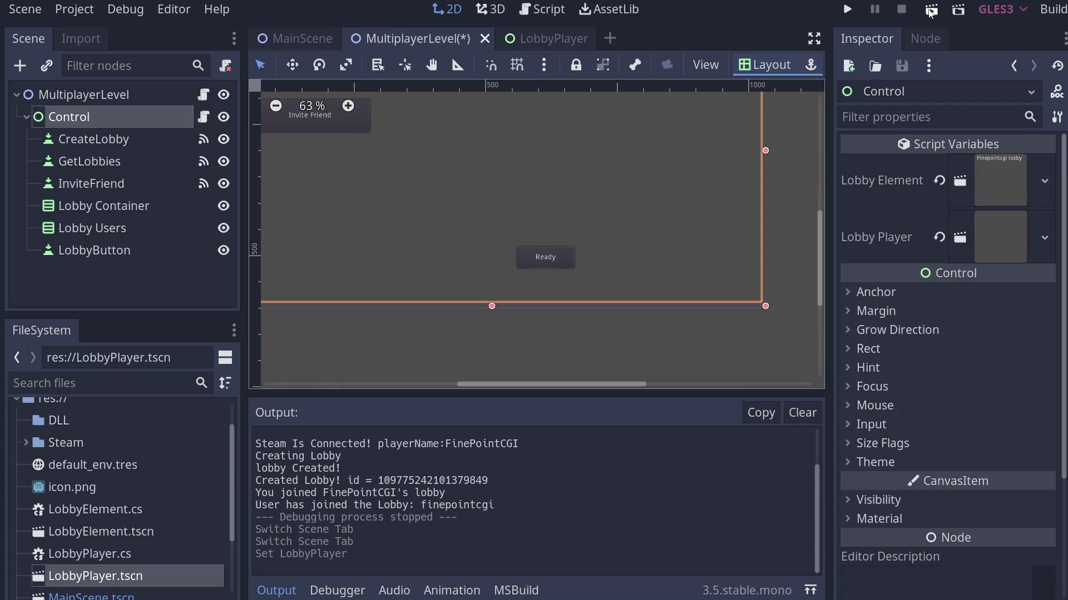
Run two instances, create a lobby, Get Lobbies and Join from the second, confirm players listed Not Ready, then stop
left_click(931, 10)
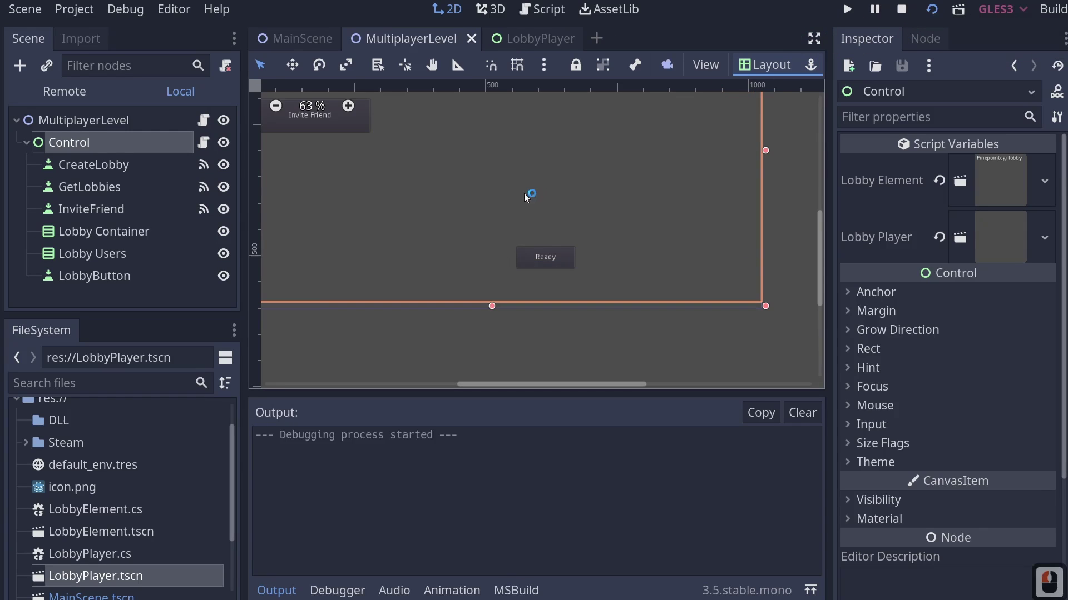
left_click(405, 164)
left_click(364, 192)
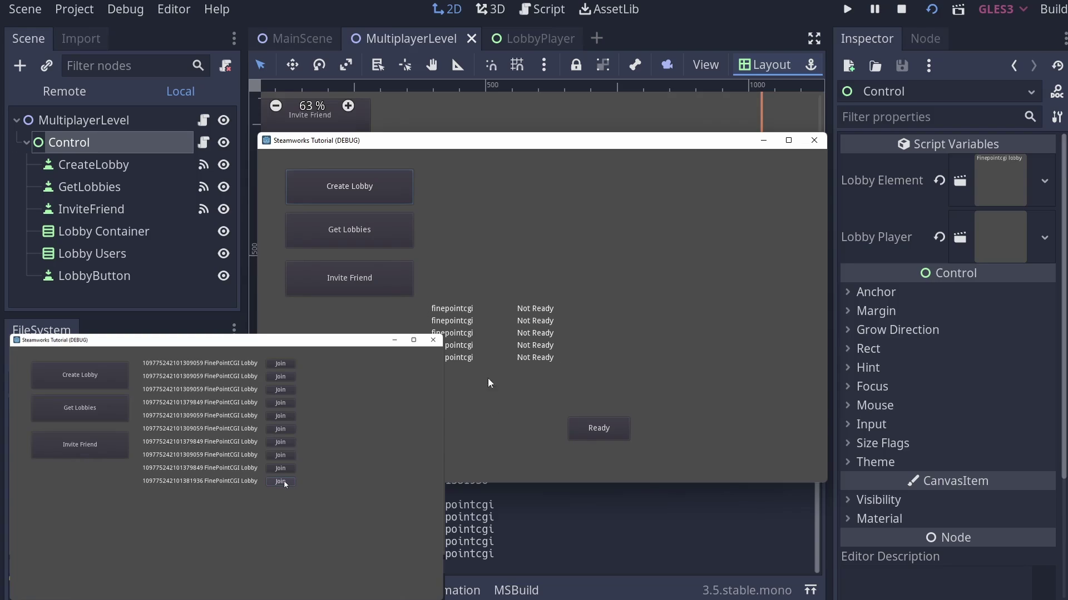
left_click(485, 359)
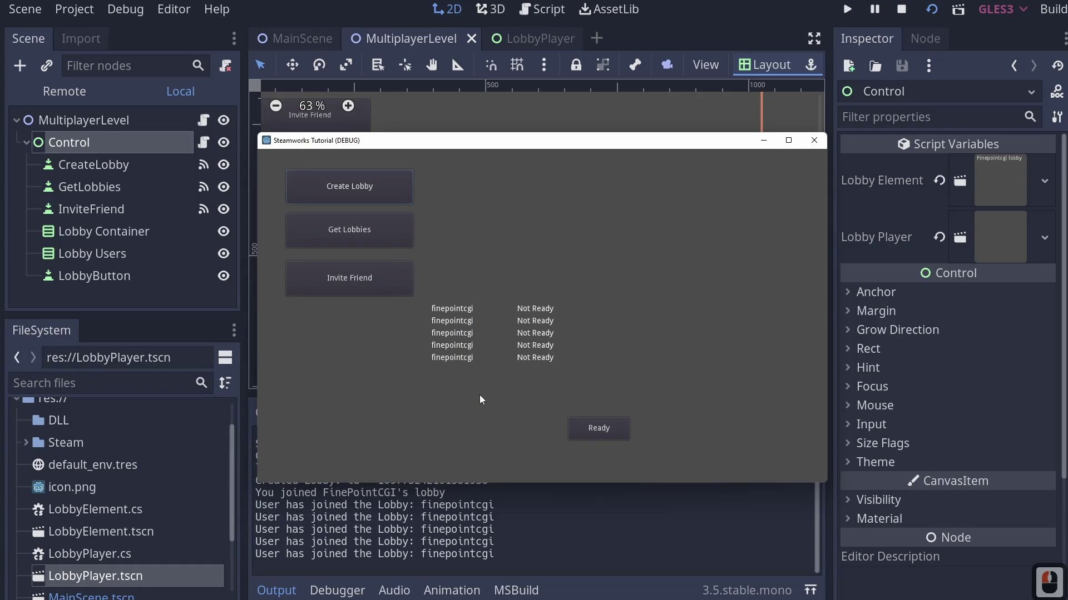
left_click(819, 143)
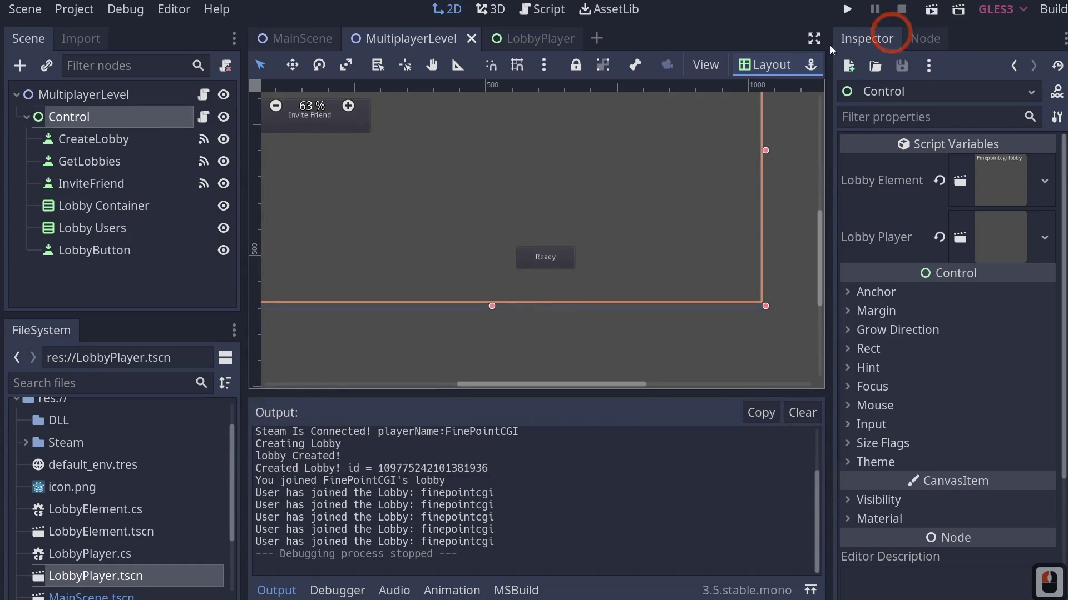
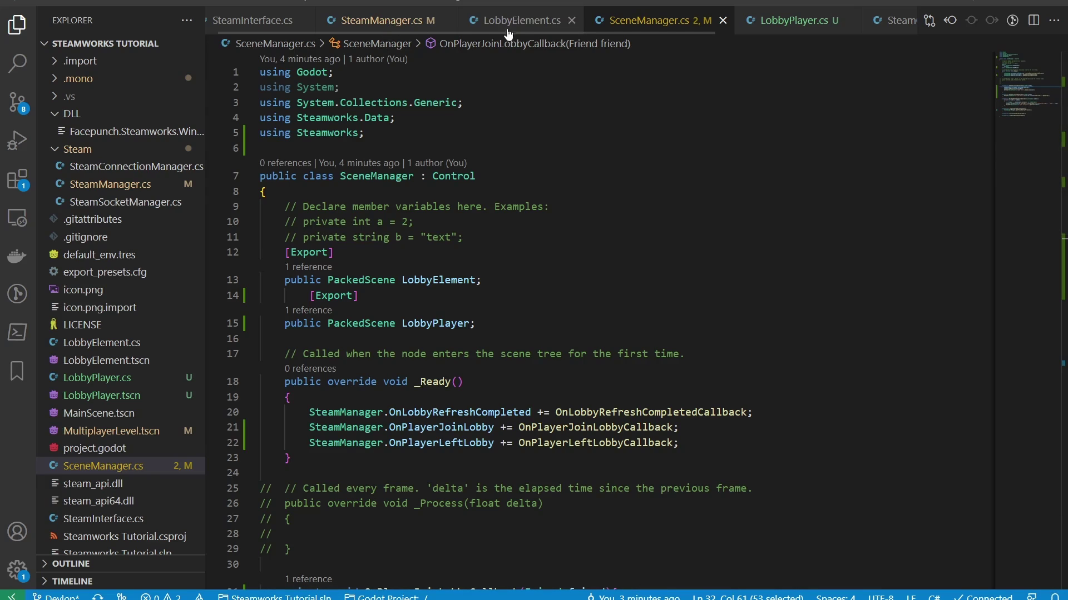
Unfold CreateLobby in SteamManager.cs and add OnPlayerJoinLobby(friend); after the "lobby Created!" print
left_click(387, 30)
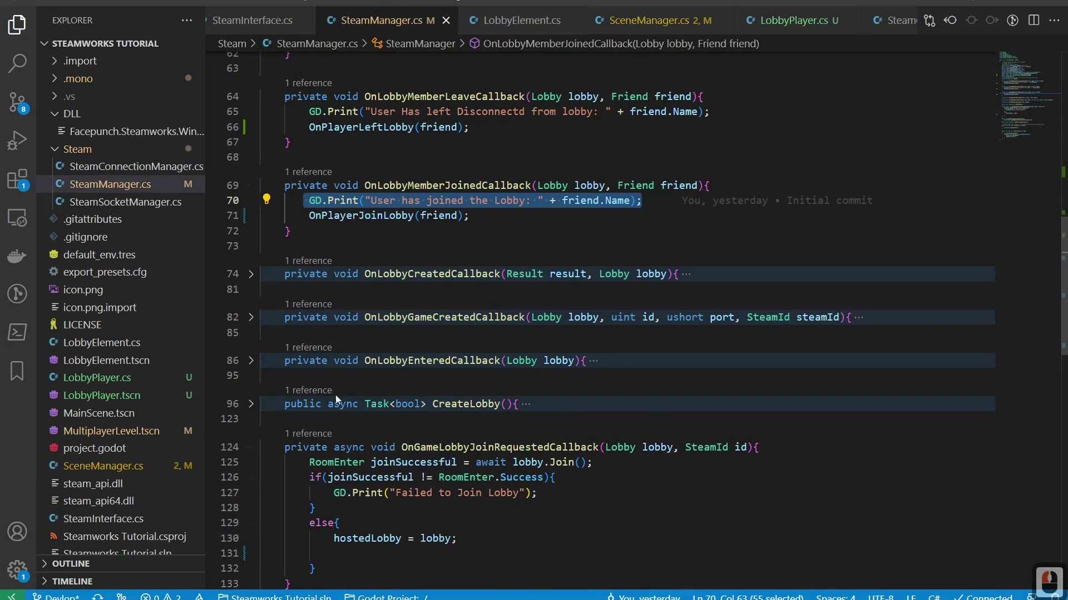
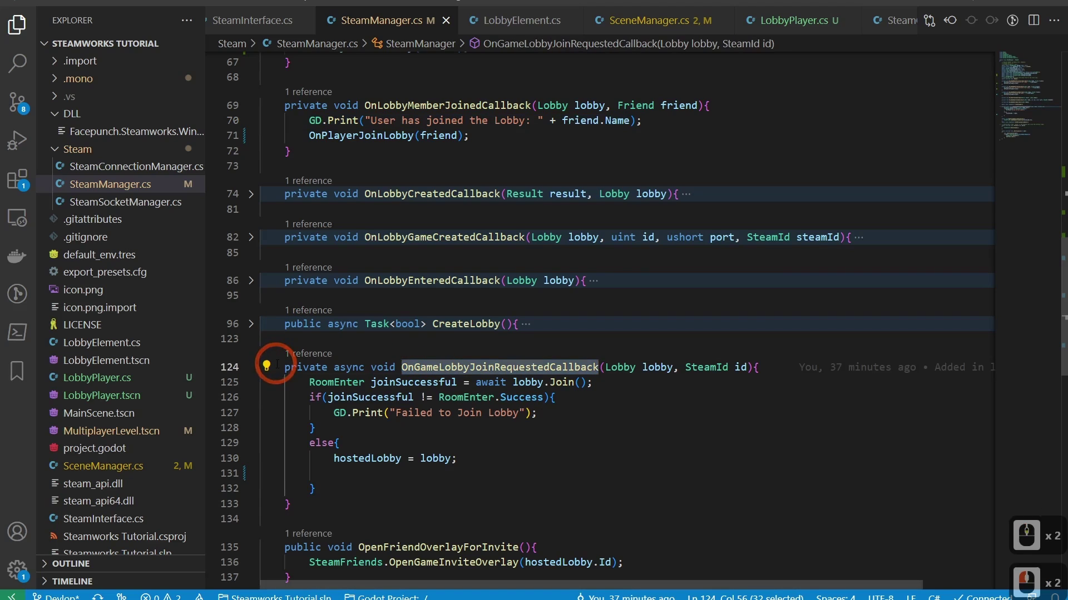
left_click(274, 375)
double_click(256, 333)
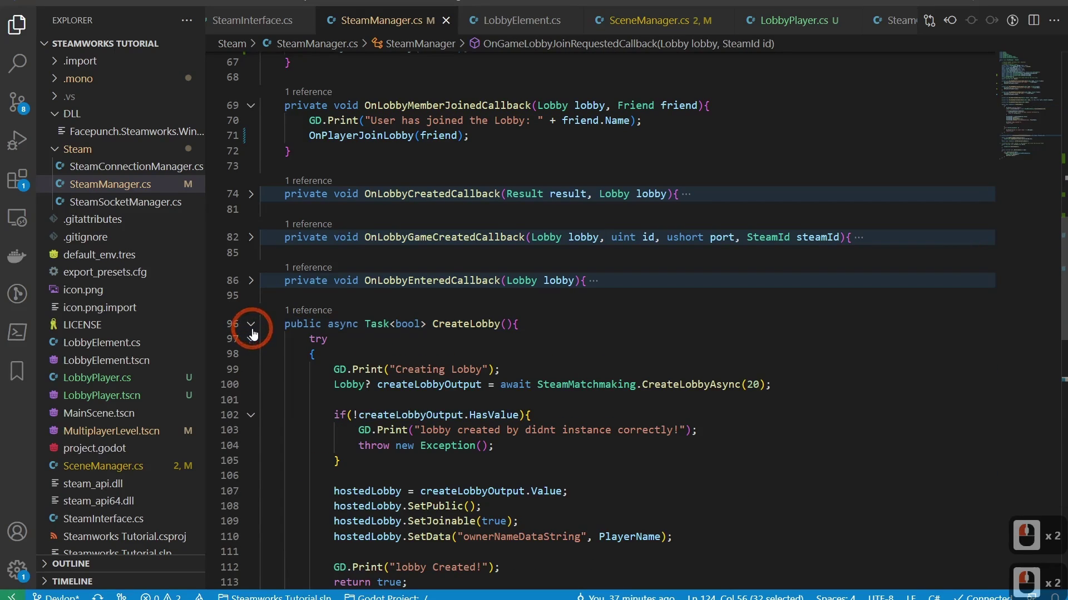
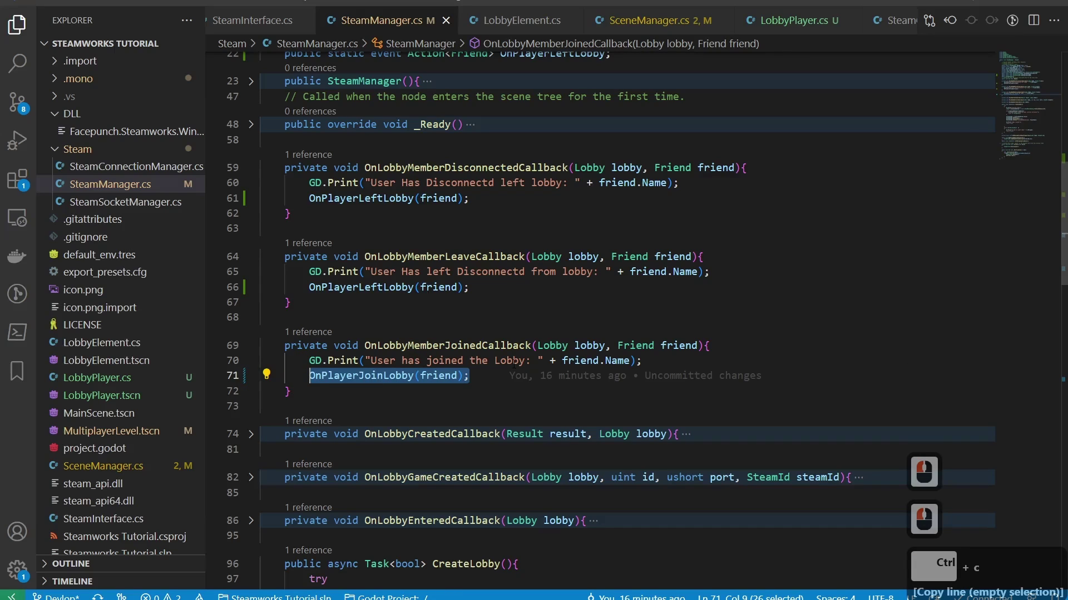
scroll("down", 3)
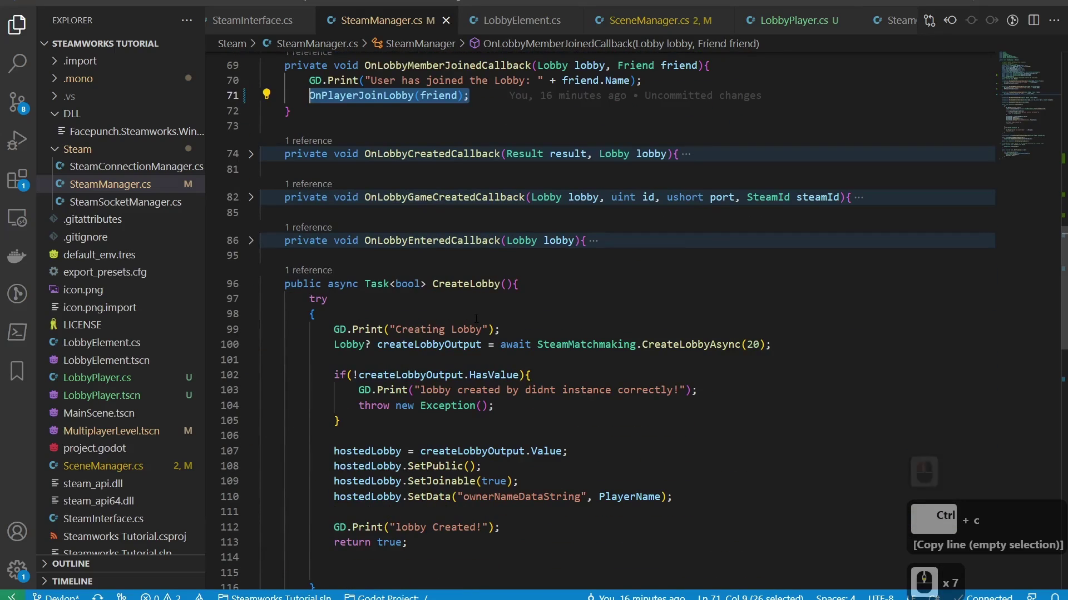
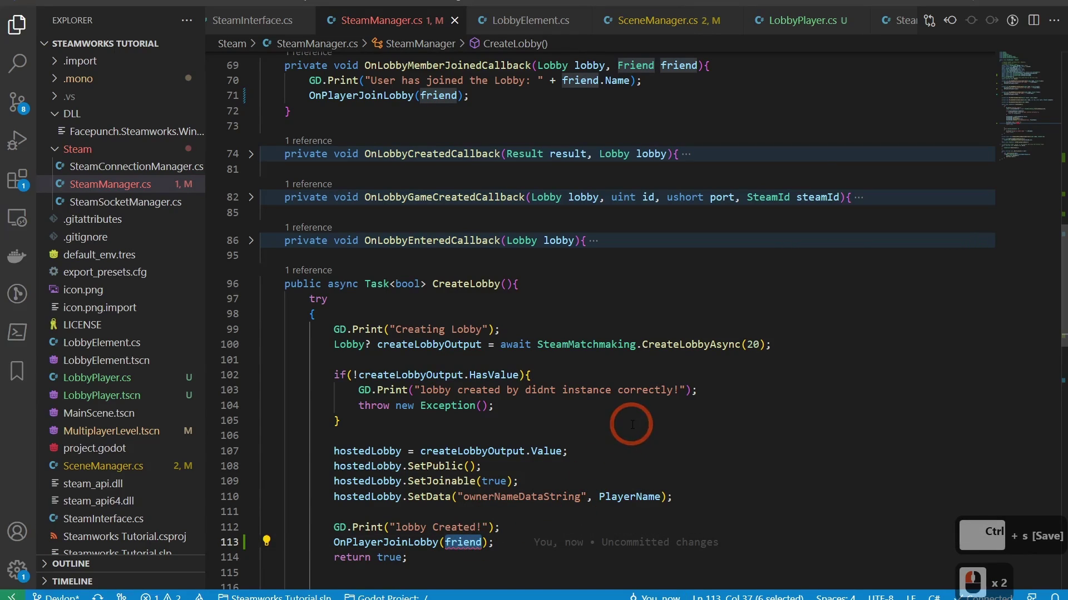
scroll("down", 3)
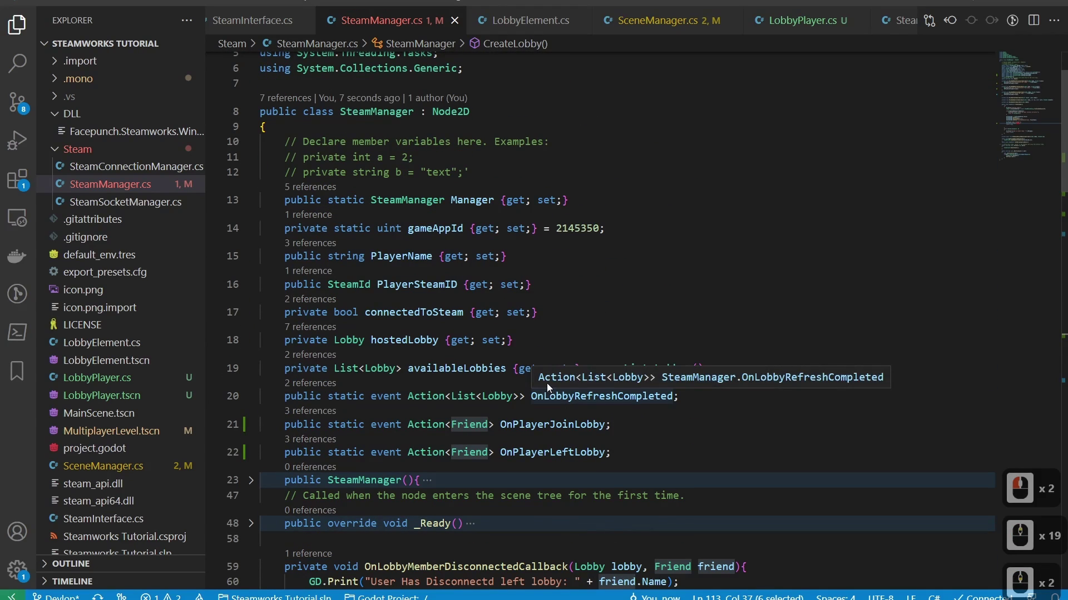
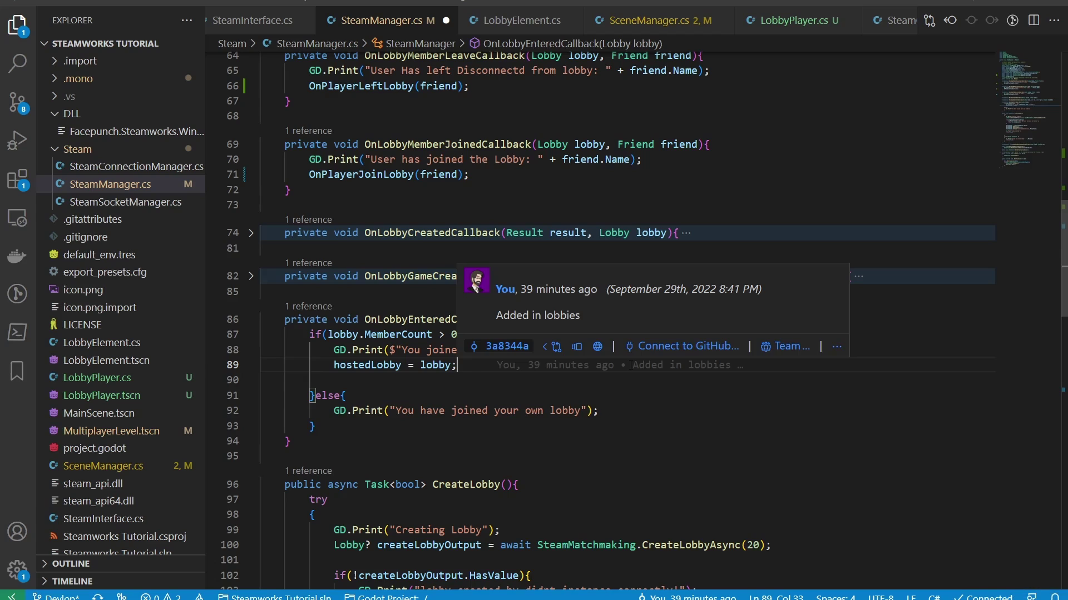
Add a foreach loop template on a new line after hostedLobby = lobby; in OnLobbyEnteredCallback
key("Return")
type("foreach")
key("Left")
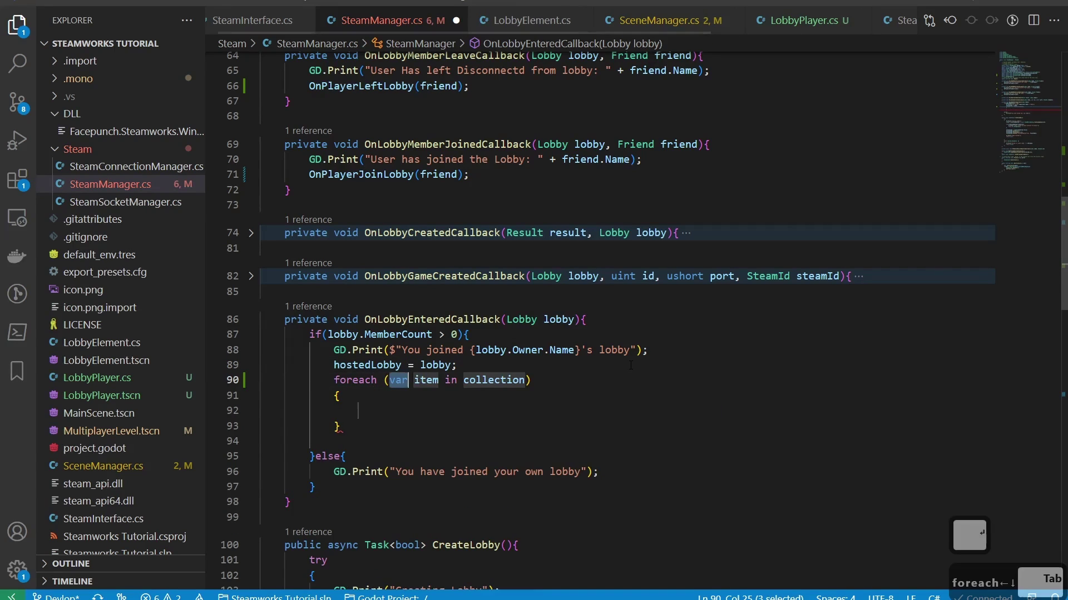